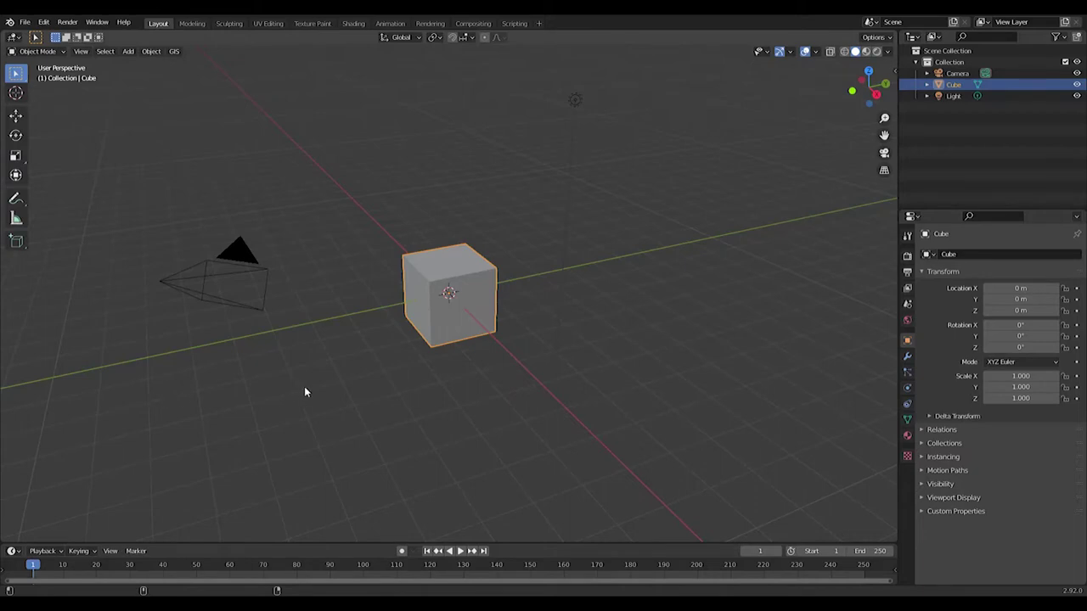
Step: From the front view, scale the default cube down along Z into a thin floor slab
{"action": "key", "text": "KP_1"}
{"action": "scroll", "scroll_direction": "down", "scroll_amount": 3}
{"action": "key", "text": "s"}
{"action": "scroll", "scroll_direction": "up", "scroll_amount": 3}
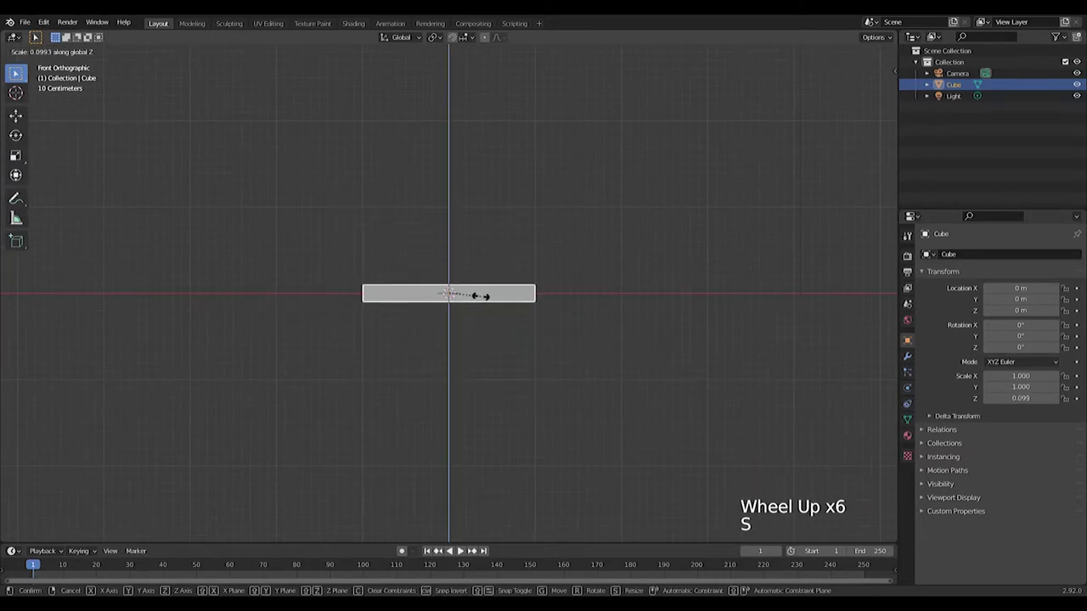
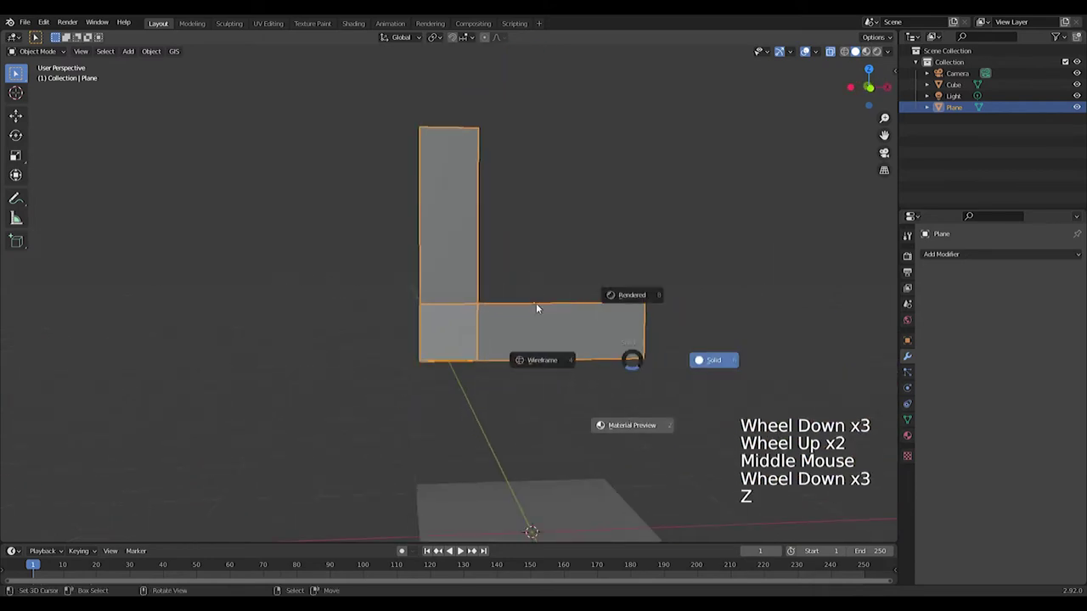
Step: Add a loop cut (Ctrl+R) across the L-shaped plane near its corner
{"action": "middle_click", "coordinate": [523, 280]}
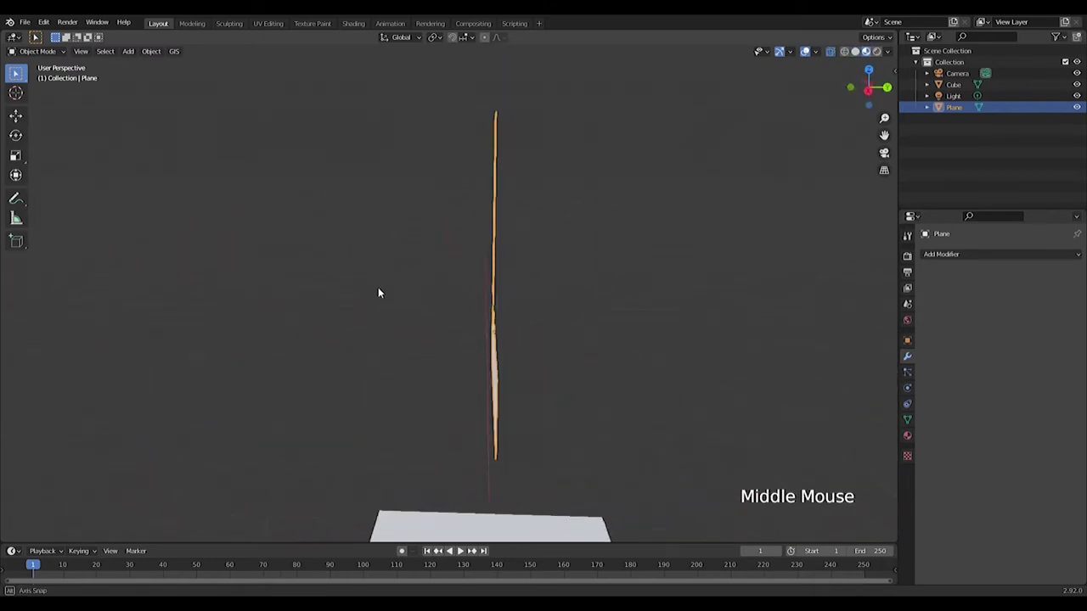
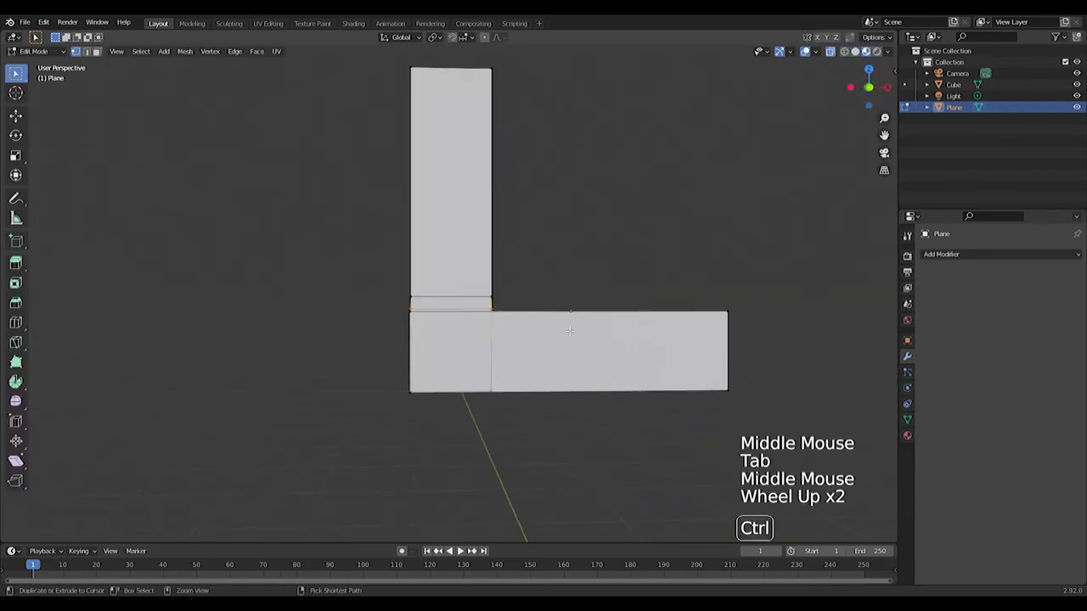
{"action": "key", "text": "ctrl+r"}
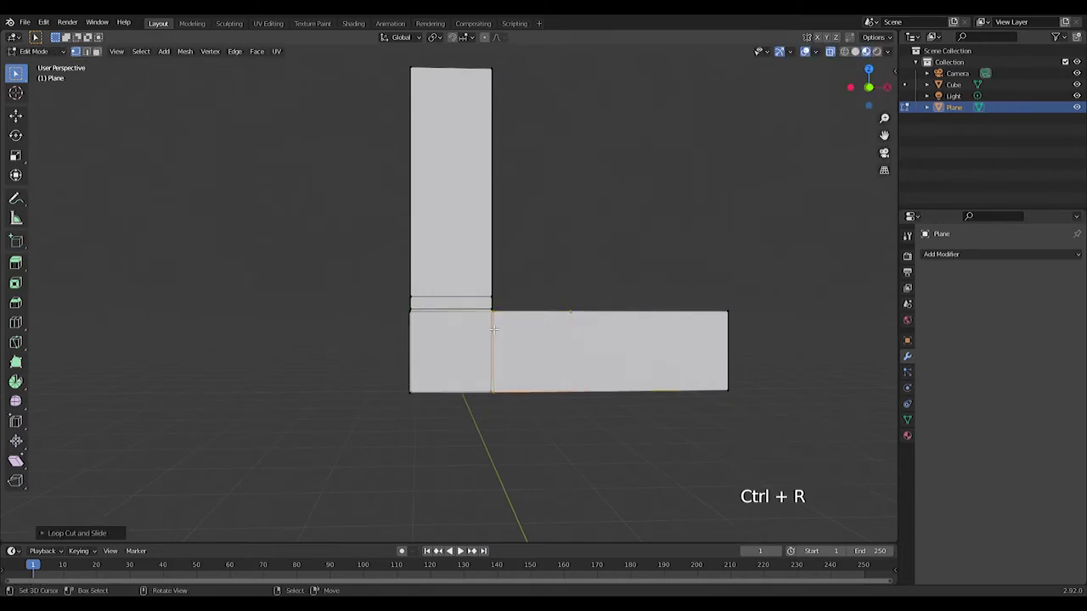
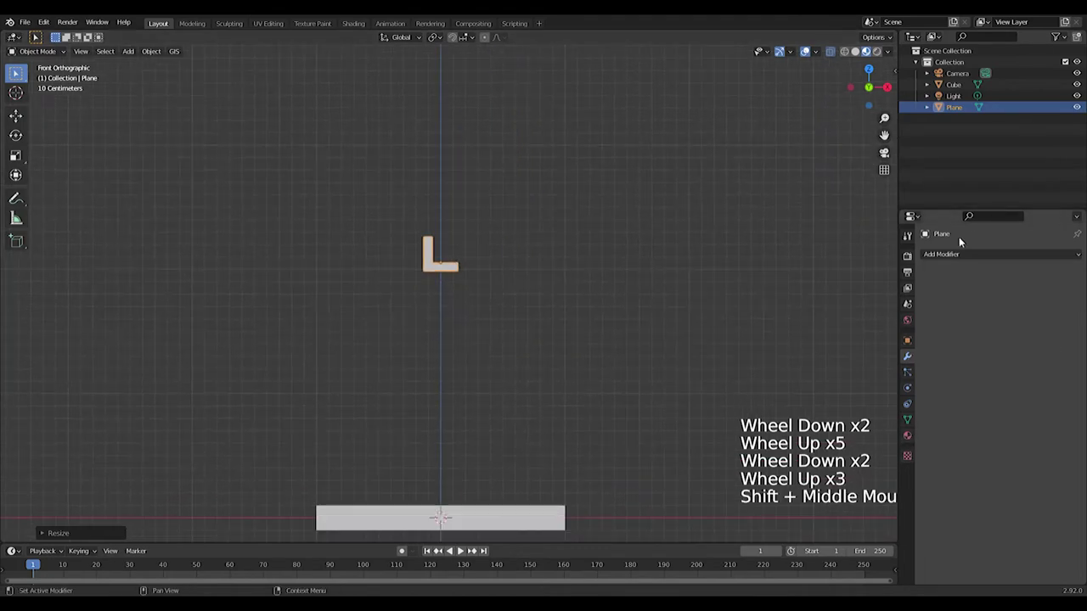
Step: Add an Array modifier with count 27 repeating the small L into a diagonal staircase strip
{"action": "left_click", "coordinate": [949, 259]}
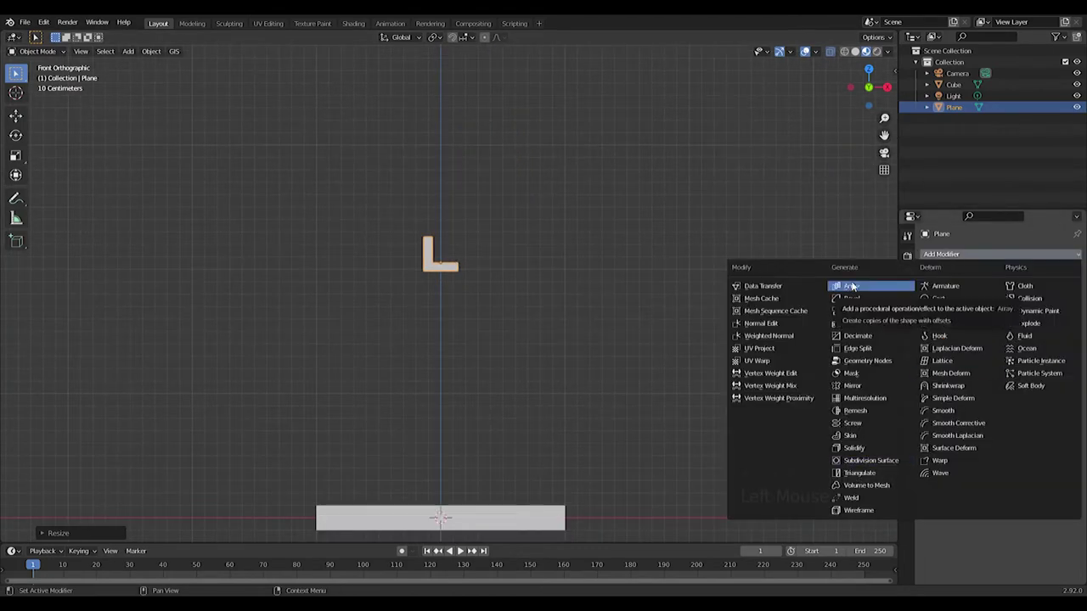
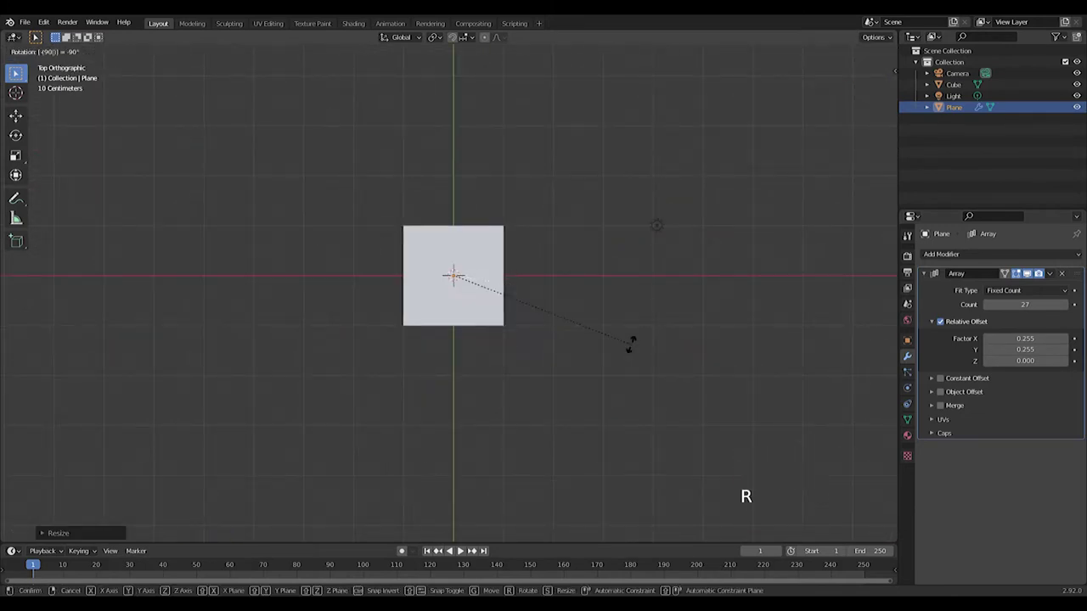
{"action": "middle_click", "coordinate": [599, 299]}
{"action": "scroll", "scroll_direction": "up", "scroll_amount": 3}
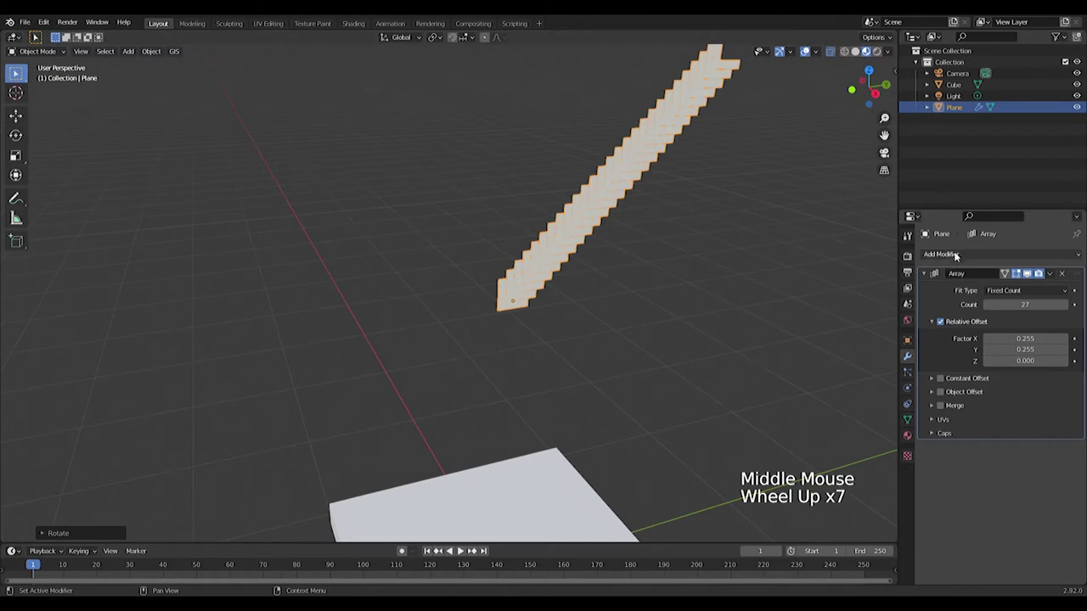
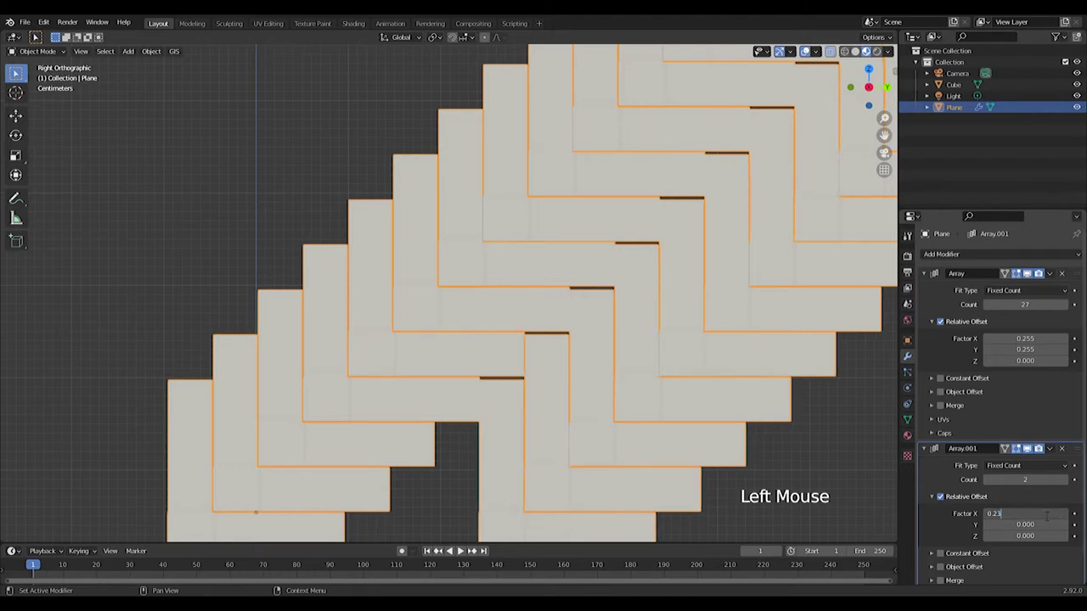
Step: Move the widened herringbone panel sideways on Y and down on Z onto the slab edge
{"action": "scroll", "scroll_direction": "down", "scroll_amount": 3}
{"action": "scroll", "scroll_direction": "up", "scroll_amount": 3}
{"action": "scroll", "scroll_direction": "down", "scroll_amount": 3}
{"action": "scroll", "scroll_direction": "up", "scroll_amount": 3}
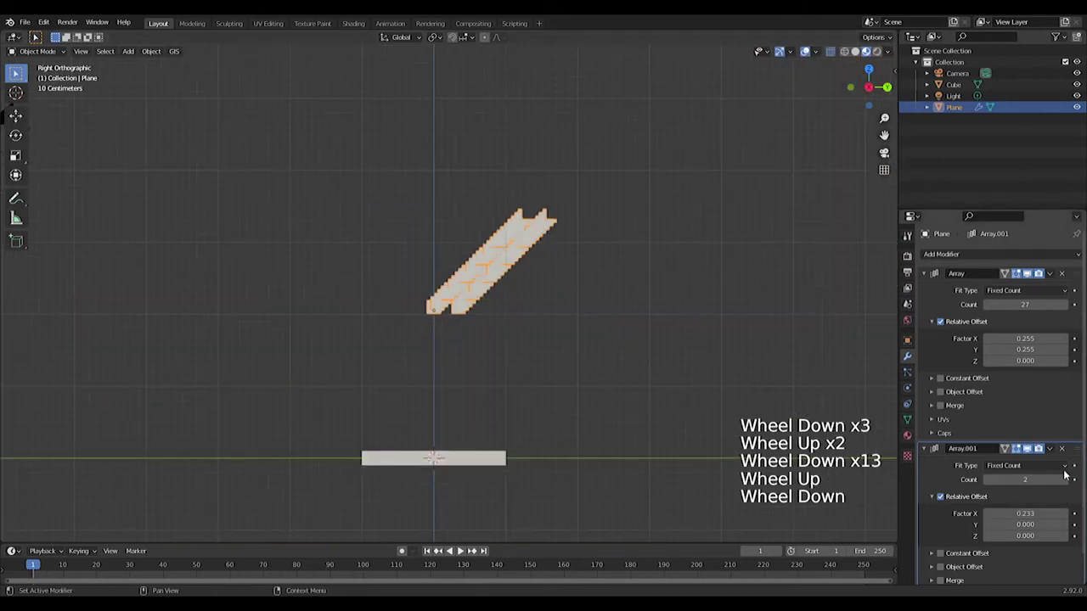
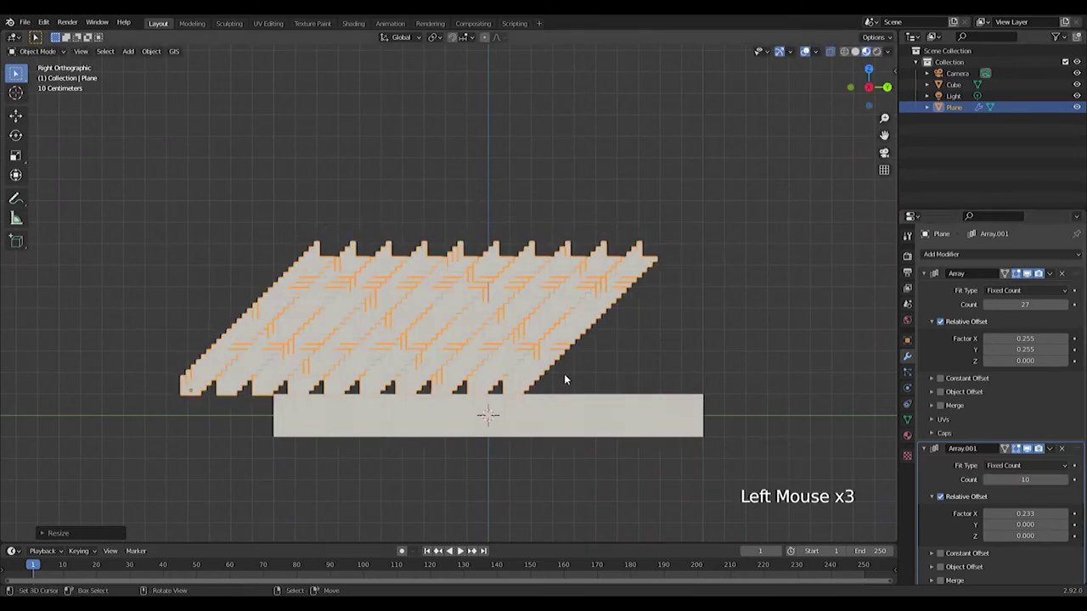
{"action": "key", "text": "g"}
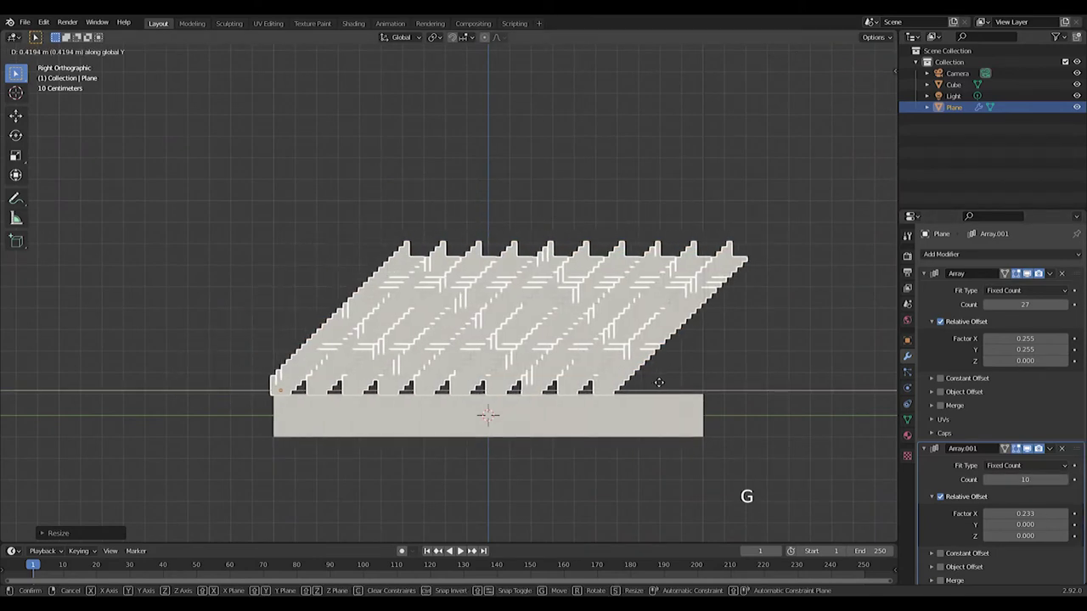
{"action": "key", "text": "g"}
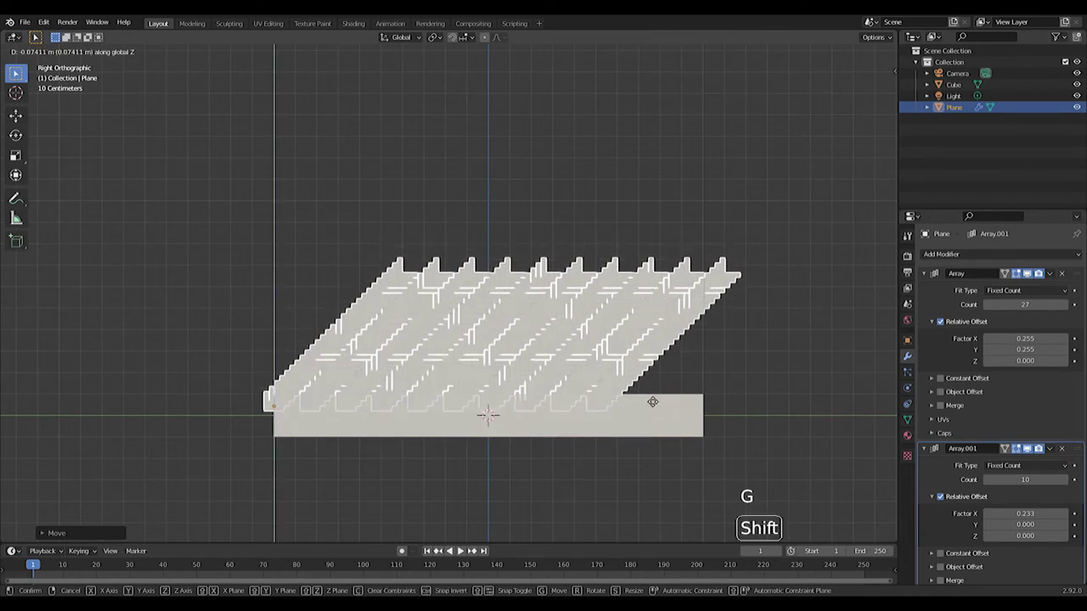
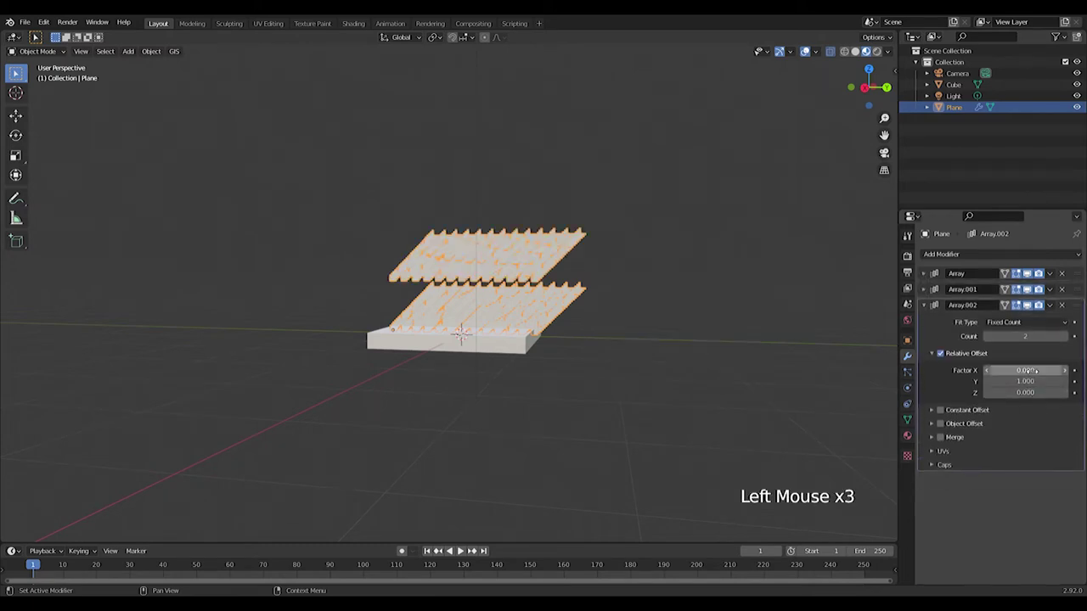
Step: Check the stacked parquet rows from front and side views while tuning the Array.002 relative offsets
{"action": "key", "text": "KP_1"}
{"action": "key", "text": "KP_3"}
{"action": "scroll", "scroll_direction": "up", "scroll_amount": 3}
{"action": "scroll", "scroll_direction": "down", "scroll_amount": 3}
{"action": "scroll", "scroll_direction": "up", "scroll_amount": 3}
{"action": "middle_click", "coordinate": [615, 257]}
{"action": "scroll", "scroll_direction": "down", "scroll_amount": 3}
{"action": "scroll", "scroll_direction": "up", "scroll_amount": 3}
{"action": "scroll", "scroll_direction": "down", "scroll_amount": 3}
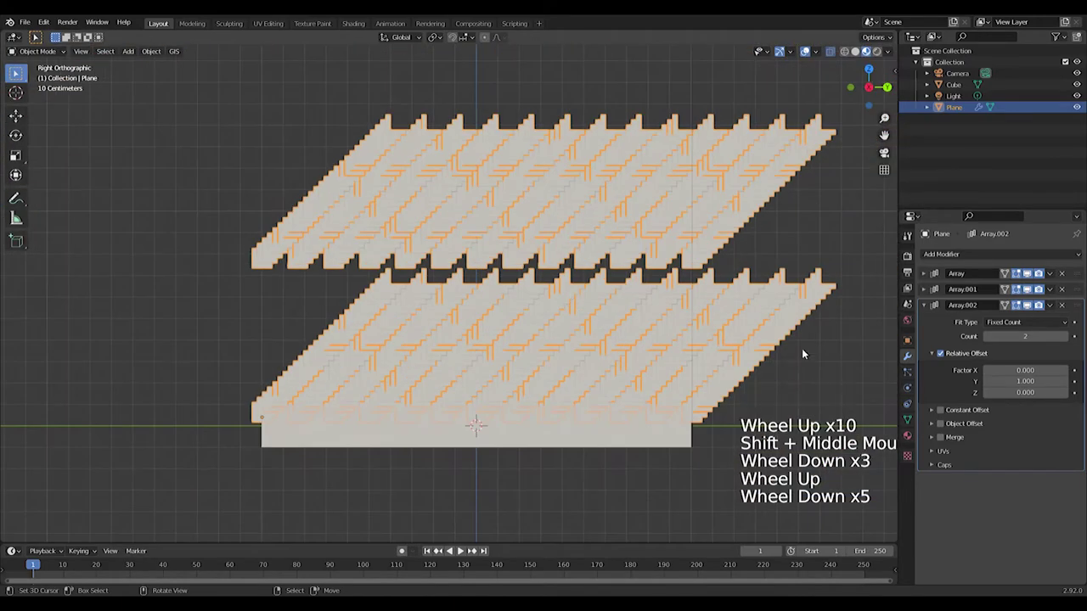
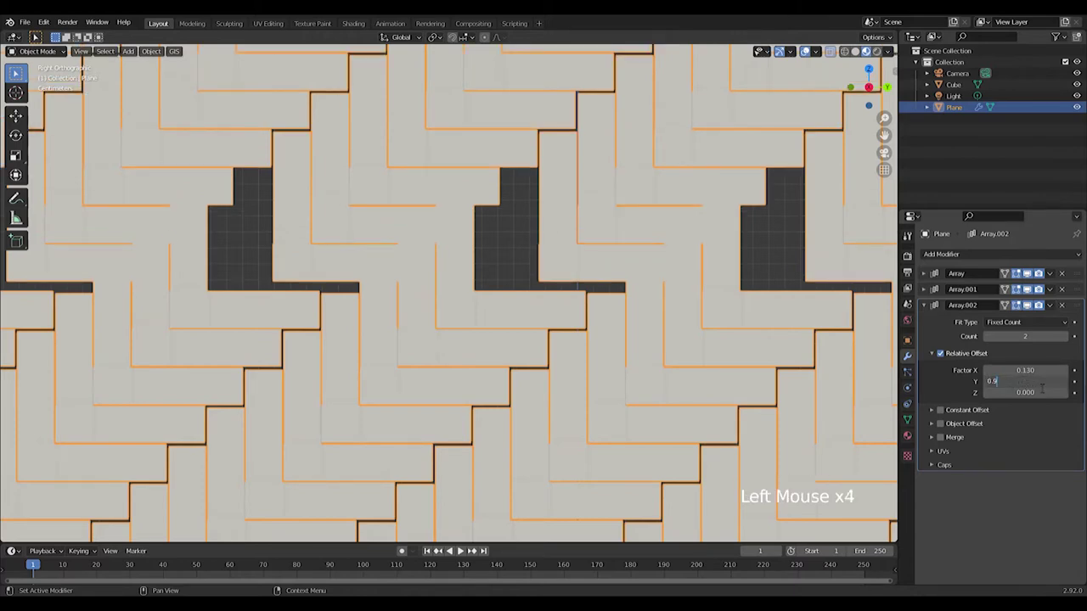
Step: Shift the parquet sheet along X so the arrayed rows tile into one seamless floor
{"action": "scroll", "scroll_direction": "down", "scroll_amount": 3}
{"action": "scroll", "scroll_direction": "up", "scroll_amount": 3}
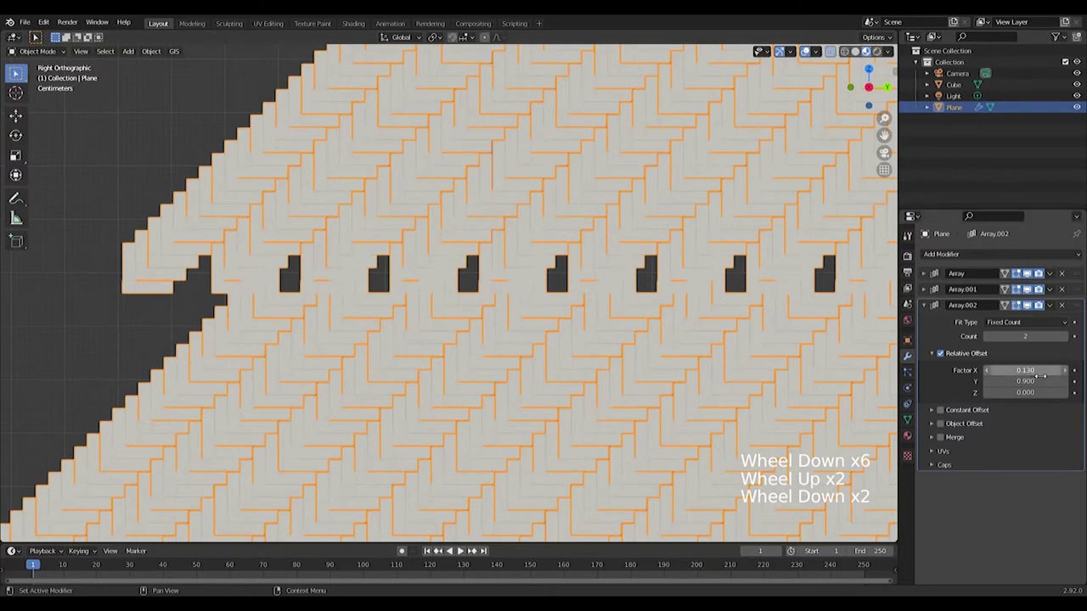
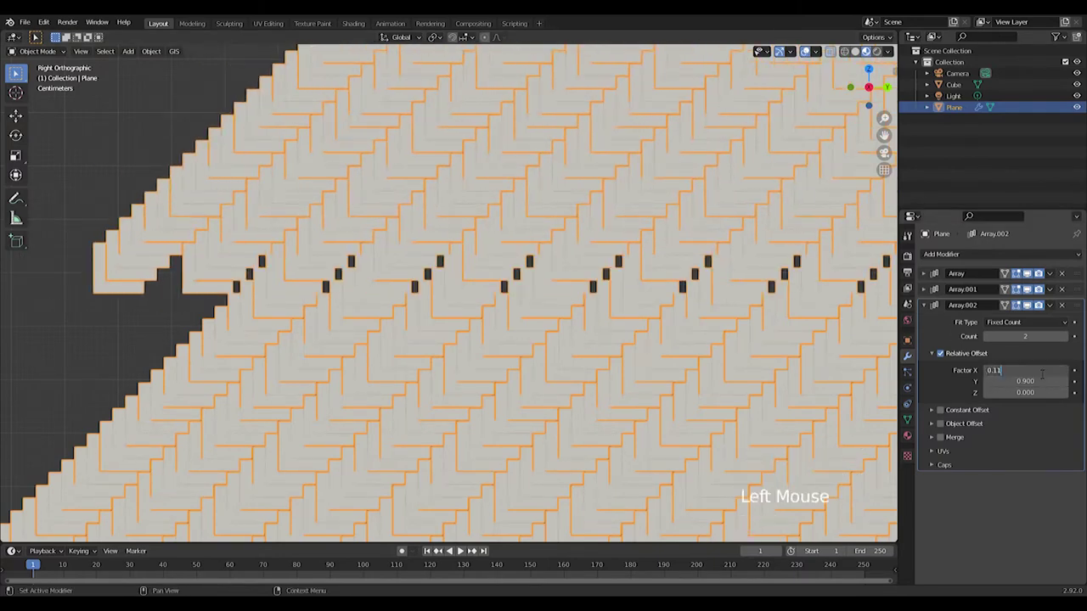
{"action": "scroll", "scroll_direction": "down", "scroll_amount": 3}
{"action": "scroll", "scroll_direction": "up", "scroll_amount": 3}
{"action": "key", "text": "g"}
{"action": "scroll", "scroll_direction": "down", "scroll_amount": 3}
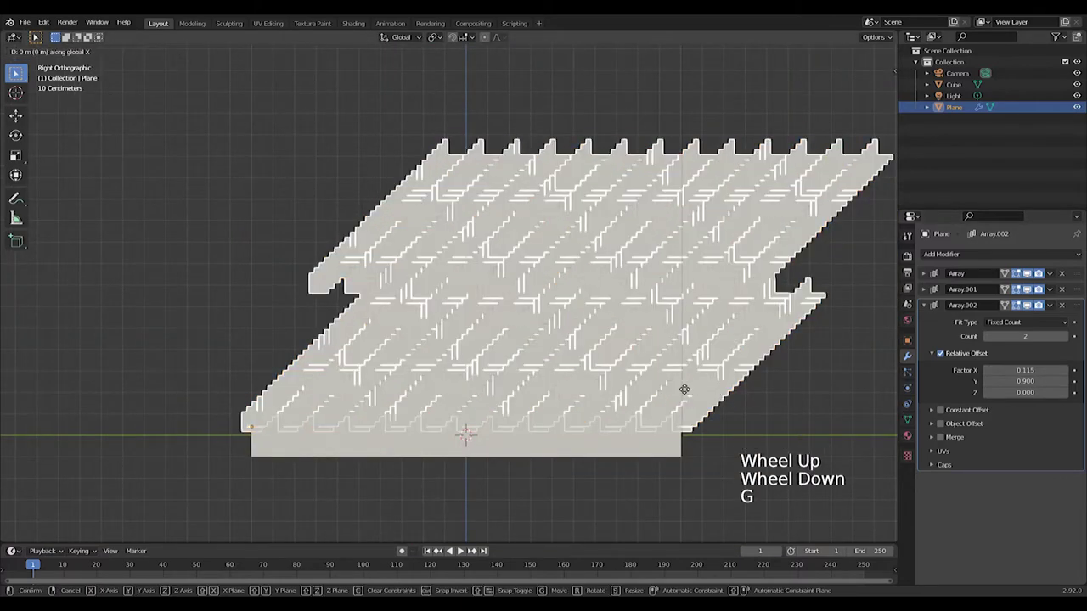
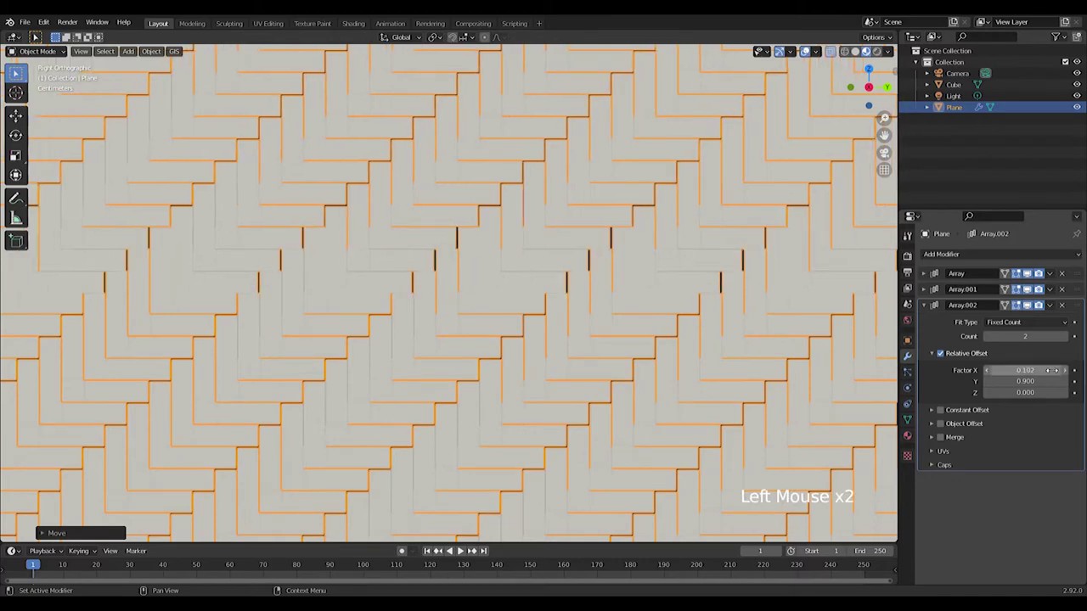
{"action": "scroll", "scroll_direction": "down", "scroll_amount": 3}
{"action": "middle_click", "coordinate": [513, 337]}
{"action": "scroll", "scroll_direction": "down", "scroll_amount": 3}
Step: Add a Solidify modifier to thicken the parquet and slide it sideways over the slab
{"action": "left_click", "coordinate": [926, 301]}
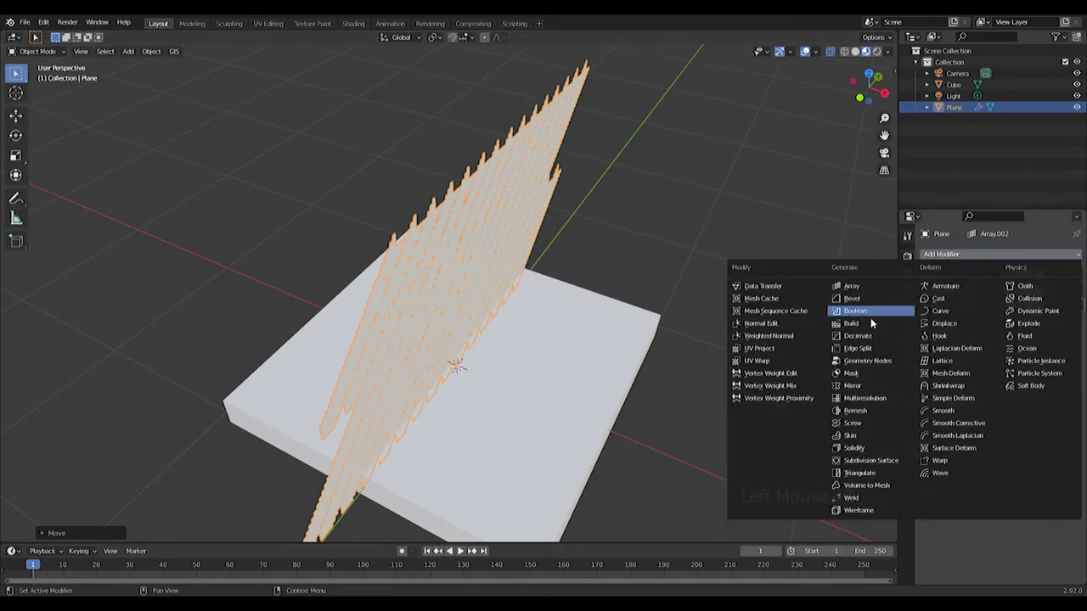
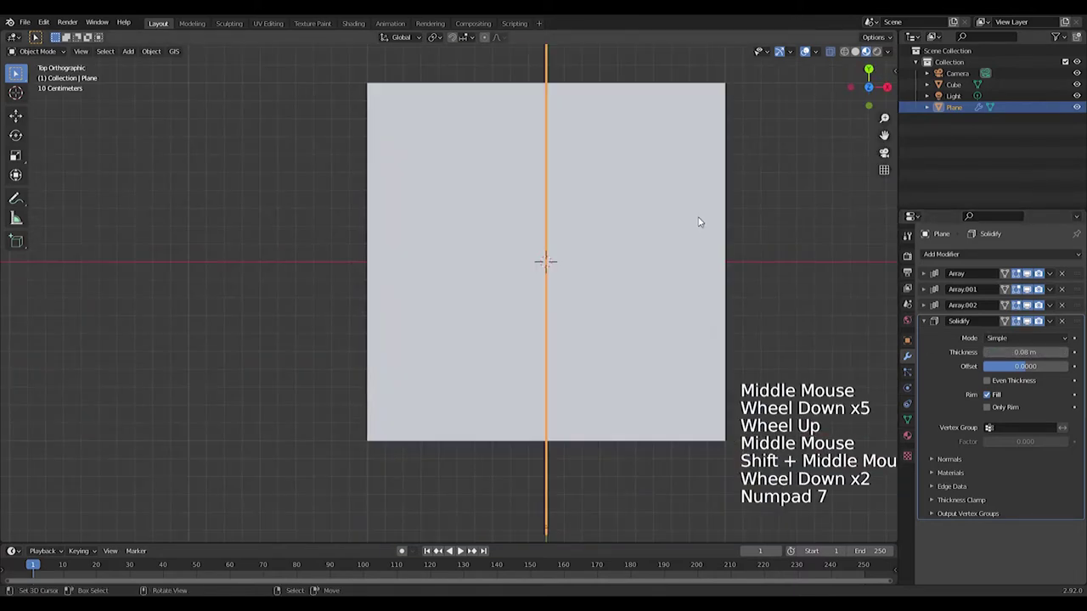
{"action": "key", "text": "g"}
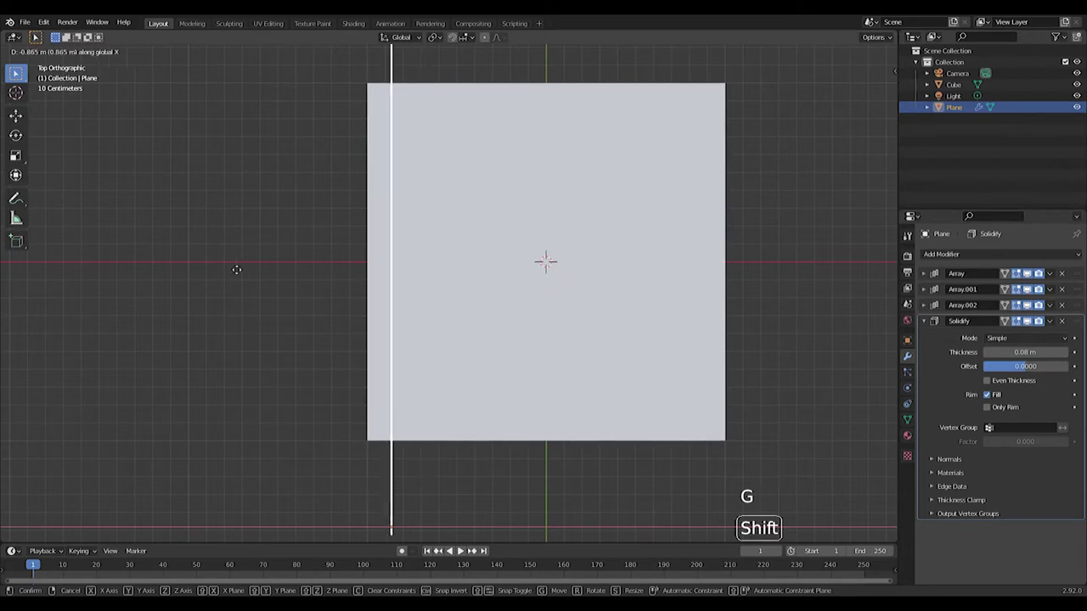
{"action": "middle_click", "coordinate": [451, 158]}
{"action": "scroll", "scroll_direction": "down", "scroll_amount": 3}
{"action": "middle_click", "coordinate": [490, 276]}
Step: Add a new cube via Shift+A and move it sideways along X
{"action": "key", "text": "shift+a"}
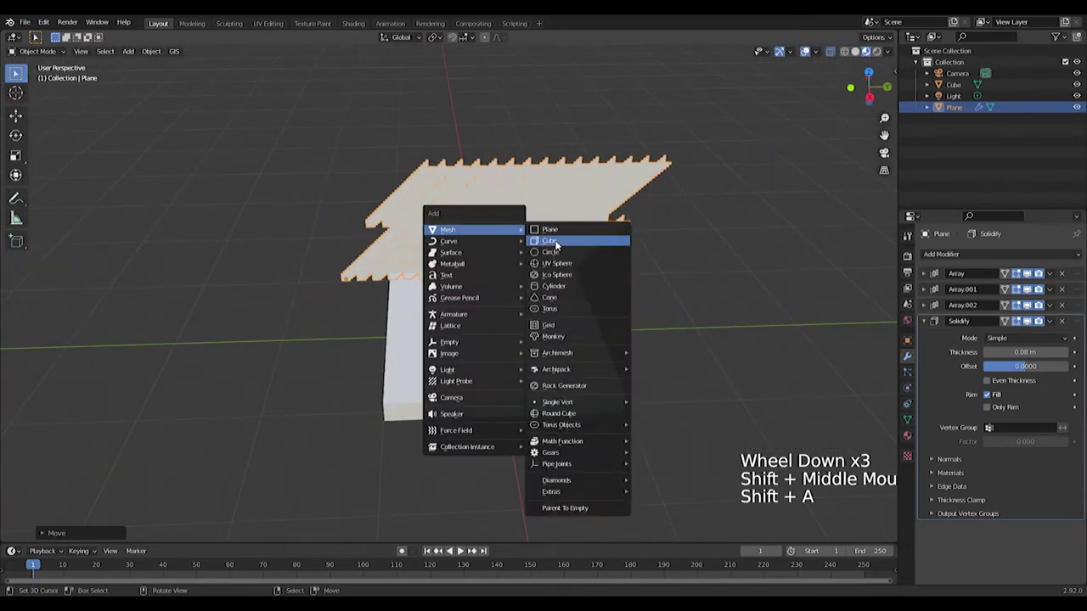
{"action": "middle_click", "coordinate": [559, 244]}
{"action": "key", "text": "g"}
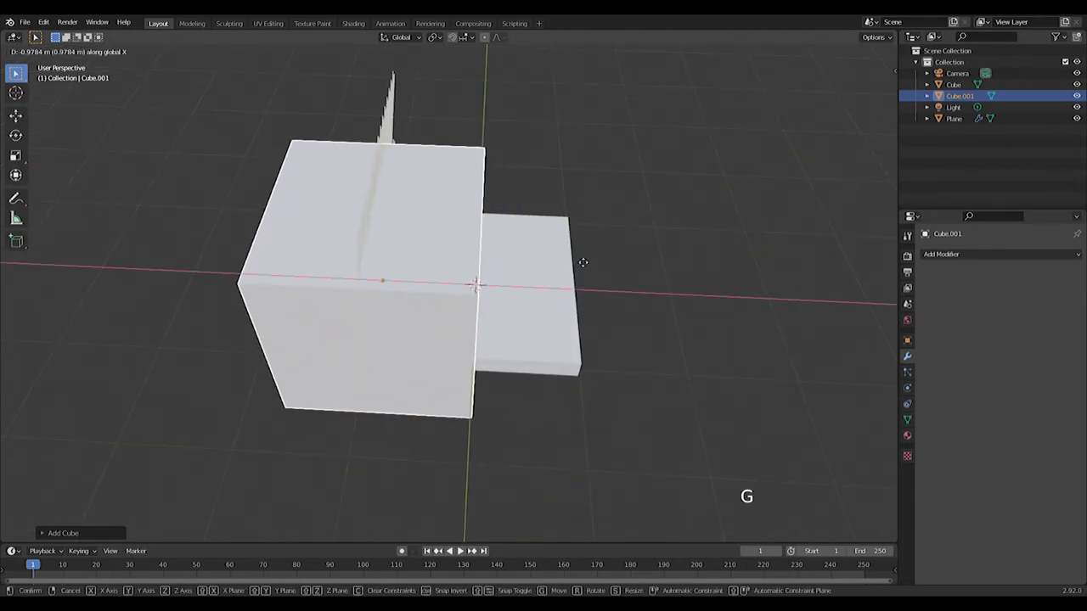
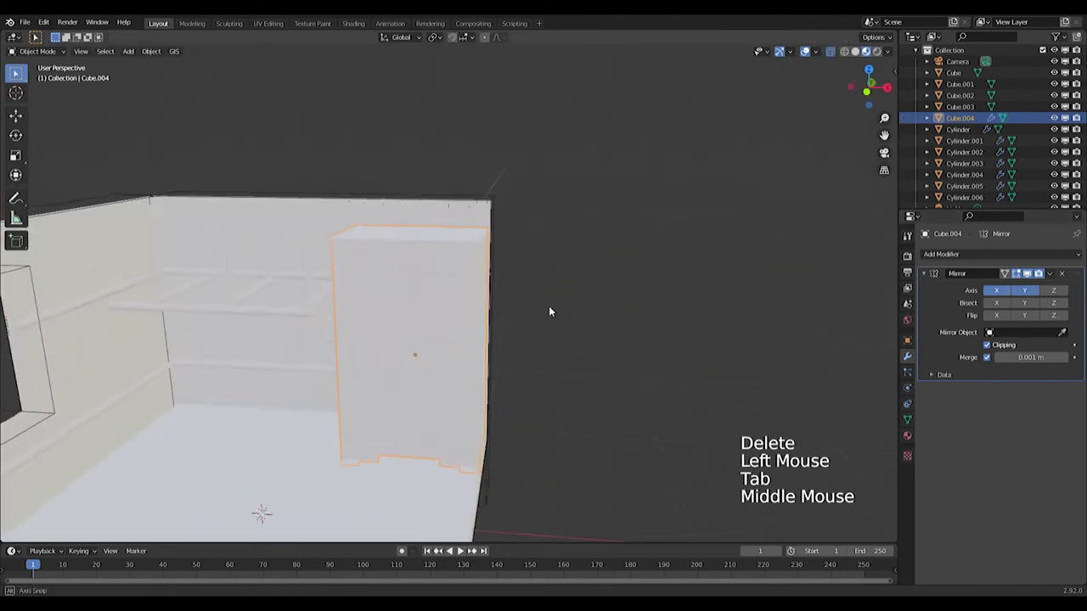
Step: Move the mirrored wardrobe cabinet along the Z axis
{"action": "scroll", "scroll_direction": "up", "scroll_amount": 3}
{"action": "middle_click", "coordinate": [464, 376]}
{"action": "key", "text": "g"}
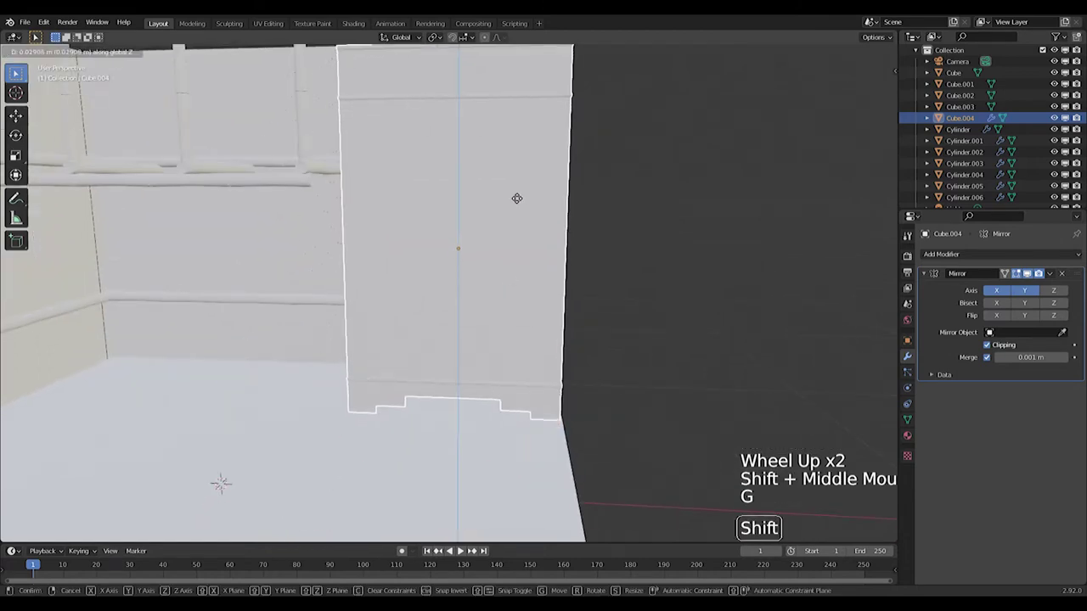
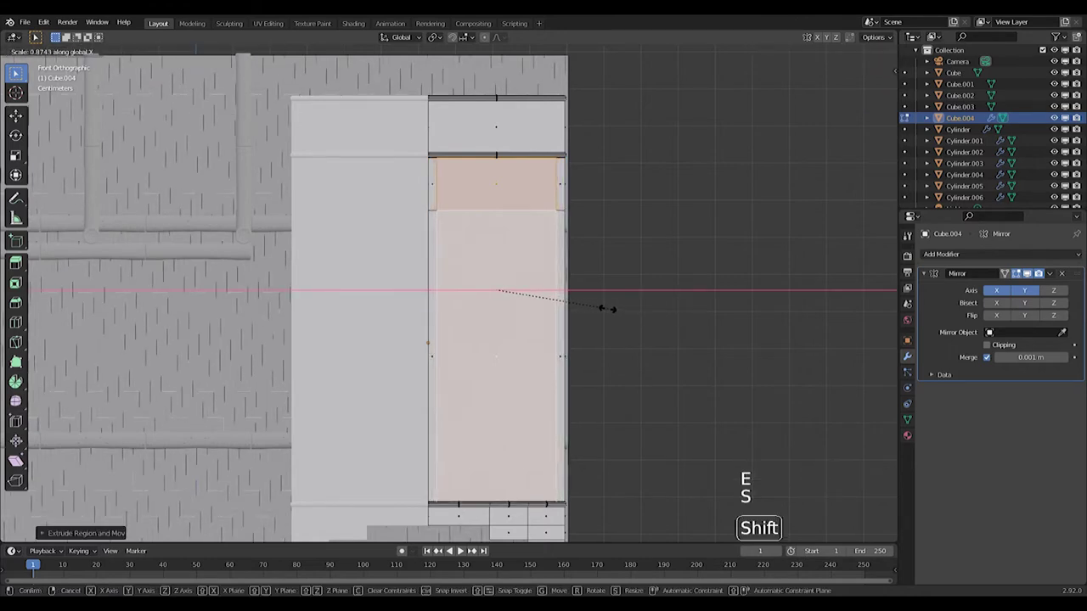
Step: Scale and inset the door faces into frames, then push the inner panels inward to recess them
{"action": "key", "text": "ctrl+z"}
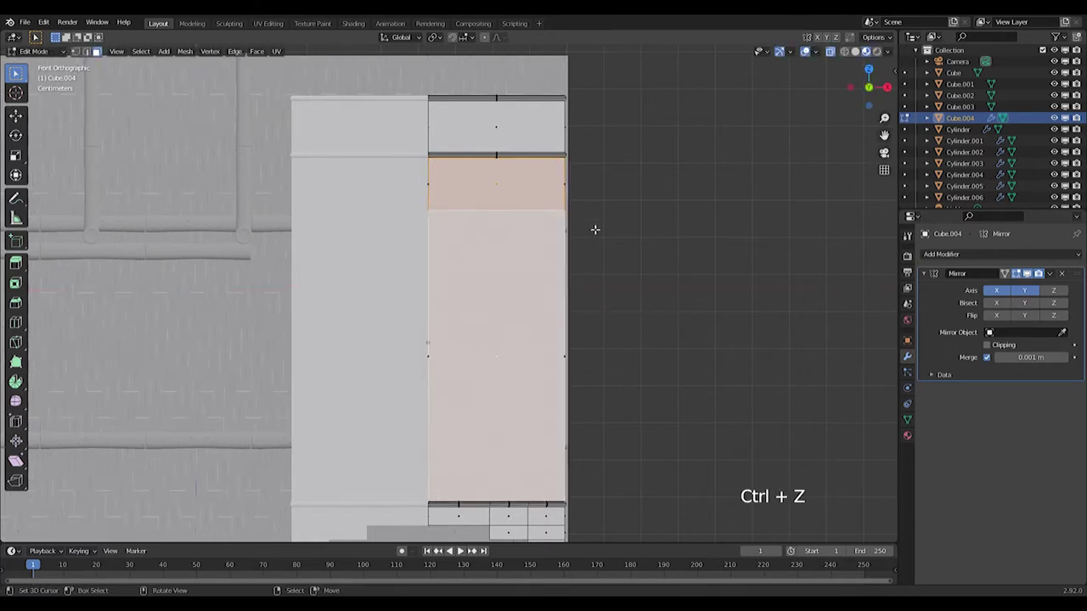
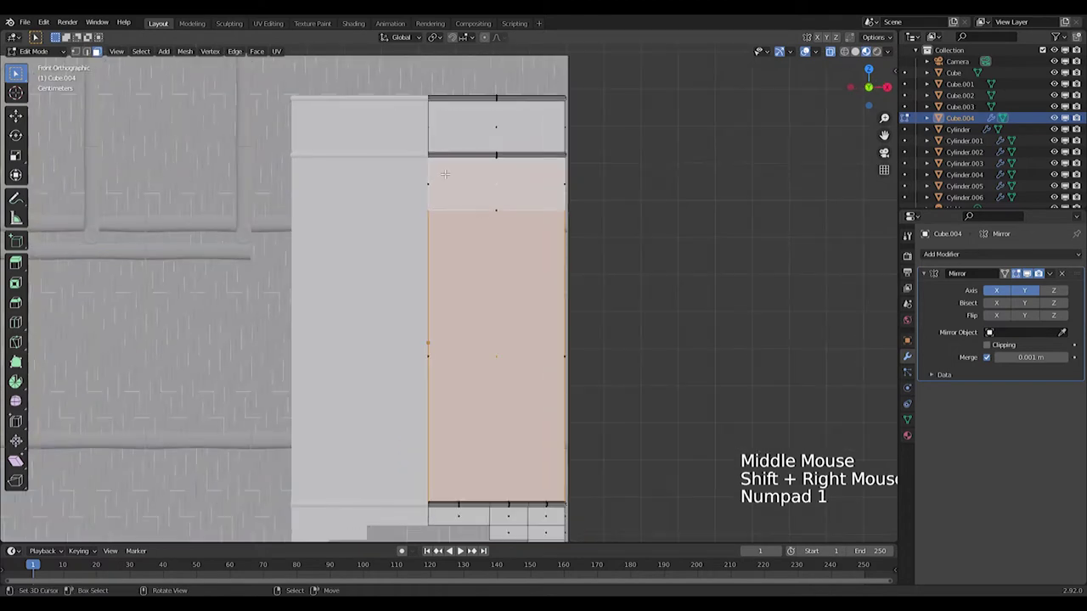
{"action": "key", "text": "s"}
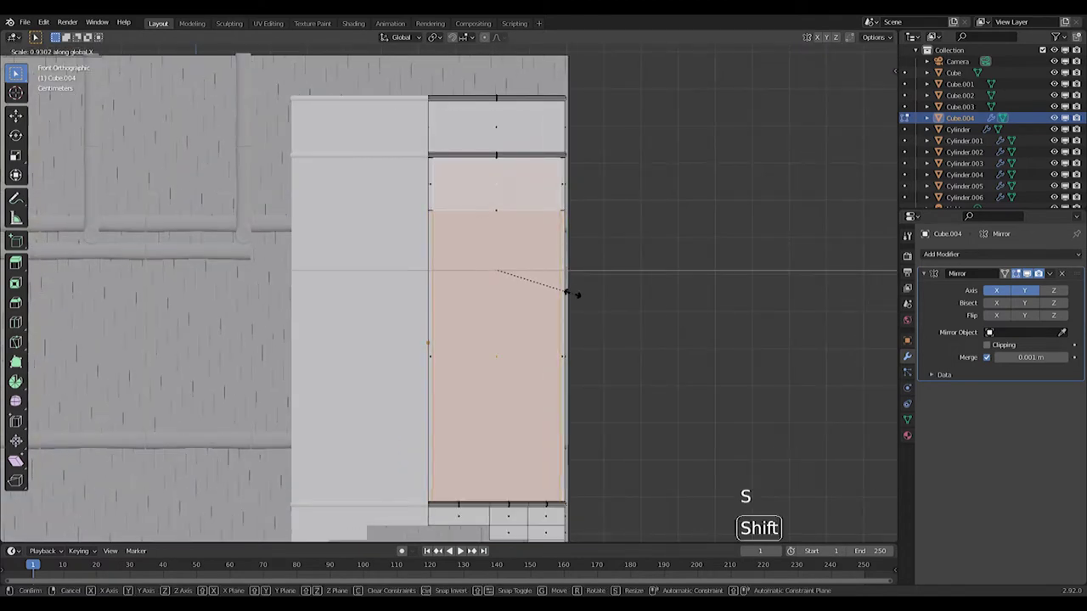
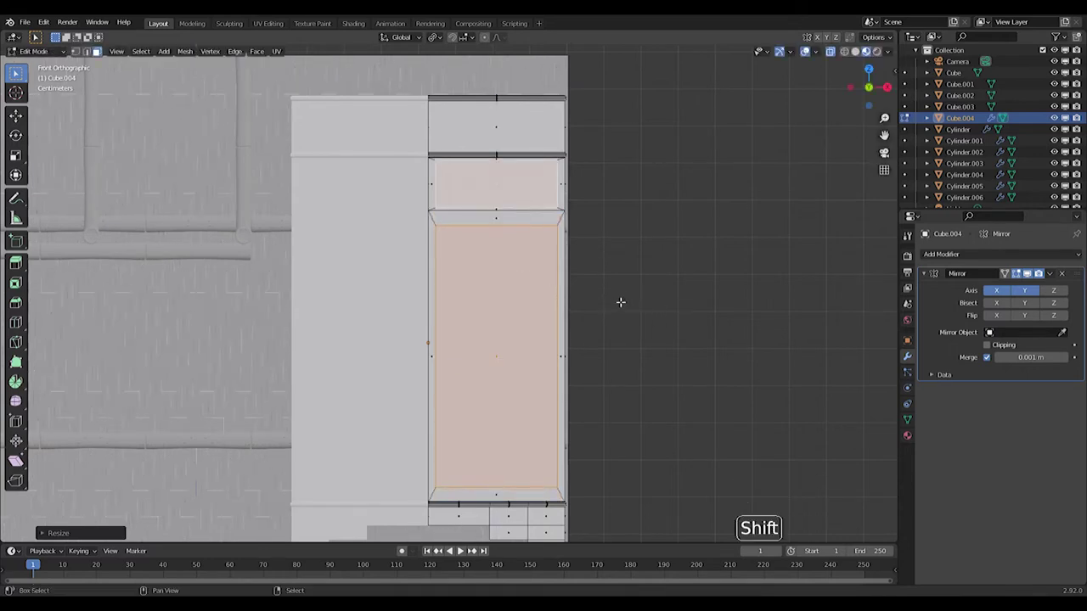
{"action": "key", "text": "s"}
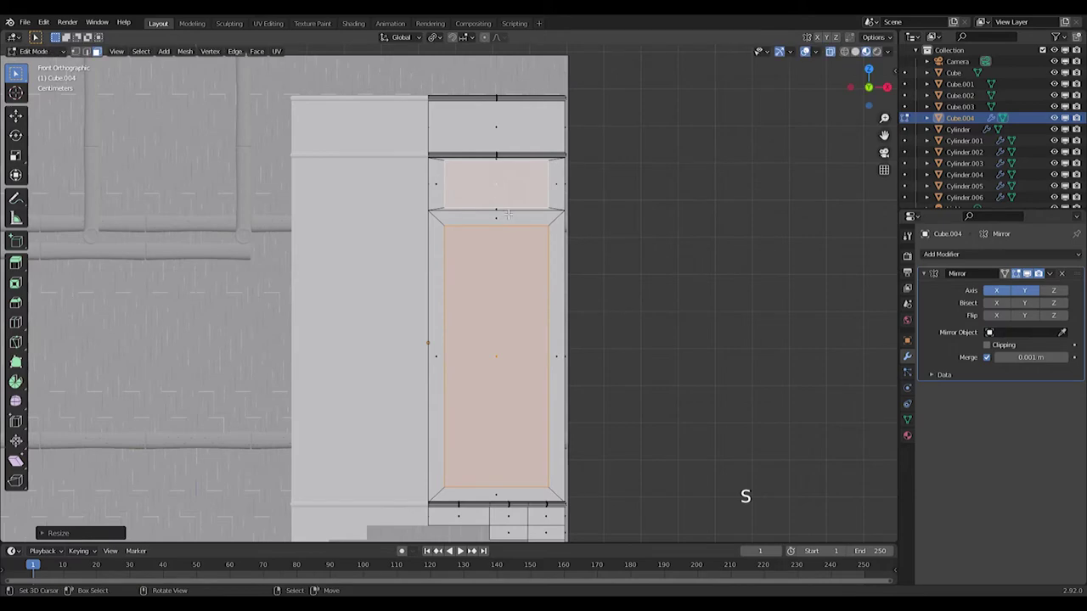
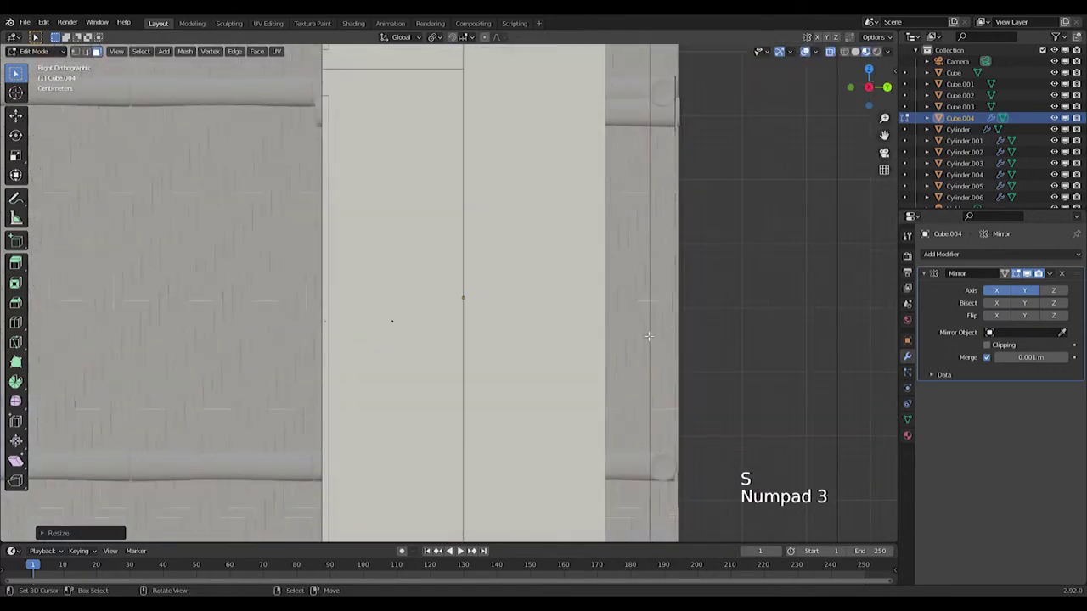
{"action": "key", "text": "g"}
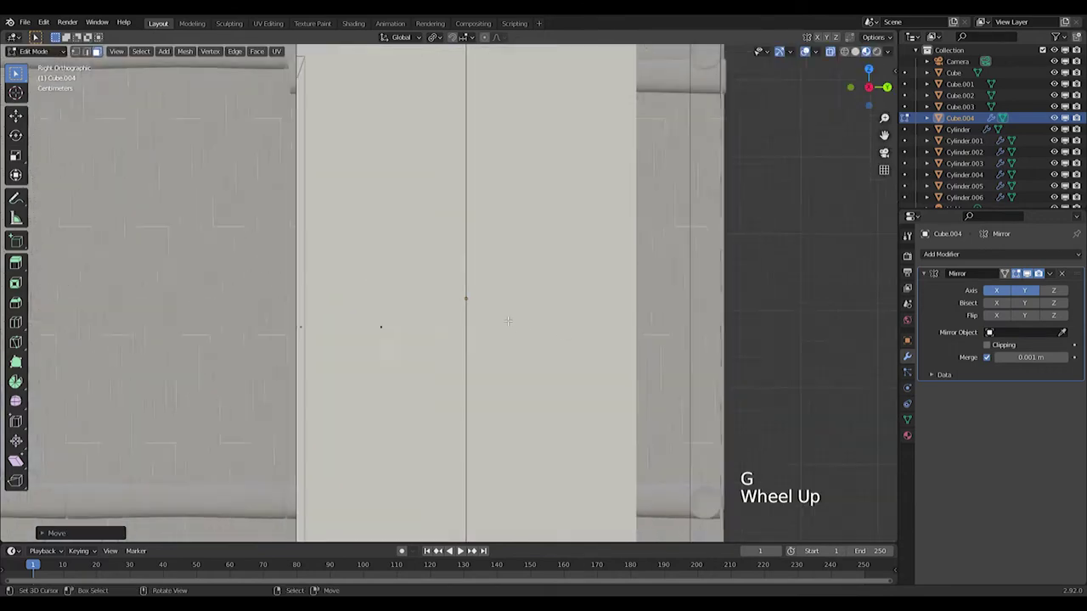
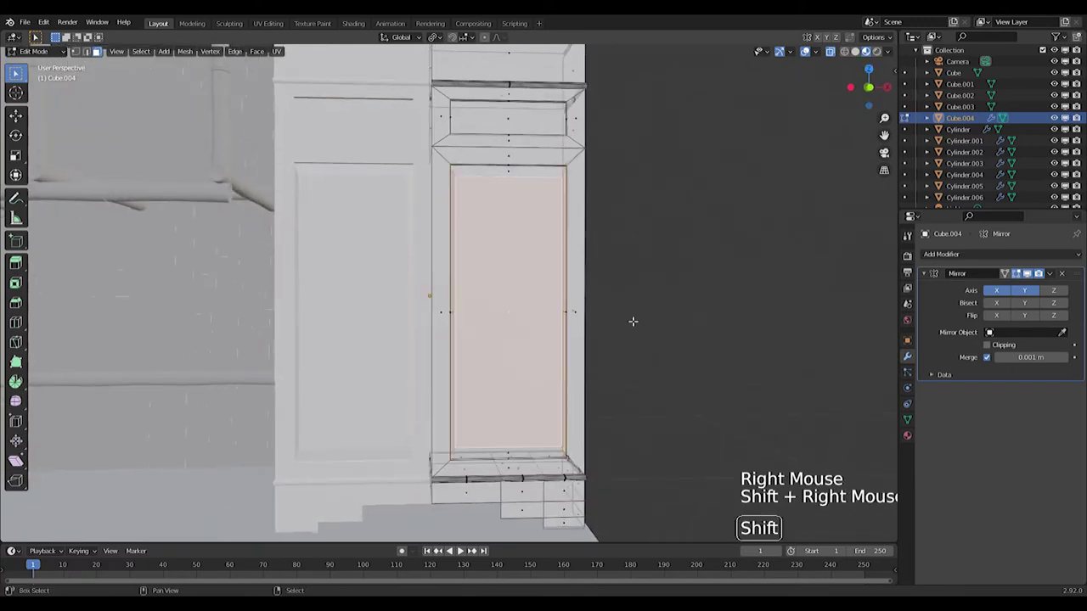
{"action": "key", "text": "s"}
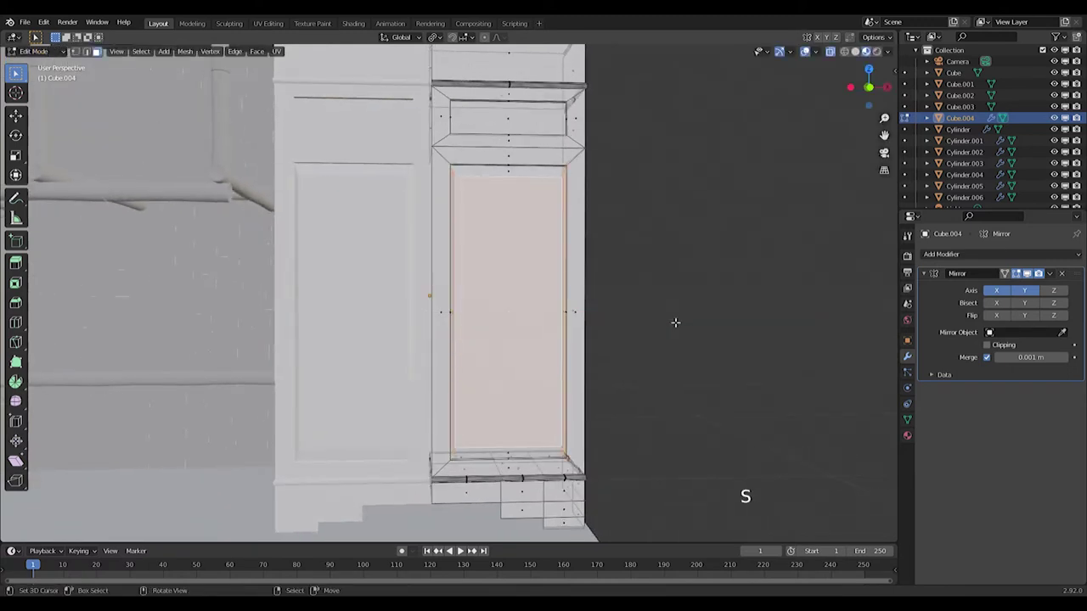
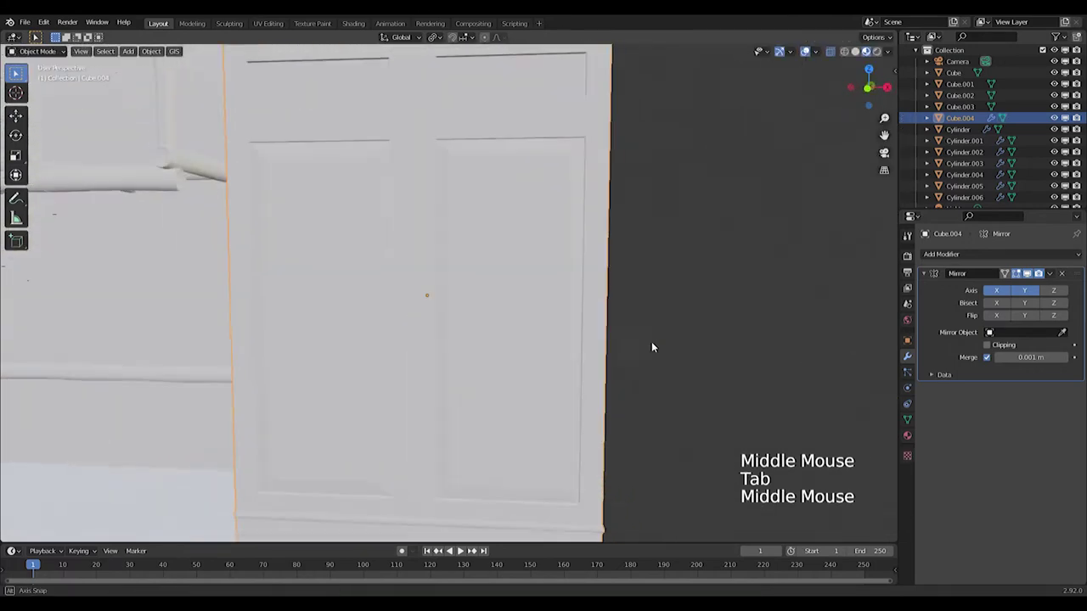
Step: Undo a stray edit and orbit out to frame the whole room
{"action": "scroll", "scroll_direction": "down", "scroll_amount": 3}
{"action": "key", "text": "h"}
{"action": "key", "text": "ctrl+z"}
{"action": "key", "text": "g"}
{"action": "middle_click", "coordinate": [554, 334]}
{"action": "scroll", "scroll_direction": "down", "scroll_amount": 3}
{"action": "middle_click", "coordinate": [540, 330]}
{"action": "middle_click", "coordinate": [583, 364]}
Step: Add a cube, shrink it, drop it to the floor in front view and flatten it vertically
{"action": "key", "text": "shift+a"}
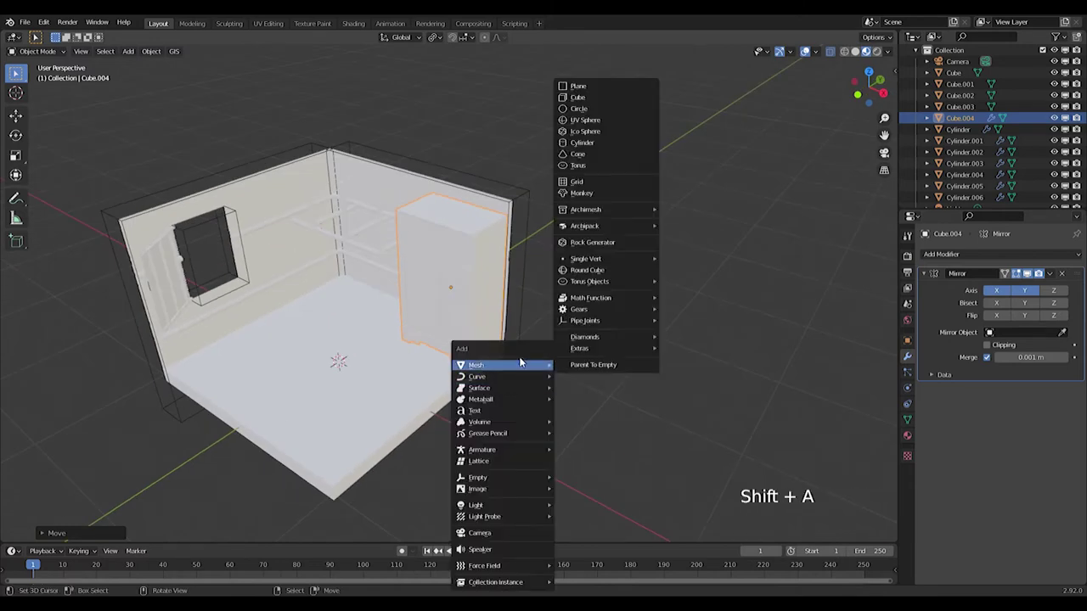
{"action": "middle_click", "coordinate": [405, 233]}
{"action": "key", "text": "s"}
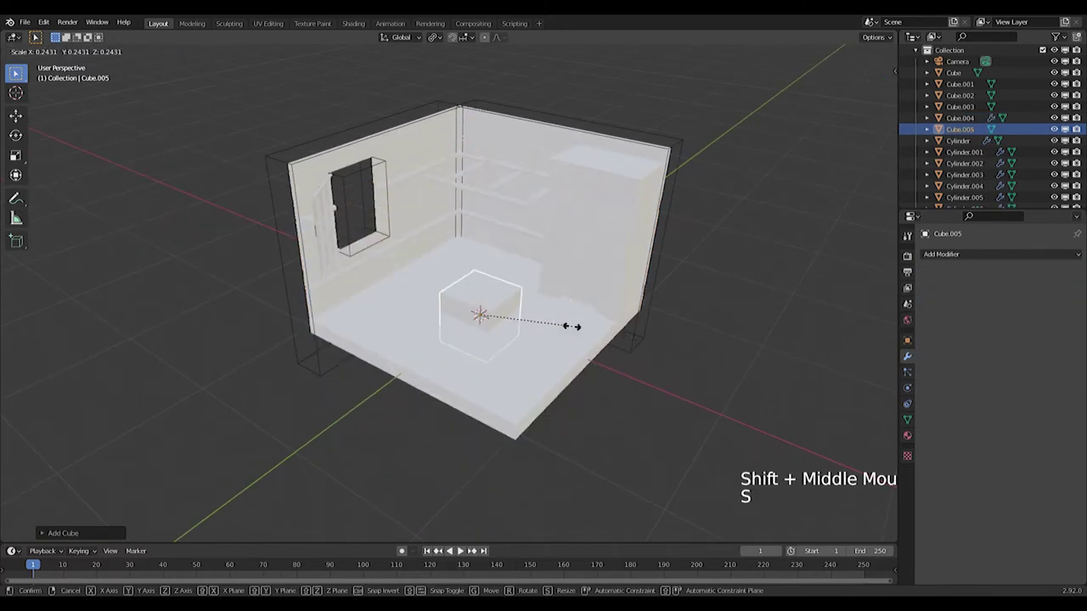
{"action": "key", "text": "KP_1"}
{"action": "scroll", "scroll_direction": "up", "scroll_amount": 3}
{"action": "key", "text": "g"}
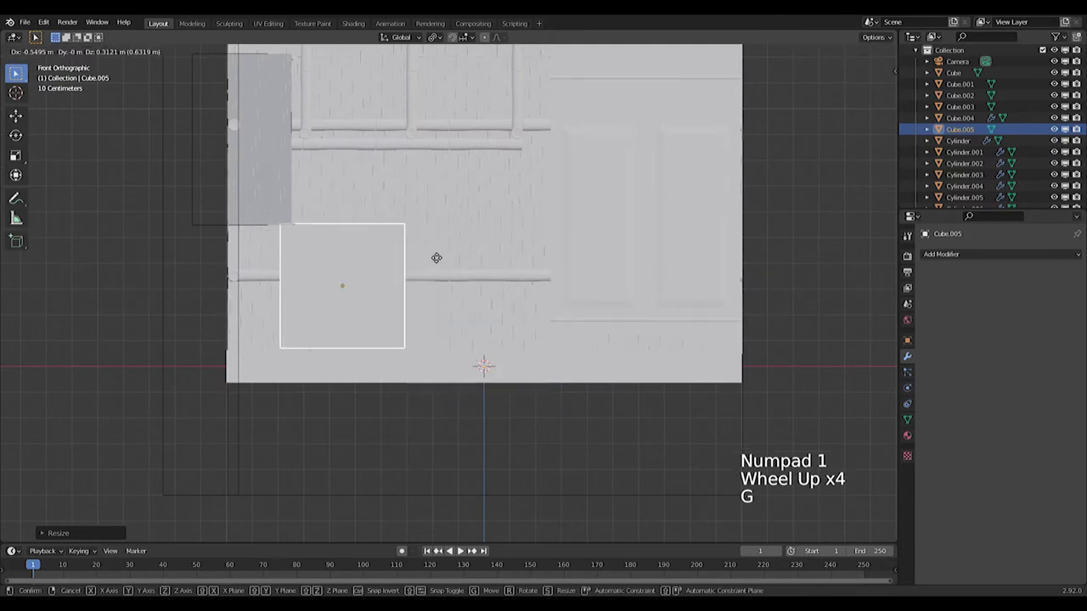
{"action": "key", "text": "s"}
Step: Stretch the block along its depth, slide it back against the wall and inspect it in Edit Mode
{"action": "key", "text": "s"}
{"action": "key", "text": "g"}
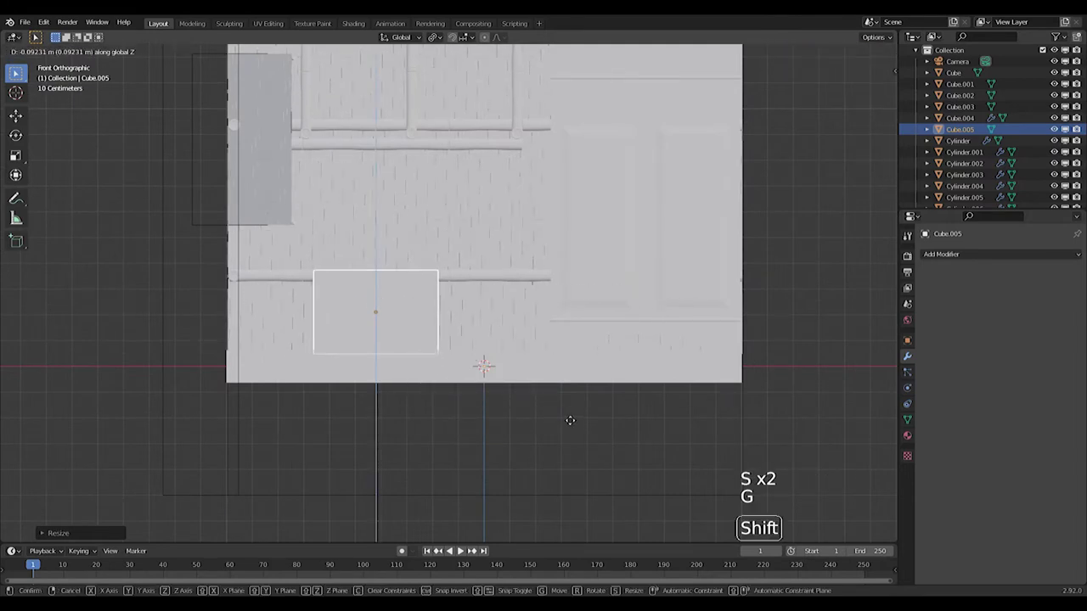
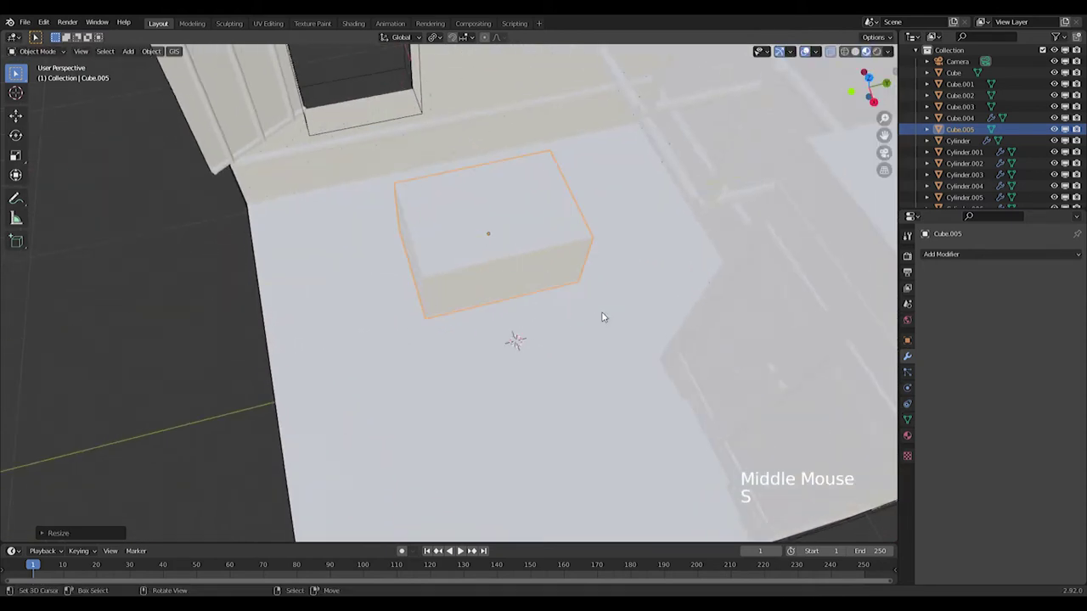
{"action": "key", "text": "g"}
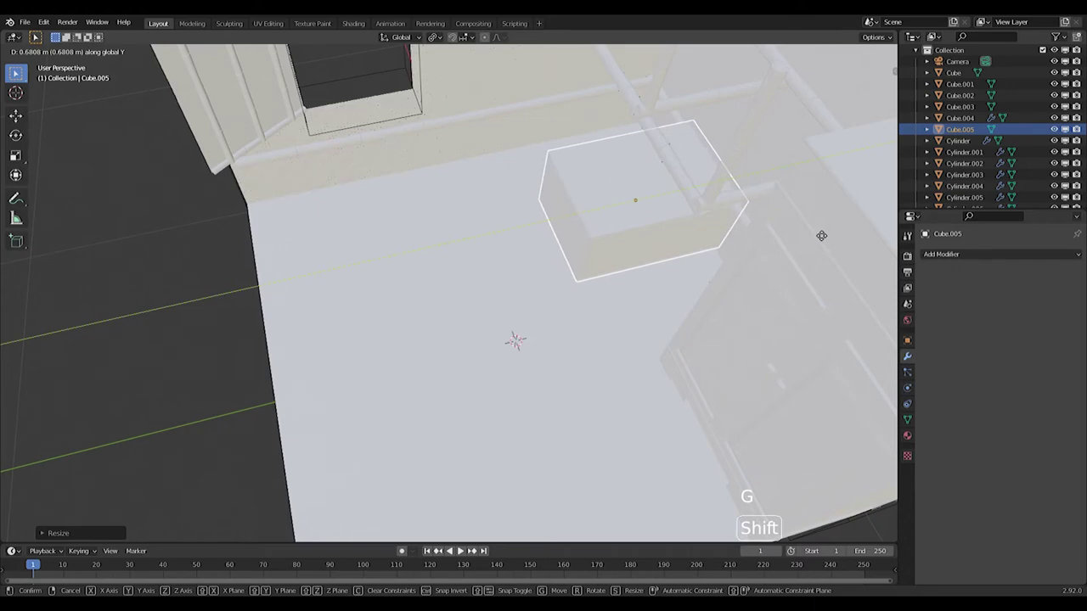
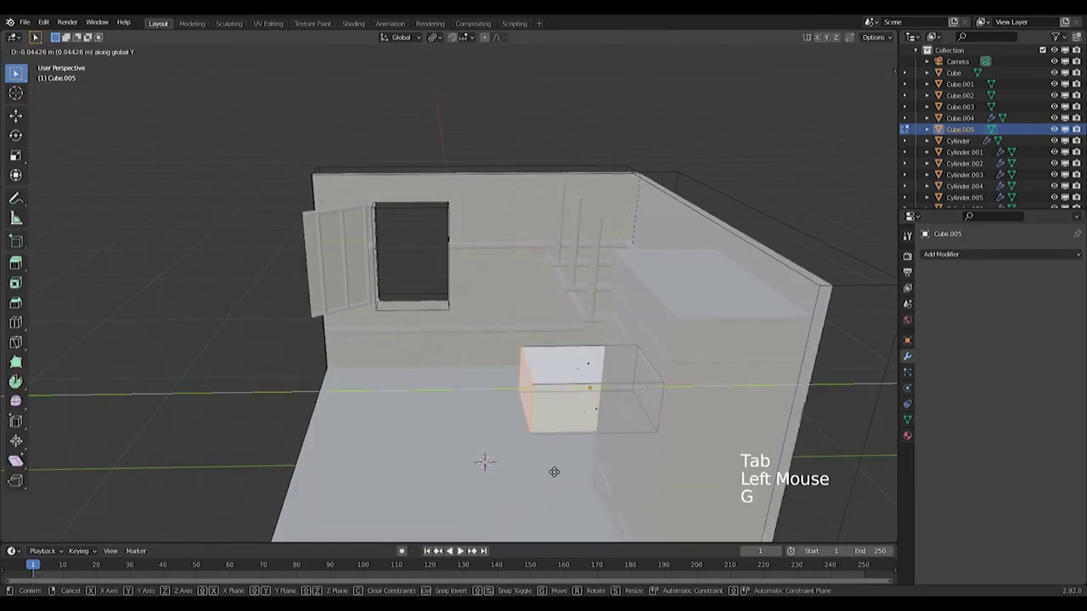
{"action": "key", "text": "Tab"}
{"action": "middle_click", "coordinate": [563, 436]}
{"action": "scroll", "scroll_direction": "up", "scroll_amount": 3}
{"action": "middle_click", "coordinate": [609, 411]}
{"action": "middle_click", "coordinate": [572, 397]}
{"action": "middle_click", "coordinate": [587, 360]}
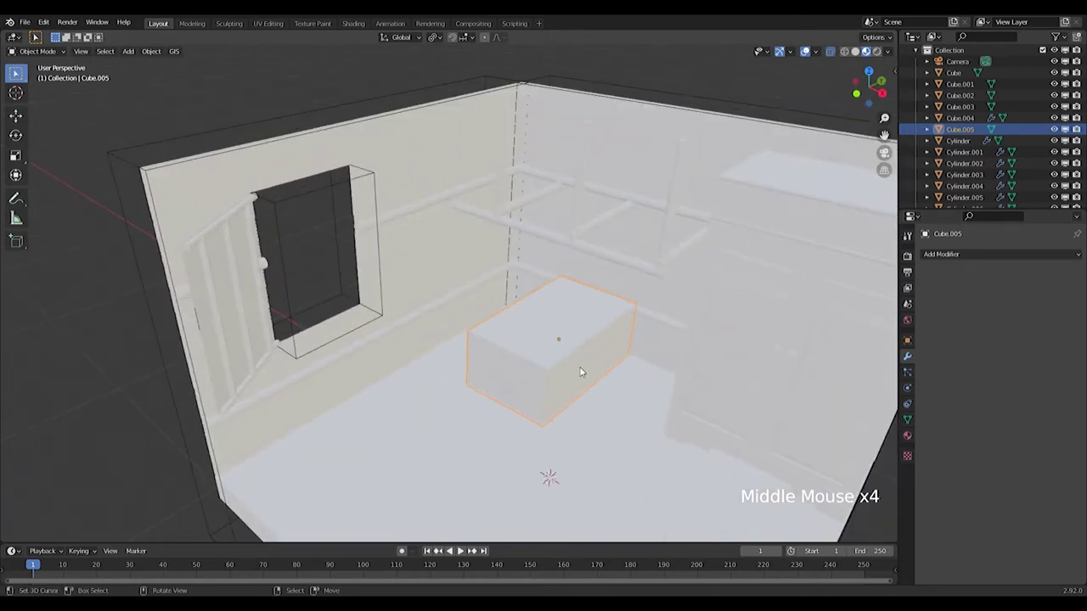
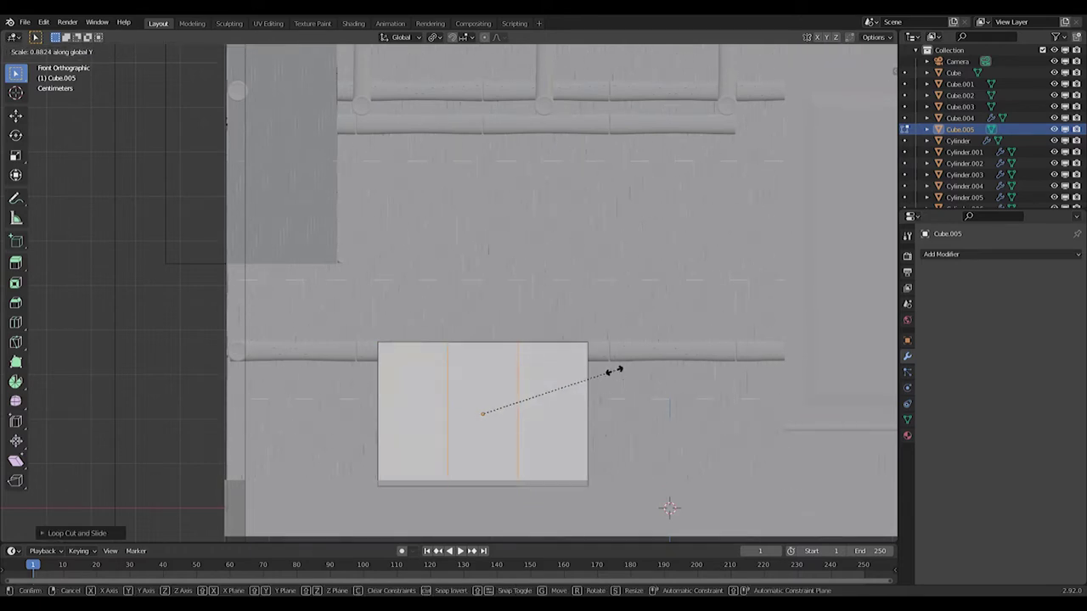
Step: Spread the two vertical cuts apart along X about Individual Origins and add a horizontal cut near the top
{"action": "key", "text": "s"}
{"action": "left_click", "coordinate": [435, 38]}
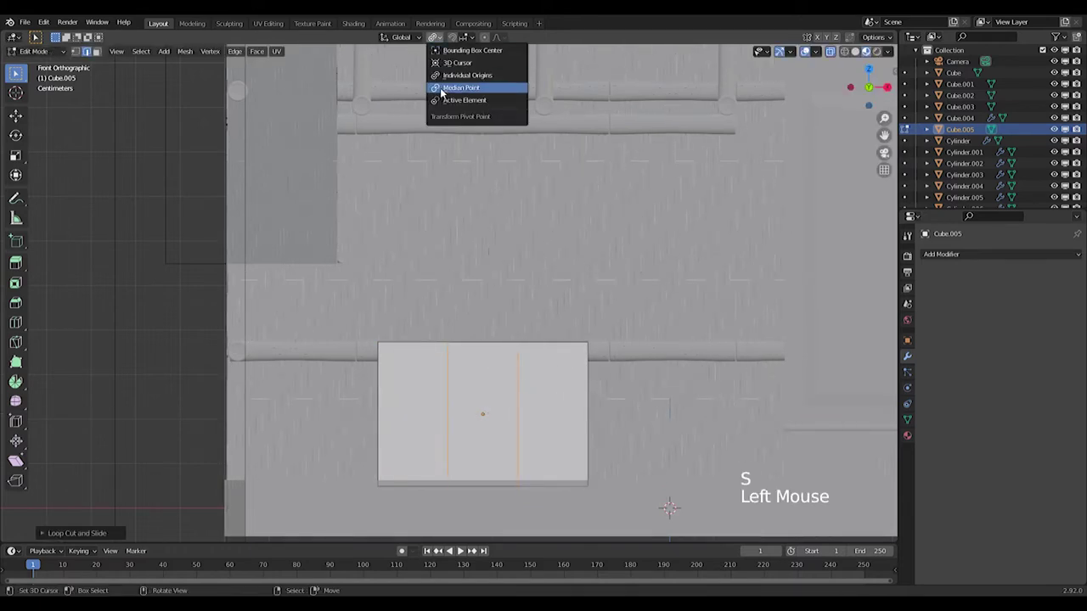
{"action": "key", "text": "s"}
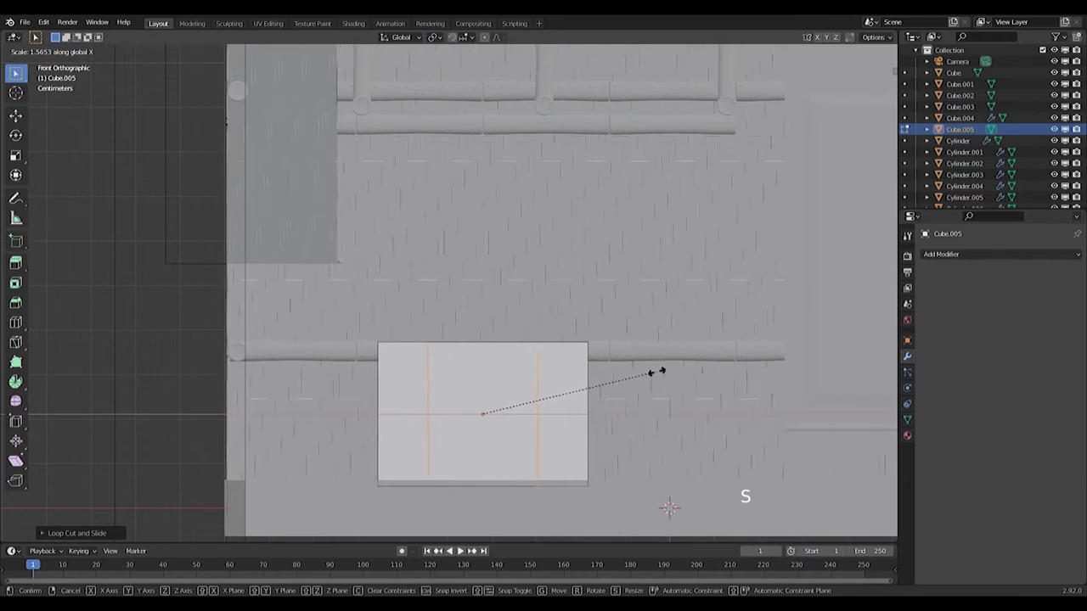
{"action": "key", "text": "ctrl+r"}
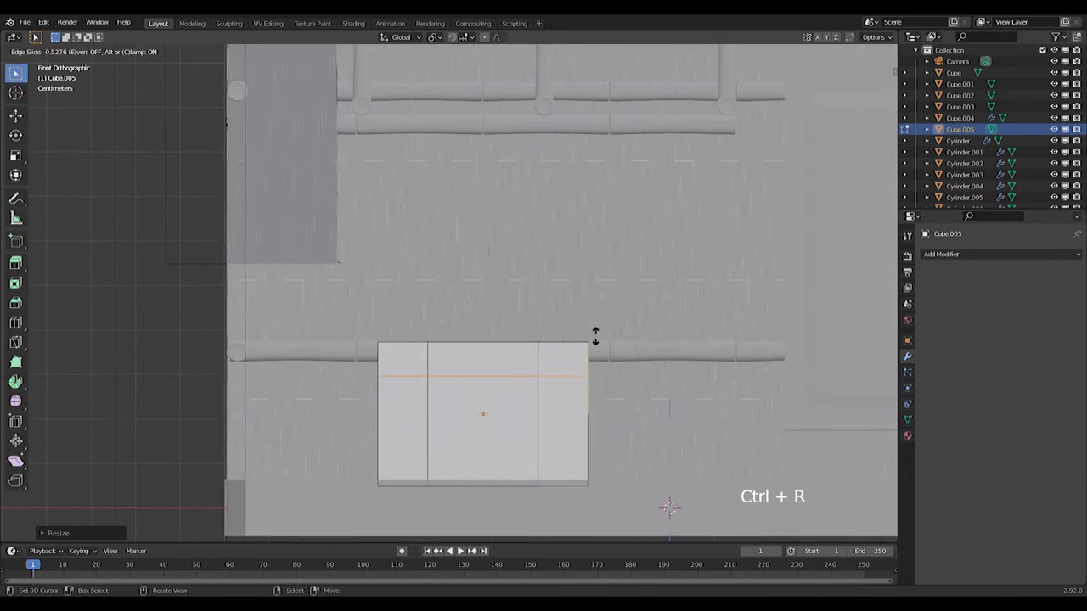
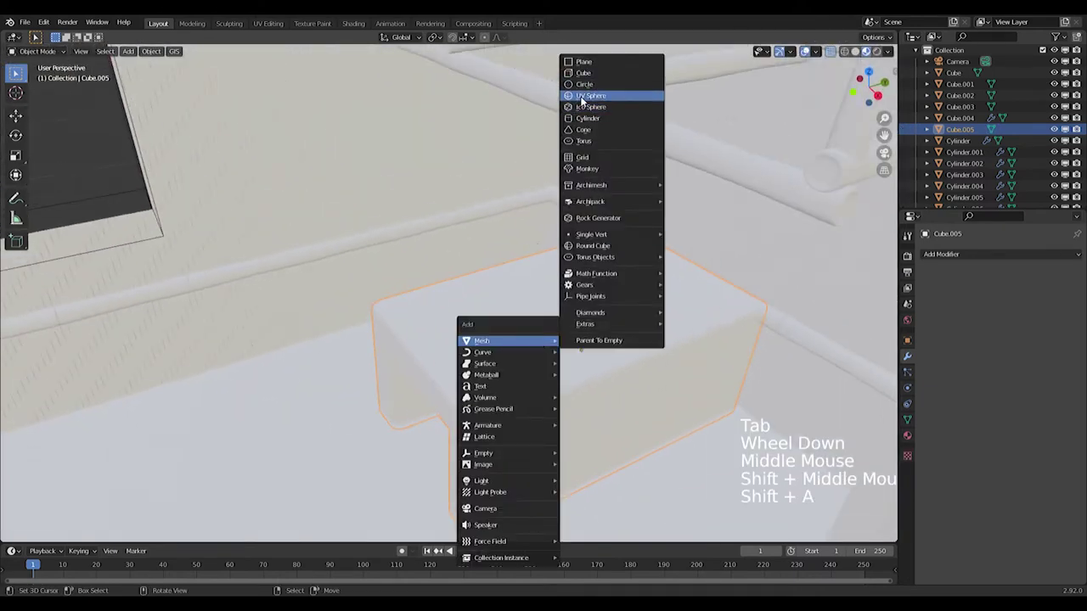
Step: Add a cylinder, shrink it small and raise it onto the stand's top
{"action": "scroll", "scroll_direction": "down", "scroll_amount": 3}
{"action": "key", "text": "s"}
{"action": "key", "text": "ctrl+z"}
{"action": "right_click", "coordinate": [540, 322]}
{"action": "right_click", "coordinate": [578, 363]}
{"action": "key", "text": "shift+s"}
{"action": "key", "text": "shift+a"}
{"action": "key", "text": "shift+a"}
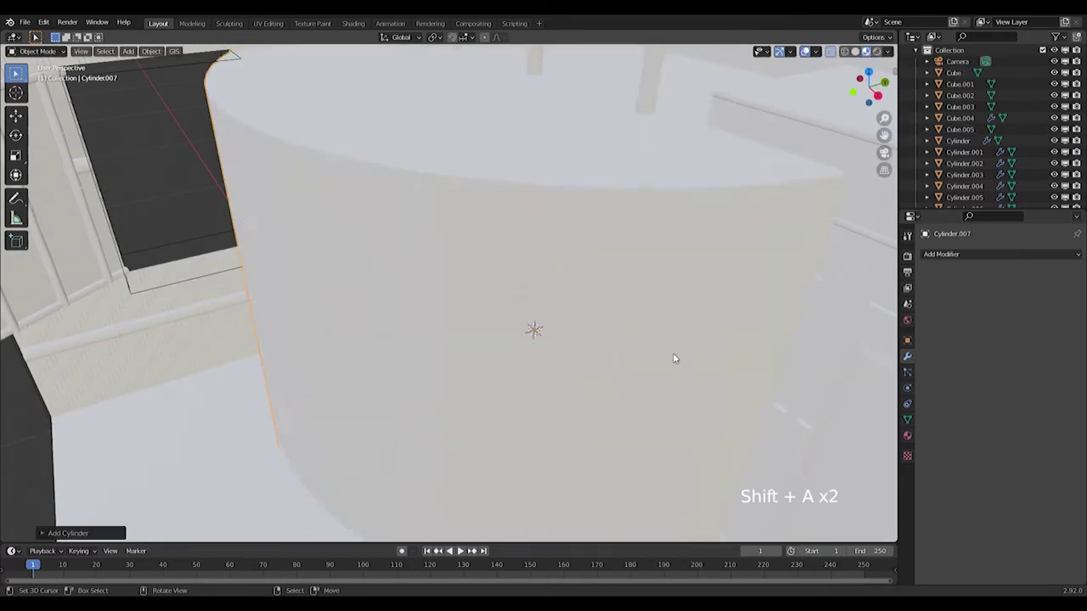
{"action": "key", "text": "s"}
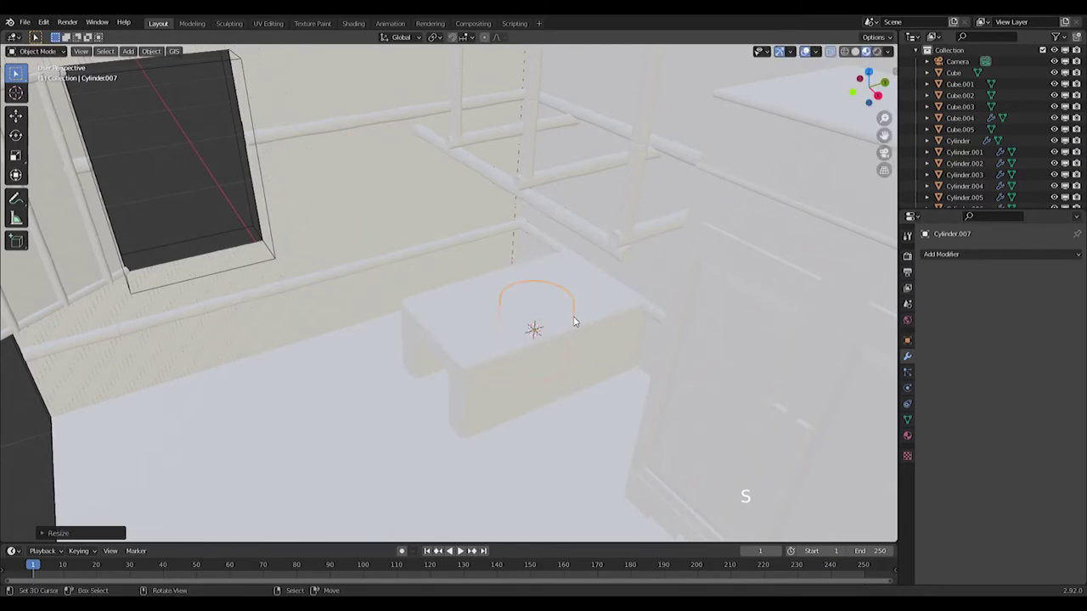
{"action": "key", "text": "g"}
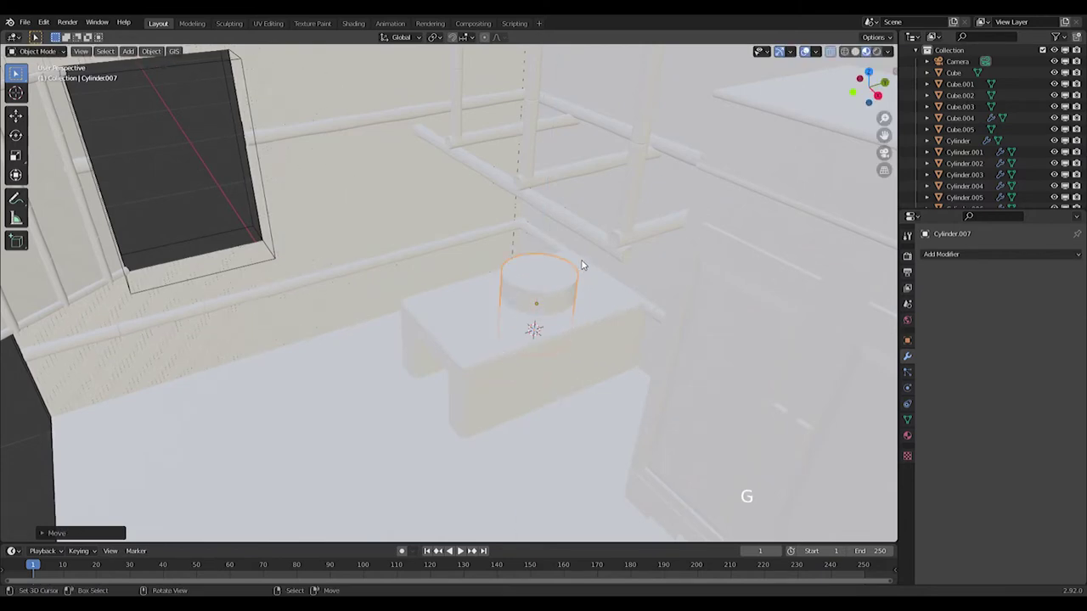
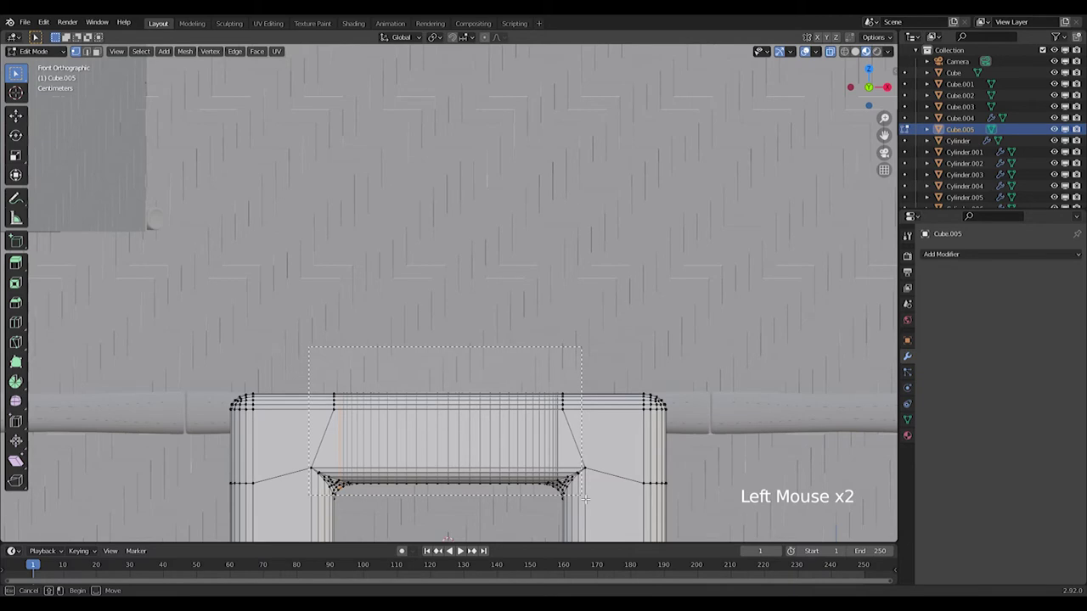
Step: Switch to a top-down view of the cylinder before tapering it into a pot
{"action": "key", "text": "c"}
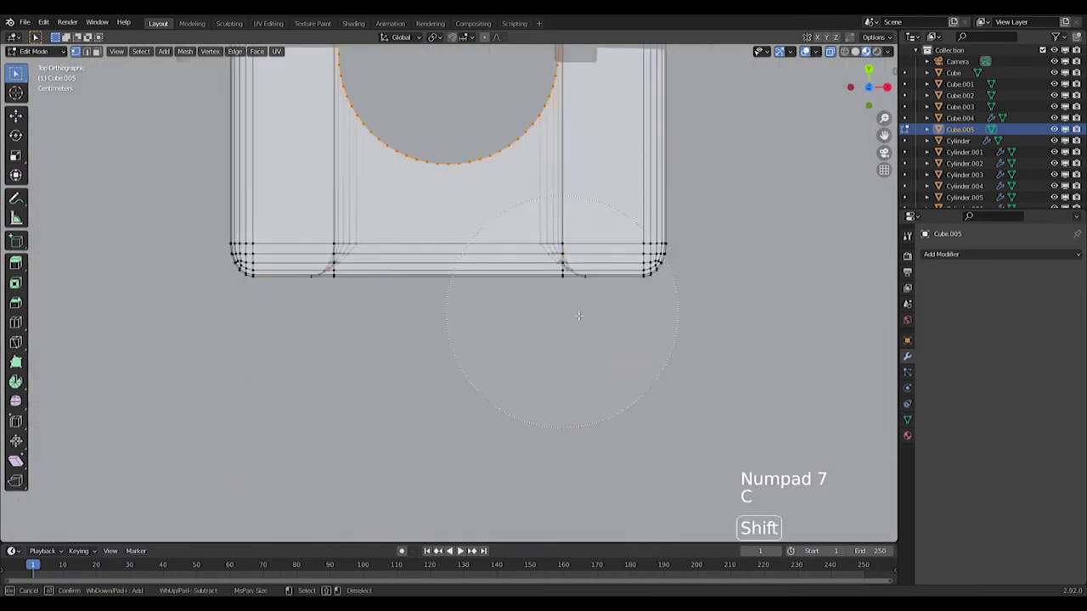
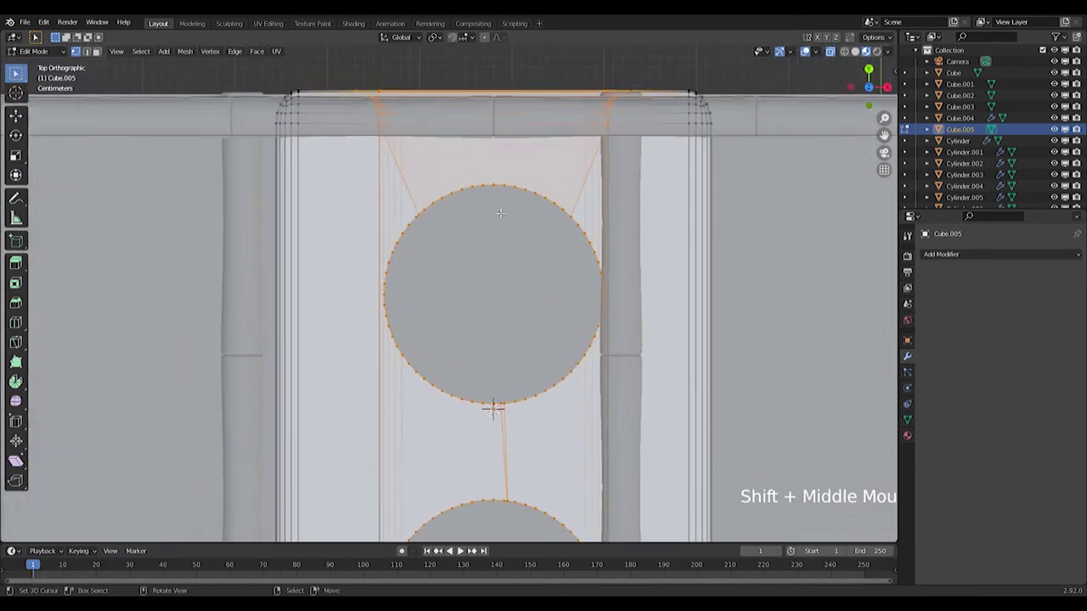
{"action": "key", "text": "c"}
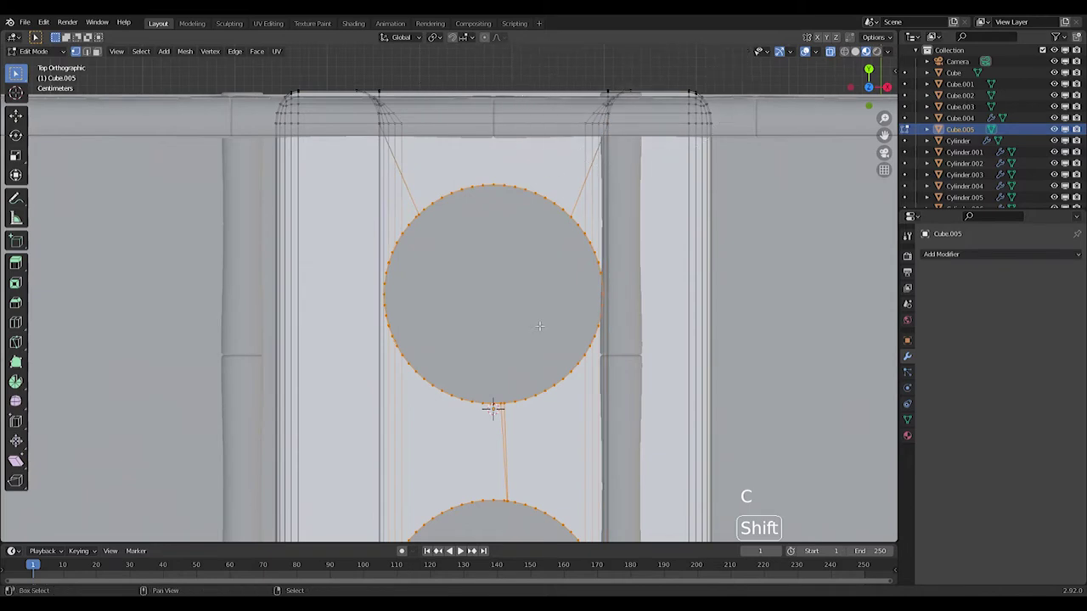
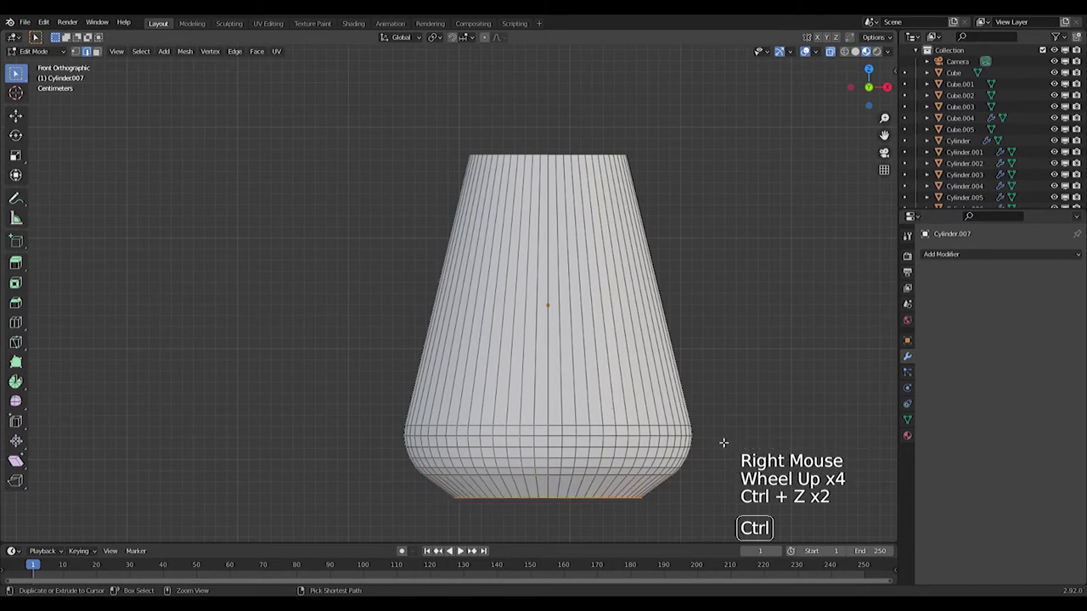
Step: Bevel the pot's bottom edge loop round, confirm the flared rim and return to Object Mode in front view
{"action": "key", "text": "ctrl+b"}
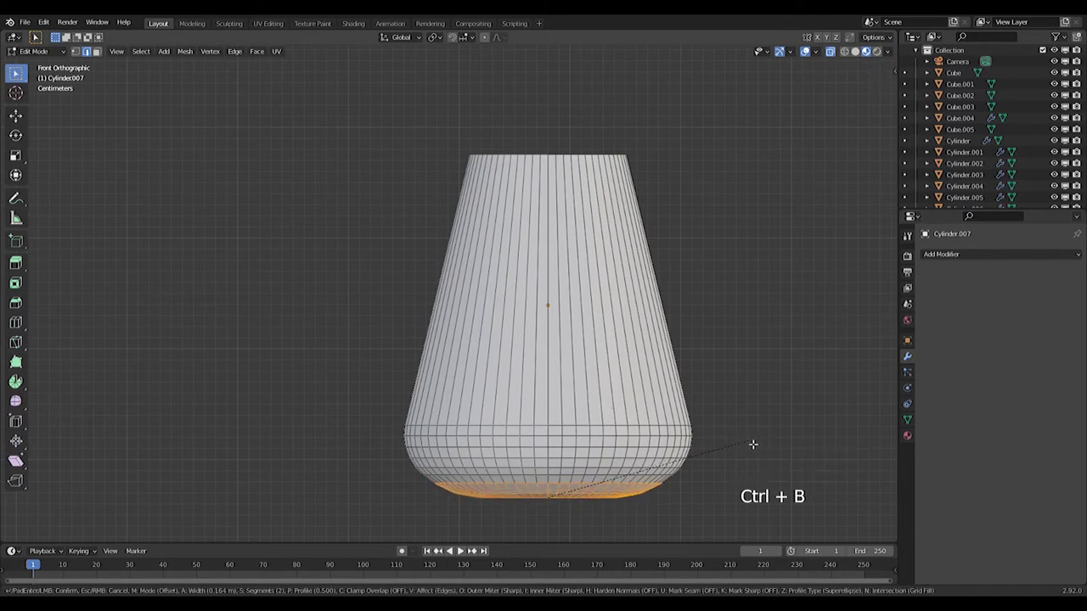
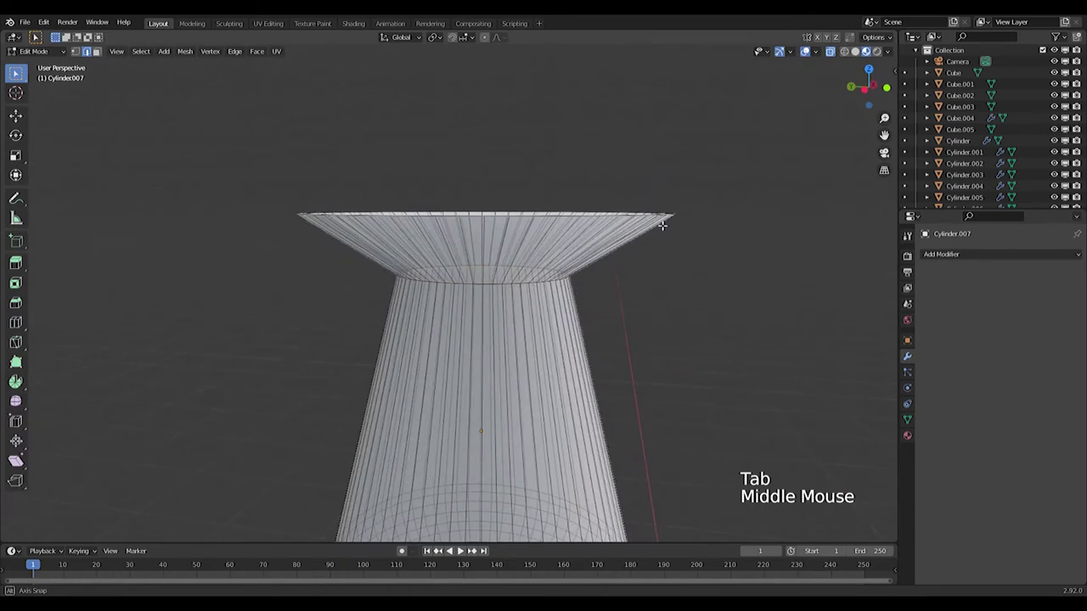
{"action": "key", "text": "Tab"}
{"action": "key", "text": "KP_1"}
{"action": "middle_click", "coordinate": [582, 213]}
{"action": "key", "text": "shift+a"}
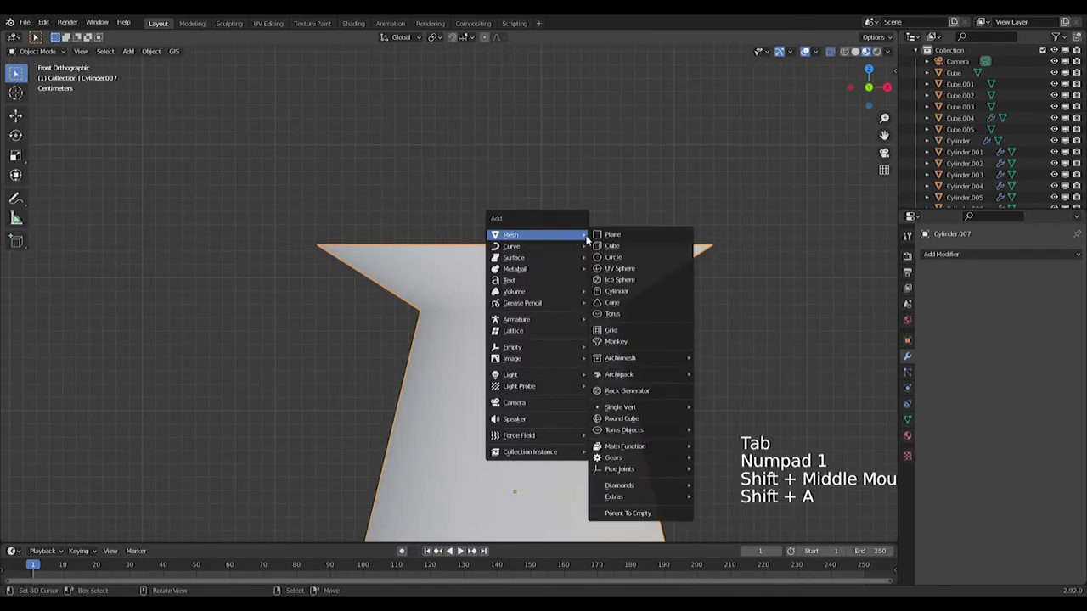
Step: Add a circle for the lid and bevel the filled disc's outer edge round
{"action": "scroll", "scroll_direction": "down", "scroll_amount": 3}
{"action": "scroll", "scroll_direction": "down", "scroll_amount": 3}
{"action": "scroll", "scroll_direction": "up", "scroll_amount": 3}
{"action": "scroll", "scroll_direction": "down", "scroll_amount": 3}
{"action": "key", "text": "ctrl+z"}
{"action": "right_click", "coordinate": [475, 346]}
{"action": "key", "text": "shift+s"}
{"action": "key", "text": "shift+a"}
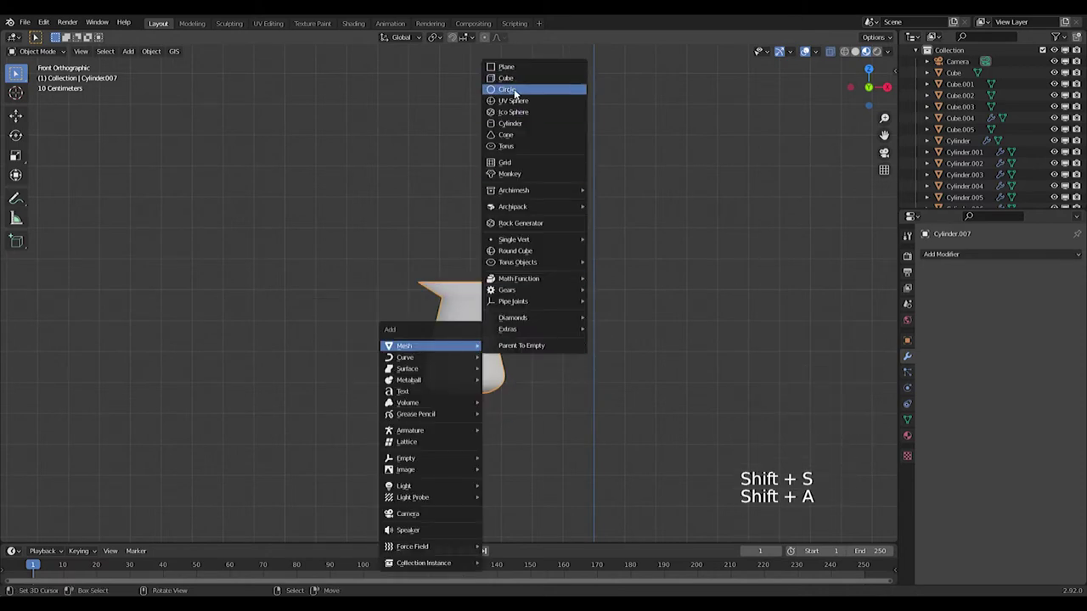
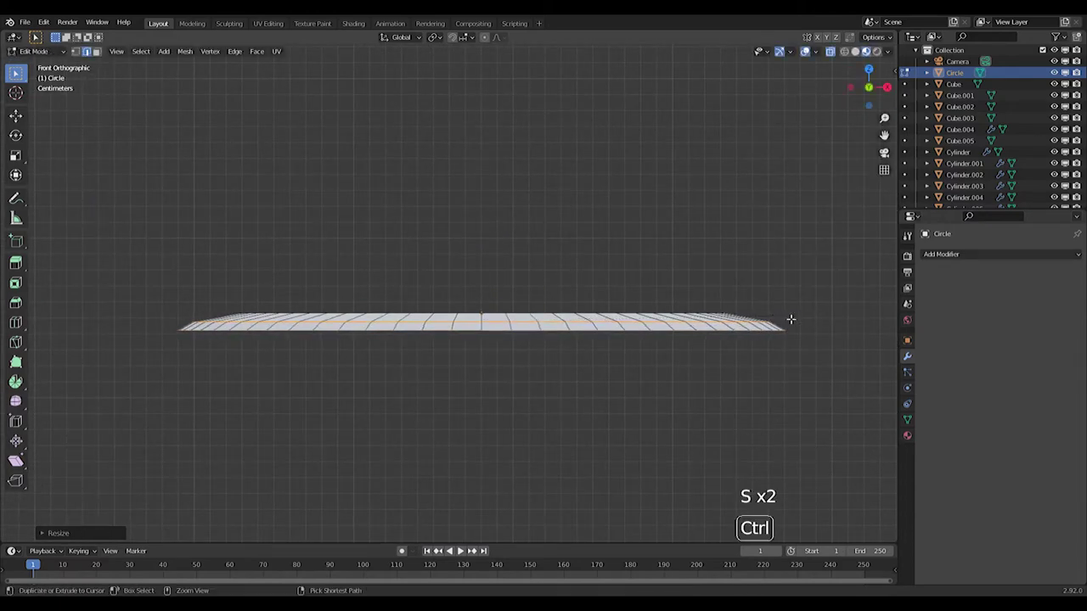
{"action": "key", "text": "ctrl+b"}
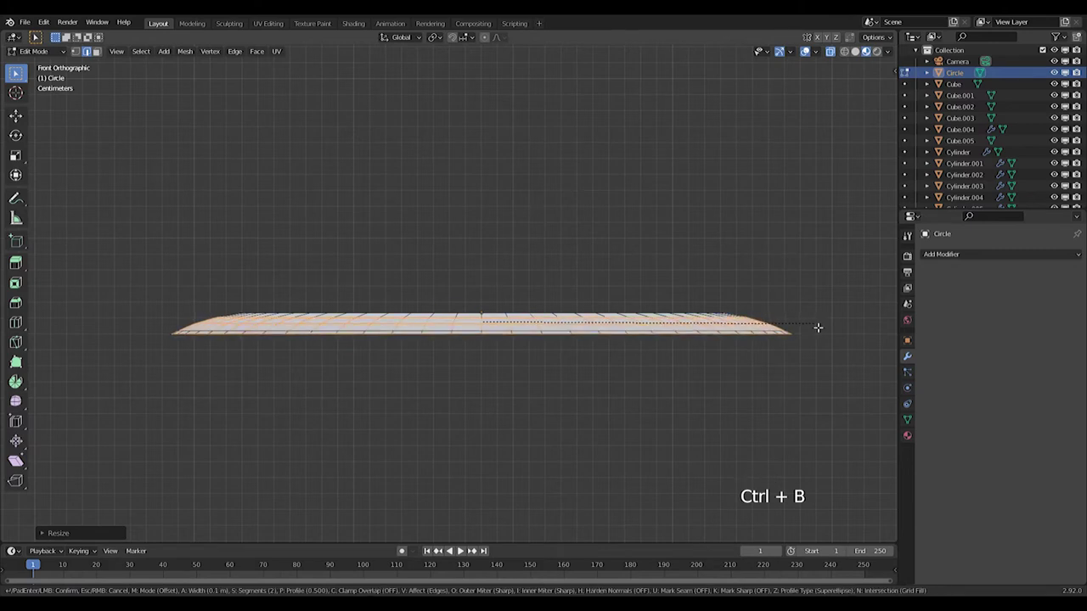
{"action": "key", "text": "a"}
Step: Scale the inner loops up into a gentle dome and extrude the outer edge down into a thin rim
{"action": "key", "text": "a"}
{"action": "key", "text": "shift+alt+Right"}
{"action": "key", "text": "g"}
{"action": "key", "text": "s"}
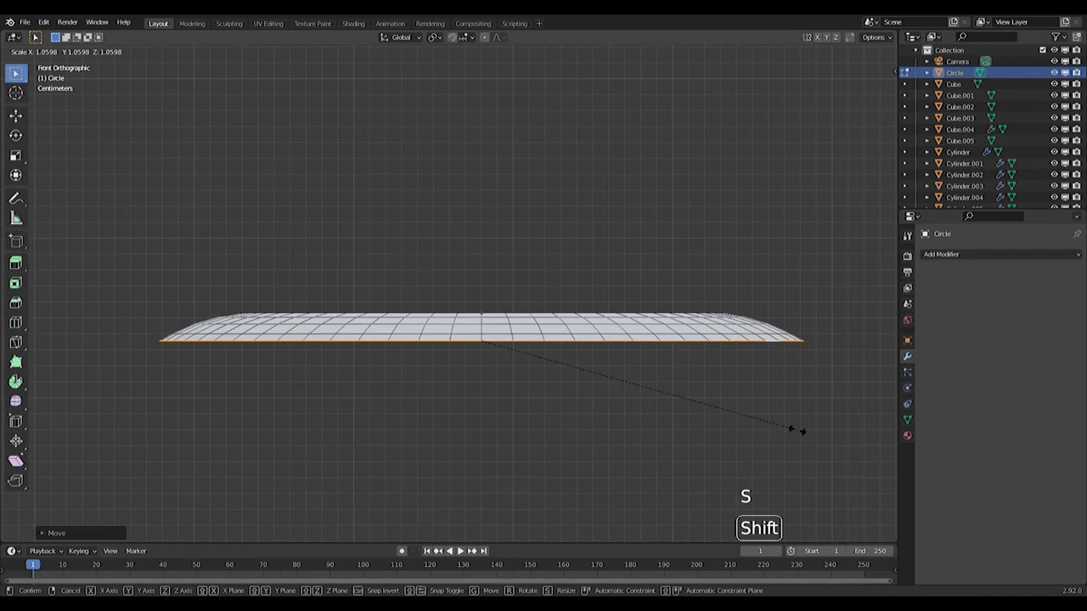
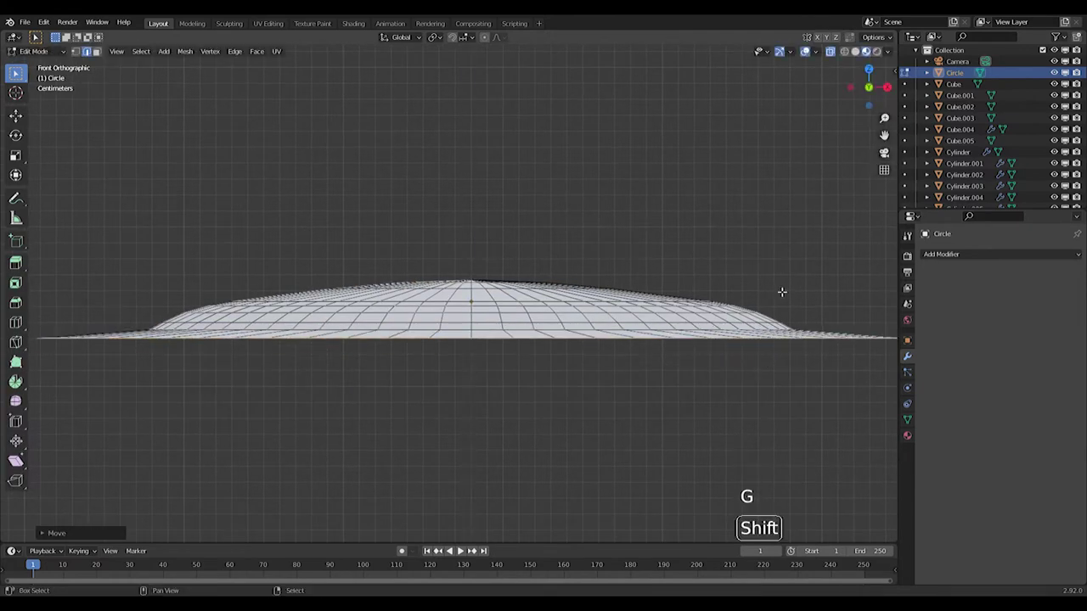
{"action": "scroll", "scroll_direction": "down", "scroll_amount": 3}
{"action": "key", "text": "s"}
{"action": "key", "text": "e"}
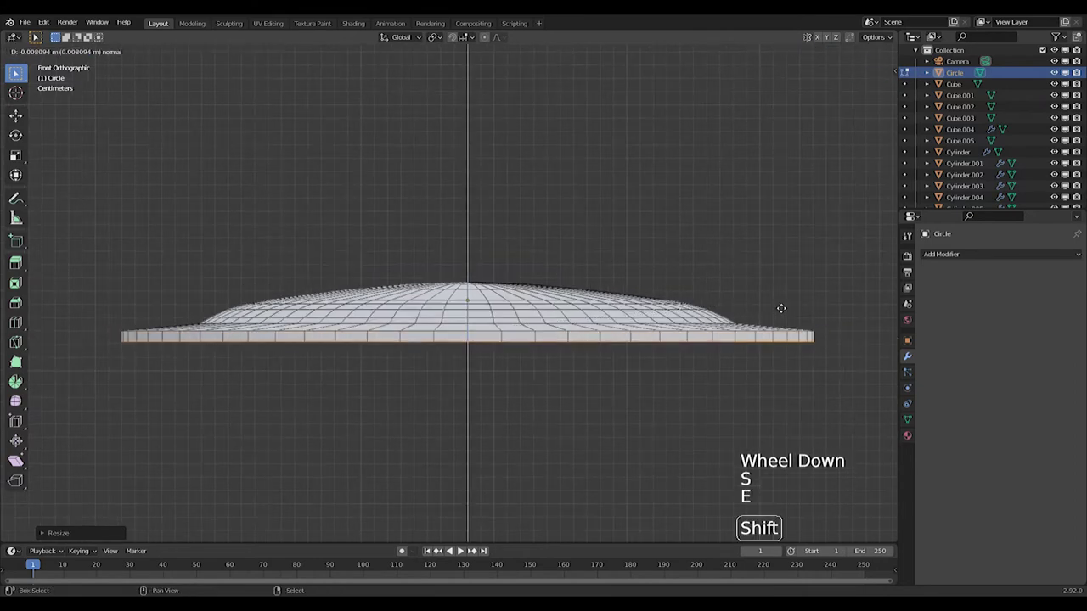
{"action": "key", "text": "Tab"}
Step: Leave Edit Mode and inspect the domed lid from the front before adding the next mesh
{"action": "scroll", "scroll_direction": "down", "scroll_amount": 3}
{"action": "scroll", "scroll_direction": "up", "scroll_amount": 3}
{"action": "middle_click", "coordinate": [633, 349]}
{"action": "scroll", "scroll_direction": "down", "scroll_amount": 3}
{"action": "middle_click", "coordinate": [562, 337]}
{"action": "key", "text": "KP_1"}
{"action": "key", "text": "Tab"}
{"action": "scroll", "scroll_direction": "up", "scroll_amount": 3}
{"action": "key", "text": "shift+a"}
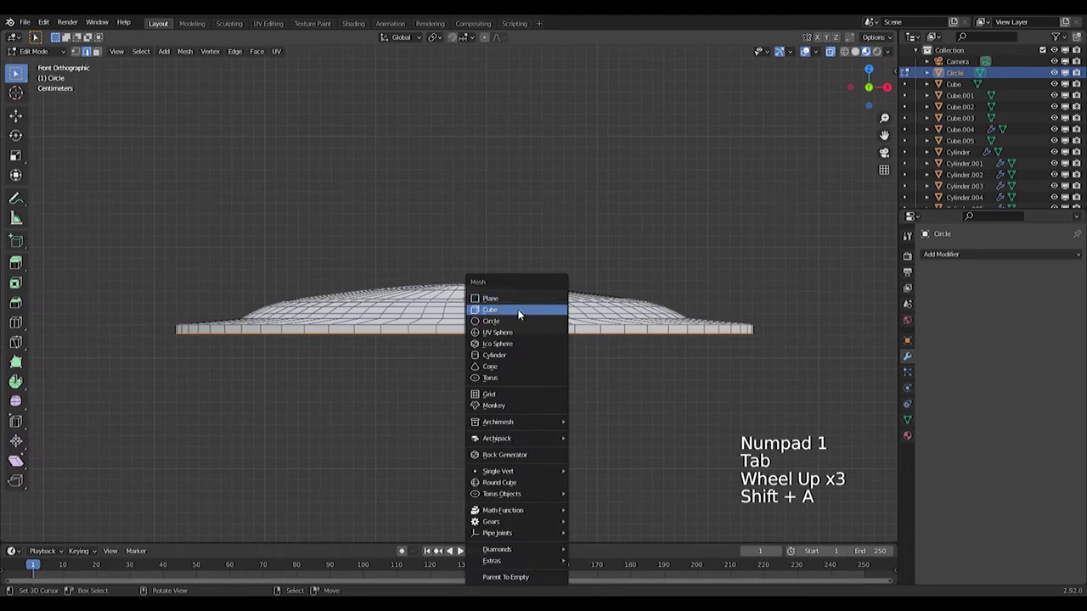
Step: Add a cube above the lid to serve as its handle
{"action": "key", "text": "s"}
{"action": "key", "text": "ctrl+z"}
{"action": "scroll", "scroll_direction": "down", "scroll_amount": 3}
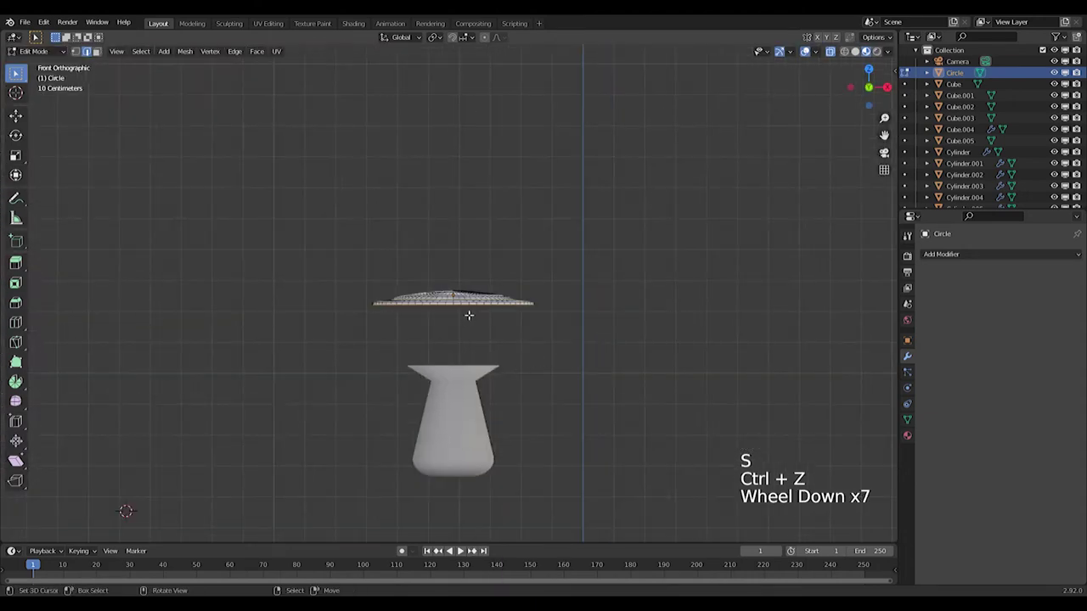
{"action": "key", "text": "Tab"}
{"action": "scroll", "scroll_direction": "down", "scroll_amount": 3}
{"action": "key", "text": "shift+s"}
{"action": "key", "text": "shift+a"}
{"action": "key", "text": "Tab"}
{"action": "key", "text": "shift+a"}
{"action": "key", "text": "s"}
Step: Flatten the cube along Z, stretch it along X and add a loop cut through it for the handle shape
{"action": "scroll", "scroll_direction": "down", "scroll_amount": 3}
{"action": "scroll", "scroll_direction": "down", "scroll_amount": 3}
{"action": "key", "text": "s"}
{"action": "scroll", "scroll_direction": "down", "scroll_amount": 3}
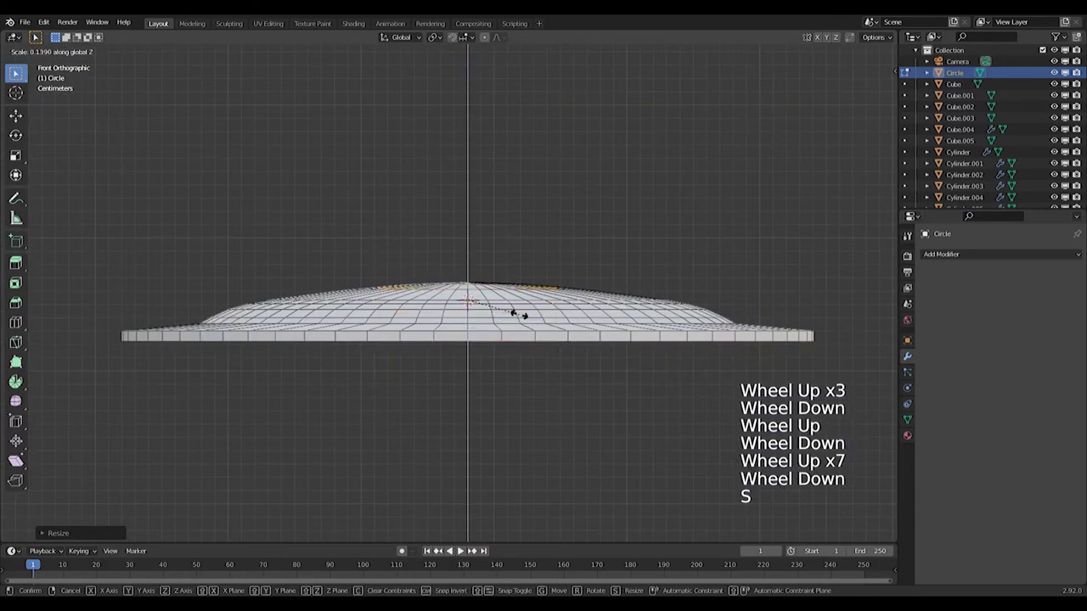
{"action": "key", "text": "g"}
{"action": "key", "text": "s"}
{"action": "key", "text": "g"}
{"action": "key", "text": "ctrl+r"}
{"action": "key", "text": "s"}
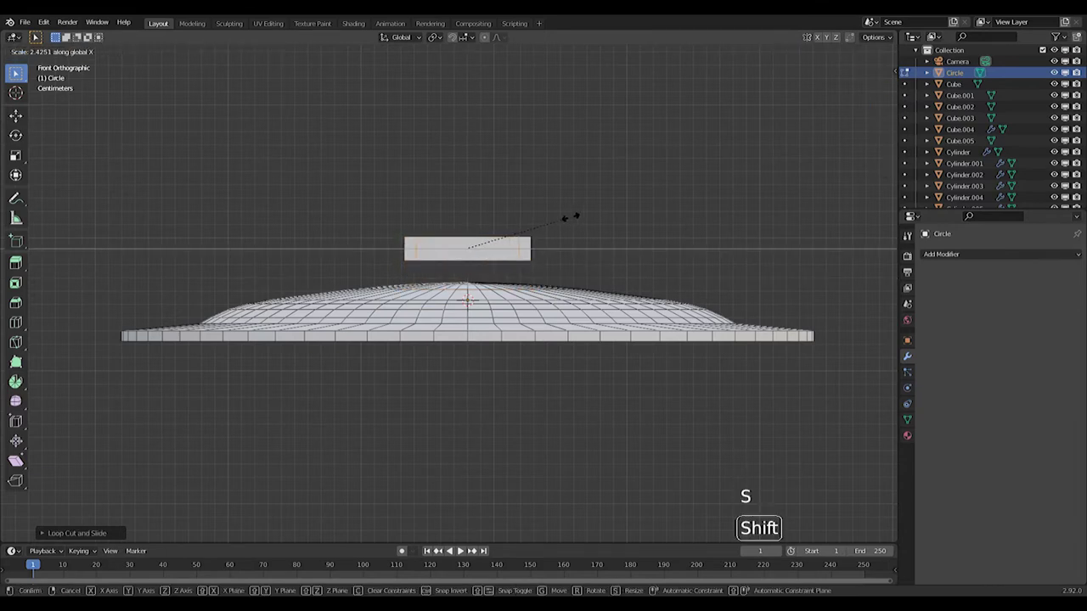
{"action": "scroll", "scroll_direction": "up", "scroll_amount": 3}
{"action": "key", "text": "ctrl+r"}
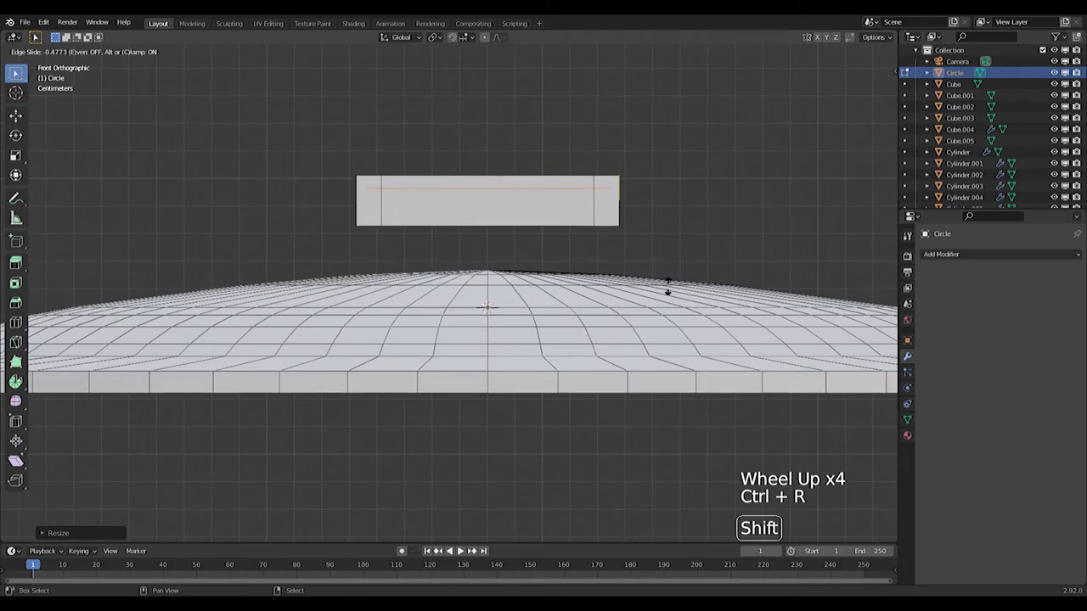
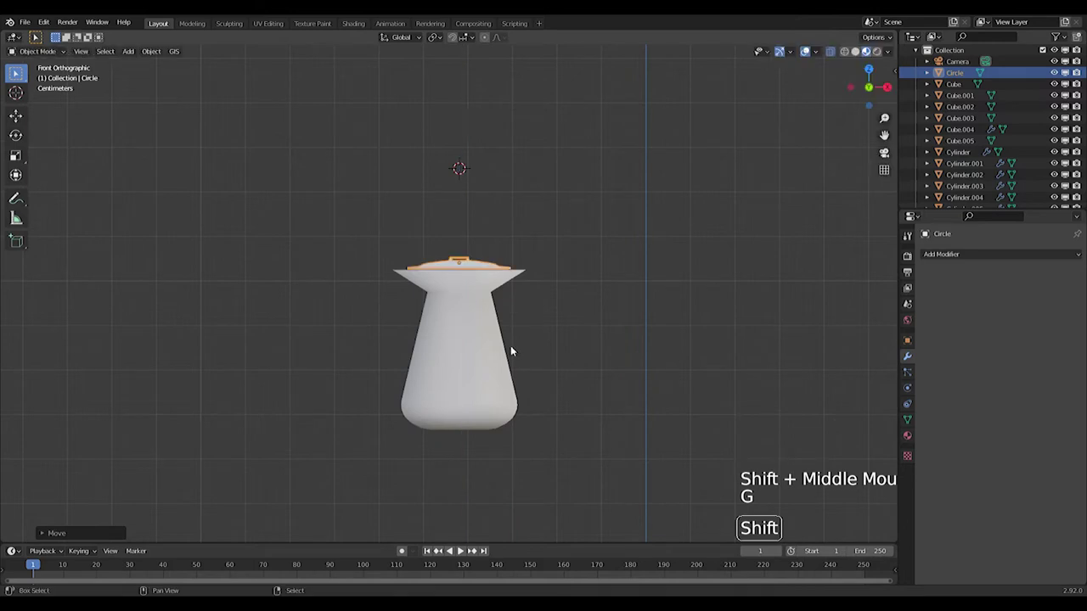
Step: Scale the lid up so it fits the pot's flared rim
{"action": "scroll", "scroll_direction": "down", "scroll_amount": 3}
{"action": "scroll", "scroll_direction": "up", "scroll_amount": 3}
{"action": "scroll", "scroll_direction": "down", "scroll_amount": 3}
{"action": "key", "text": "s"}
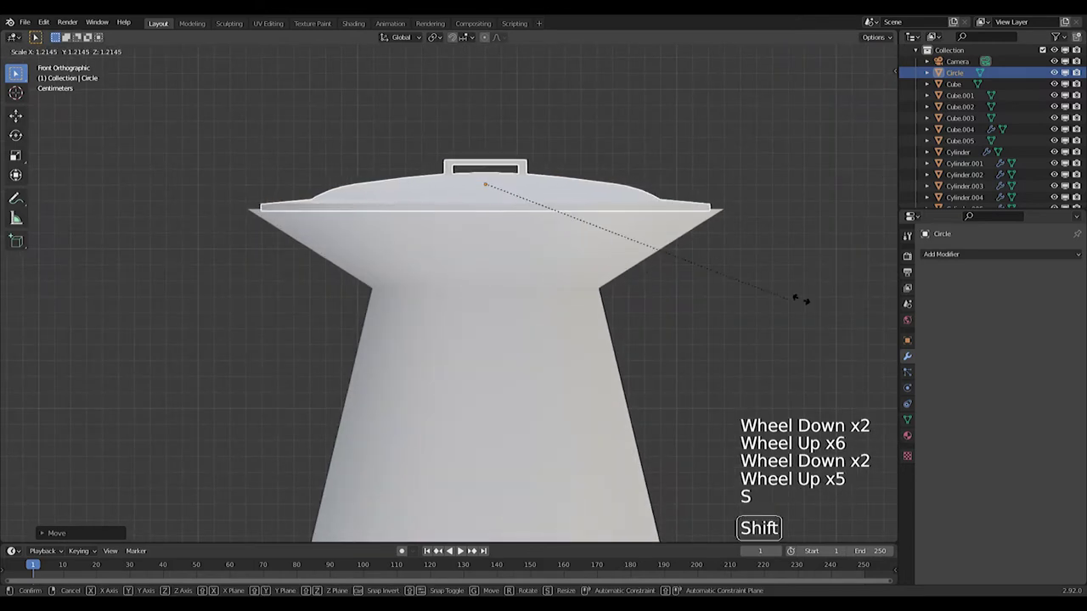
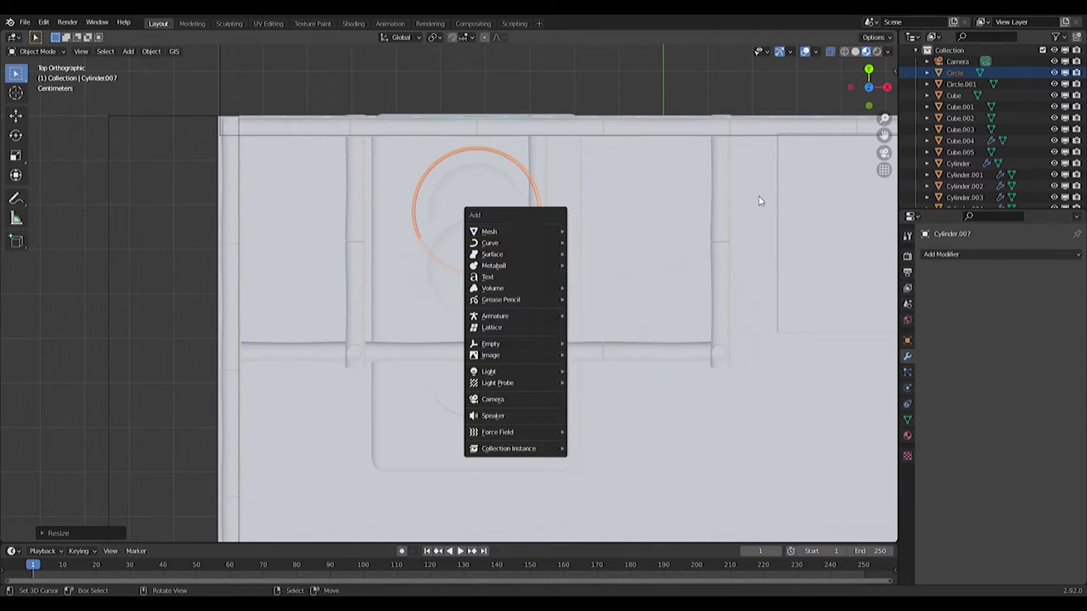
Step: Add a Single Vert mesh near the pot's base and enter Edit Mode on it
{"action": "key", "text": "shift+s"}
{"action": "key", "text": "shift+a"}
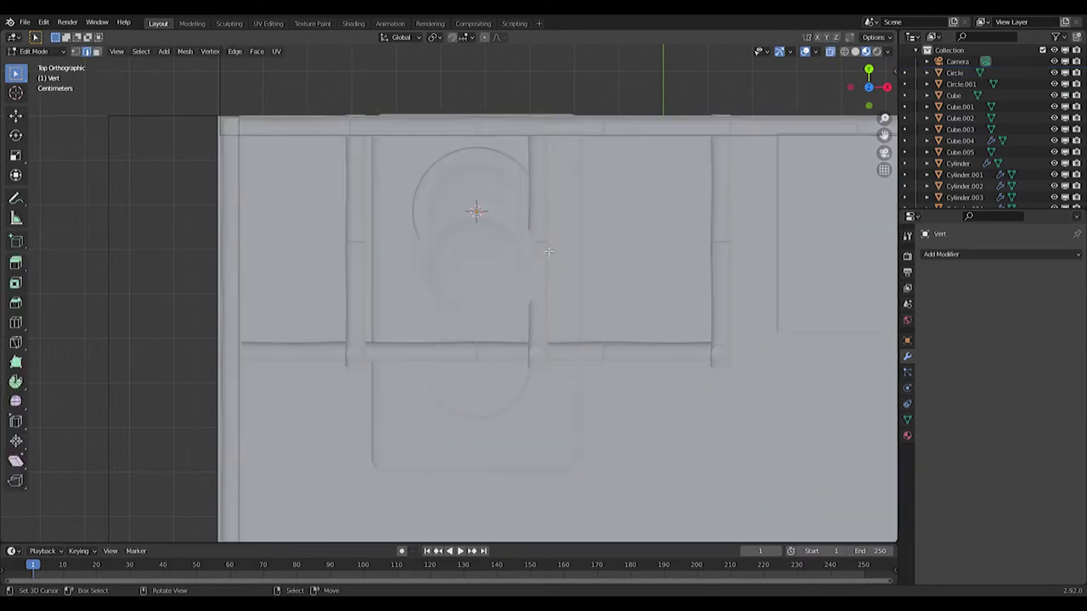
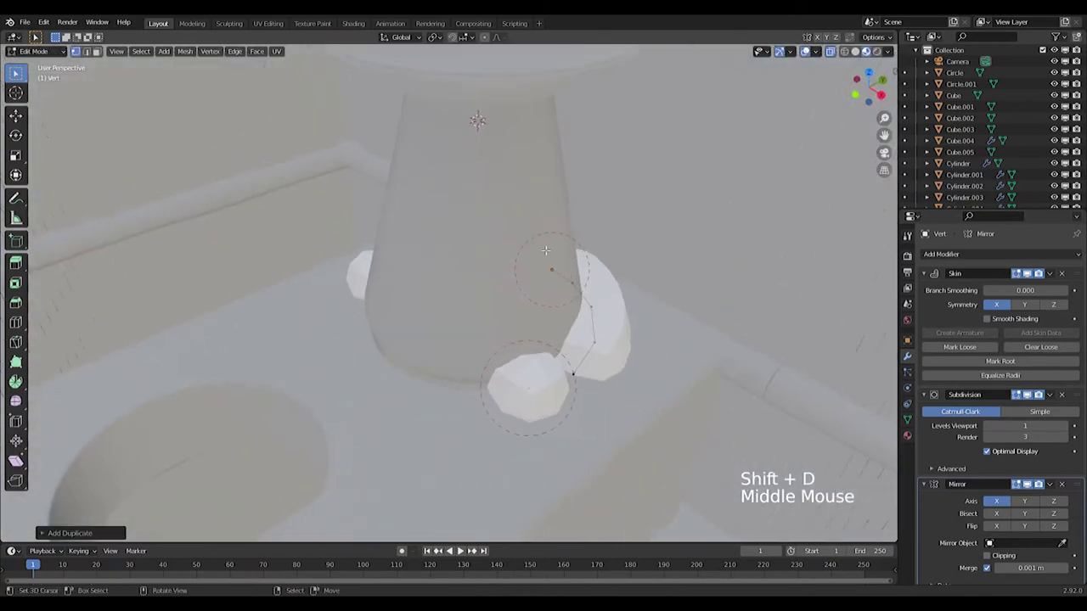
Step: In Top view, move the newly extruded skin vertex around the burner opening's circle
{"action": "key", "text": "KP_7"}
{"action": "key", "text": "g"}
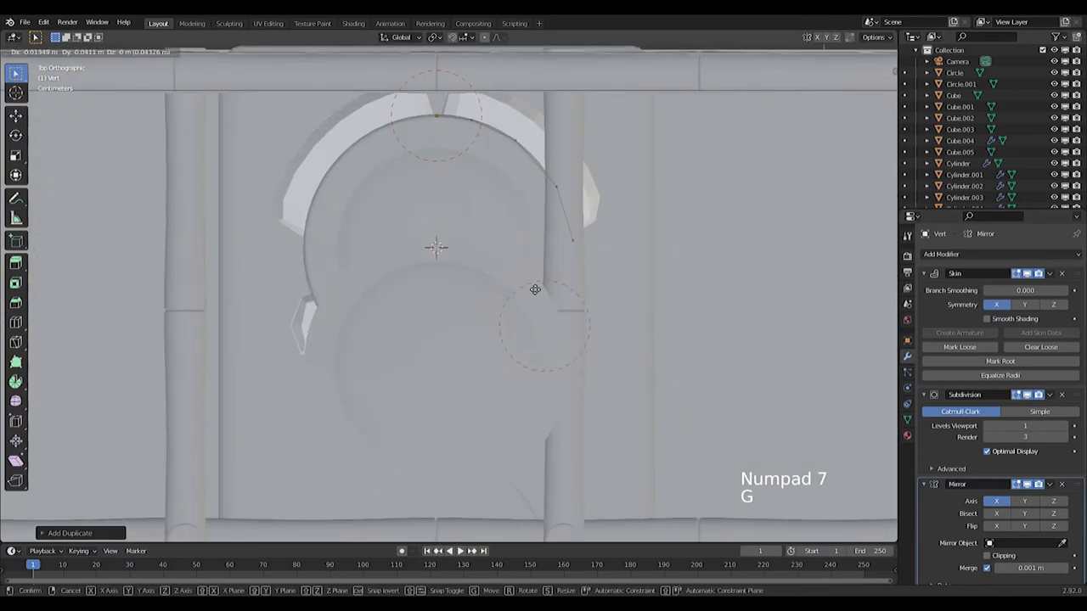
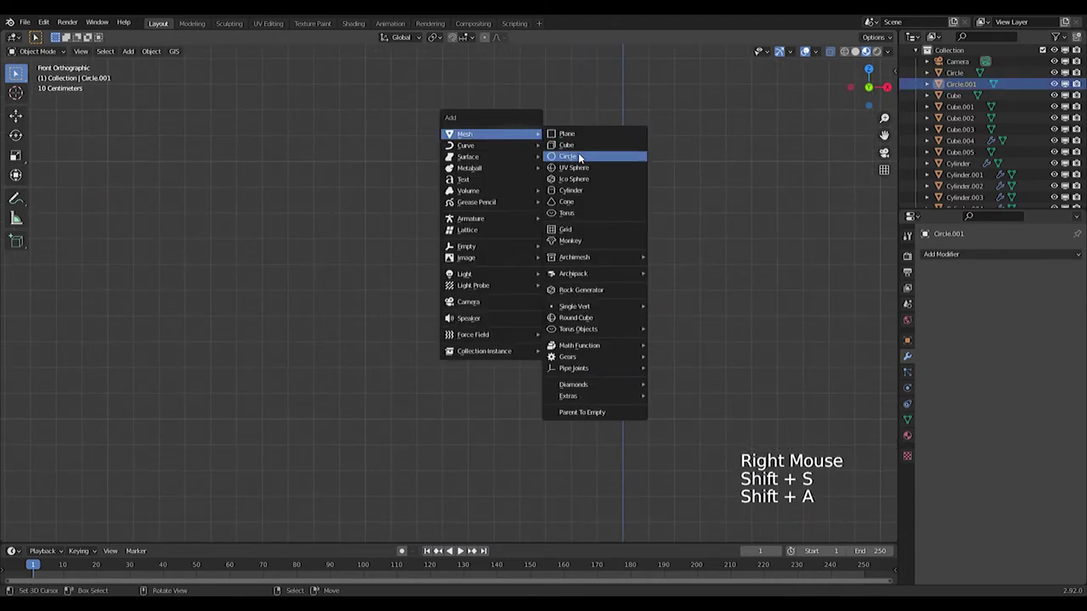
Step: Add a cylinder under the lid and bevel its middle loops with few segments into a rounded barrel jar
{"action": "key", "text": "s"}
{"action": "key", "text": "g"}
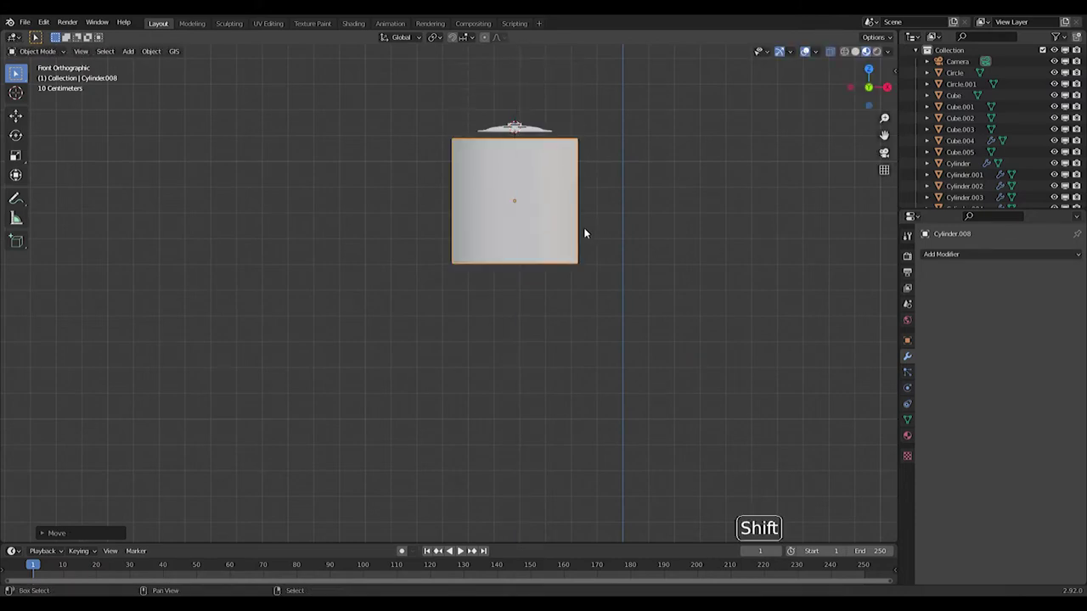
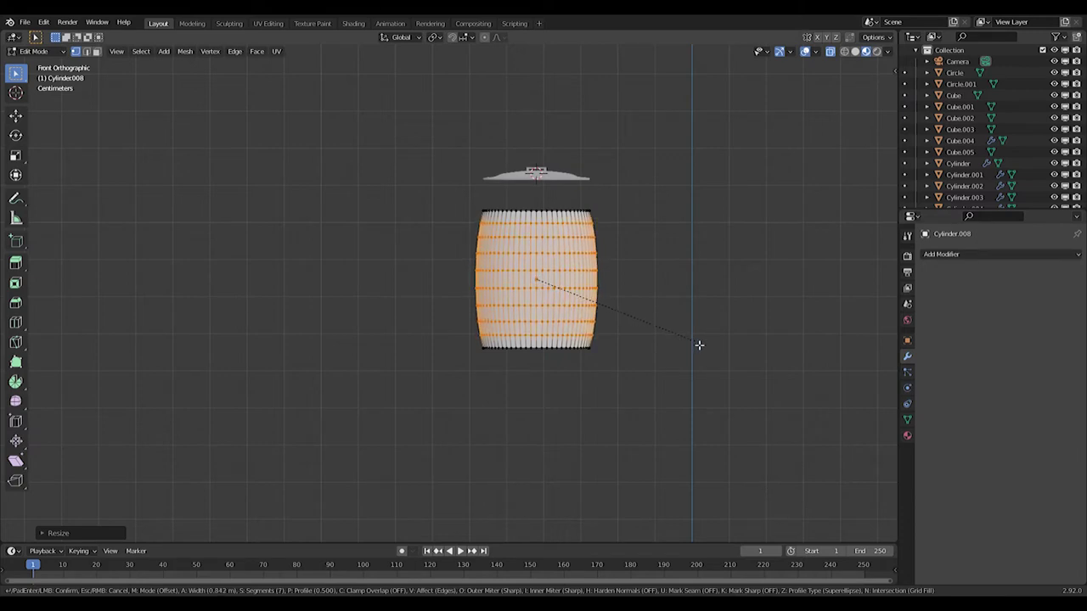
{"action": "key", "text": "s"}
{"action": "key", "text": "ctrl+b"}
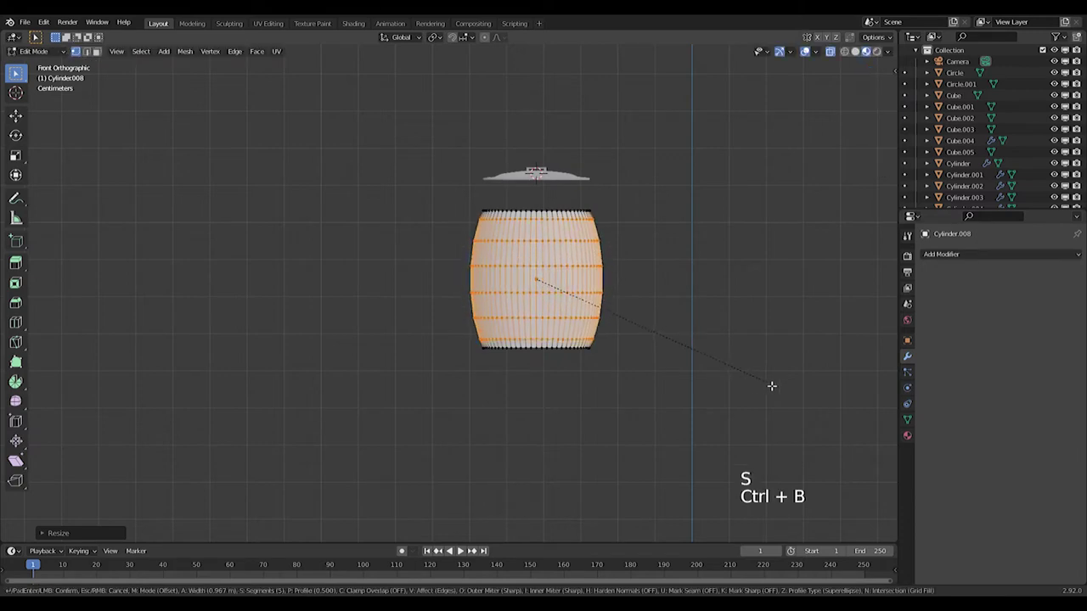
{"action": "key", "text": "s"}
{"action": "key", "text": "s"}
{"action": "key", "text": "ctrl+b"}
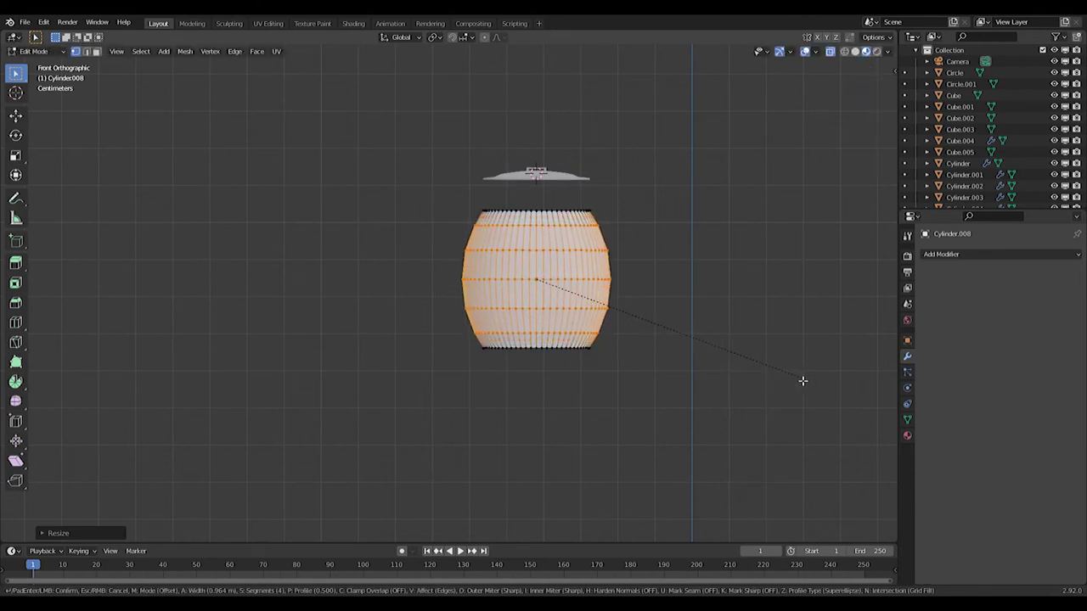
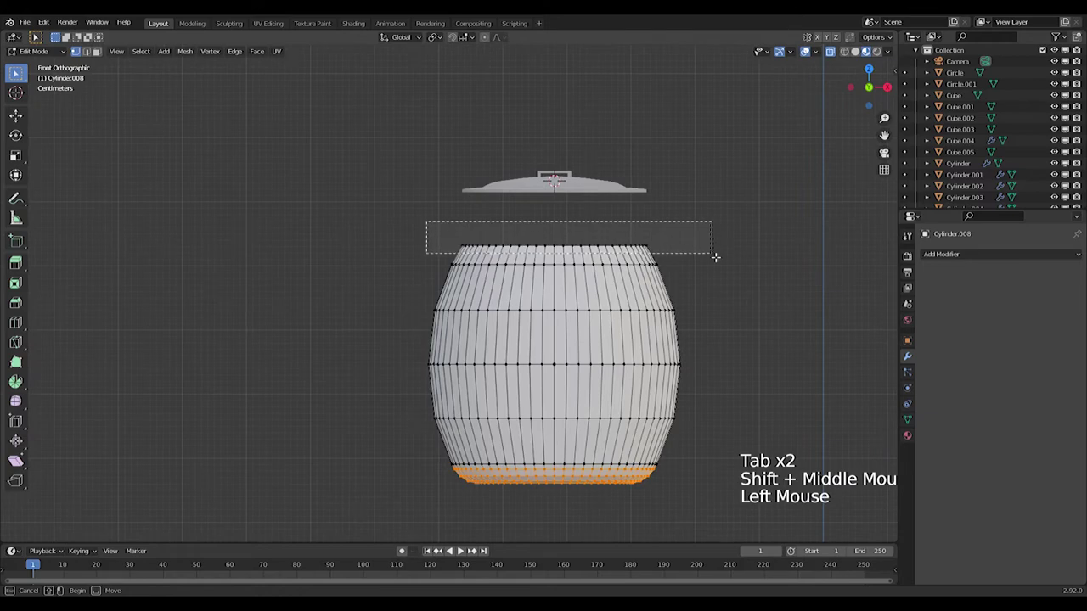
Step: Bevel the jar's top edge ring into a rounded lip and return to Object Mode
{"action": "key", "text": "ctrl+b"}
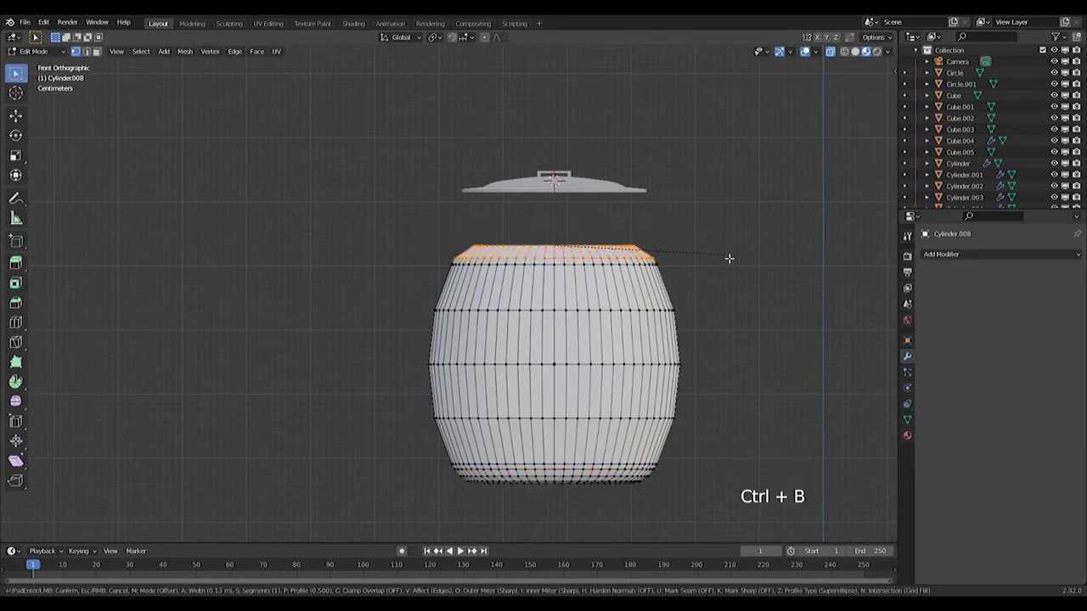
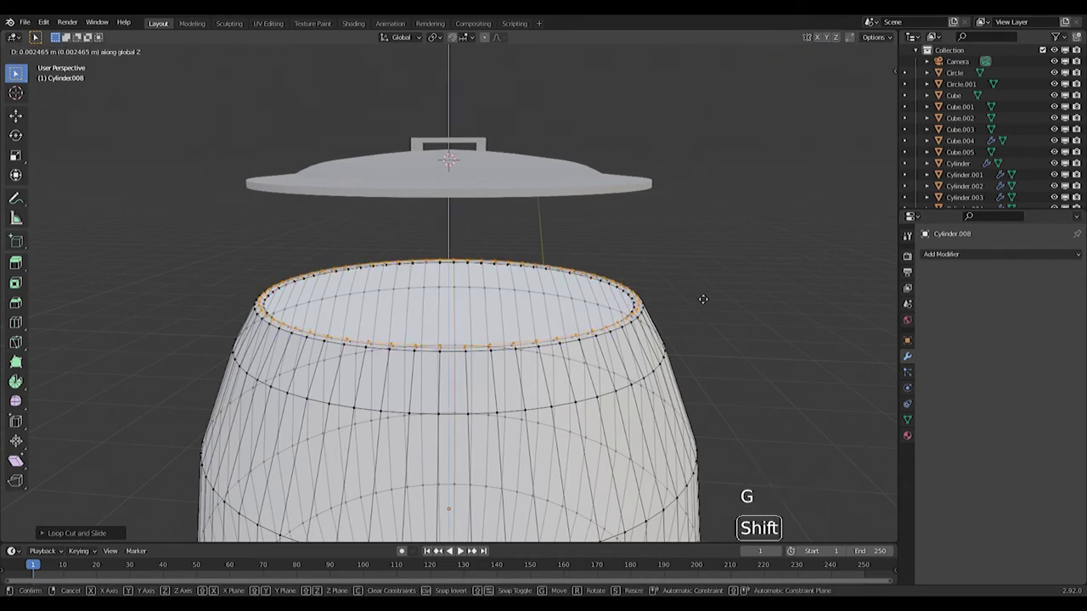
{"action": "key", "text": "KP_1"}
{"action": "scroll", "scroll_direction": "up", "scroll_amount": 3}
{"action": "key", "text": "ctrl+b"}
{"action": "scroll", "scroll_direction": "down", "scroll_amount": 3}
{"action": "key", "text": "Tab"}
Step: Inspect the capped jar from the front and bring up the Add menu for a new cylinder
{"action": "middle_click", "coordinate": [715, 260]}
{"action": "scroll", "scroll_direction": "down", "scroll_amount": 3}
{"action": "scroll", "scroll_direction": "up", "scroll_amount": 3}
{"action": "scroll", "scroll_direction": "down", "scroll_amount": 3}
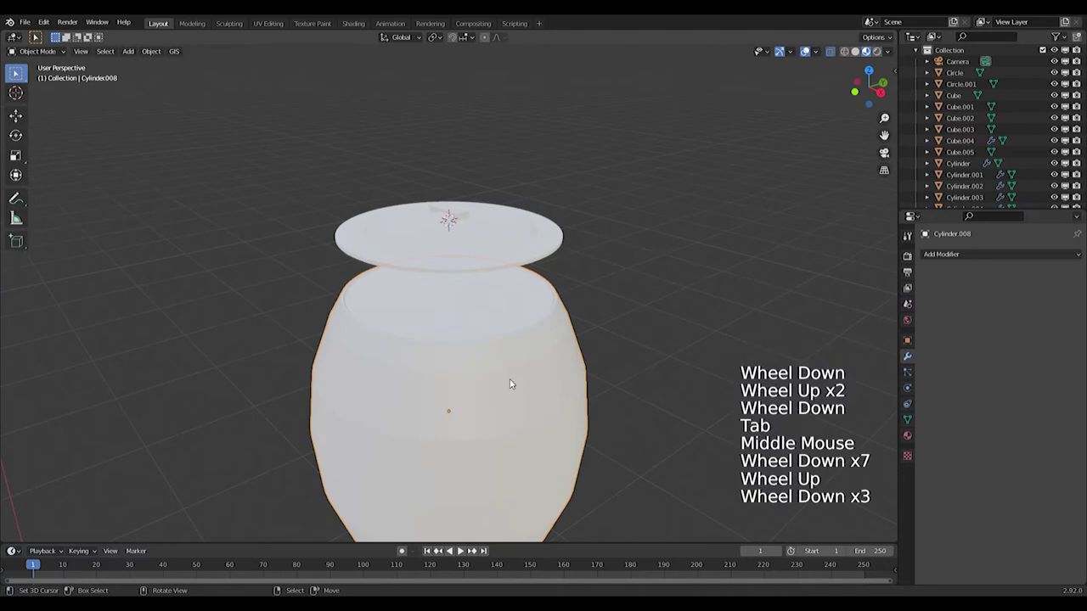
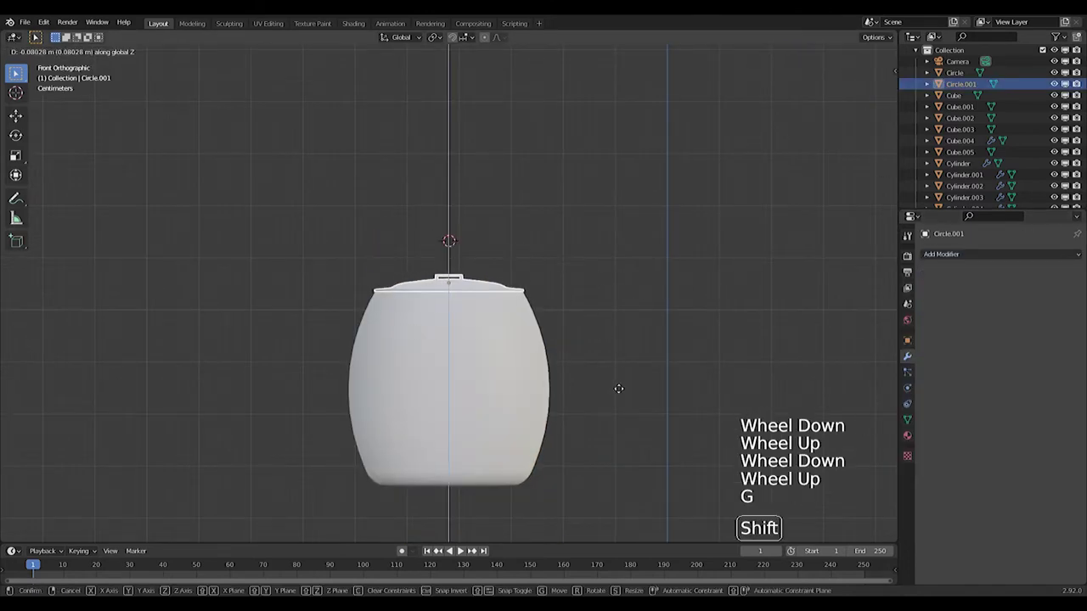
{"action": "middle_click", "coordinate": [634, 346]}
{"action": "middle_click", "coordinate": [530, 333]}
{"action": "key", "text": "KP_1"}
{"action": "key", "text": "shift+a"}
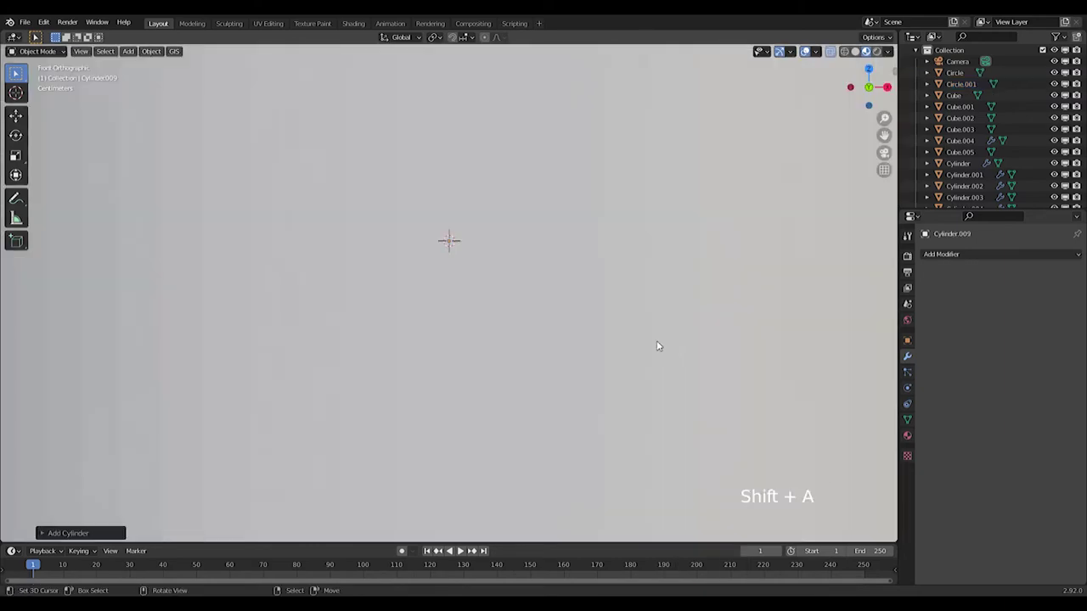
Step: Shrink the new cylinder, rotate it sideways and give it a Mirror modifier
{"action": "key", "text": "s"}
{"action": "key", "text": "r"}
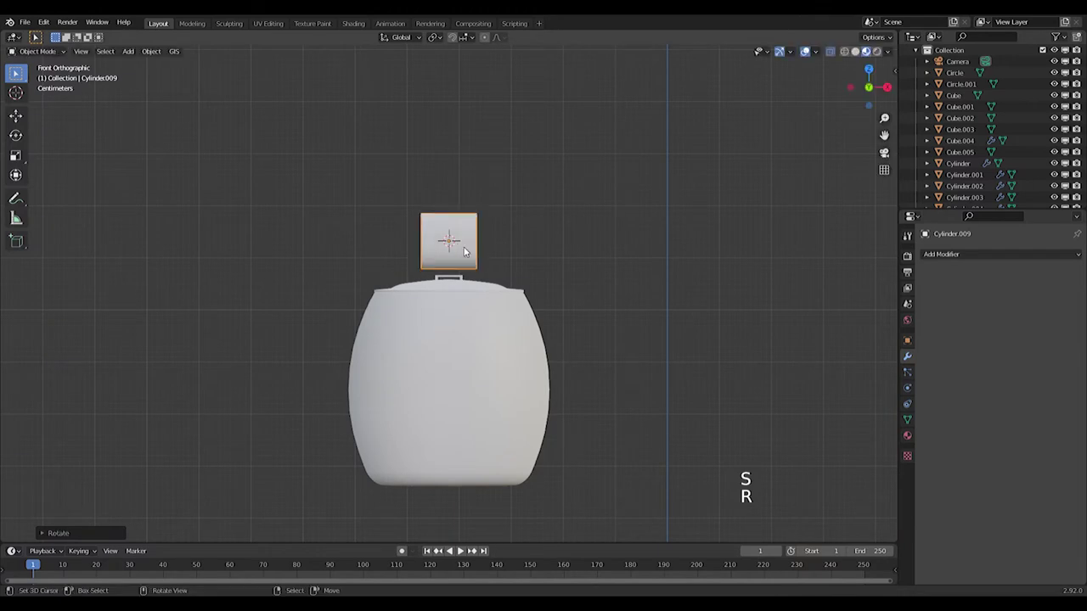
{"action": "key", "text": "s"}
{"action": "key", "text": "s"}
{"action": "key", "text": "Tab"}
{"action": "left_click", "coordinate": [958, 256]}
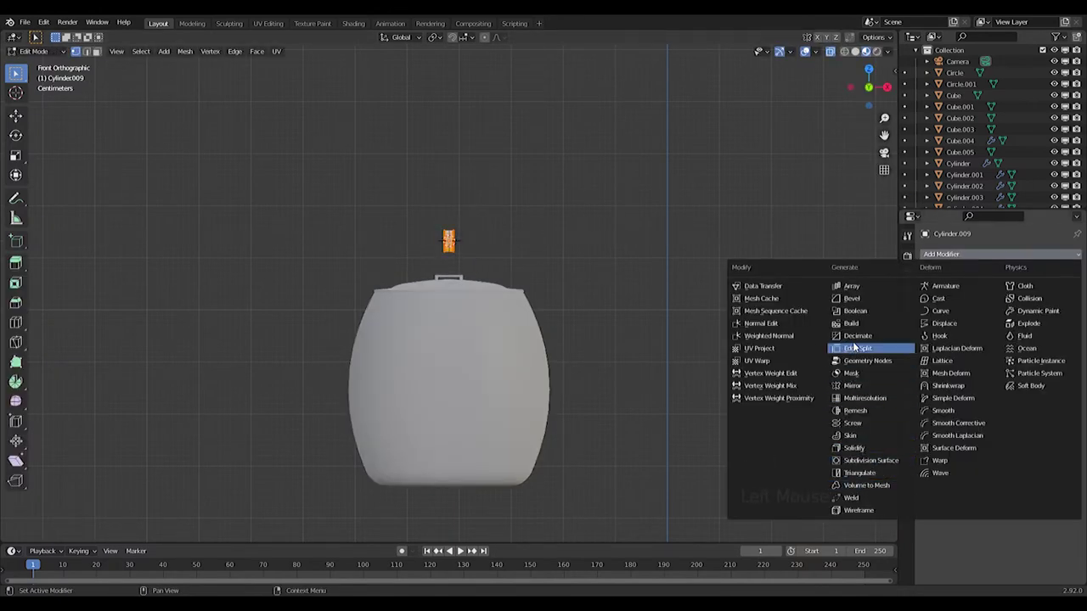
{"action": "key", "text": "Tab"}
Step: Slide the lug out to the jar's rim so the mirrored pair sits on opposite sides
{"action": "key", "text": "g"}
{"action": "key", "text": "Tab"}
{"action": "key", "text": "g"}
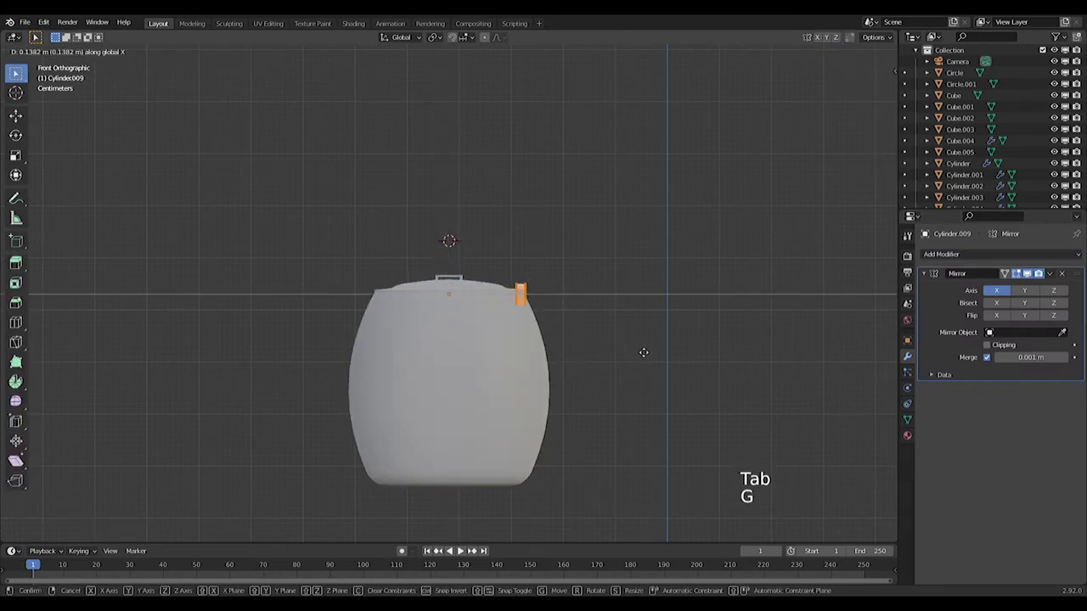
{"action": "key", "text": "g"}
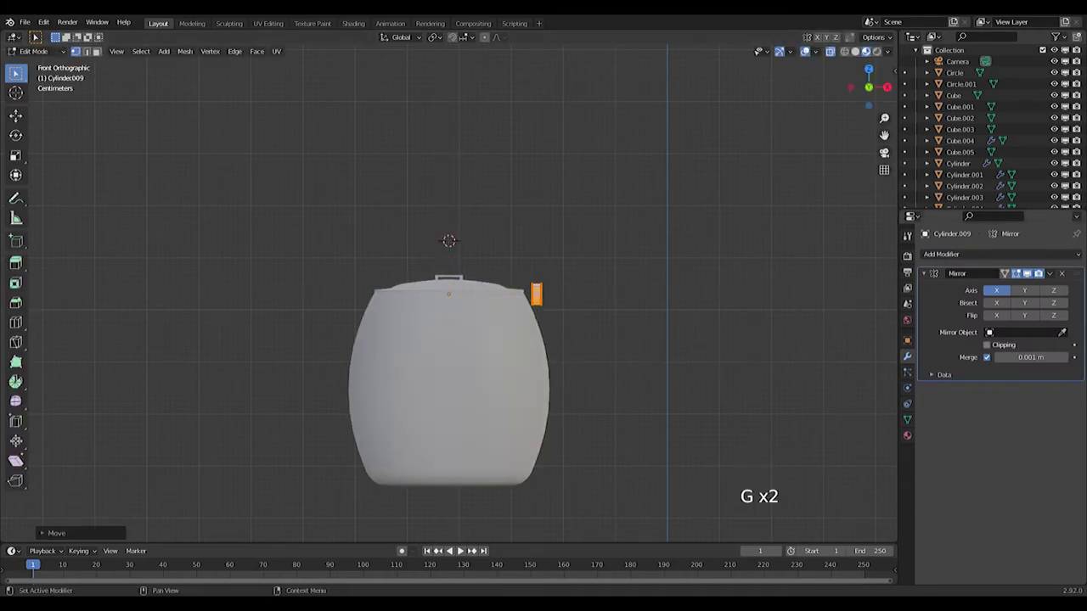
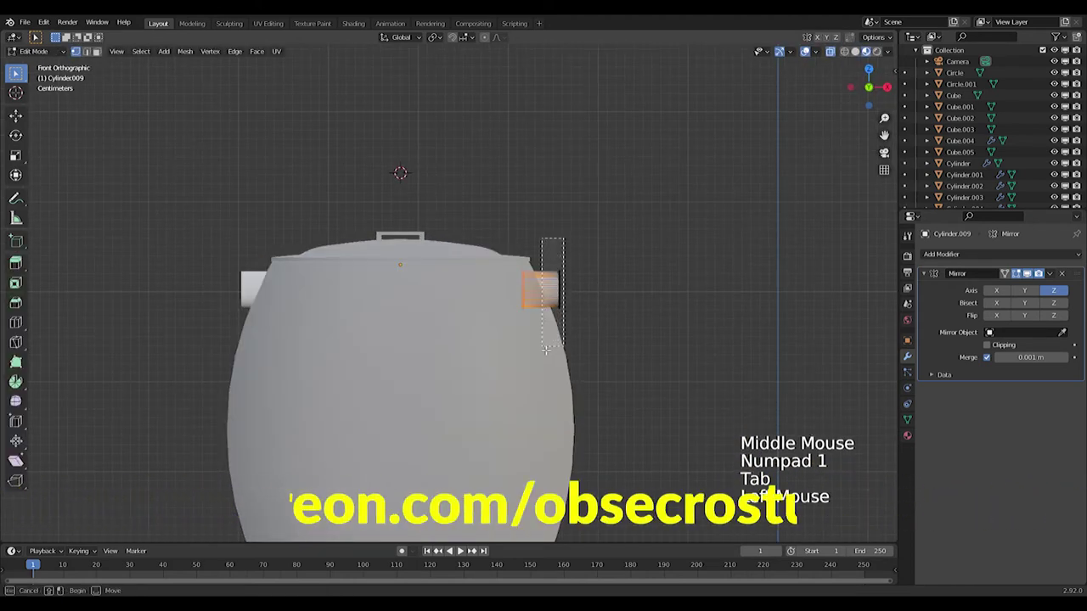
{"action": "key", "text": "g"}
{"action": "key", "text": "Tab"}
Step: Check the lugs from the front and bring up the Add menu for a circle
{"action": "middle_click", "coordinate": [725, 259]}
{"action": "scroll", "scroll_direction": "down", "scroll_amount": 3}
{"action": "middle_click", "coordinate": [559, 277]}
{"action": "key", "text": "KP_1"}
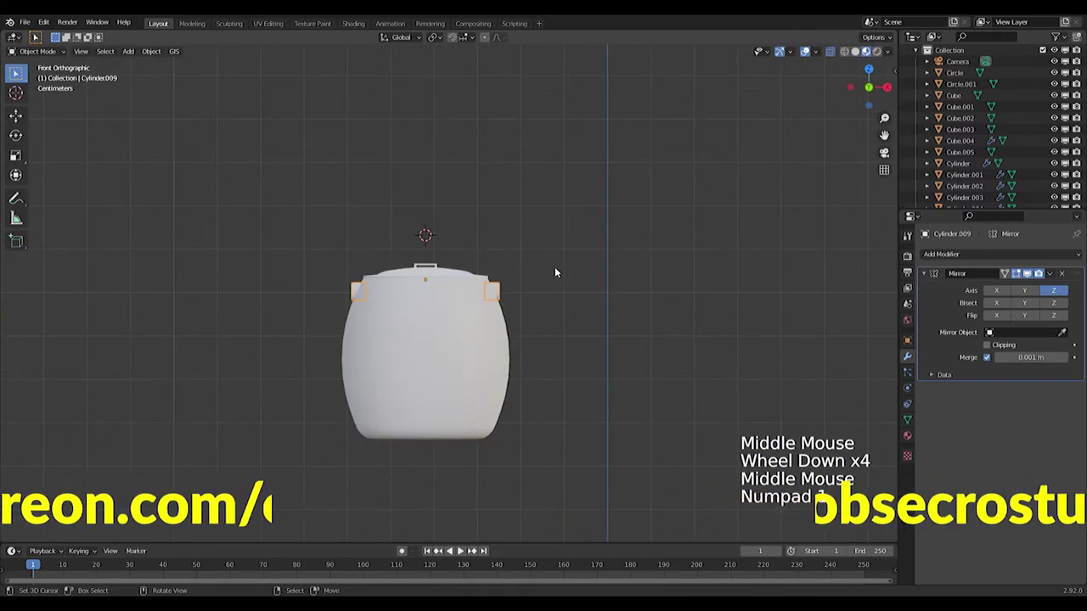
{"action": "key", "text": "shift+a"}
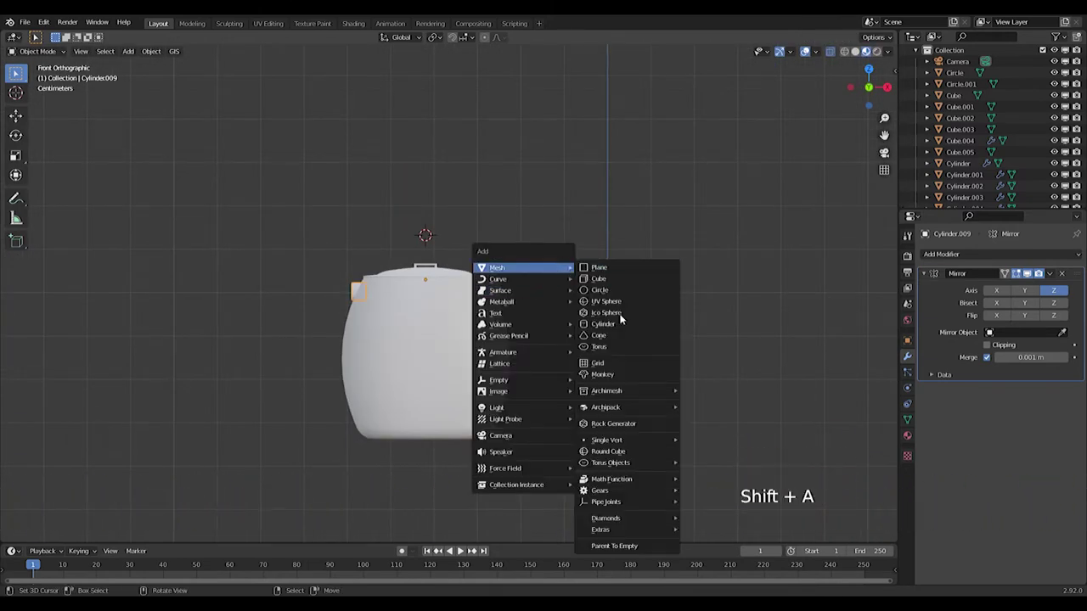
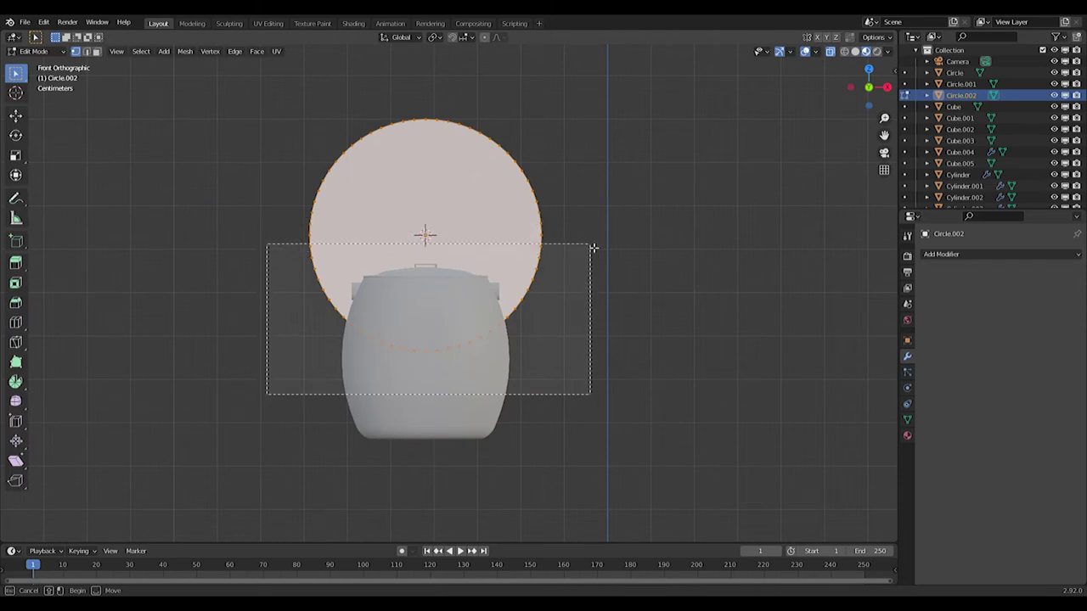
Step: Delete the circle's selected lower vertices, leaving the upper arc for the handle
{"action": "key", "text": "Delete"}
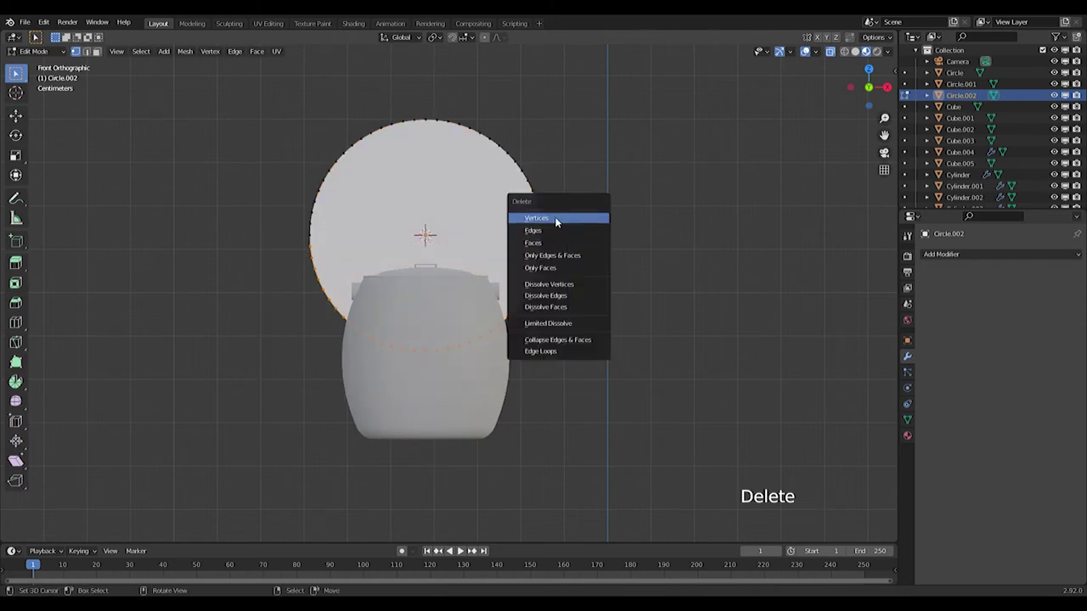
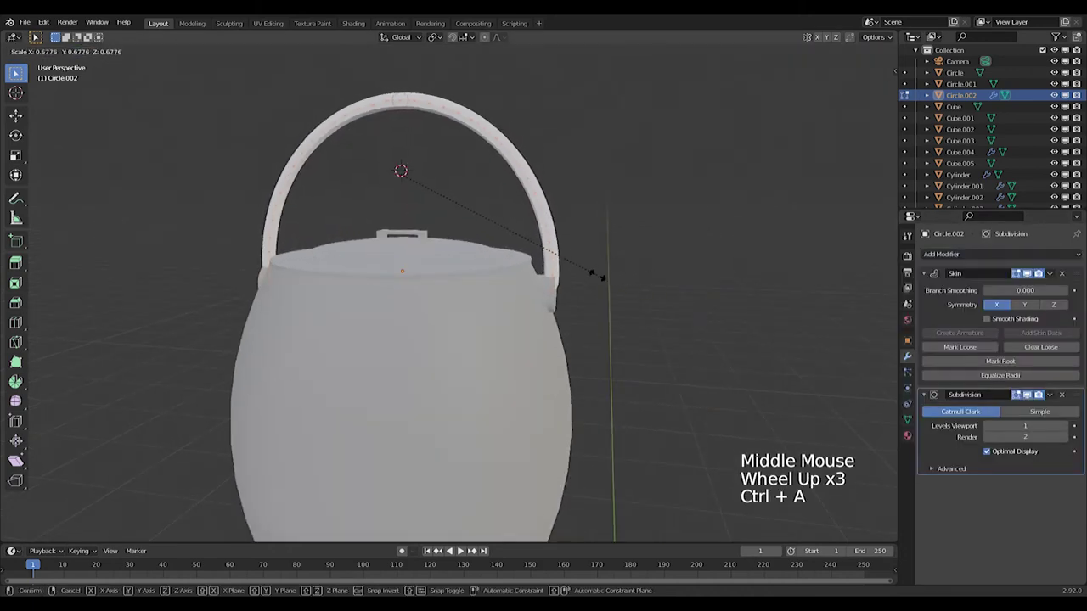
Step: Select the jar, handle and lugs together, scale them and line up a view of the kitchen scene
{"action": "key", "text": "a"}
{"action": "key", "text": "s"}
{"action": "key", "text": "Tab"}
{"action": "scroll", "scroll_direction": "down", "scroll_amount": 3}
{"action": "middle_click", "coordinate": [664, 292]}
{"action": "scroll", "scroll_direction": "down", "scroll_amount": 3}
{"action": "left_click", "coordinate": [486, 316]}
{"action": "key", "text": "KP_3"}
{"action": "key", "text": "KP_1"}
{"action": "scroll", "scroll_direction": "down", "scroll_amount": 3}
{"action": "middle_click", "coordinate": [455, 332]}
Step: Lower the teapot into the kitchen scene and scale it down toward the low block
{"action": "key", "text": "g"}
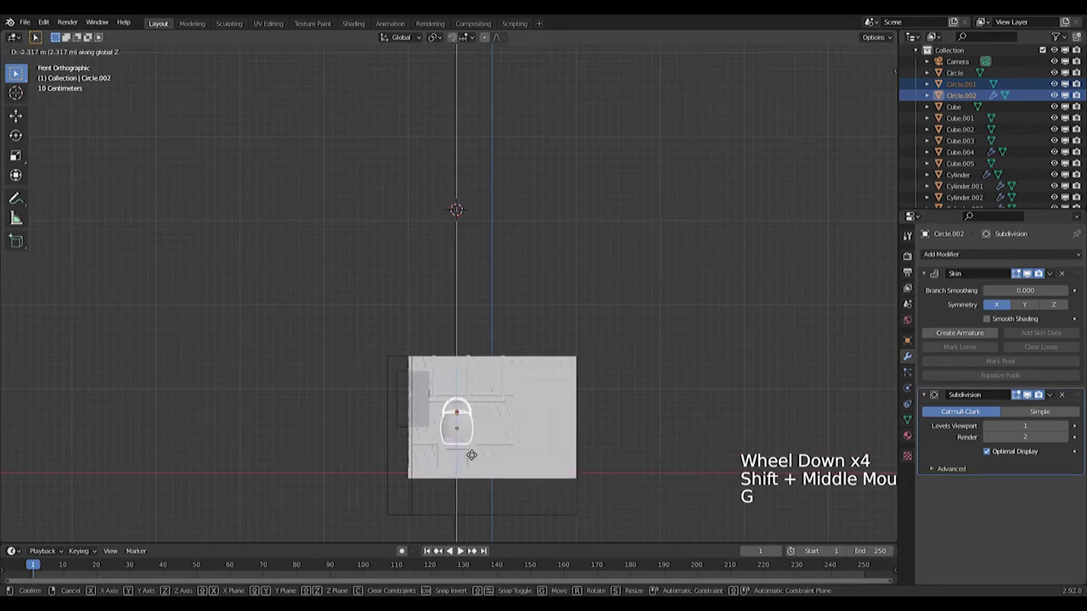
{"action": "scroll", "scroll_direction": "up", "scroll_amount": 3}
{"action": "middle_click", "coordinate": [511, 435]}
{"action": "scroll", "scroll_direction": "up", "scroll_amount": 3}
{"action": "scroll", "scroll_direction": "down", "scroll_amount": 3}
{"action": "middle_click", "coordinate": [500, 312]}
{"action": "key", "text": "s"}
{"action": "scroll", "scroll_direction": "up", "scroll_amount": 3}
{"action": "scroll", "scroll_direction": "down", "scroll_amount": 3}
{"action": "scroll", "scroll_direction": "down", "scroll_amount": 3}
{"action": "key", "text": "g"}
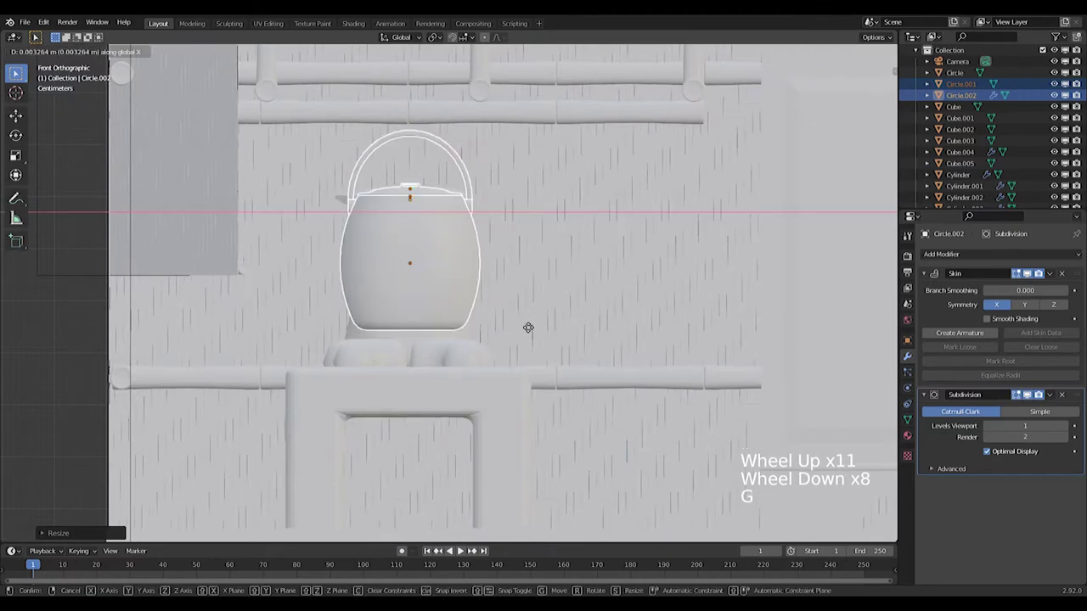
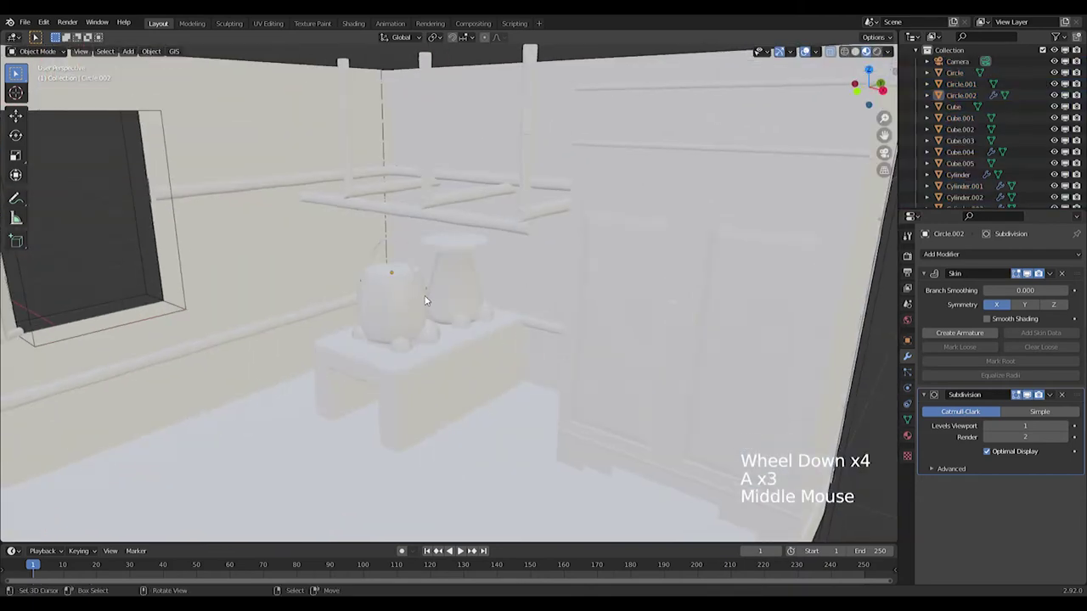
Step: Shrink and nudge the teapot repeatedly to seat it on the block beside the tall vessel
{"action": "middle_click", "coordinate": [462, 291]}
{"action": "scroll", "scroll_direction": "down", "scroll_amount": 3}
{"action": "scroll", "scroll_direction": "up", "scroll_amount": 3}
{"action": "scroll", "scroll_direction": "down", "scroll_amount": 3}
{"action": "scroll", "scroll_direction": "up", "scroll_amount": 3}
{"action": "scroll", "scroll_direction": "down", "scroll_amount": 3}
{"action": "scroll", "scroll_direction": "up", "scroll_amount": 3}
{"action": "right_click", "coordinate": [392, 276]}
{"action": "right_click", "coordinate": [396, 257]}
{"action": "key", "text": "s"}
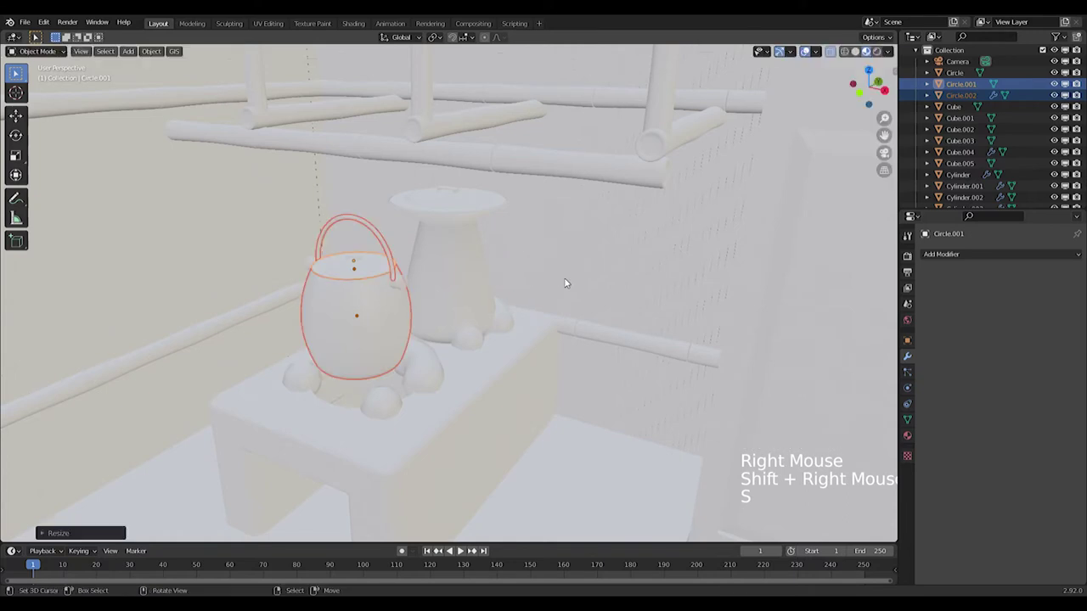
{"action": "key", "text": "g"}
{"action": "middle_click", "coordinate": [498, 313]}
{"action": "key", "text": "s"}
{"action": "key", "text": "g"}
{"action": "middle_click", "coordinate": [533, 287]}
{"action": "key", "text": "s"}
Step: Undo the misplaced adjustments, redo one, and rescale the teapot to fit the block
{"action": "middle_click", "coordinate": [480, 309]}
{"action": "scroll", "scroll_direction": "down", "scroll_amount": 3}
{"action": "middle_click", "coordinate": [526, 313]}
{"action": "key", "text": "ctrl+z"}
{"action": "key", "text": "ctrl+z"}
{"action": "key", "text": "ctrl+z"}
{"action": "key", "text": "ctrl+z"}
{"action": "right_click", "coordinate": [419, 280]}
{"action": "key", "text": "ctrl+z"}
{"action": "key", "text": "ctrl+shift+z"}
{"action": "key", "text": "s"}
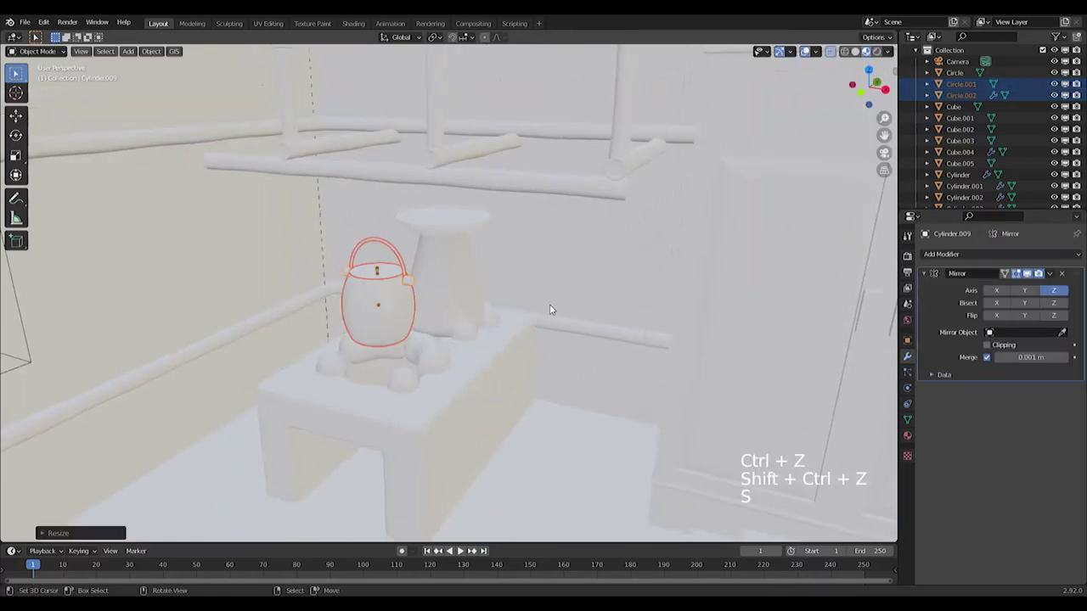
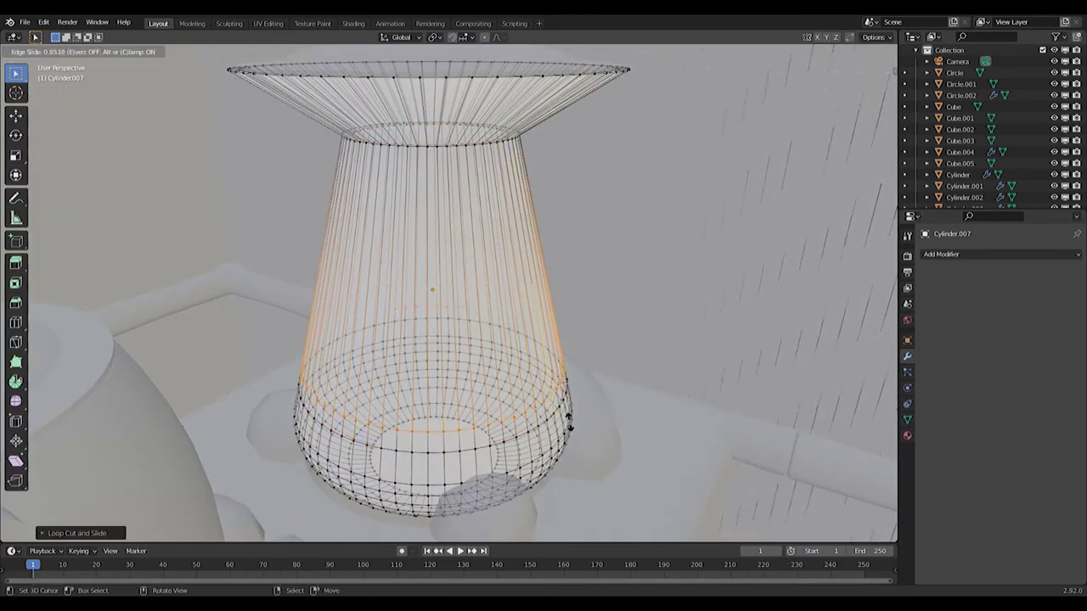
Step: Add a loop cut near the vessel's base, bevel it into a band, and cut another ring near the neck
{"action": "key", "text": "ctrl+r"}
{"action": "key", "text": "s"}
{"action": "key", "text": "ctrl+b"}
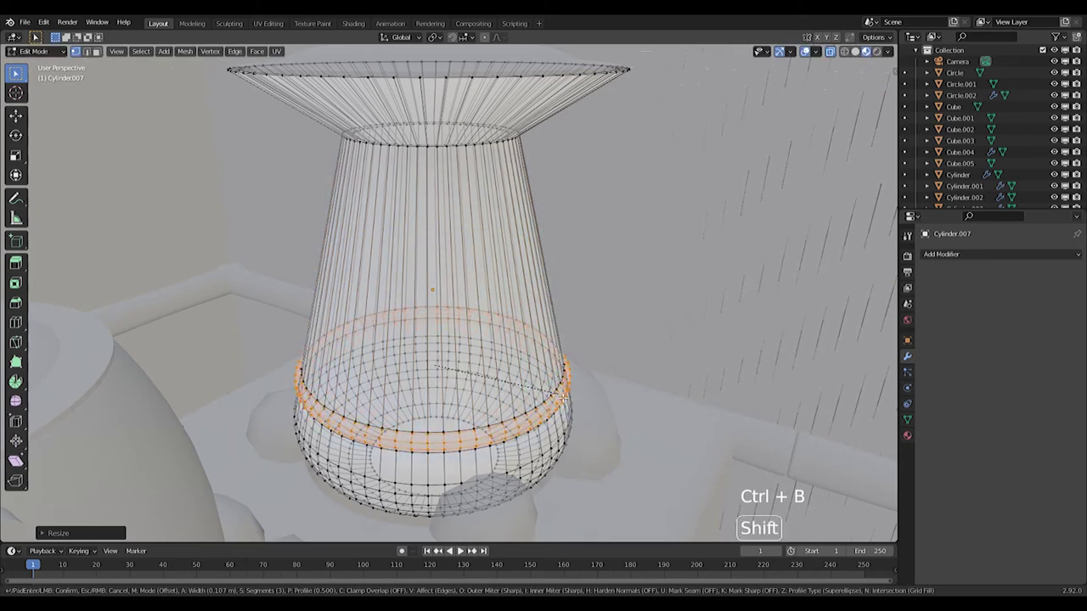
{"action": "key", "text": "s"}
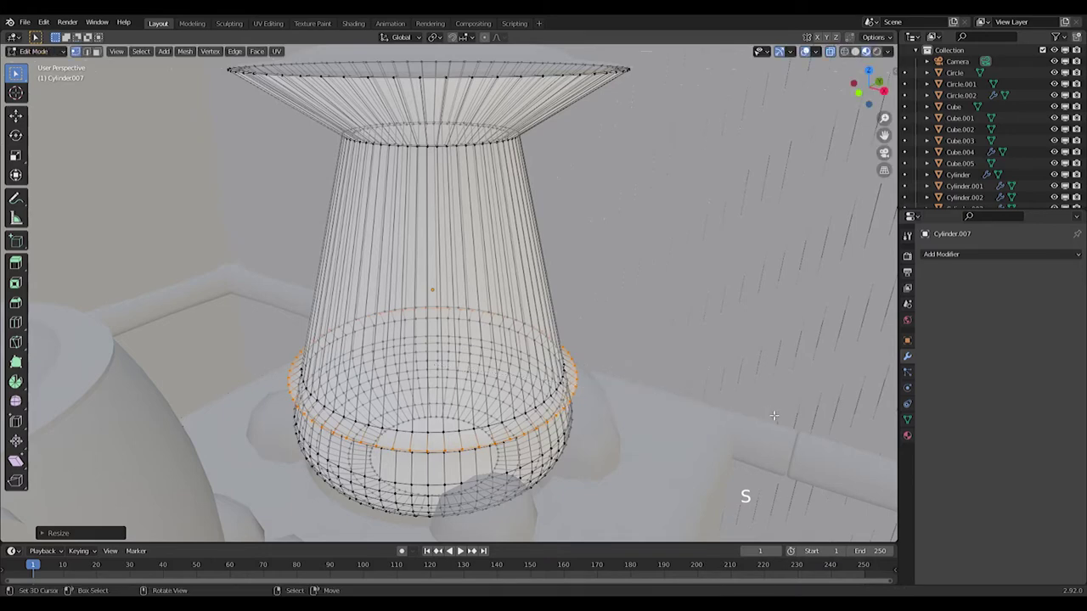
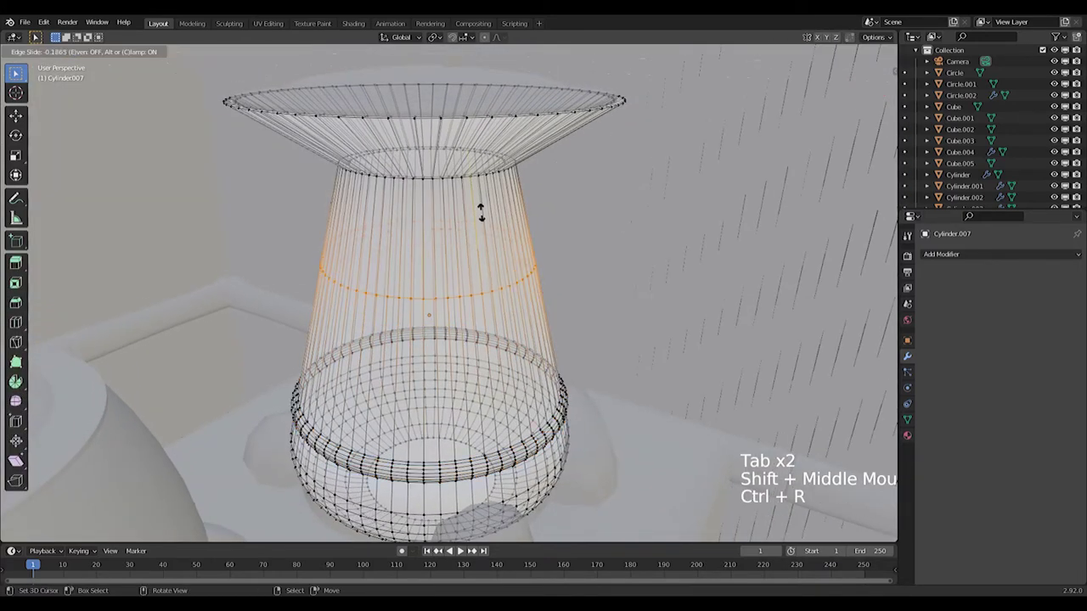
{"action": "key", "text": "ctrl+r"}
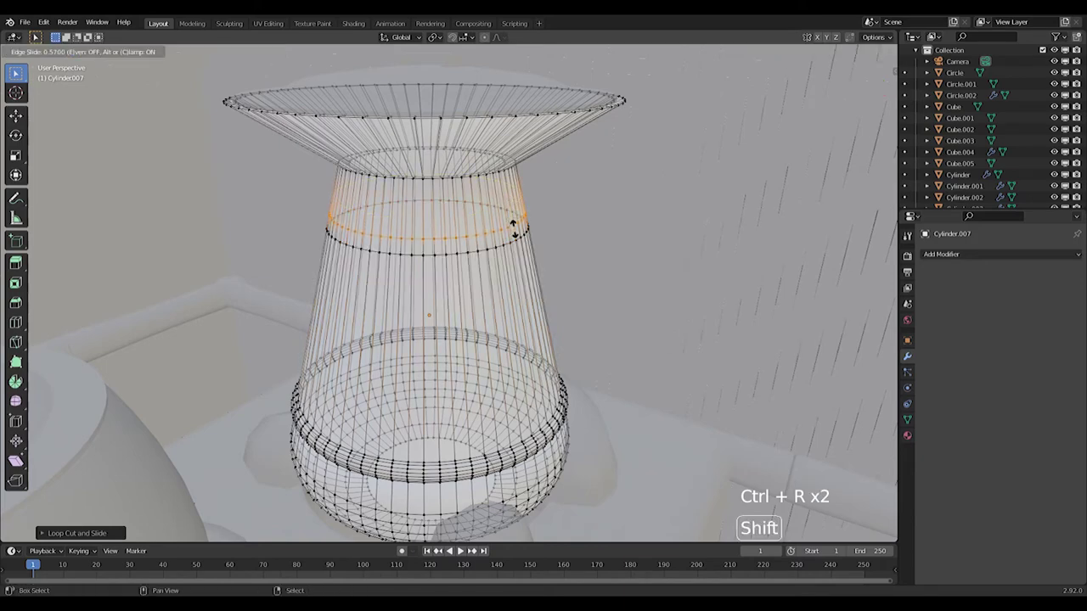
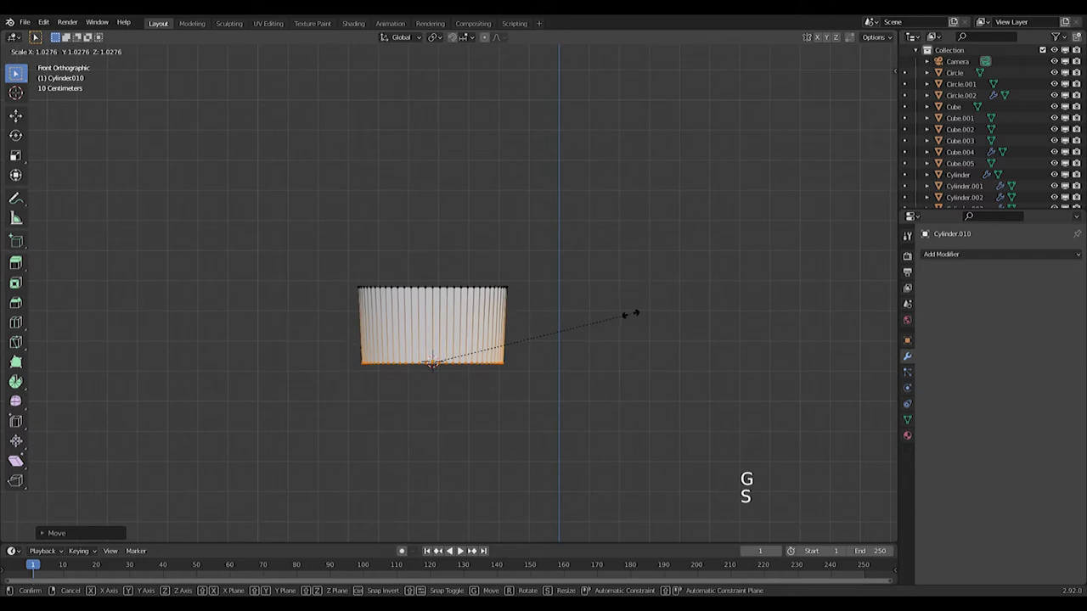
Step: Extrude and scale the cylinder's top loop in stages into a thin flared rim
{"action": "key", "text": "e"}
{"action": "key", "text": "s"}
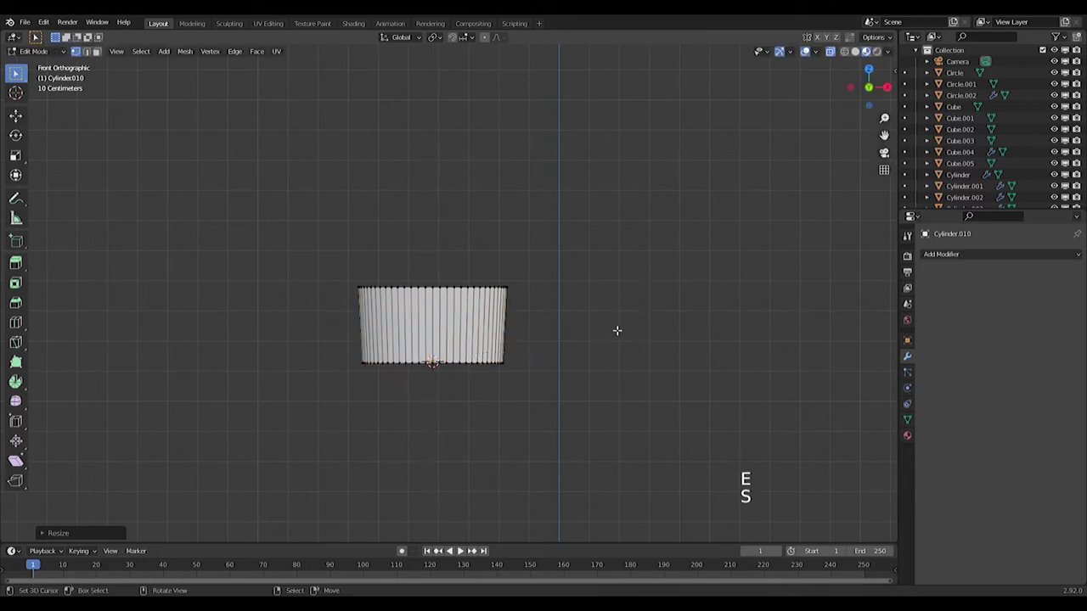
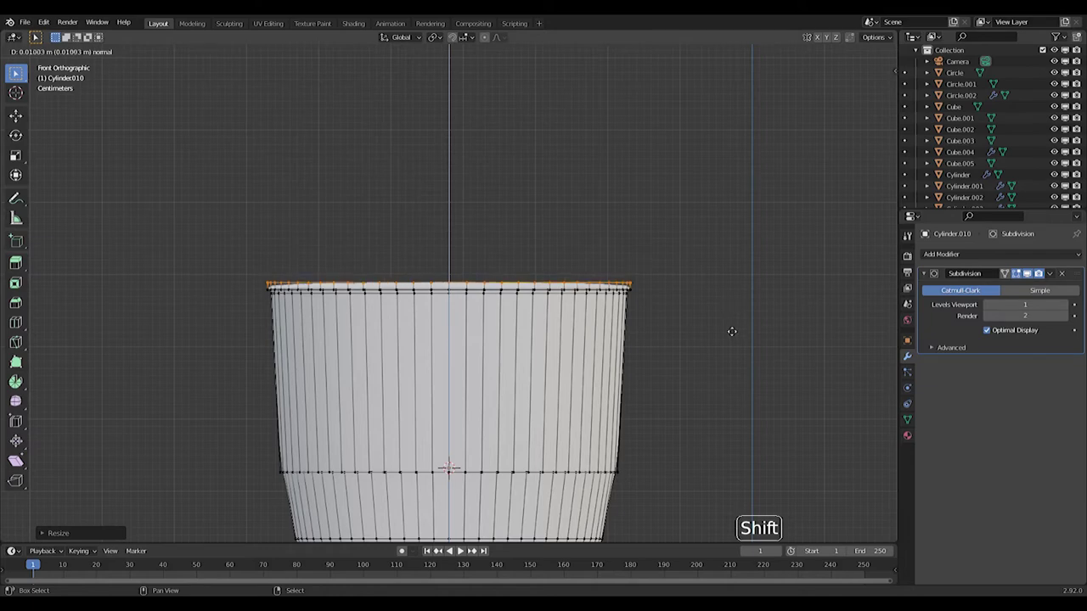
{"action": "key", "text": "e"}
{"action": "key", "text": "s"}
{"action": "key", "text": "e"}
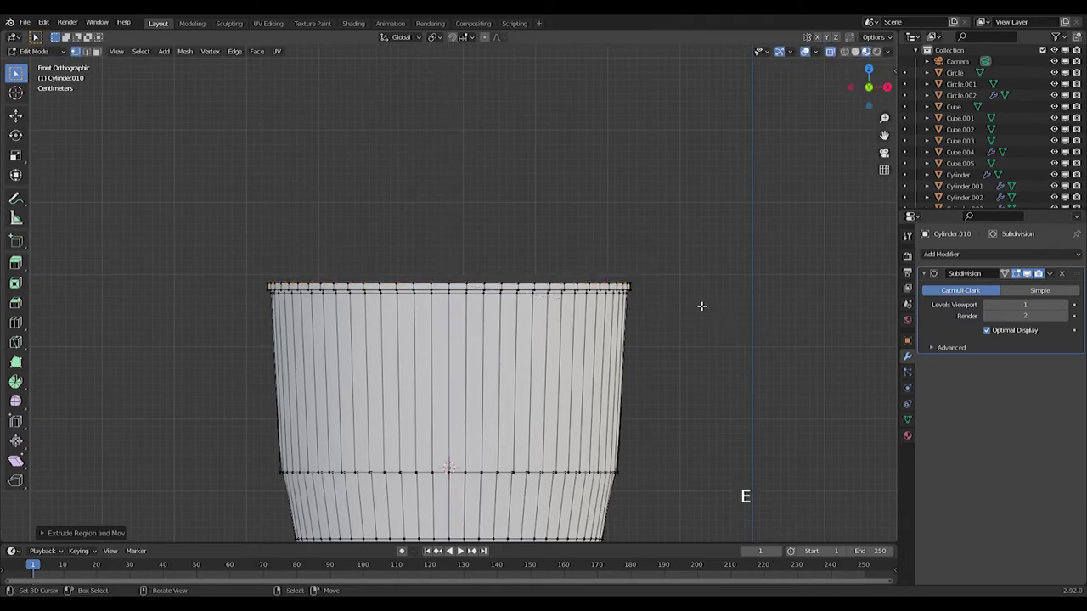
{"action": "key", "text": "s"}
{"action": "key", "text": "e"}
{"action": "key", "text": "s"}
{"action": "key", "text": "Tab"}
Step: Inspect the smoothed cup from the front and bring up the Add menu for the next shape
{"action": "scroll", "scroll_direction": "down", "scroll_amount": 3}
{"action": "middle_click", "coordinate": [628, 356]}
{"action": "middle_click", "coordinate": [454, 379]}
{"action": "middle_click", "coordinate": [459, 358]}
{"action": "scroll", "scroll_direction": "down", "scroll_amount": 3}
{"action": "key", "text": "KP_1"}
{"action": "scroll", "scroll_direction": "up", "scroll_amount": 3}
{"action": "middle_click", "coordinate": [515, 270]}
{"action": "key", "text": "shift+a"}
{"action": "right_click", "coordinate": [503, 361]}
{"action": "key", "text": "shift+a"}
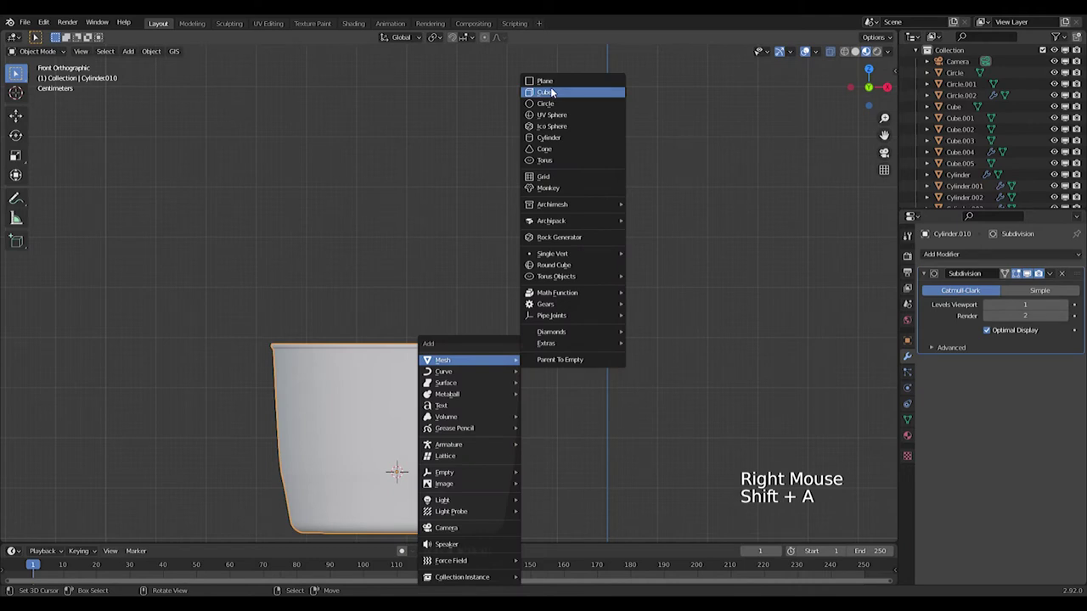
Step: Flatten the new cube into a slab, mirror it across the pot, and start a loop cut on it
{"action": "scroll", "scroll_direction": "down", "scroll_amount": 3}
{"action": "scroll", "scroll_direction": "down", "scroll_amount": 3}
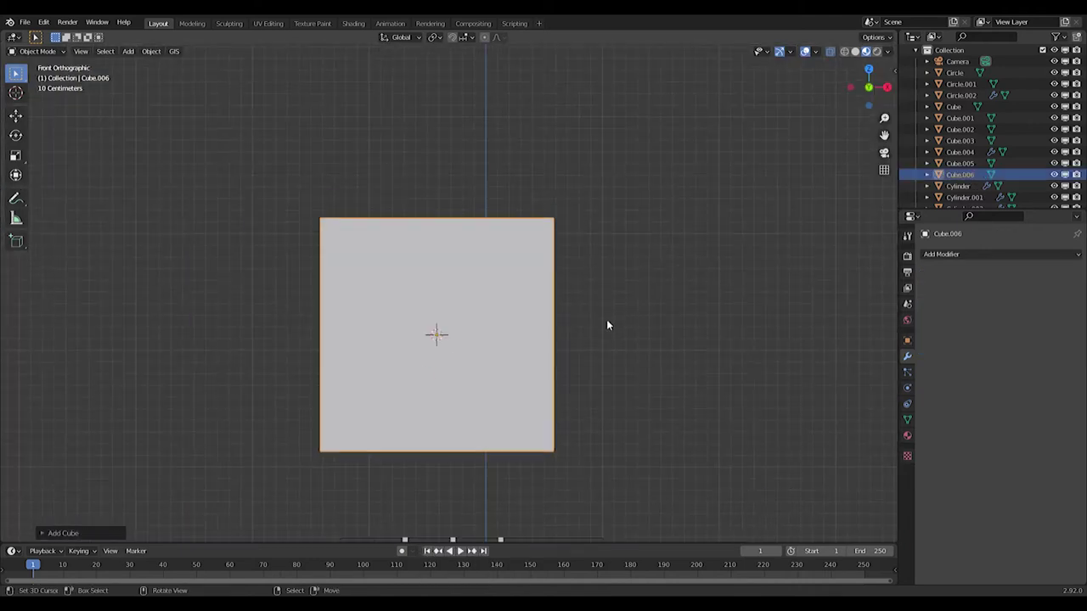
{"action": "middle_click", "coordinate": [603, 327]}
{"action": "key", "text": "KP_1"}
{"action": "key", "text": "s"}
{"action": "left_click", "coordinate": [980, 253]}
{"action": "left_click", "coordinate": [772, 385]}
{"action": "scroll", "scroll_direction": "up", "scroll_amount": 3}
{"action": "key", "text": "ctrl+r"}
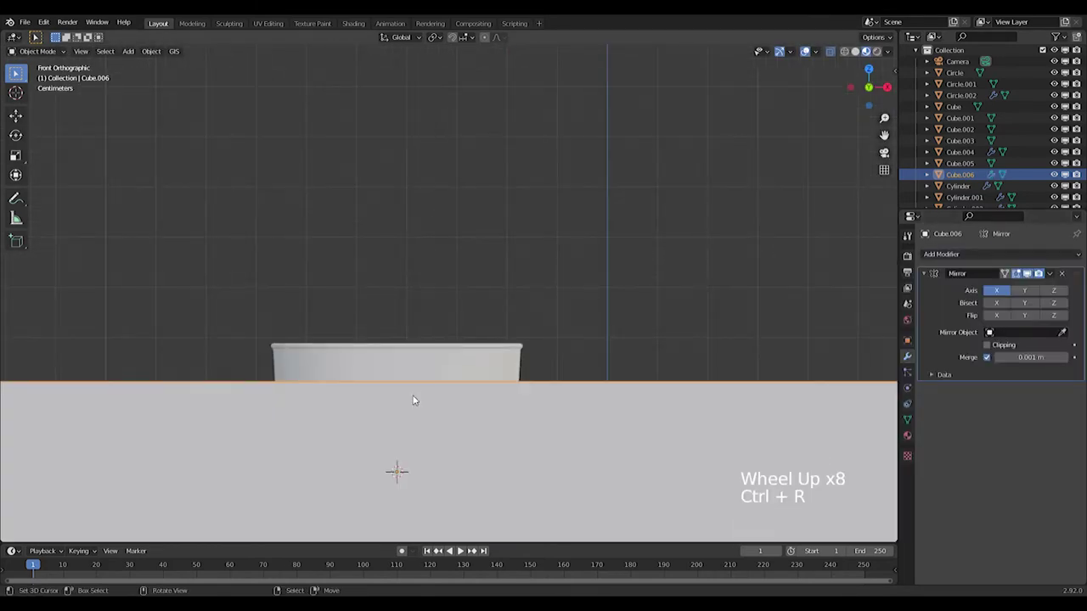
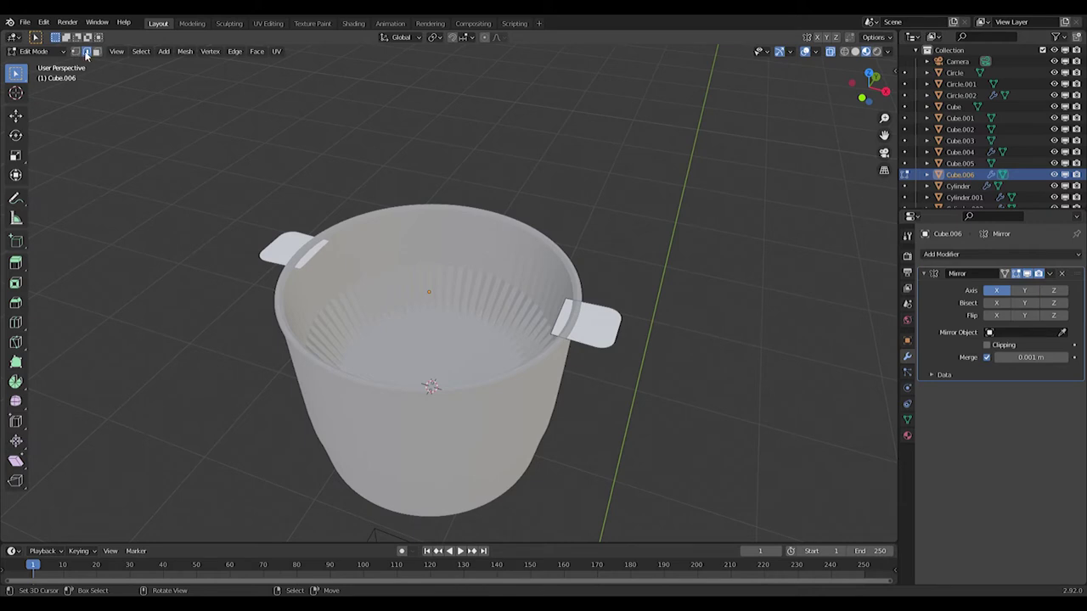
Step: Select the handle geometry, adjust its size, and rotate the mirrored handles upward about one axis
{"action": "left_click", "coordinate": [99, 53]}
{"action": "right_click", "coordinate": [98, 49]}
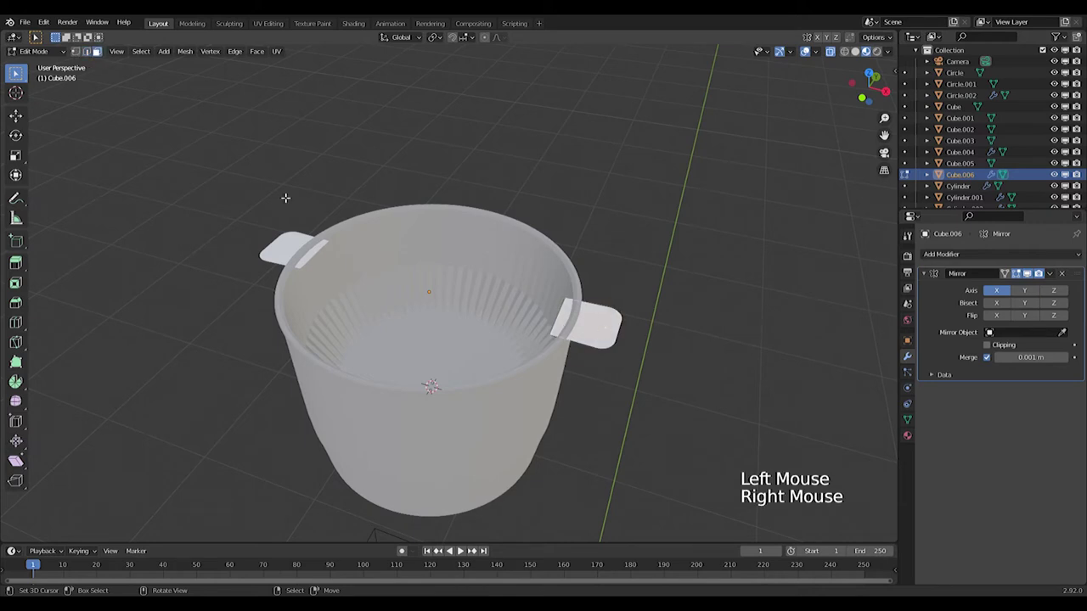
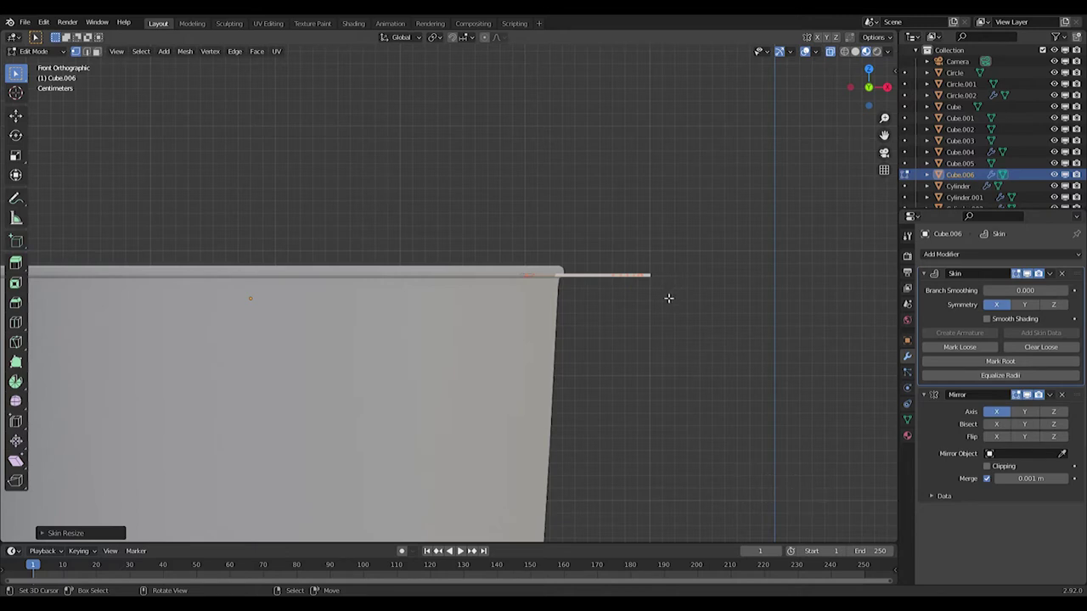
{"action": "key", "text": "e"}
{"action": "key", "text": "ctrl+z"}
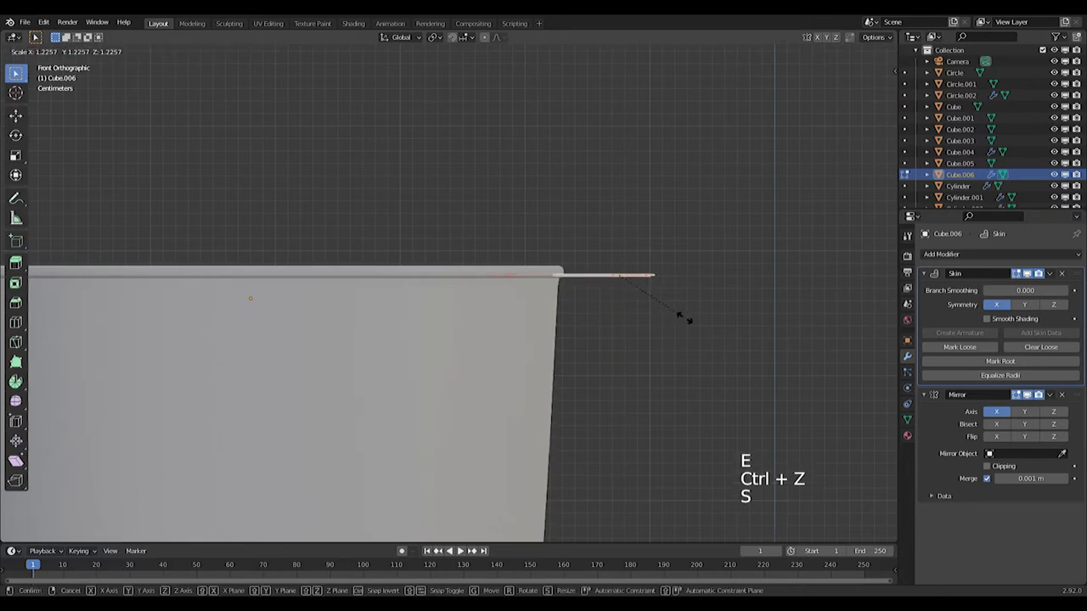
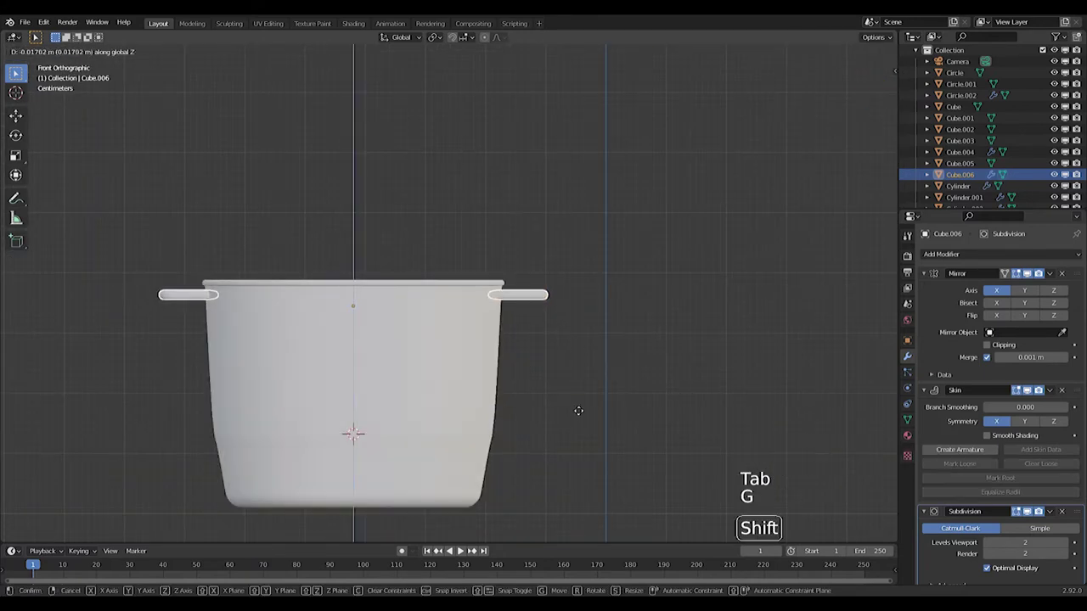
{"action": "key", "text": "Tab"}
{"action": "key", "text": "r"}
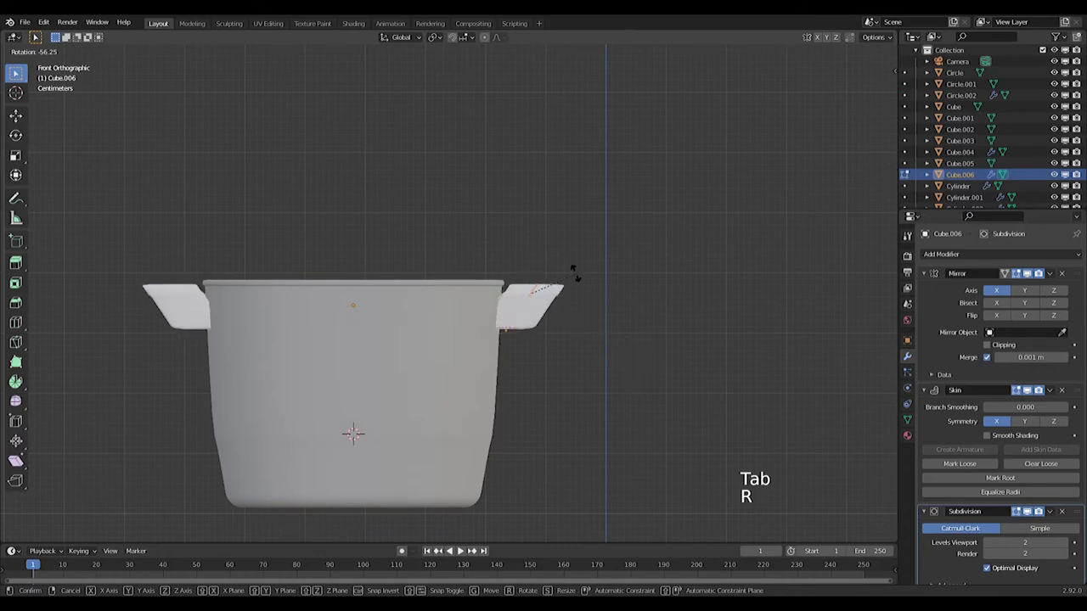
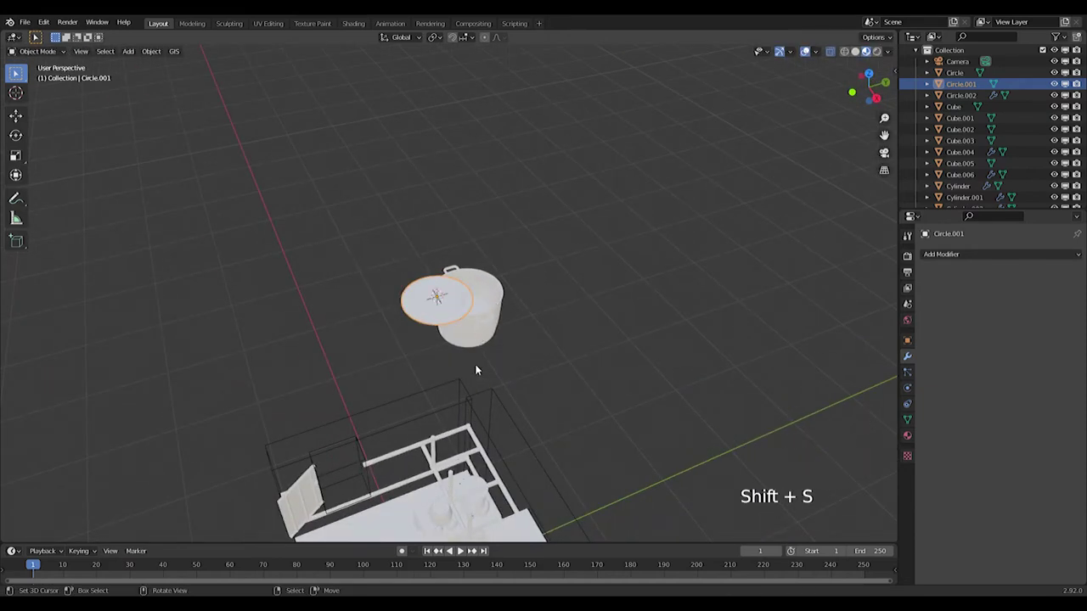
Step: Snap the lid onto the pot's centre with Selection to Cursor
{"action": "key", "text": "ctrl+z"}
{"action": "key", "text": "ctrl+shift+z"}
{"action": "right_click", "coordinate": [496, 306]}
{"action": "right_click", "coordinate": [495, 310]}
{"action": "key", "text": "shift+s"}
{"action": "right_click", "coordinate": [447, 303]}
{"action": "key", "text": "shift+s"}
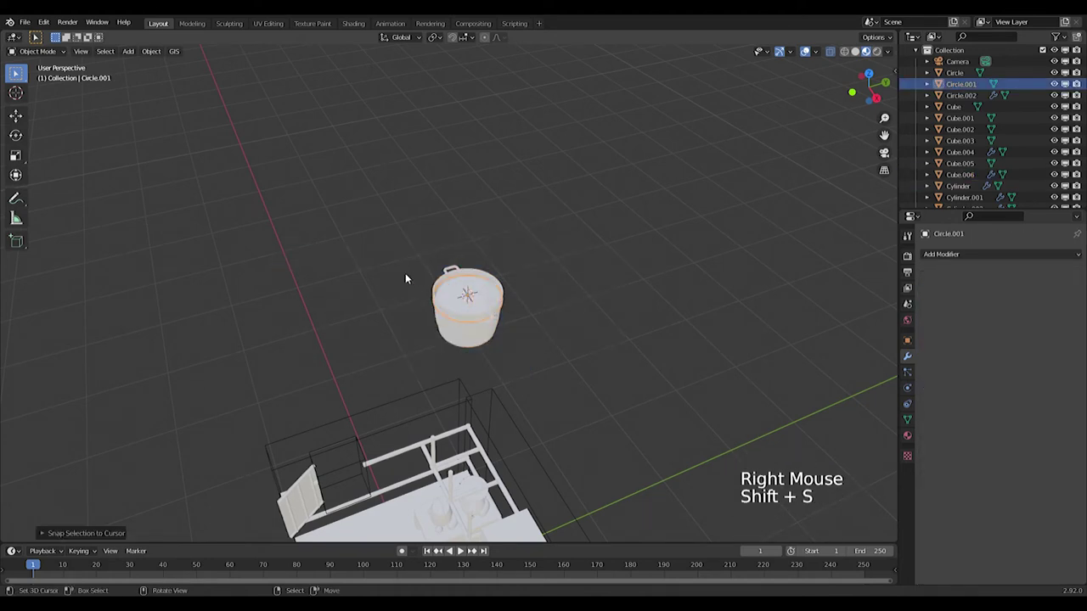
Step: From the front view, raise the lid up onto the pot's rim
{"action": "key", "text": "KP_1"}
{"action": "scroll", "scroll_direction": "up", "scroll_amount": 3}
{"action": "key", "text": "g"}
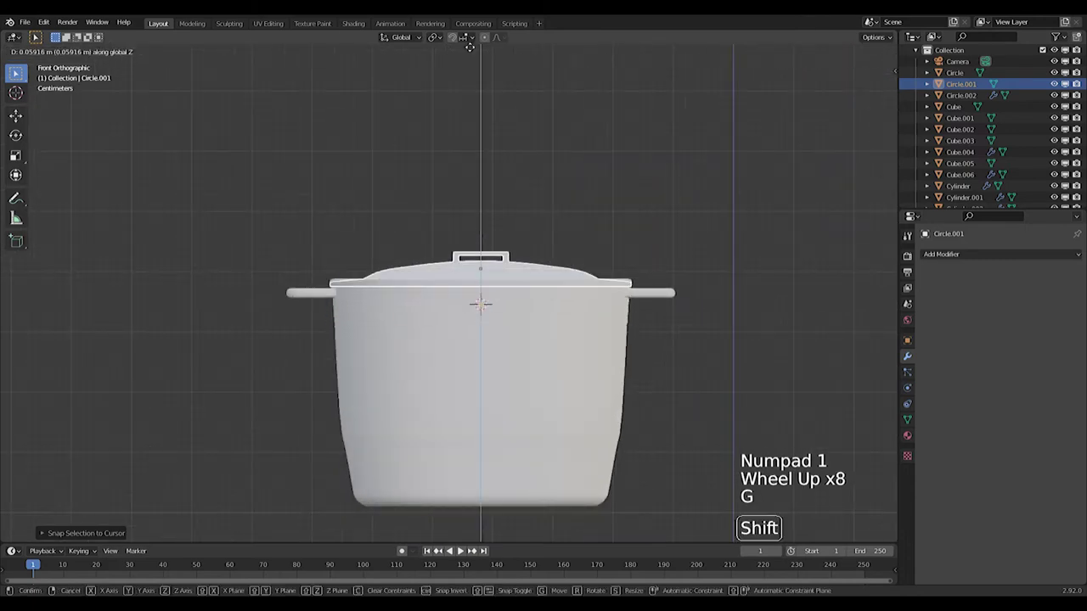
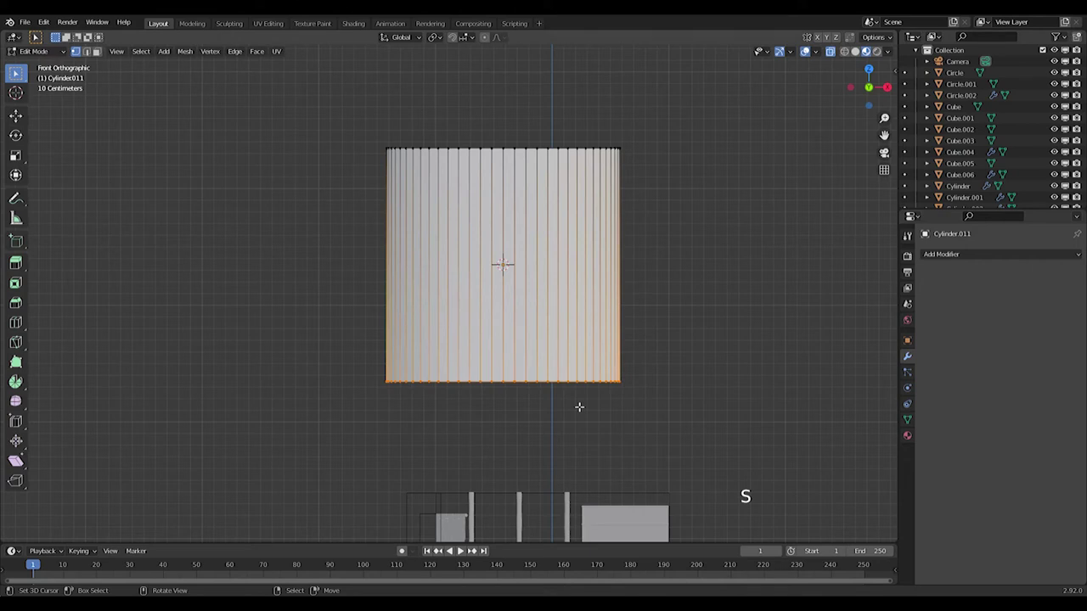
Step: Shorten the cylinder from the bottom, widen its middle rings and bevel them into a round belly
{"action": "key", "text": "g"}
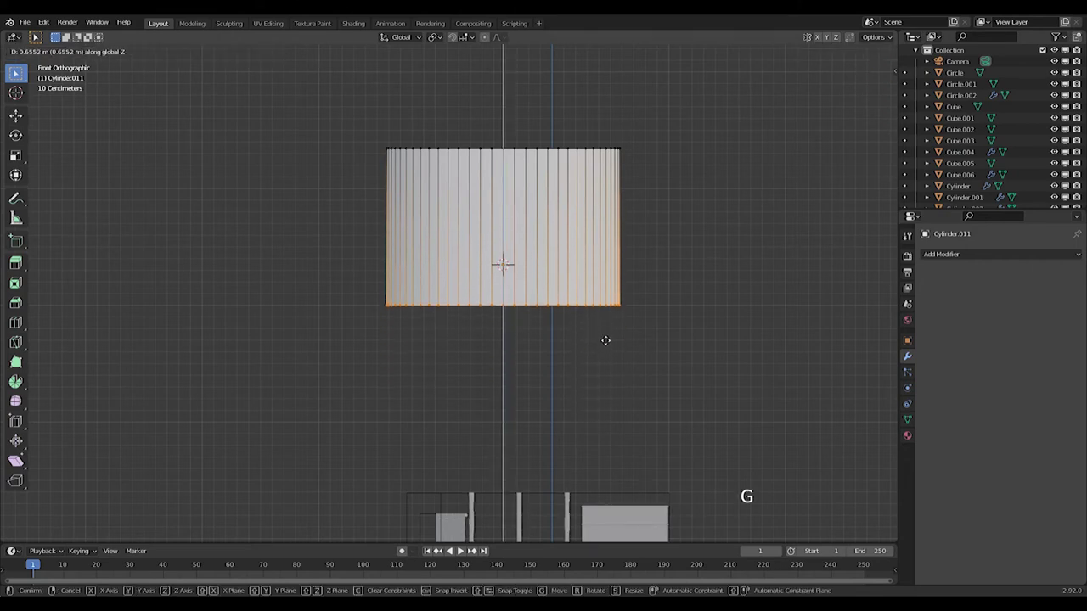
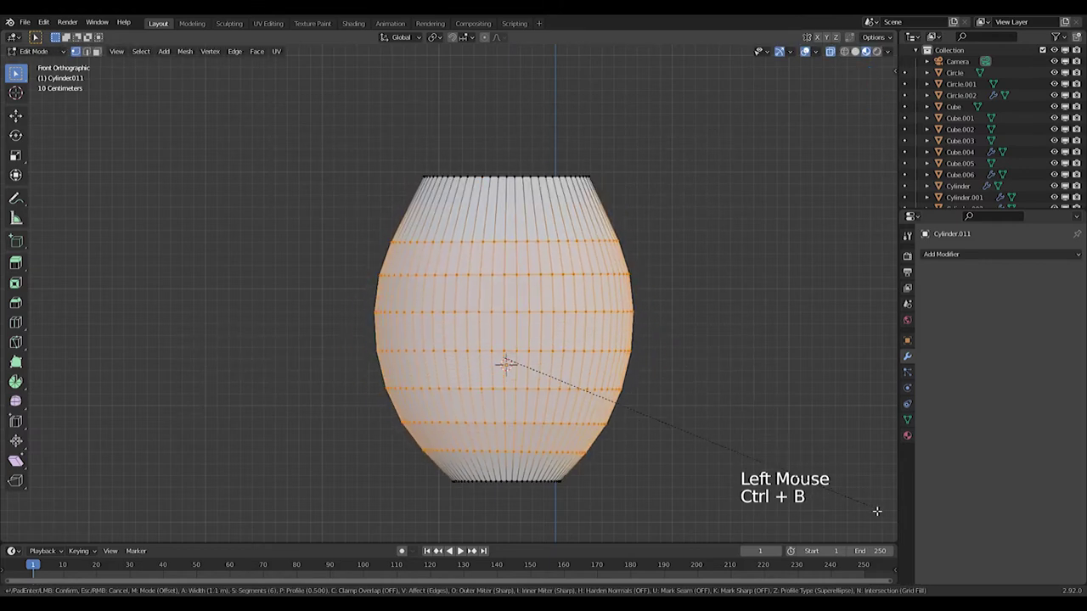
{"action": "key", "text": "s"}
{"action": "key", "text": "ctrl+b"}
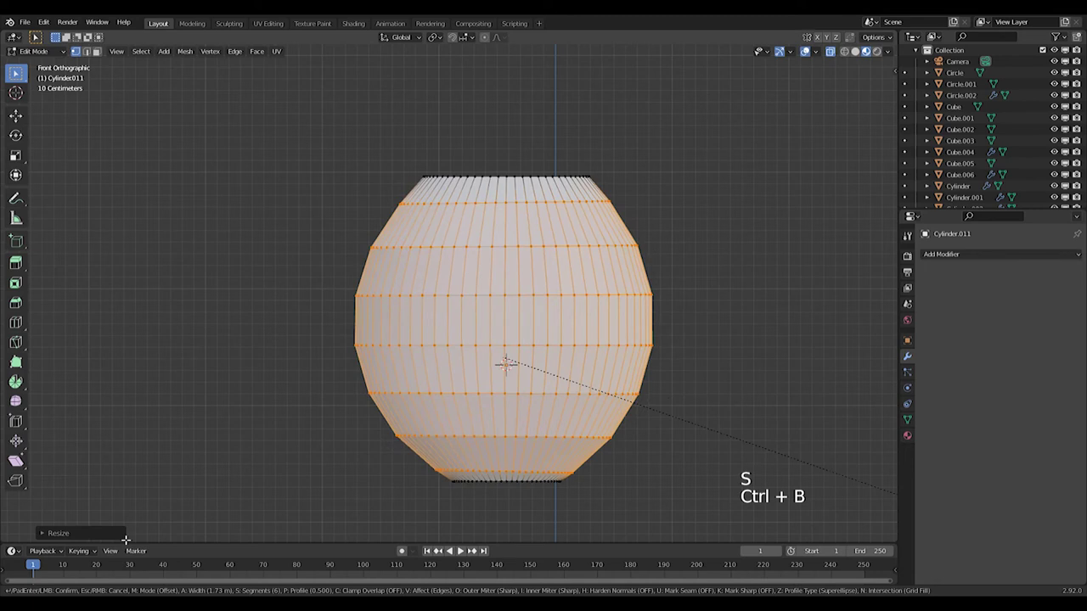
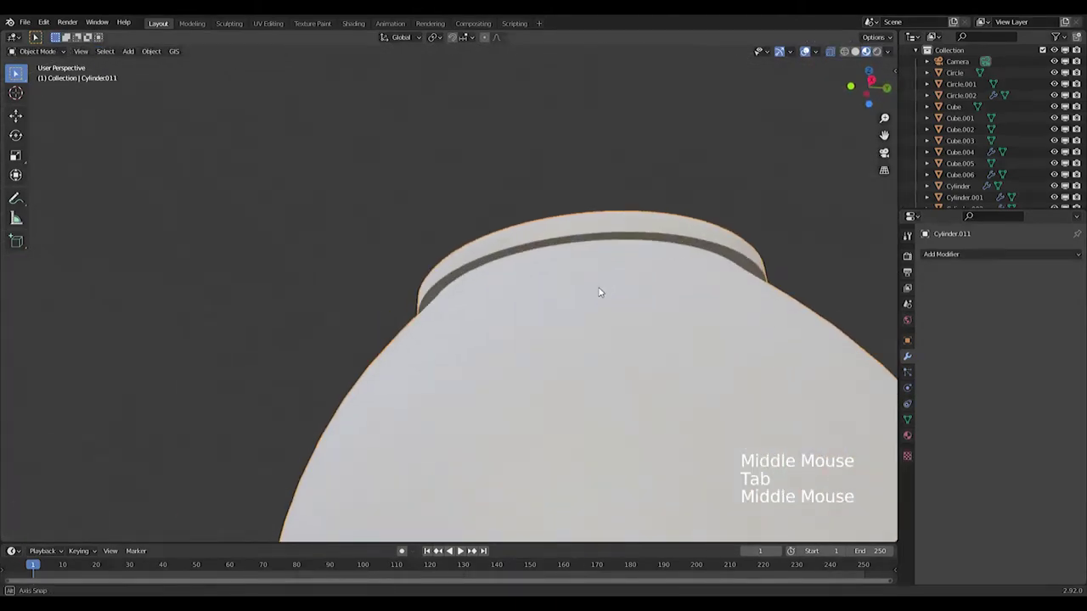
Step: Inspect the jar's grooved rim from around and in front view, then start adding a cube for its cover
{"action": "scroll", "scroll_direction": "down", "scroll_amount": 3}
{"action": "middle_click", "coordinate": [628, 401]}
{"action": "scroll", "scroll_direction": "down", "scroll_amount": 3}
{"action": "left_click", "coordinate": [954, 254]}
{"action": "middle_click", "coordinate": [580, 360]}
{"action": "scroll", "scroll_direction": "down", "scroll_amount": 3}
{"action": "key", "text": "KP_1"}
{"action": "scroll", "scroll_direction": "down", "scroll_amount": 3}
{"action": "key", "text": "shift+a"}
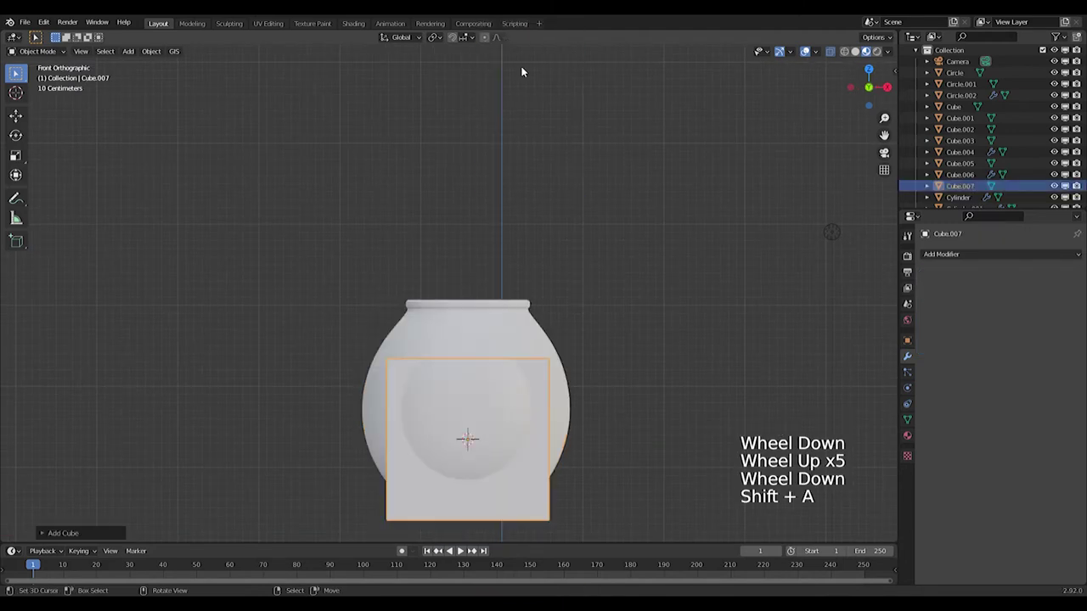
Step: Flatten the new cube into a thin slab and lift it vertically onto the jar's mouth
{"action": "key", "text": "s"}
{"action": "key", "text": "s"}
{"action": "key", "text": "ctrl+z"}
{"action": "key", "text": "s"}
{"action": "key", "text": "s"}
{"action": "middle_click", "coordinate": [558, 398]}
{"action": "key", "text": "s"}
{"action": "key", "text": "g"}
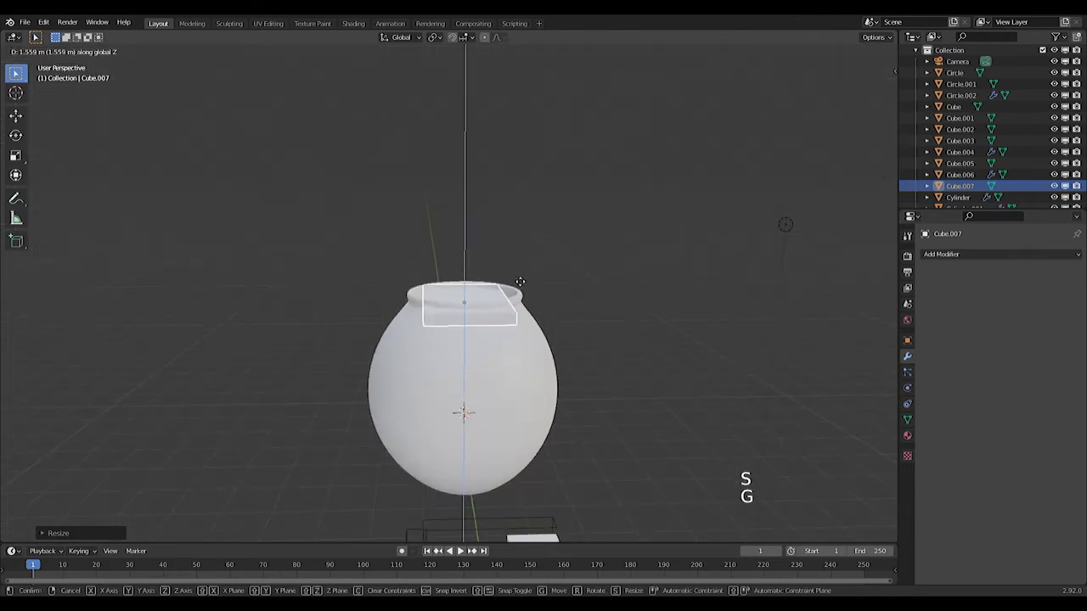
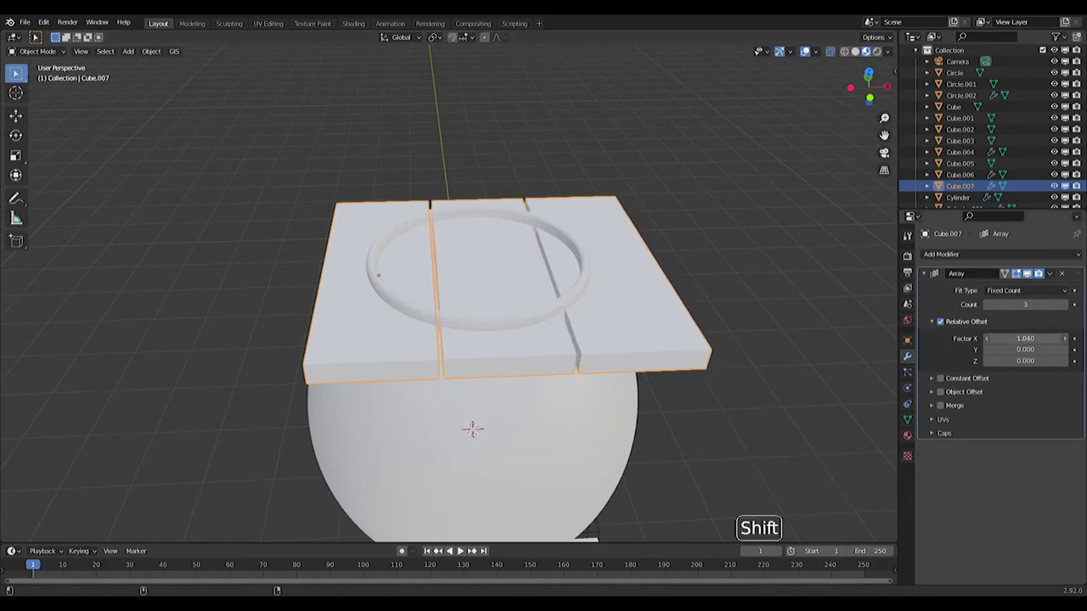
Step: Position the three-plank cover over the jar mouth and add a Difference boolean modifier to it
{"action": "middle_click", "coordinate": [485, 292]}
{"action": "middle_click", "coordinate": [490, 290]}
{"action": "scroll", "scroll_direction": "up", "scroll_amount": 3}
{"action": "middle_click", "coordinate": [440, 320]}
{"action": "middle_click", "coordinate": [497, 320]}
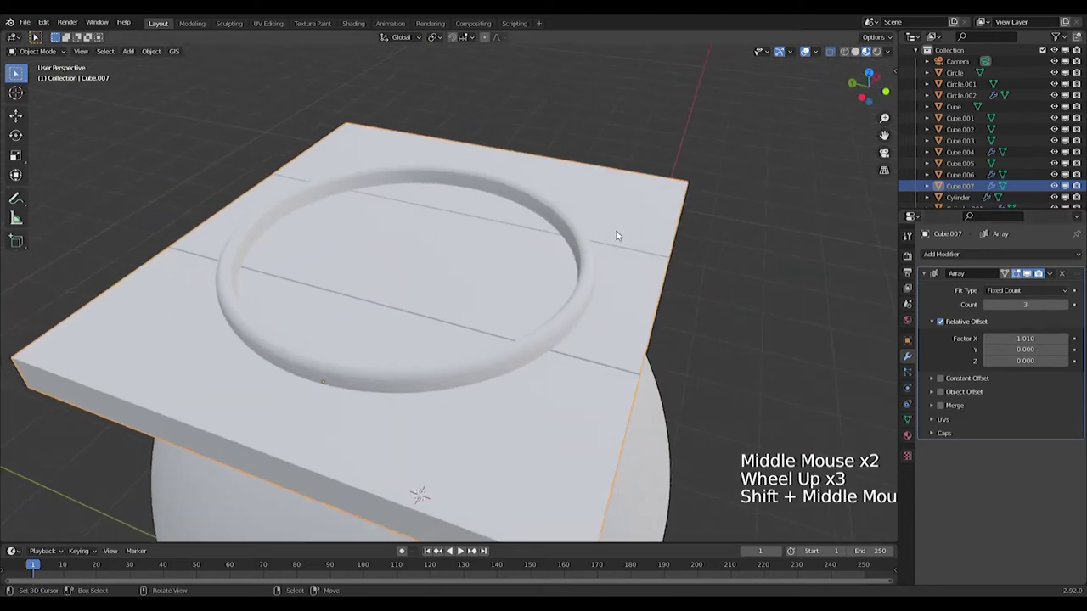
{"action": "middle_click", "coordinate": [525, 298]}
{"action": "key", "text": "g"}
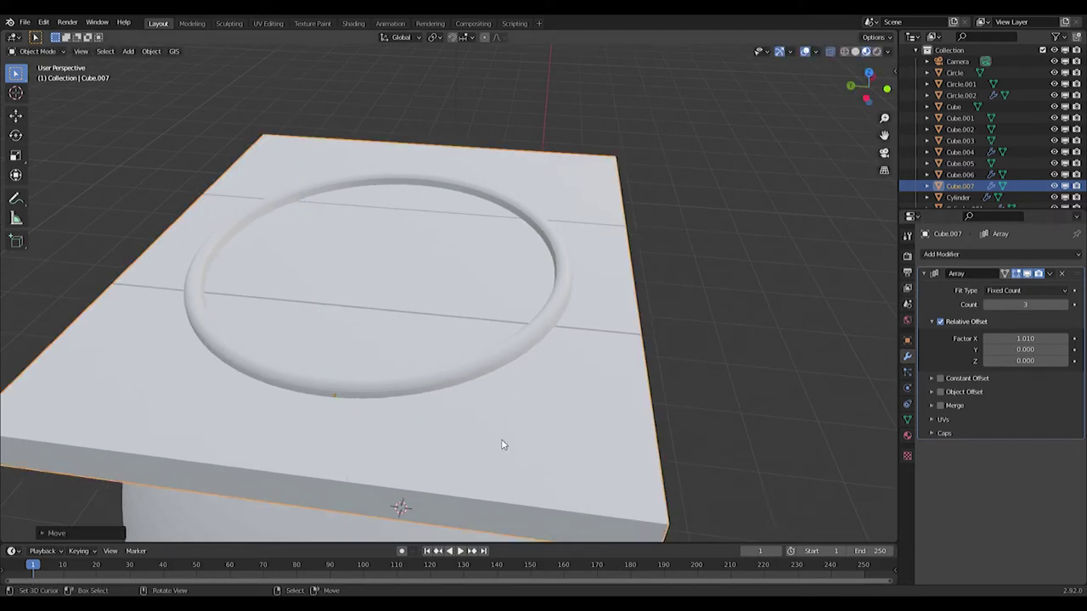
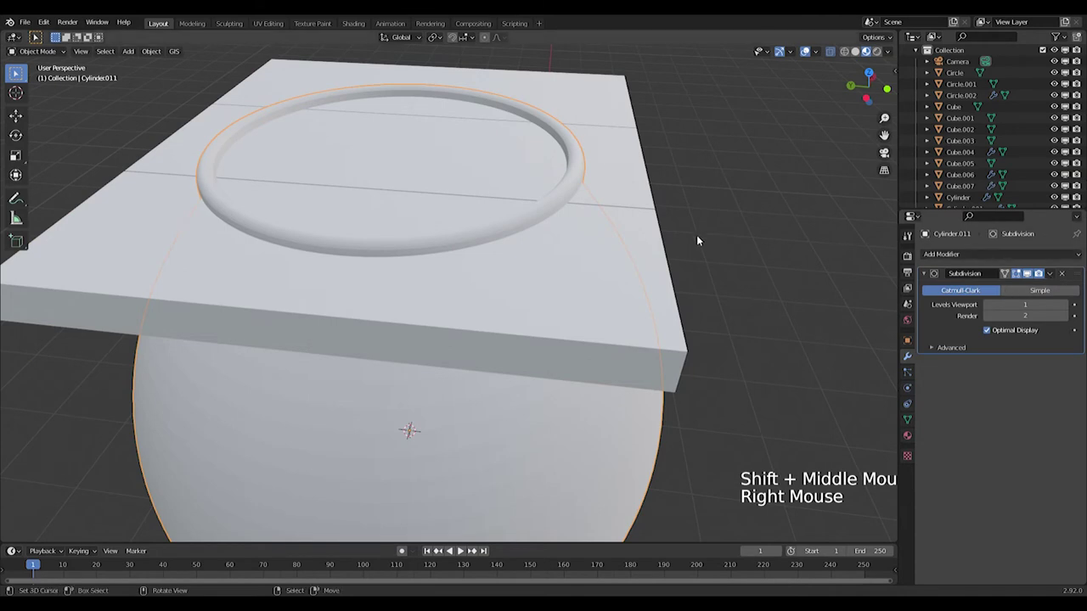
{"action": "right_click", "coordinate": [663, 237]}
{"action": "left_click", "coordinate": [961, 256]}
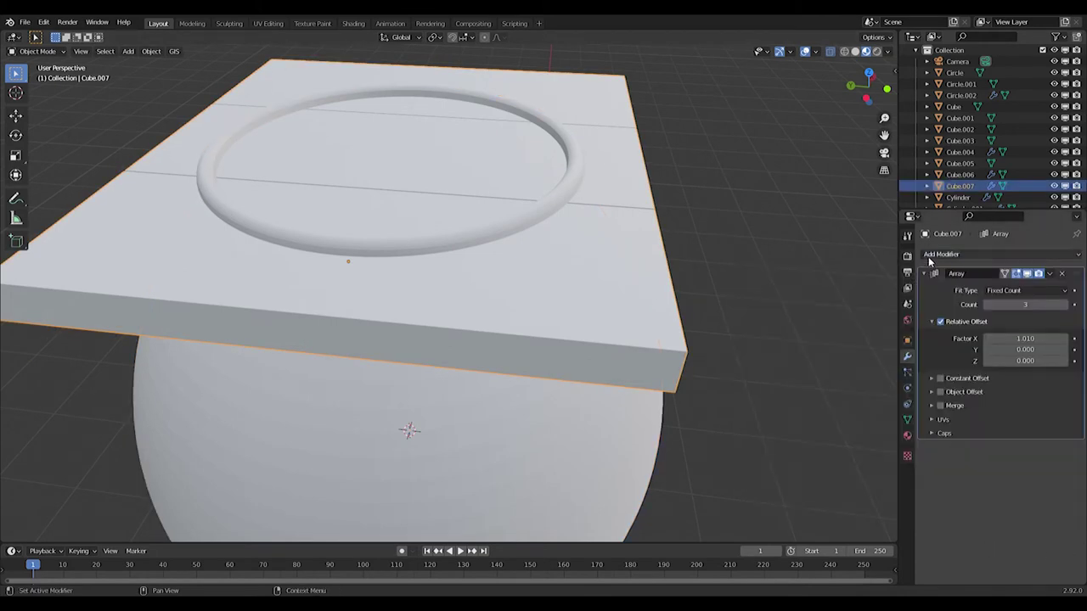
{"action": "left_click", "coordinate": [852, 311]}
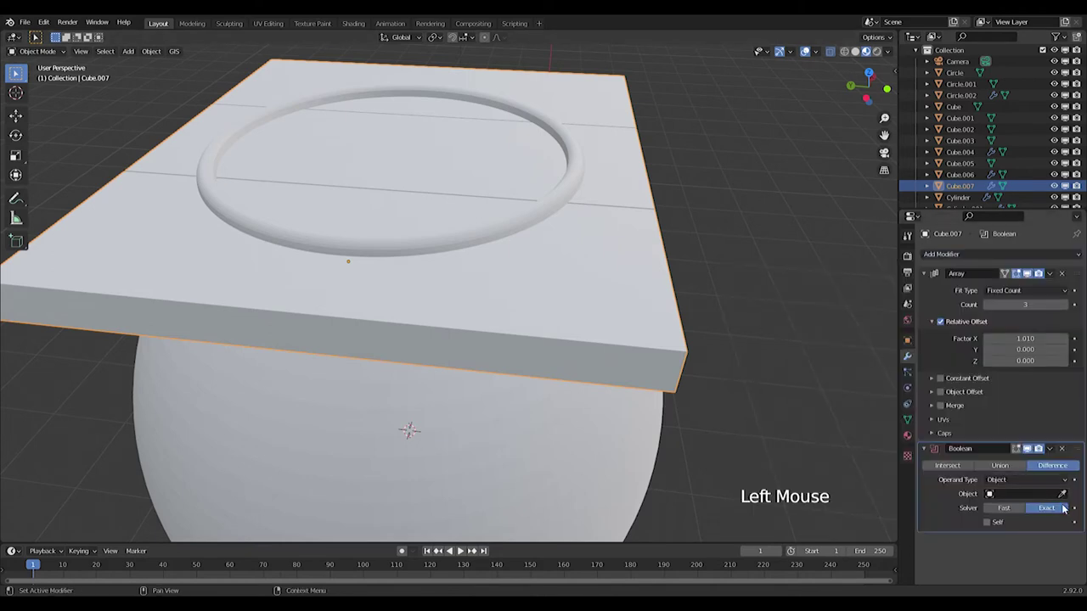
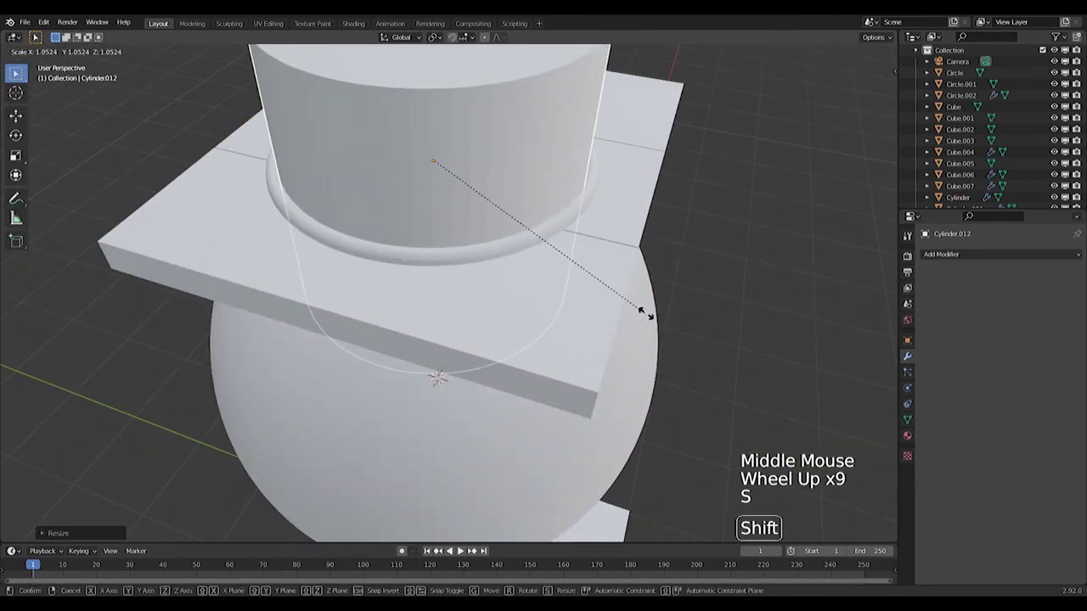
Step: Check the cutter cylinder standing through the plank slab over the jar's mouth
{"action": "middle_click", "coordinate": [582, 201]}
{"action": "right_click", "coordinate": [589, 186]}
{"action": "right_click", "coordinate": [533, 135]}
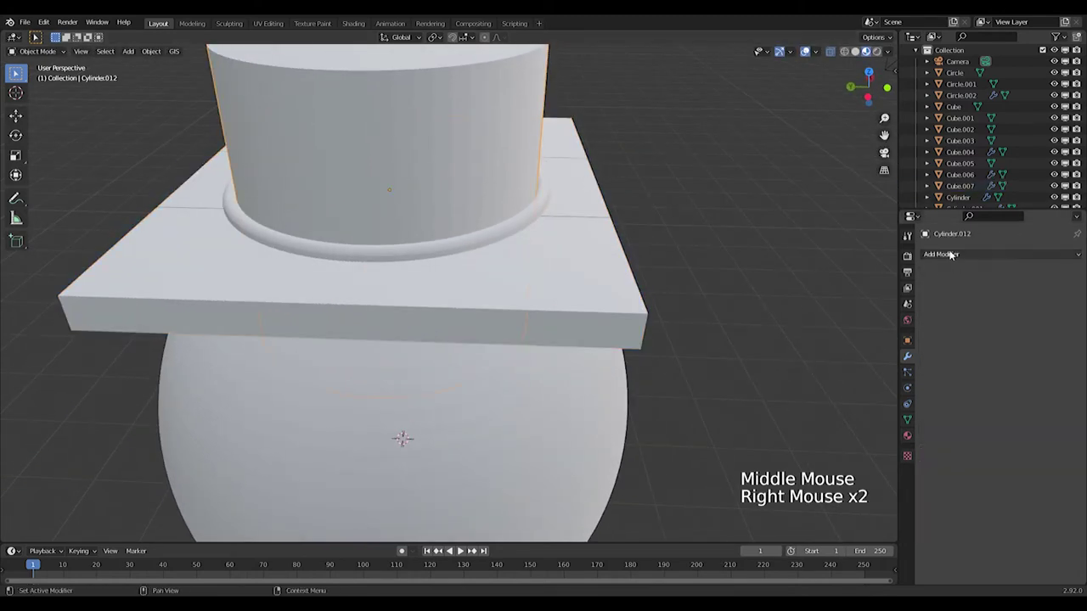
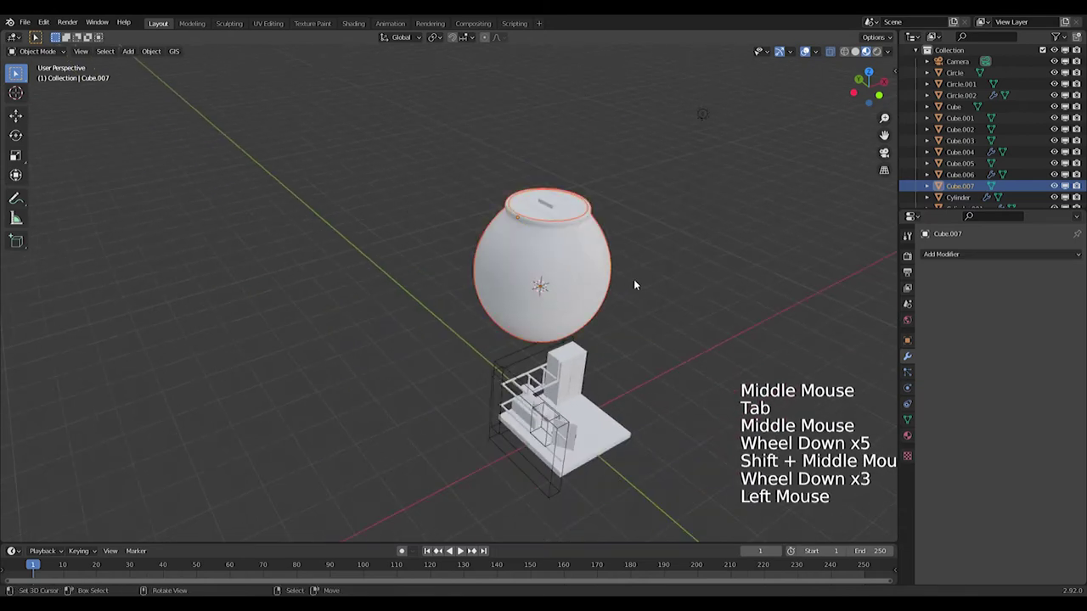
Step: Scale the lidded jar down and move it toward the kitchen base in front view
{"action": "key", "text": "KP_1"}
{"action": "key", "text": "s"}
{"action": "middle_click", "coordinate": [554, 367]}
{"action": "key", "text": "g"}
{"action": "scroll", "scroll_direction": "down", "scroll_amount": 3}
{"action": "scroll", "scroll_direction": "up", "scroll_amount": 3}
{"action": "scroll", "scroll_direction": "down", "scroll_amount": 3}
{"action": "scroll", "scroll_direction": "down", "scroll_amount": 3}
{"action": "scroll", "scroll_direction": "up", "scroll_amount": 3}
{"action": "middle_click", "coordinate": [659, 353]}
{"action": "scroll", "scroll_direction": "up", "scroll_amount": 3}
{"action": "middle_click", "coordinate": [590, 280]}
{"action": "key", "text": "s"}
{"action": "key", "text": "g"}
{"action": "key", "text": "s"}
{"action": "middle_click", "coordinate": [531, 326]}
{"action": "middle_click", "coordinate": [412, 378]}
Step: Fit the jar's size to the kitchen and set it on the floor at the front left beside the stand
{"action": "key", "text": "g"}
{"action": "key", "text": "KP_1"}
{"action": "scroll", "scroll_direction": "up", "scroll_amount": 3}
{"action": "key", "text": "g"}
{"action": "key", "text": "g"}
{"action": "key", "text": "s"}
{"action": "key", "text": "g"}
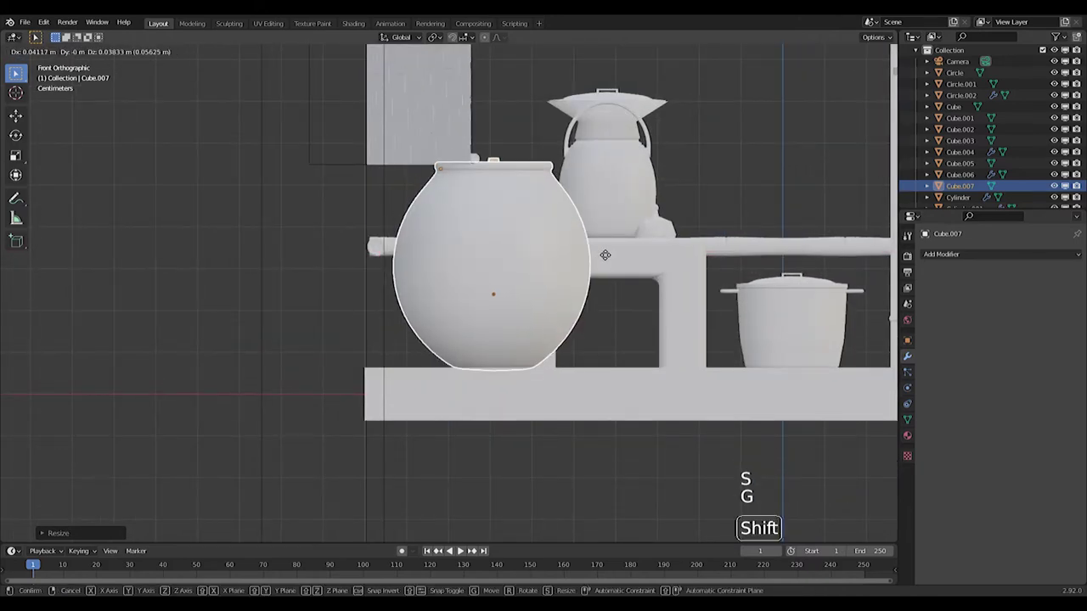
{"action": "middle_click", "coordinate": [716, 229]}
{"action": "scroll", "scroll_direction": "down", "scroll_amount": 3}
{"action": "scroll", "scroll_direction": "up", "scroll_amount": 3}
{"action": "scroll", "scroll_direction": "down", "scroll_amount": 3}
{"action": "middle_click", "coordinate": [534, 260]}
{"action": "middle_click", "coordinate": [615, 265]}
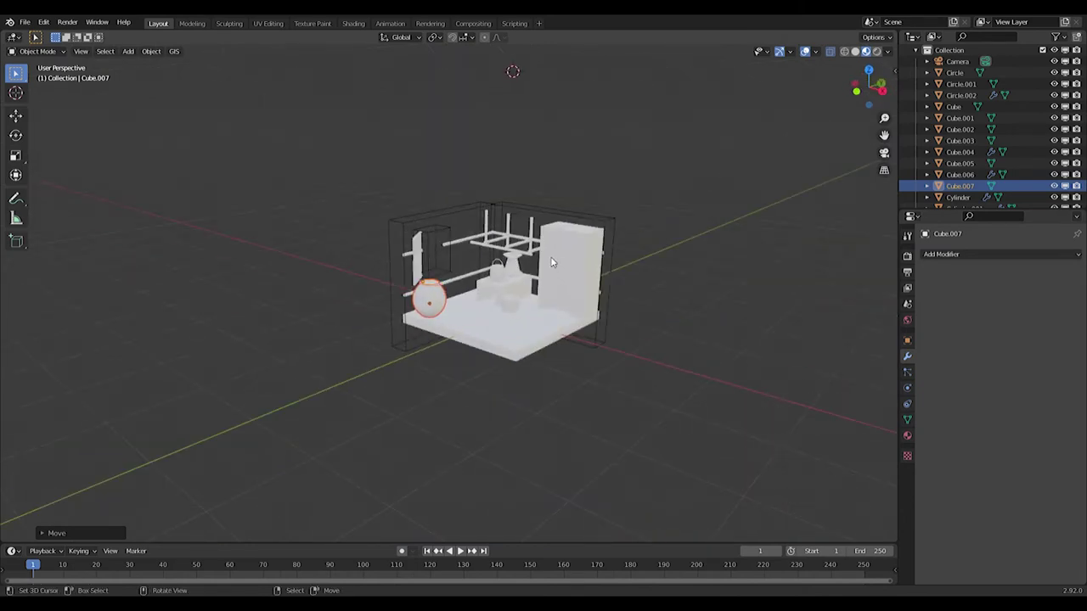
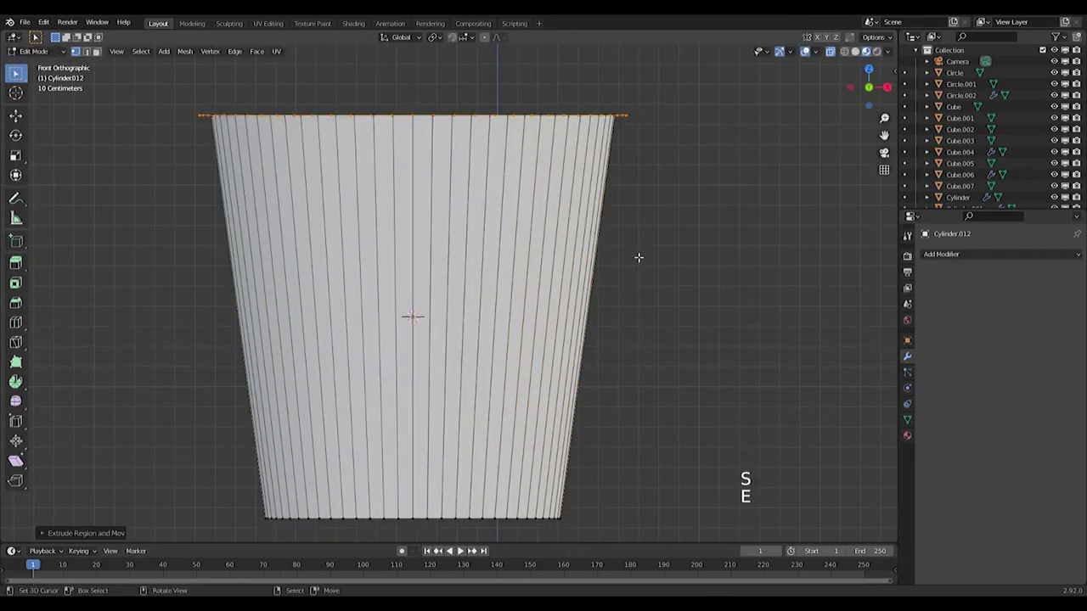
Step: Extrude and widen the bucket's top edge into a lip, then leave Edit Mode and check it
{"action": "key", "text": "ctrl+z"}
{"action": "key", "text": "s"}
{"action": "key", "text": "e"}
{"action": "key", "text": "s"}
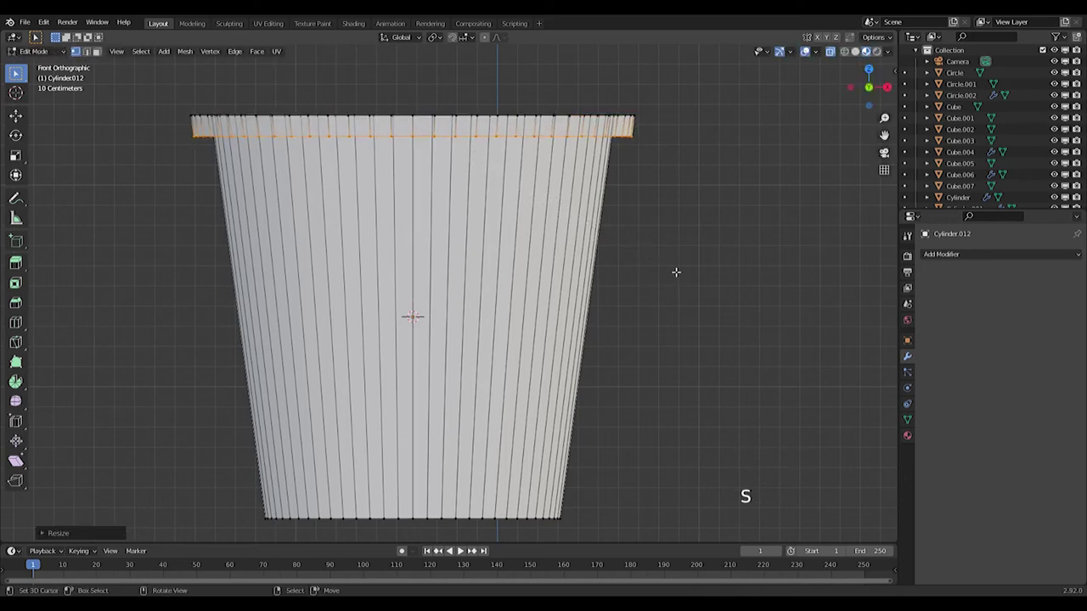
{"action": "key", "text": "Tab"}
{"action": "middle_click", "coordinate": [659, 216]}
{"action": "scroll", "scroll_direction": "down", "scroll_amount": 3}
{"action": "middle_click", "coordinate": [597, 235]}
{"action": "scroll", "scroll_direction": "up", "scroll_amount": 3}
{"action": "middle_click", "coordinate": [503, 237]}
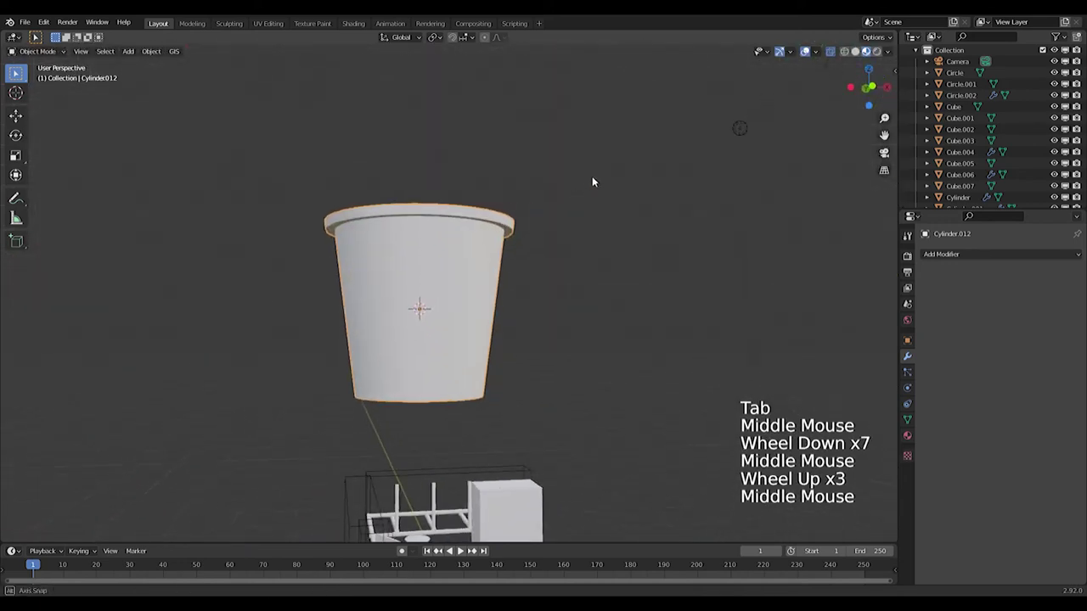
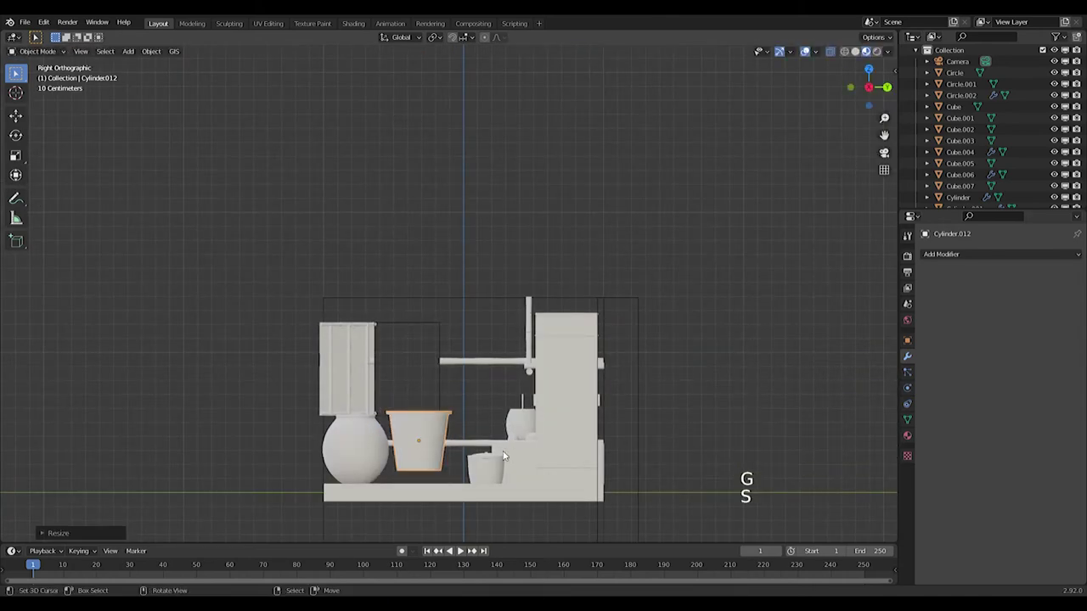
Step: Scale the bucket down and place it on the floor between the round jar and the stove
{"action": "key", "text": "s"}
{"action": "key", "text": "g"}
{"action": "key", "text": "s"}
{"action": "key", "text": "g"}
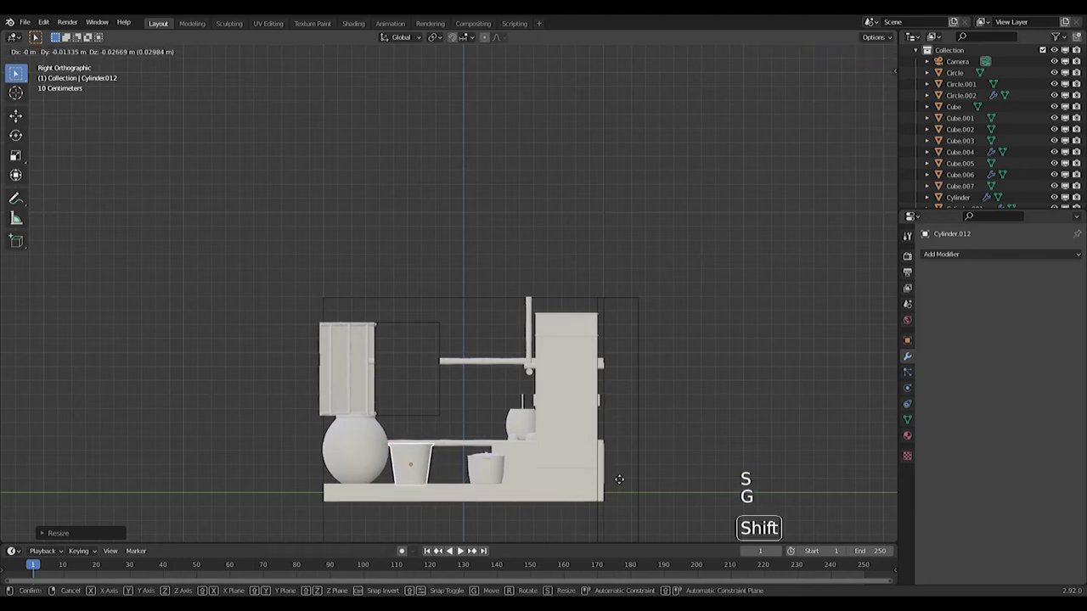
{"action": "middle_click", "coordinate": [556, 374]}
{"action": "middle_click", "coordinate": [459, 427]}
{"action": "key", "text": "g"}
{"action": "middle_click", "coordinate": [518, 417]}
{"action": "middle_click", "coordinate": [428, 389]}
{"action": "key", "text": "KP_1"}
{"action": "middle_click", "coordinate": [485, 242]}
{"action": "middle_click", "coordinate": [453, 304]}
{"action": "key", "text": "shift+a"}
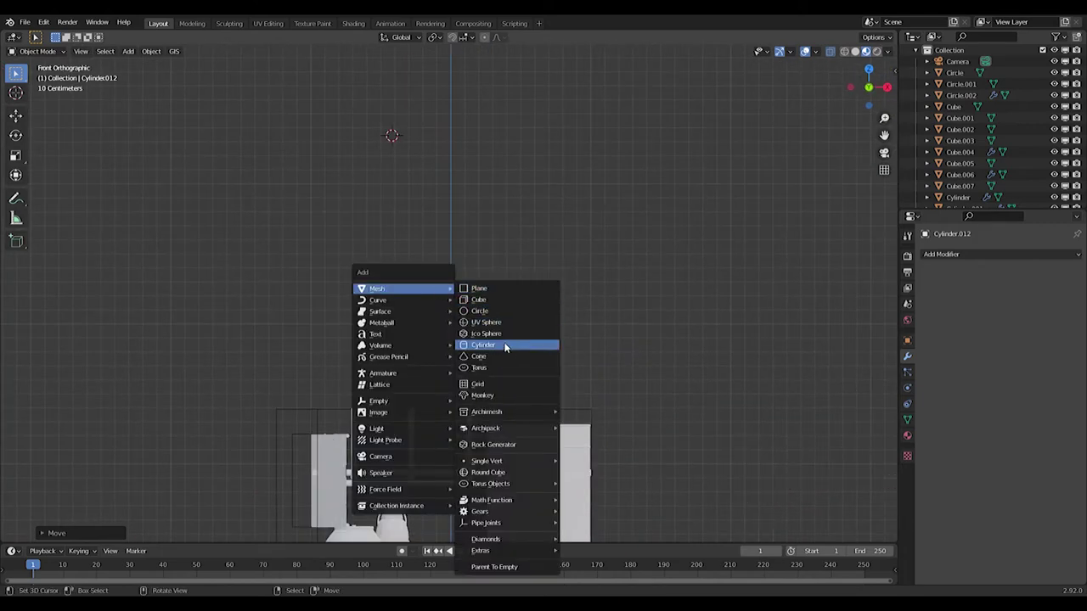
Step: Flatten the newly added cube along its height into a thin rectangular slab
{"action": "middle_click", "coordinate": [421, 249]}
{"action": "key", "text": "s"}
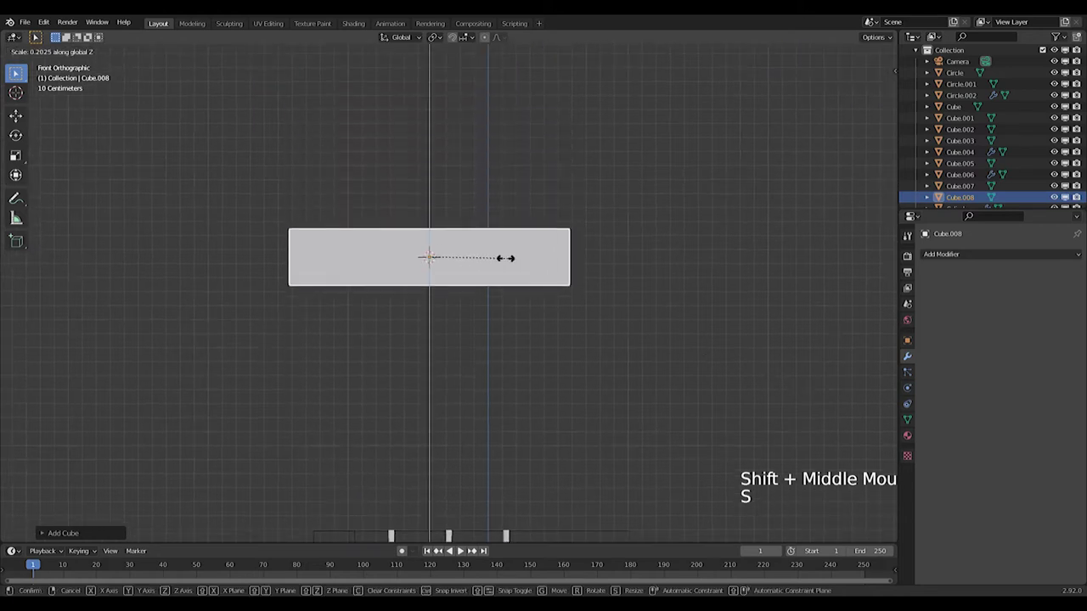
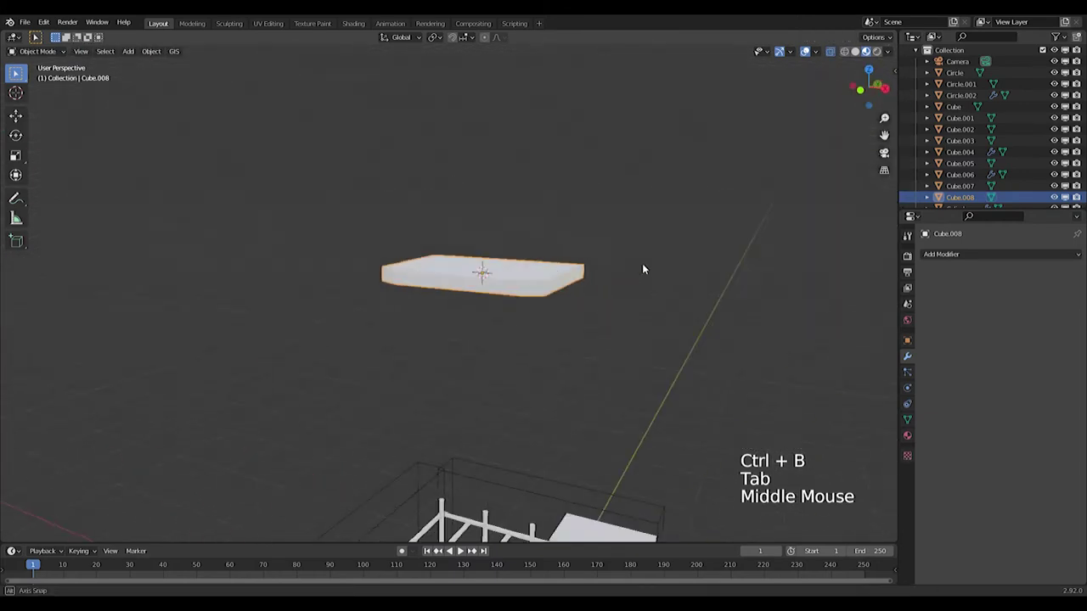
Step: View the slab from the front and add a second cube for the stool leg
{"action": "middle_click", "coordinate": [608, 217]}
{"action": "key", "text": "KP_1"}
{"action": "key", "text": "Tab"}
{"action": "scroll", "scroll_direction": "up", "scroll_amount": 3}
{"action": "scroll", "scroll_direction": "down", "scroll_amount": 3}
{"action": "key", "text": "shift+a"}
{"action": "key", "text": "Tab"}
{"action": "key", "text": "shift+a"}
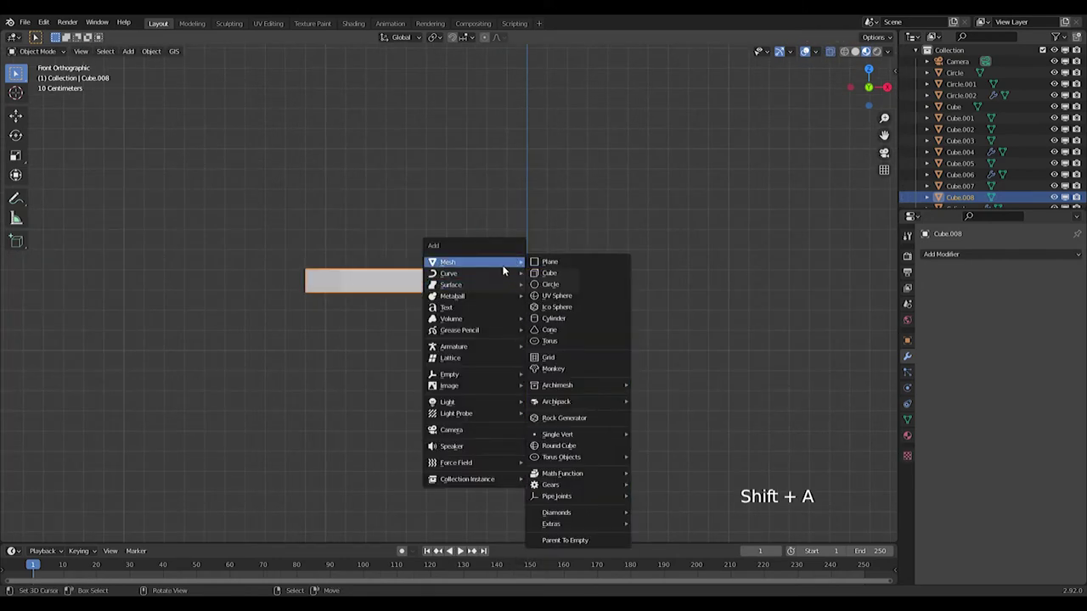
{"action": "key", "text": "s"}
Step: Narrow the cube in width and depth into an upright leg and move it under the slab's end
{"action": "key", "text": "s"}
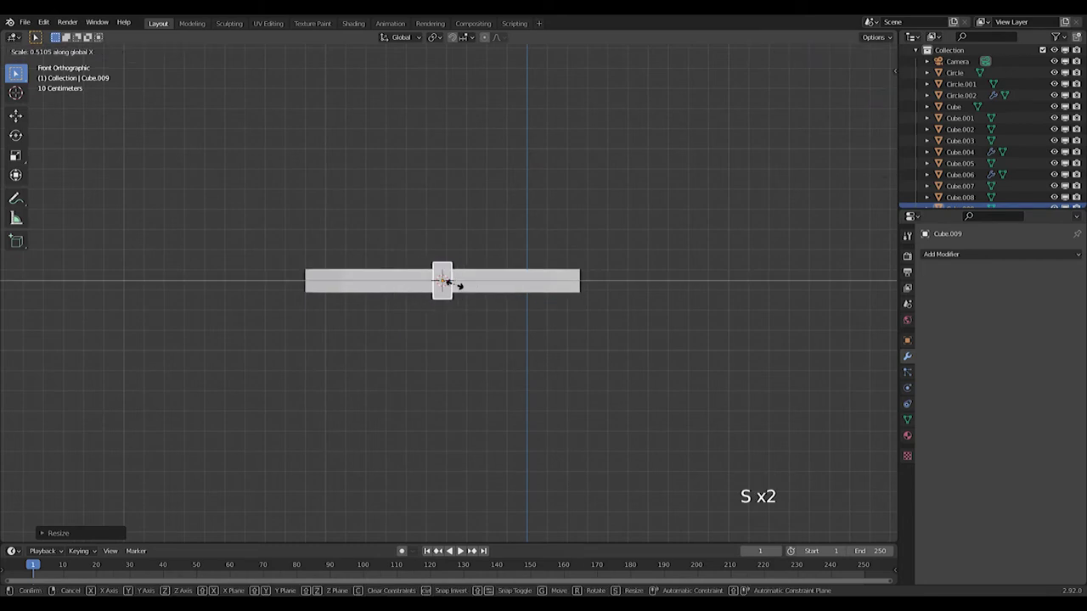
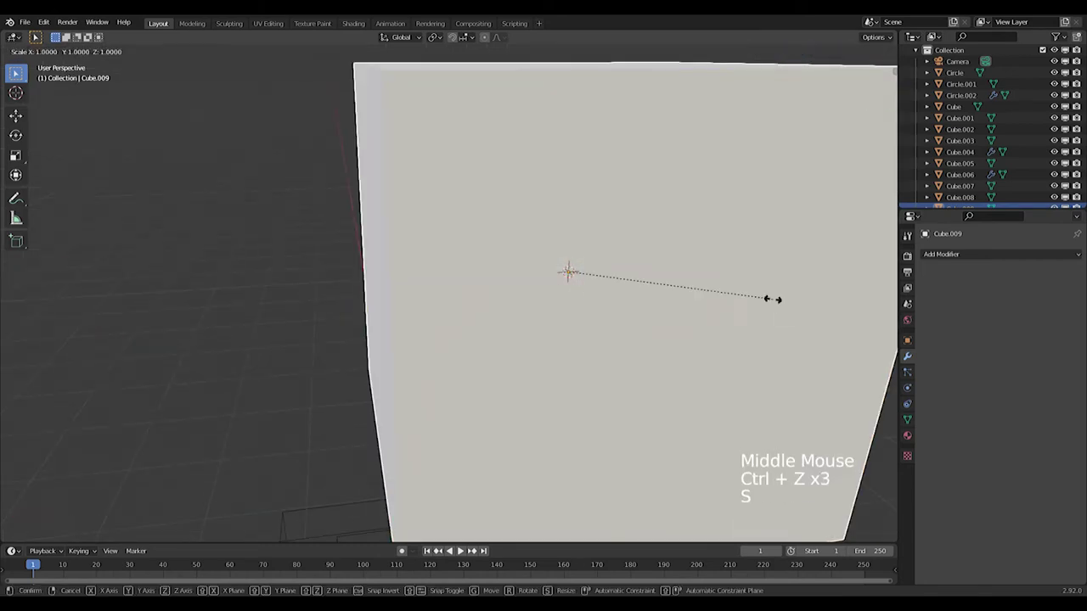
{"action": "key", "text": "s"}
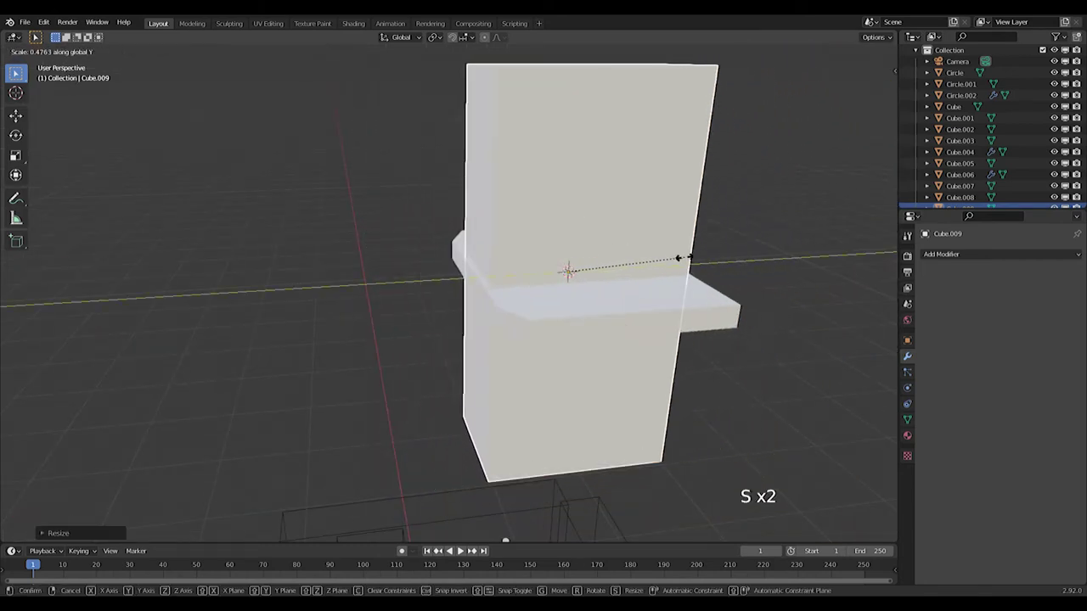
{"action": "key", "text": "s"}
{"action": "key", "text": "KP_1"}
{"action": "key", "text": "s"}
{"action": "key", "text": "Tab"}
{"action": "key", "text": "g"}
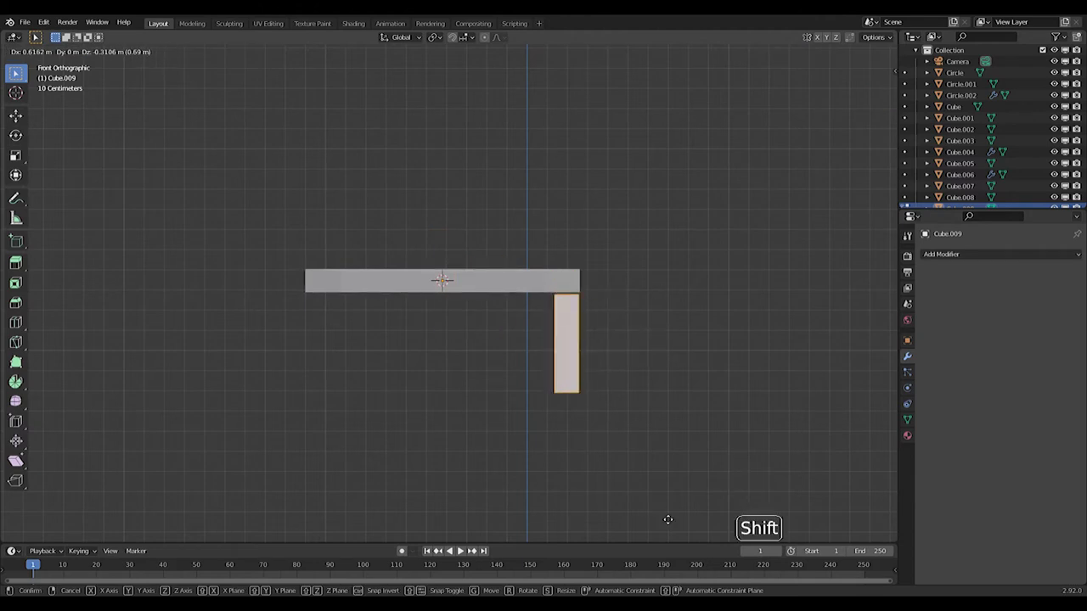
{"action": "left_click", "coordinate": [987, 264]}
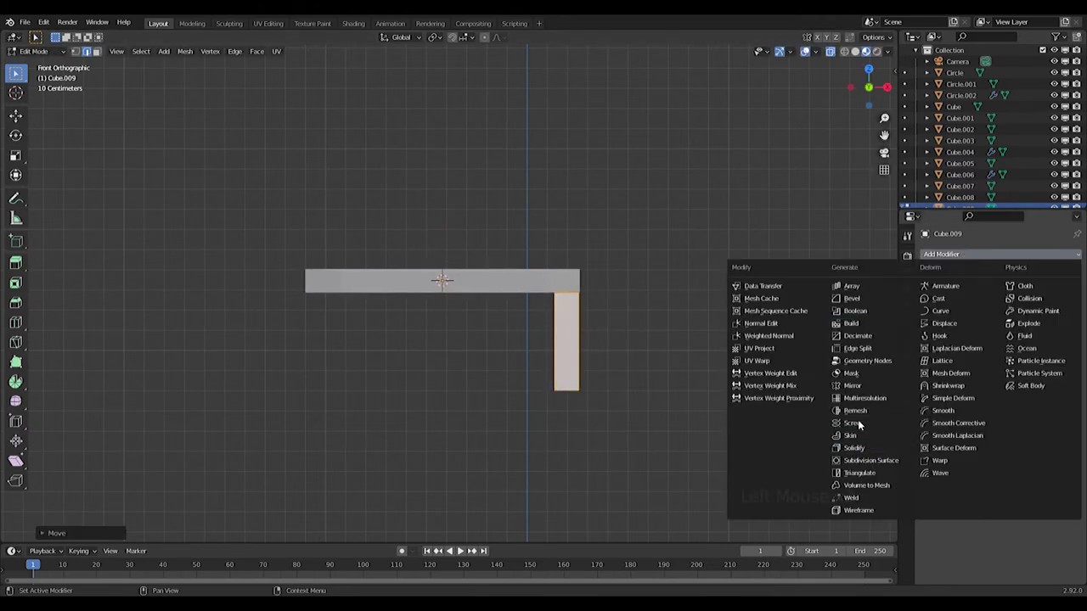
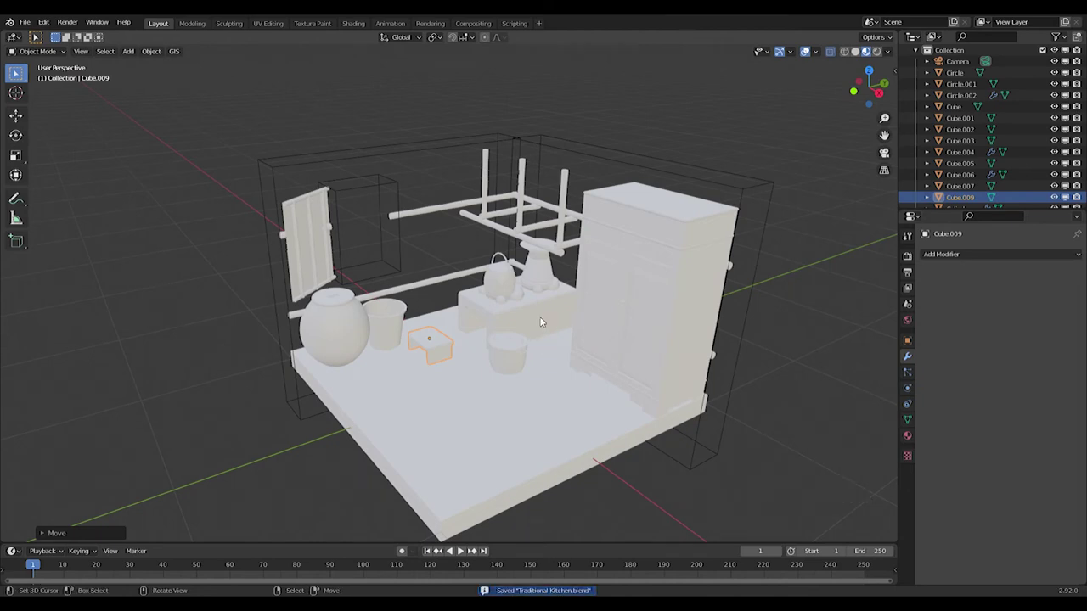
Step: Add a cube and roughly size and move it above the round jar in top view
{"action": "key", "text": "shift+a"}
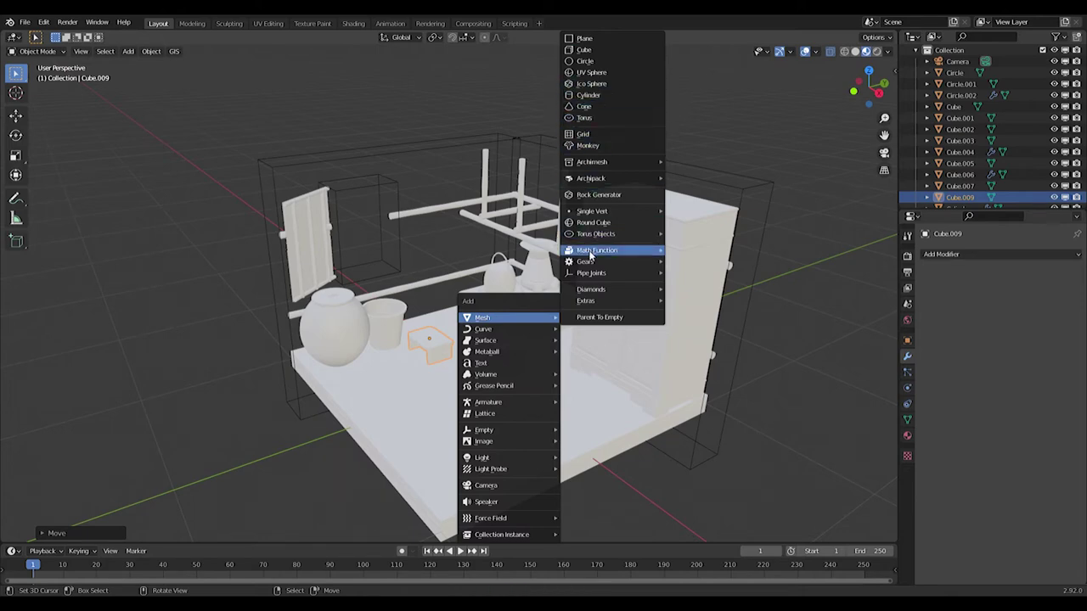
{"action": "middle_click", "coordinate": [633, 145]}
{"action": "key", "text": "KP_7"}
{"action": "key", "text": "s"}
{"action": "key", "text": "s"}
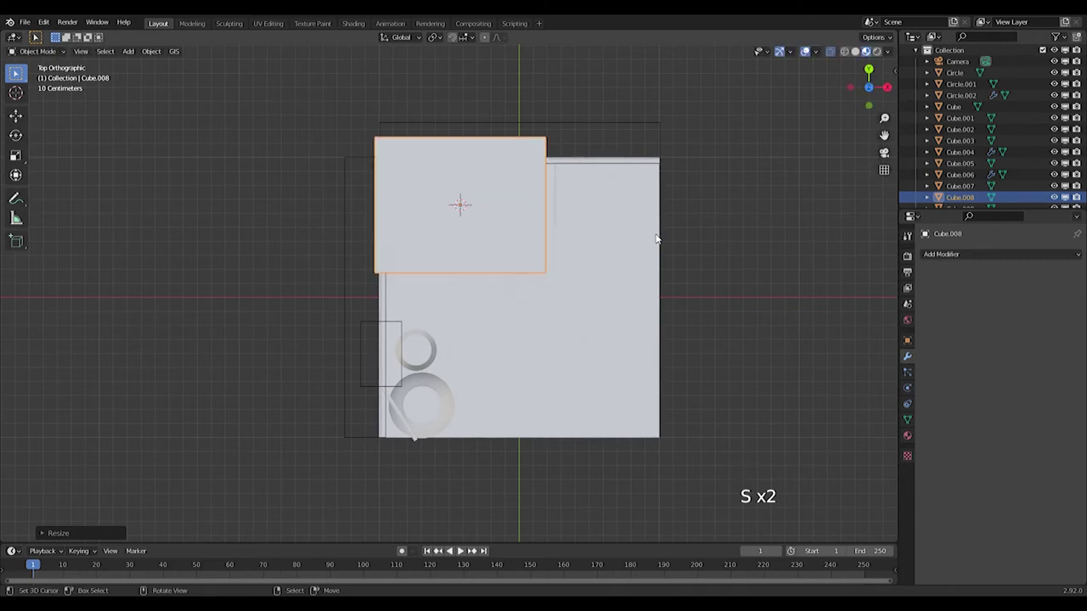
{"action": "key", "text": "g"}
{"action": "key", "text": "s"}
{"action": "key", "text": "g"}
{"action": "key", "text": "s"}
{"action": "scroll", "scroll_direction": "down", "scroll_amount": 3}
{"action": "middle_click", "coordinate": [735, 394]}
Step: In right view flatten the cube, stretch it into a long thin board and lower it into place
{"action": "key", "text": "KP_3"}
{"action": "key", "text": "g"}
{"action": "key", "text": "s"}
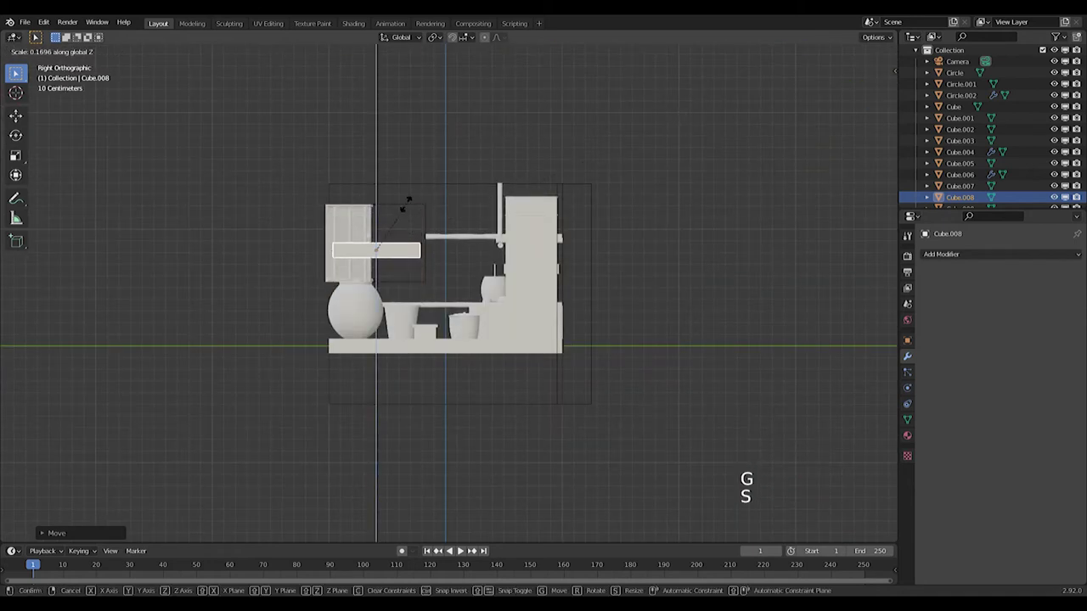
{"action": "middle_click", "coordinate": [416, 249]}
{"action": "key", "text": "s"}
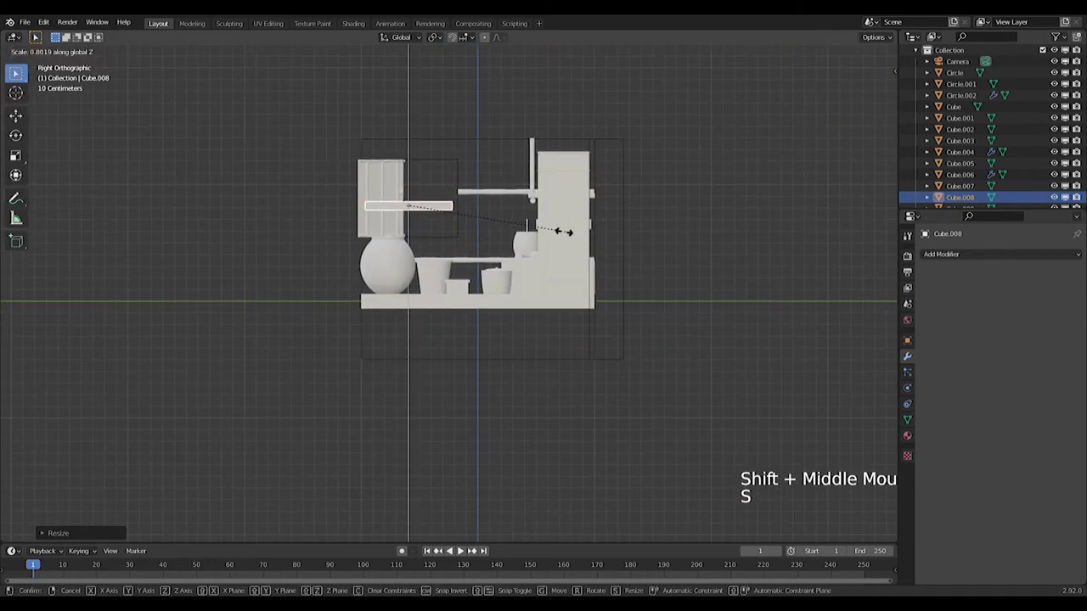
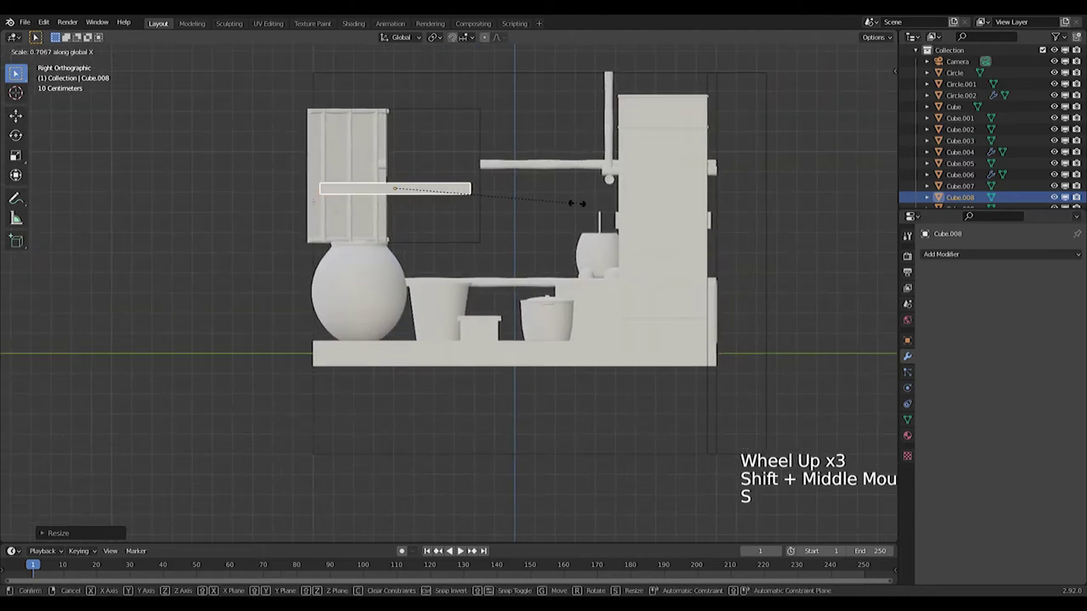
{"action": "key", "text": "g"}
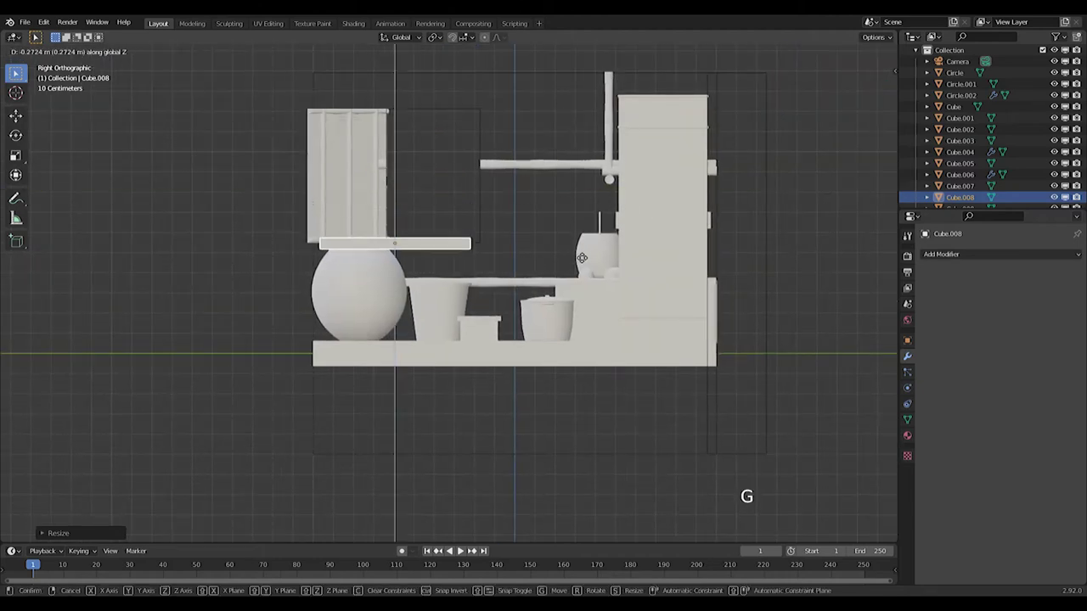
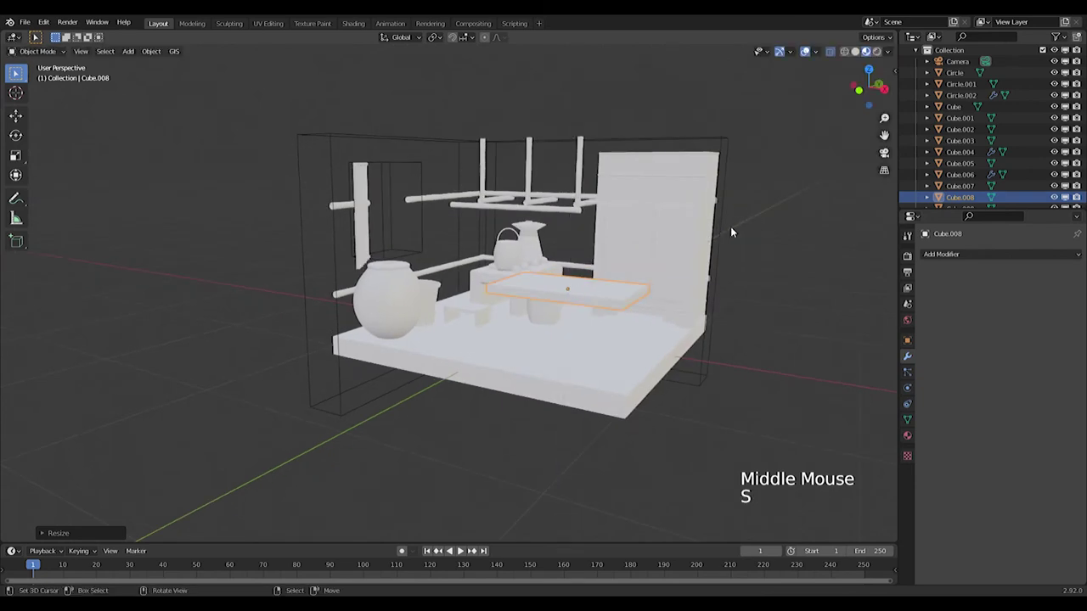
Step: Settle the board atop the stand in top view and add a new cube to the scene
{"action": "key", "text": "g"}
{"action": "middle_click", "coordinate": [731, 297]}
{"action": "key", "text": "KP_7"}
{"action": "scroll", "scroll_direction": "down", "scroll_amount": 3}
{"action": "middle_click", "coordinate": [671, 338]}
{"action": "scroll", "scroll_direction": "up", "scroll_amount": 3}
{"action": "key", "text": "shift+s"}
{"action": "key", "text": "shift+a"}
{"action": "key", "text": "shift+a"}
{"action": "key", "text": "ctrl+z"}
{"action": "key", "text": "shift+a"}
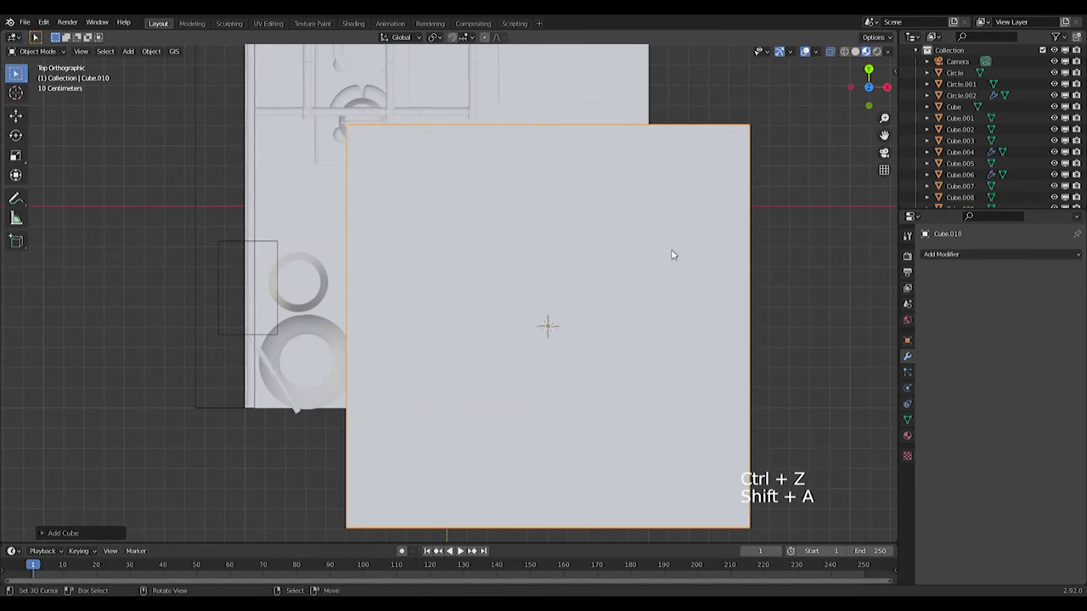
Step: Shrink the new cube into a small block in wireframe view and start adding a Mirror modifier
{"action": "key", "text": "s"}
{"action": "key", "text": "z"}
{"action": "scroll", "scroll_direction": "up", "scroll_amount": 3}
{"action": "middle_click", "coordinate": [557, 298]}
{"action": "key", "text": "s"}
{"action": "left_click", "coordinate": [949, 253]}
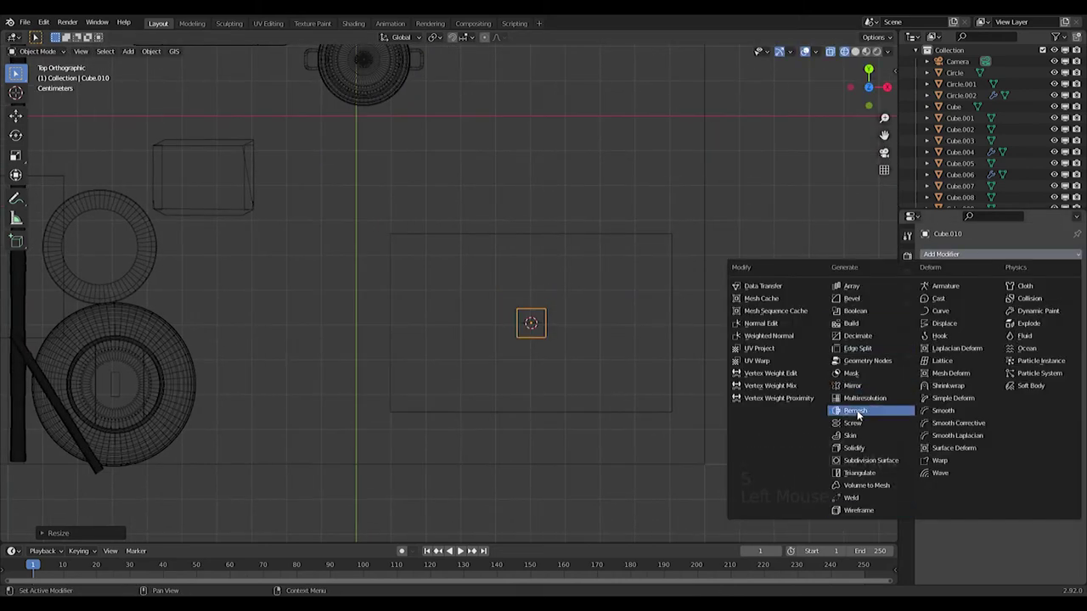
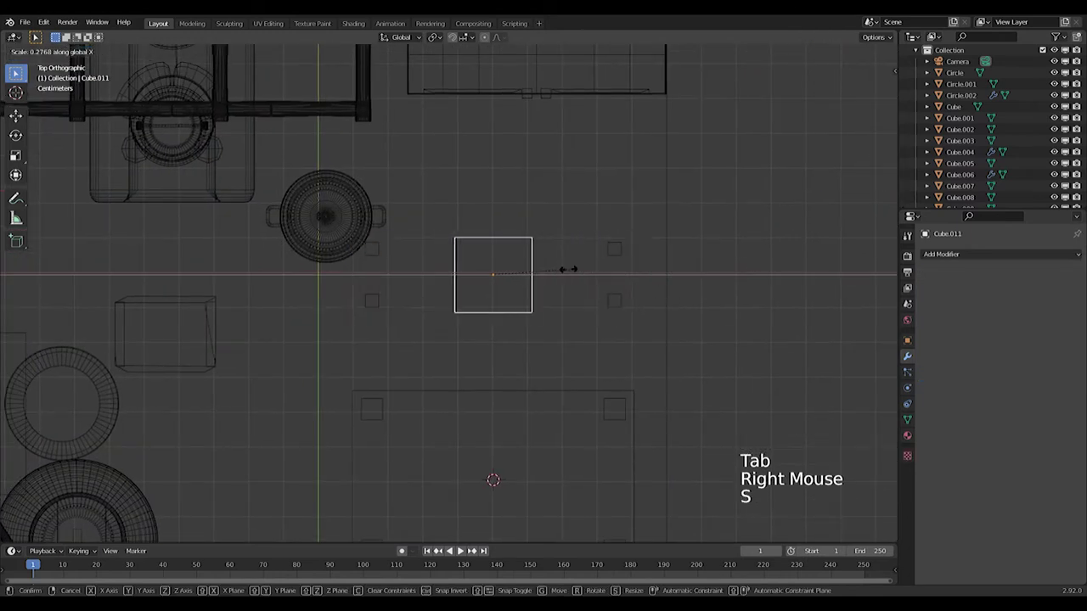
Step: Move the small mirrored corner leg into position on the shelf bar
{"action": "right_click", "coordinate": [612, 253]}
{"action": "key", "text": "Tab"}
{"action": "key", "text": "g"}
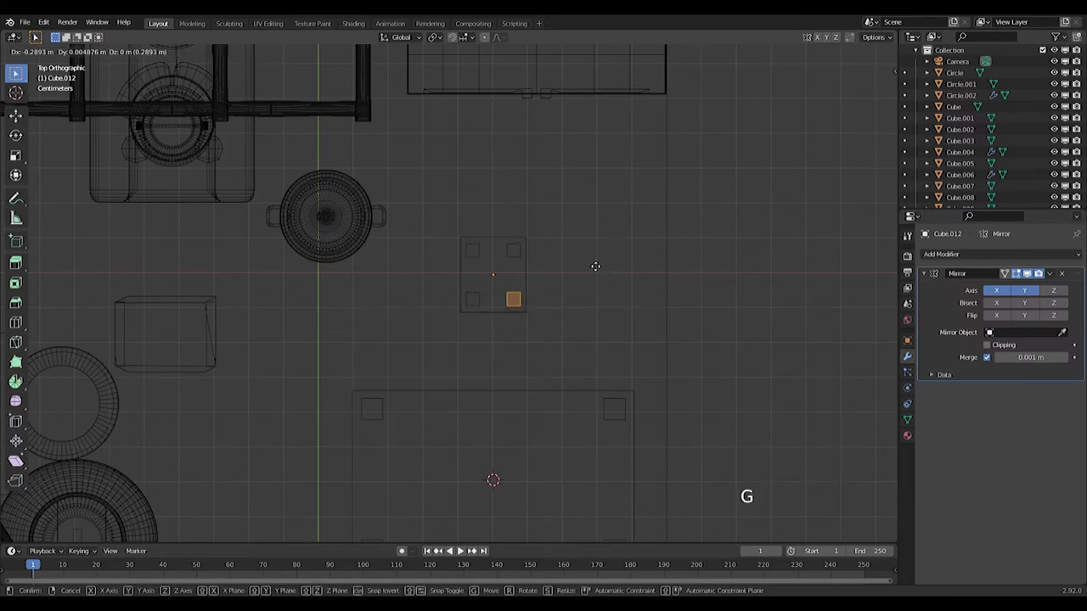
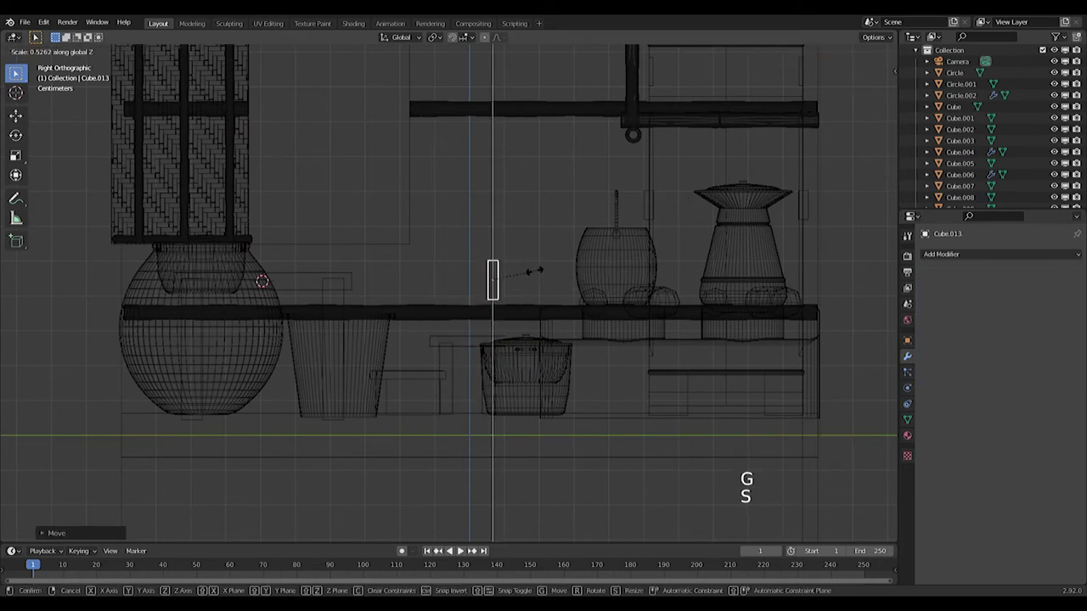
{"action": "scroll", "scroll_direction": "up", "scroll_amount": 3}
Step: Duplicate the thin upright post with Shift+D and shorten the copies
{"action": "right_click", "coordinate": [488, 405]}
{"action": "right_click", "coordinate": [455, 376]}
{"action": "key", "text": "shift+d"}
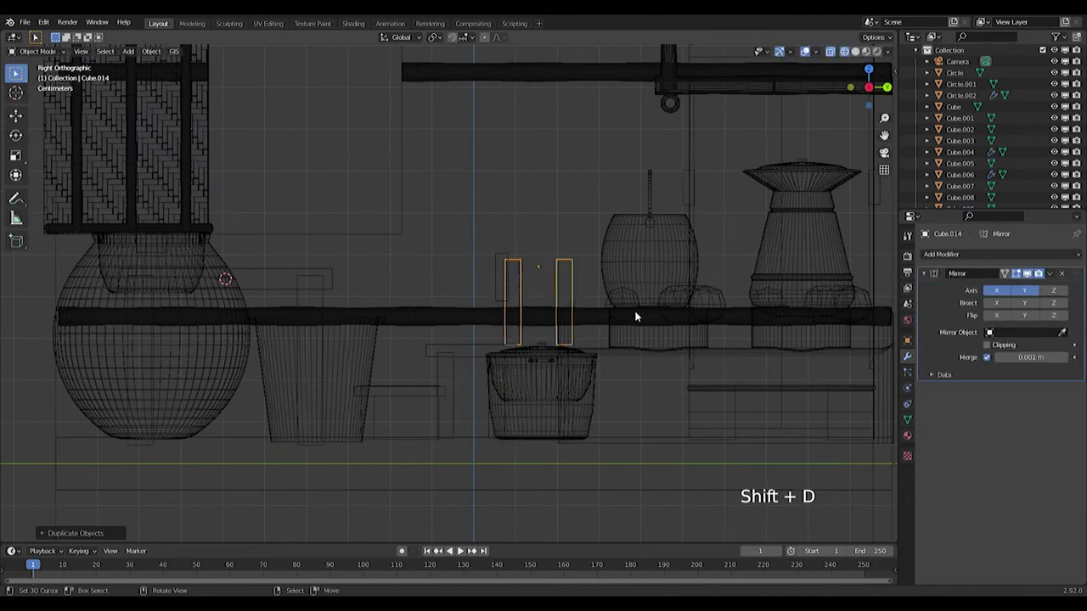
{"action": "key", "text": "s"}
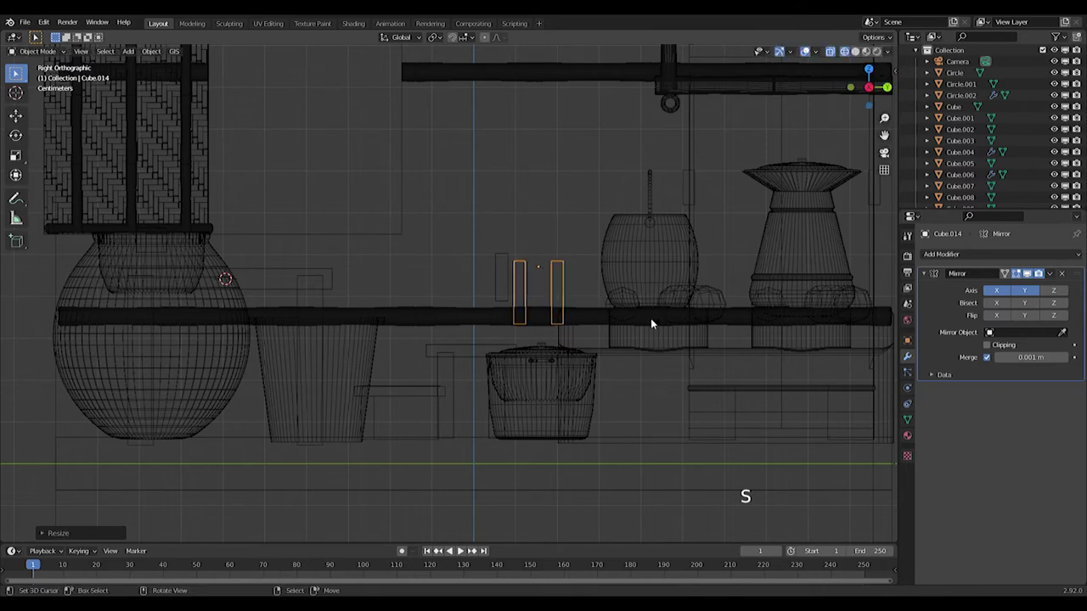
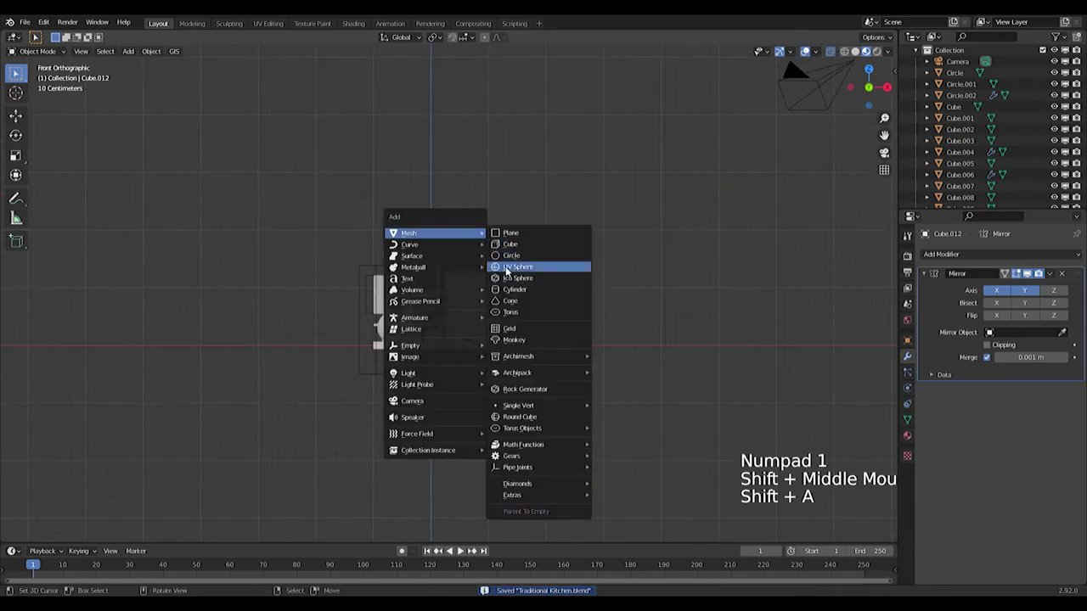
Step: Raise the new cylinder above the kitchen and pull an edge loop down at the bowl's base
{"action": "scroll", "scroll_direction": "up", "scroll_amount": 3}
{"action": "scroll", "scroll_direction": "down", "scroll_amount": 3}
{"action": "key", "text": "g"}
{"action": "scroll", "scroll_direction": "up", "scroll_amount": 3}
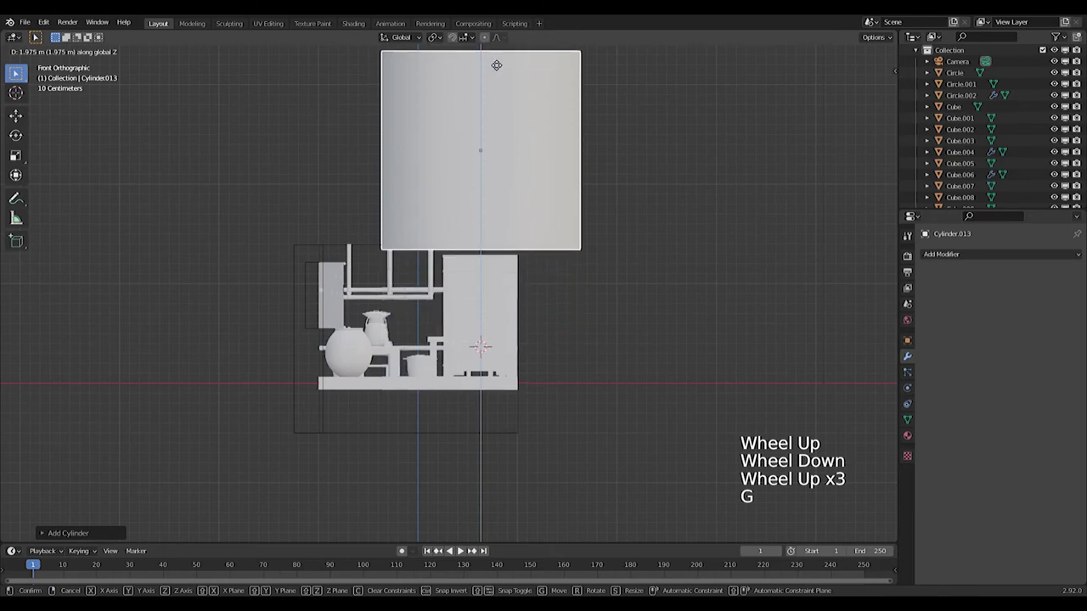
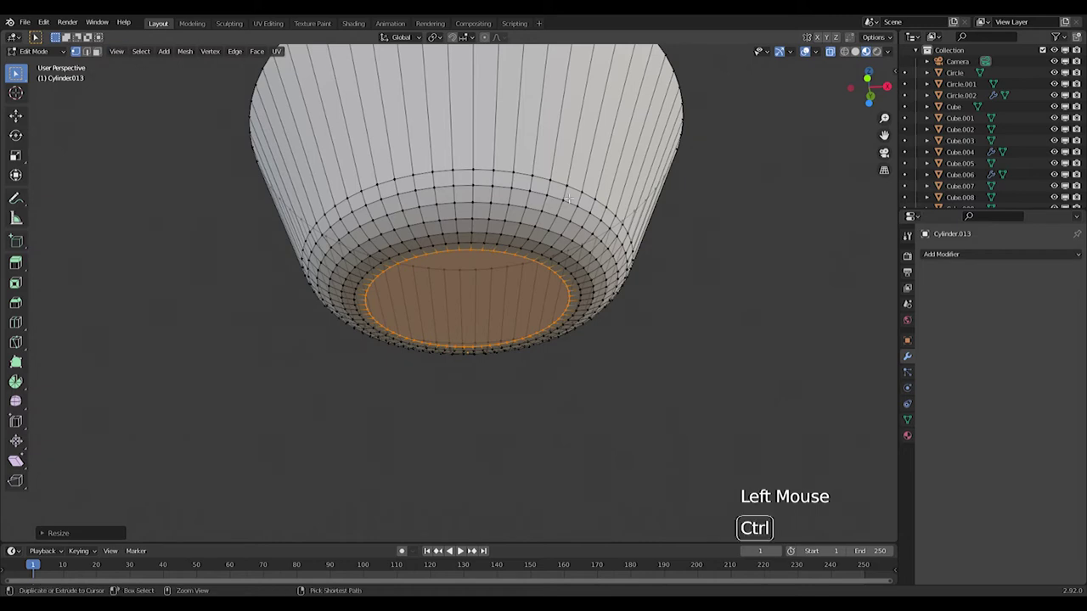
{"action": "key", "text": "ctrl+r"}
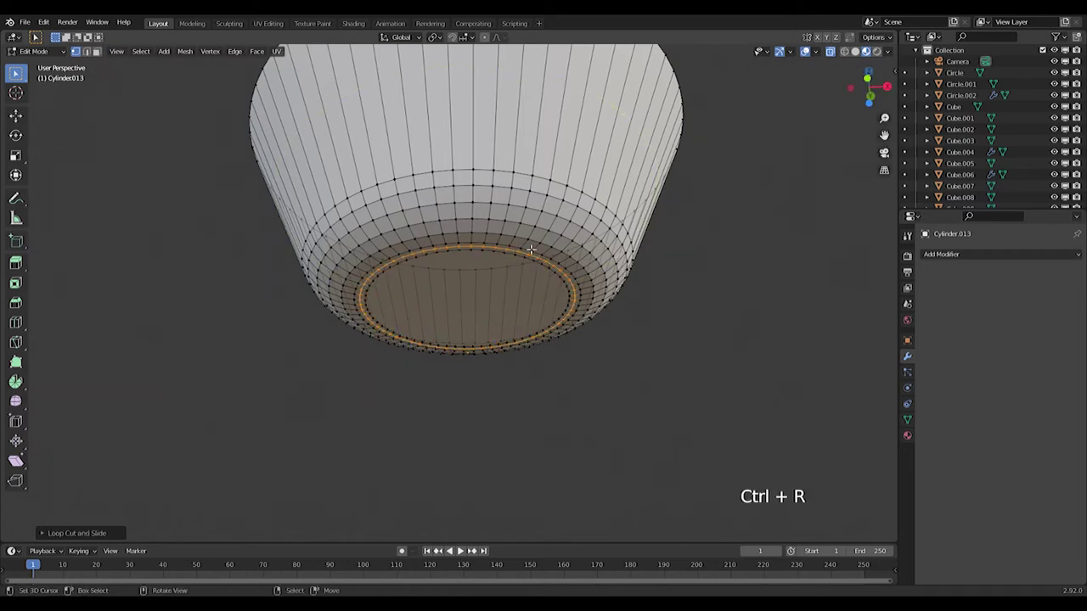
{"action": "key", "text": "KP_1"}
{"action": "key", "text": "g"}
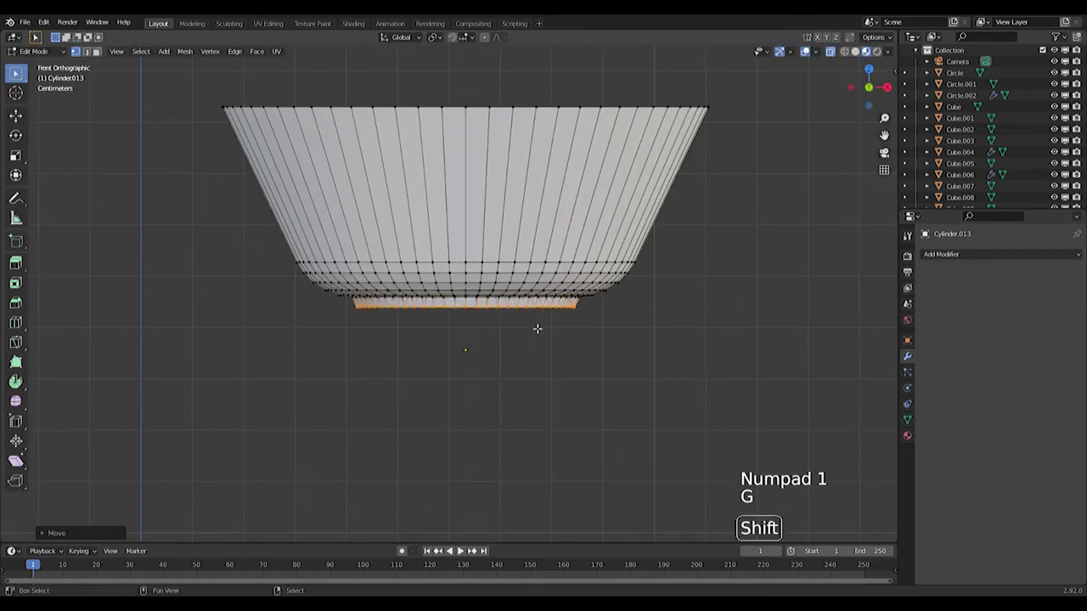
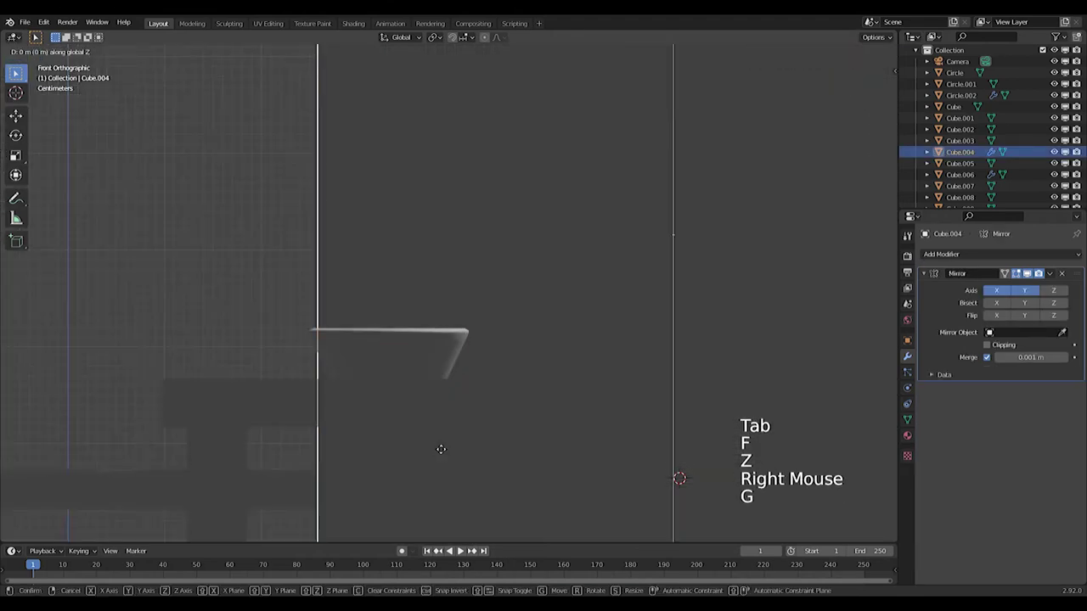
Step: Save the file and adjust the piece vertically along Z after cancelling a stray move
{"action": "key", "text": "z"}
{"action": "key", "text": "ctrl+s"}
{"action": "key", "text": "z"}
{"action": "right_click", "coordinate": [428, 370]}
{"action": "key", "text": "g"}
{"action": "key", "text": "z"}
{"action": "scroll", "scroll_direction": "down", "scroll_amount": 3}
{"action": "middle_click", "coordinate": [593, 261]}
{"action": "scroll", "scroll_direction": "down", "scroll_amount": 3}
{"action": "middle_click", "coordinate": [558, 294]}
Step: Settle the small bowl onto the table, checking from the front view
{"action": "key", "text": "g"}
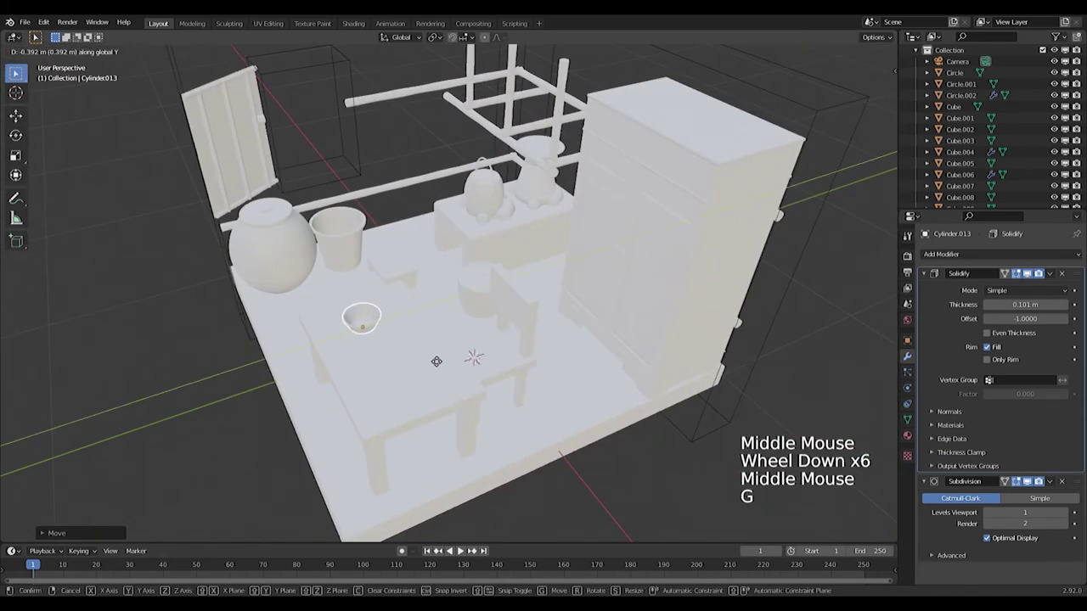
{"action": "middle_click", "coordinate": [405, 360]}
{"action": "key", "text": "KP_1"}
{"action": "scroll", "scroll_direction": "down", "scroll_amount": 3}
{"action": "middle_click", "coordinate": [478, 323]}
{"action": "key", "text": "shift+a"}
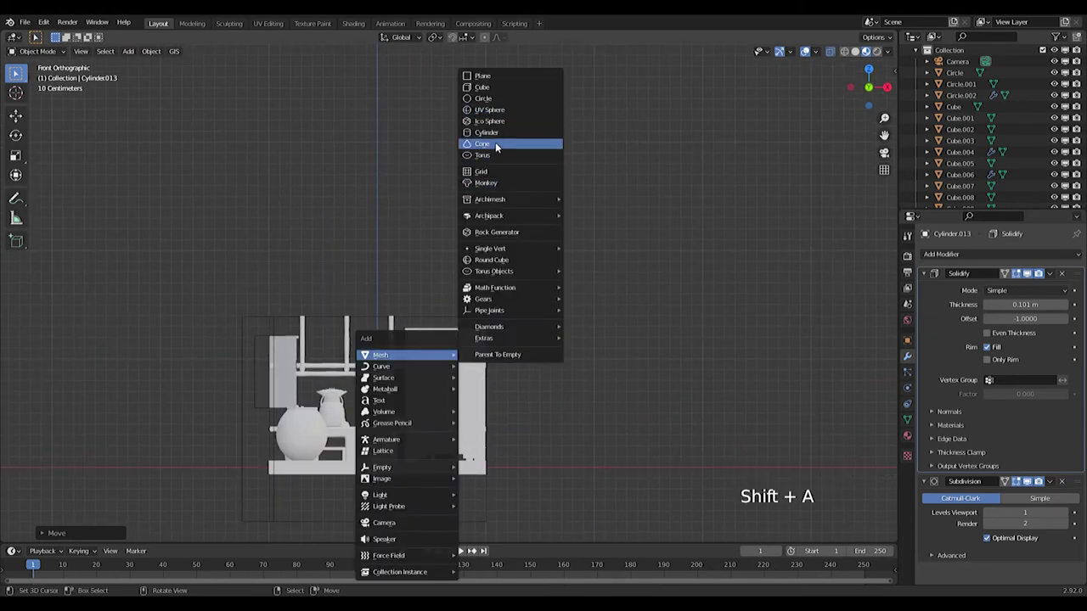
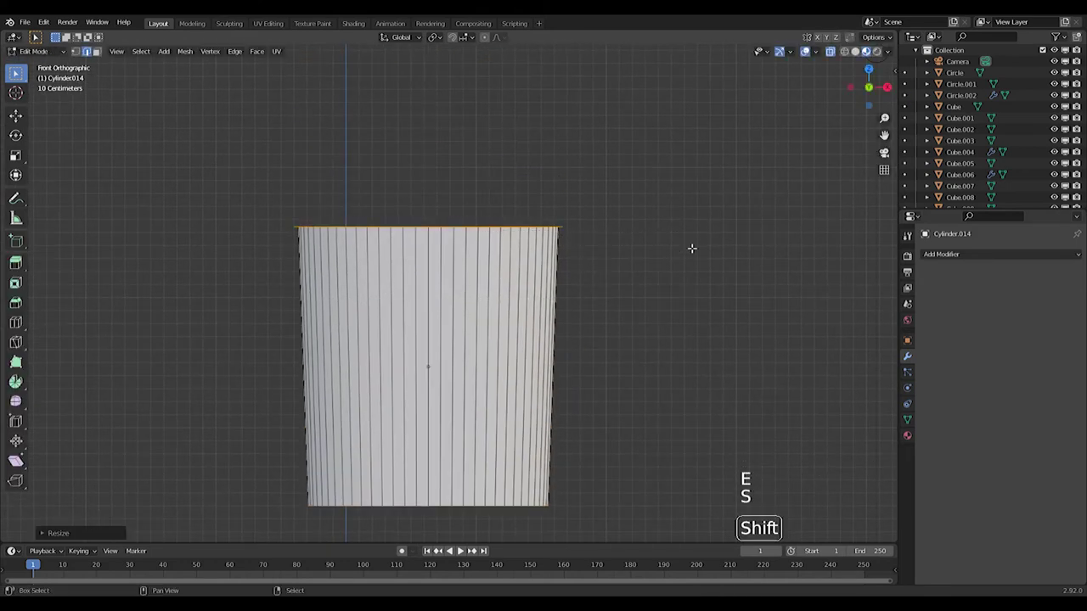
Step: Extrude the cylinder's top edge into a thin rim lip and leave Edit Mode to inspect the cup
{"action": "key", "text": "e"}
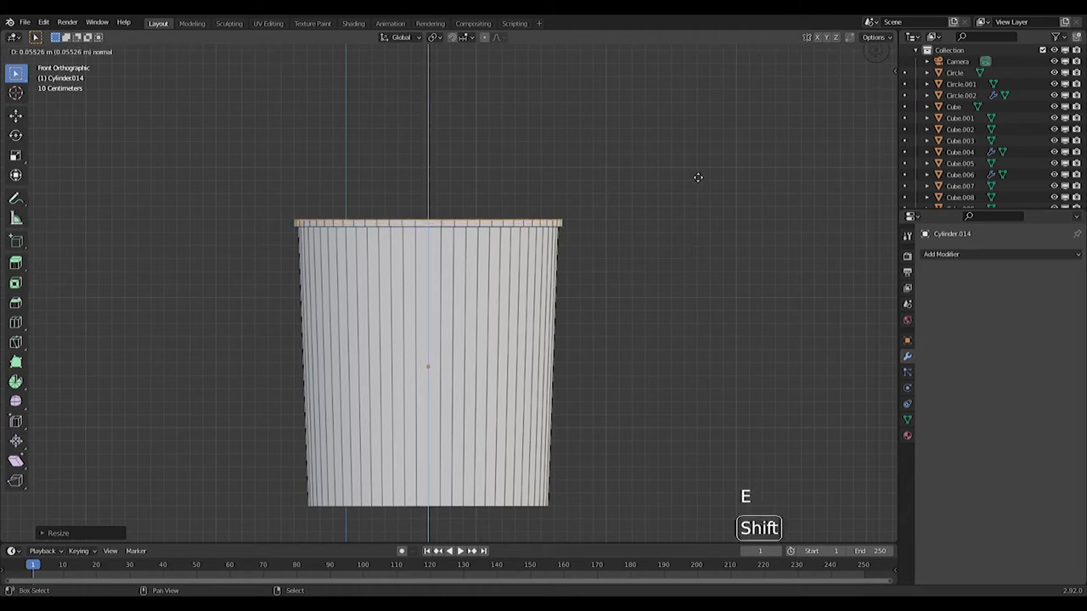
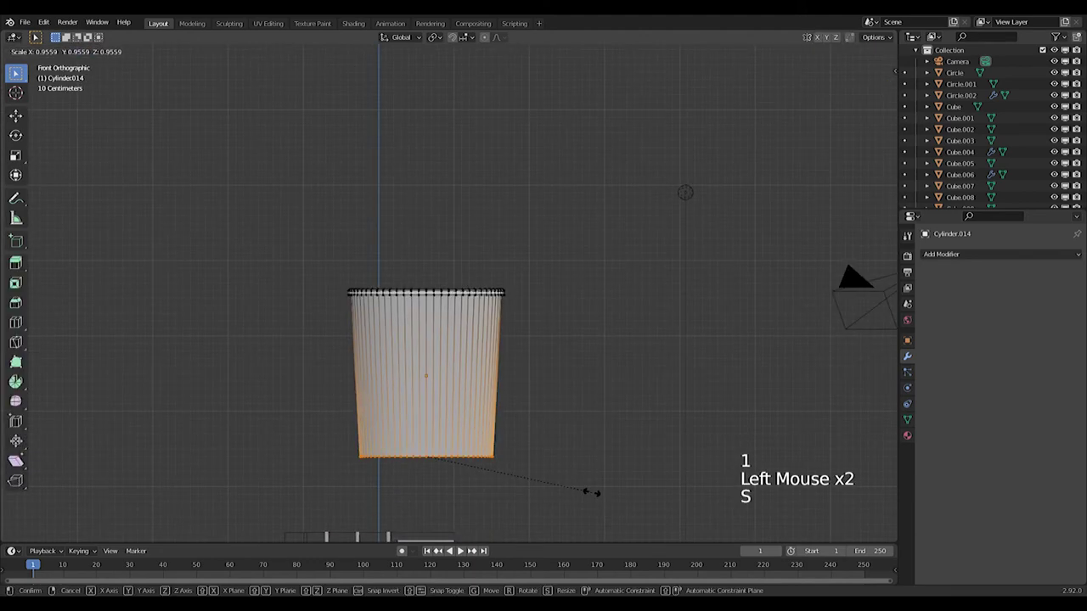
{"action": "key", "text": "Tab"}
{"action": "scroll", "scroll_direction": "down", "scroll_amount": 3}
{"action": "scroll", "scroll_direction": "up", "scroll_amount": 3}
{"action": "scroll", "scroll_direction": "down", "scroll_amount": 3}
{"action": "scroll", "scroll_direction": "up", "scroll_amount": 3}
{"action": "key", "text": "shift+a"}
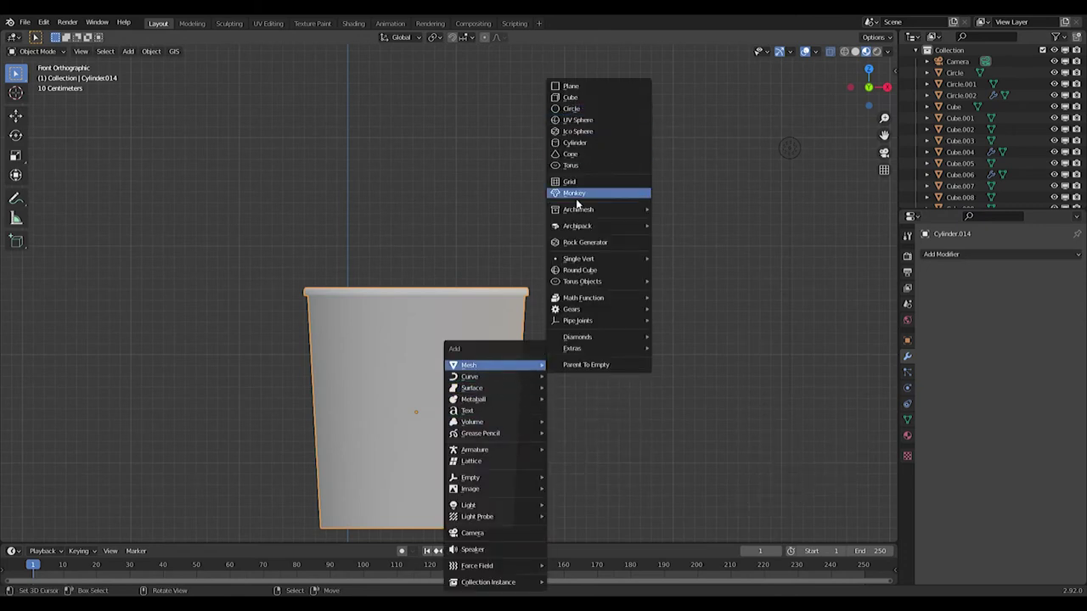
Step: Add a single vertex beside the cup and extrude it outward to begin the handle curve
{"action": "key", "text": "shift+s"}
{"action": "key", "text": "shift+a"}
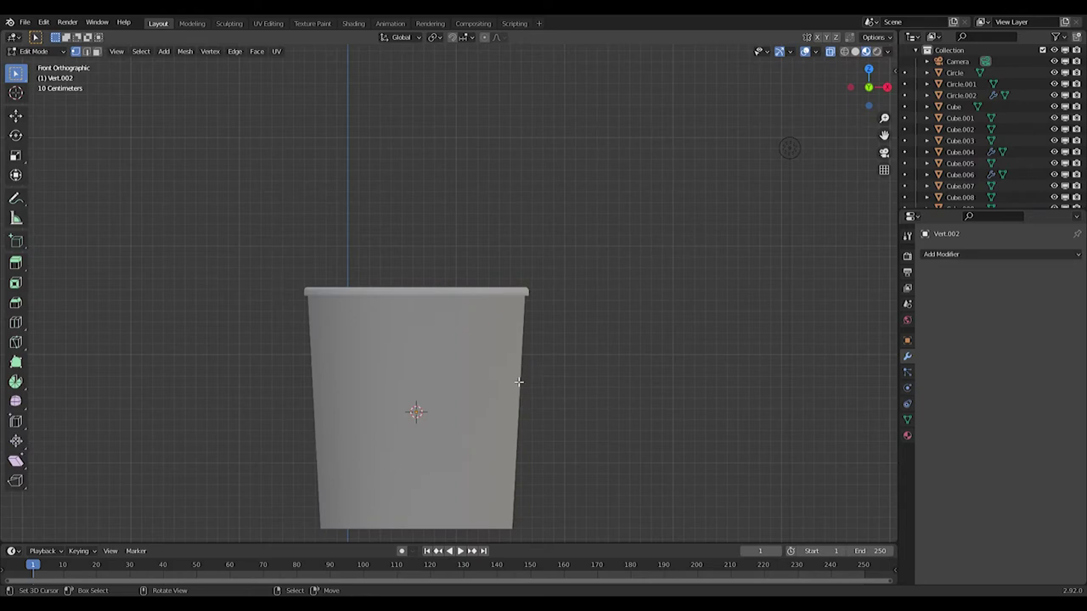
{"action": "key", "text": "Tab"}
{"action": "key", "text": "g"}
{"action": "key", "text": "Tab"}
{"action": "key", "text": "e"}
{"action": "key", "text": "e"}
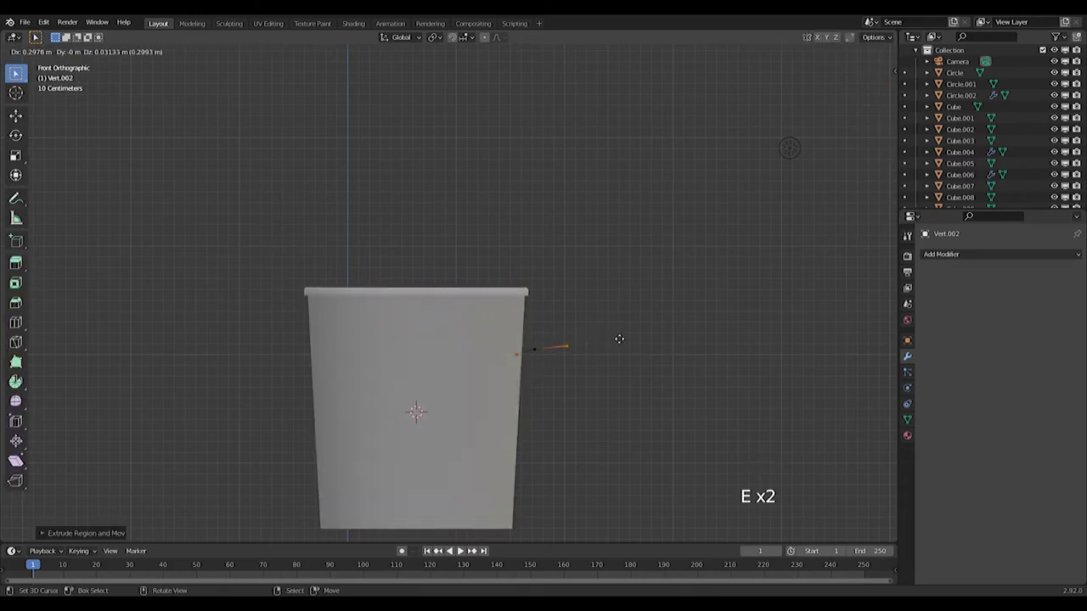
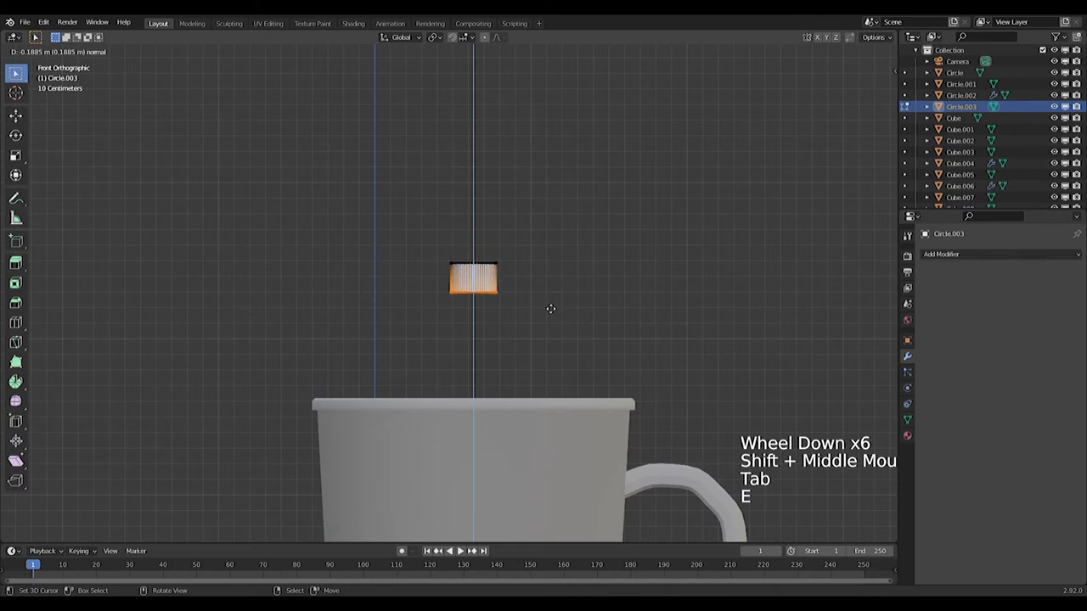
Step: Loop cut the lid circle, widen the middle loop and bevel it into a rounded knob
{"action": "scroll", "scroll_direction": "up", "scroll_amount": 3}
{"action": "key", "text": "ctrl+e"}
{"action": "key", "text": "e"}
{"action": "key", "text": "ctrl+z"}
{"action": "key", "text": "ctrl+r"}
{"action": "key", "text": "s"}
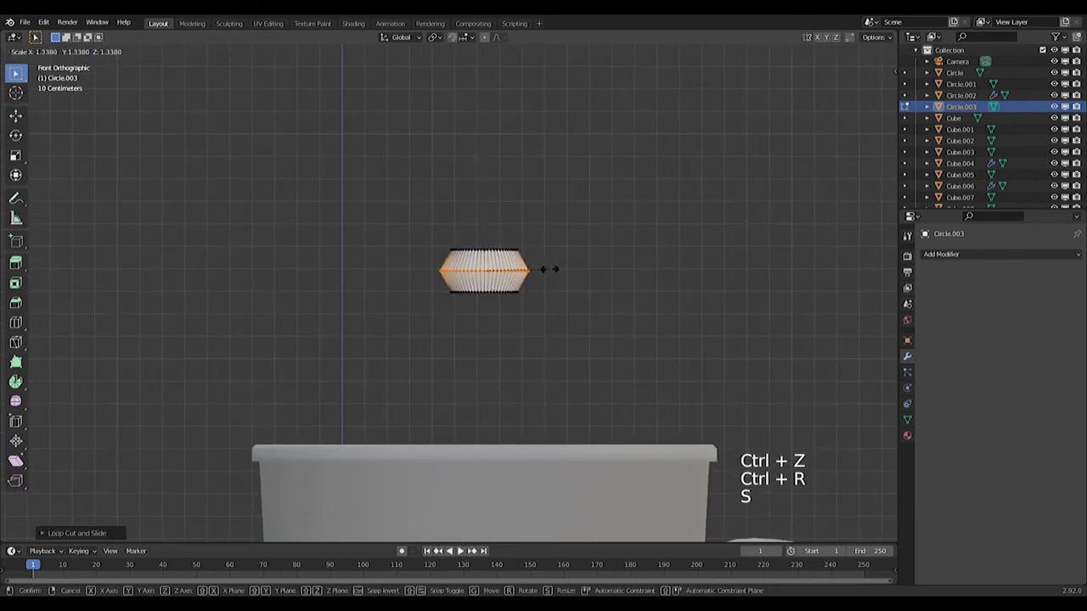
{"action": "key", "text": "ctrl+b"}
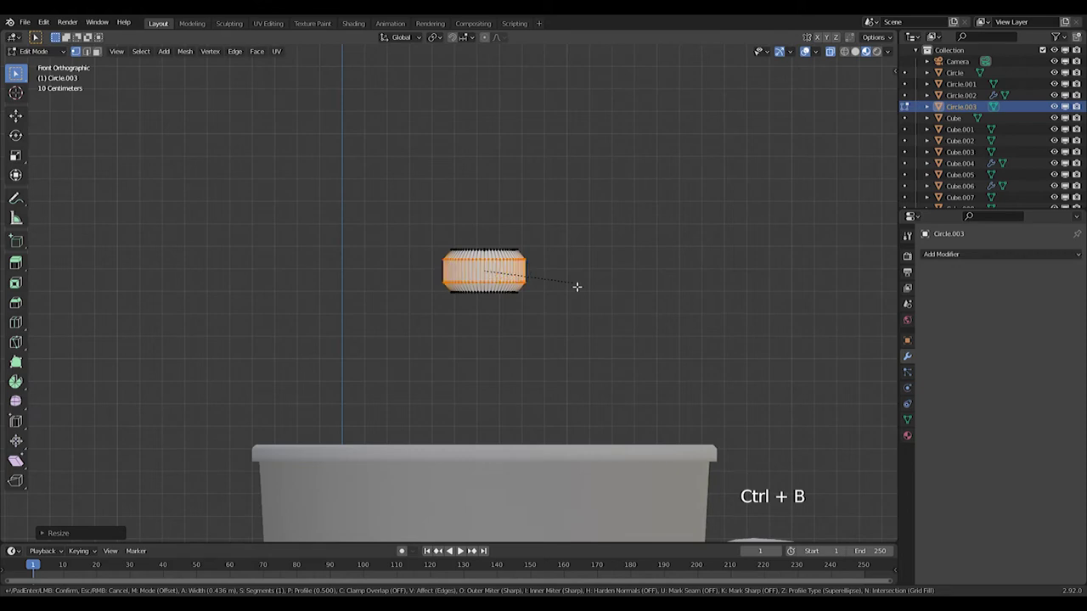
{"action": "left_click", "coordinate": [504, 233]}
Step: Redo the knob bevel after undoing, rounding and resizing its edge loops
{"action": "key", "text": "g"}
{"action": "key", "text": "ctrl+b"}
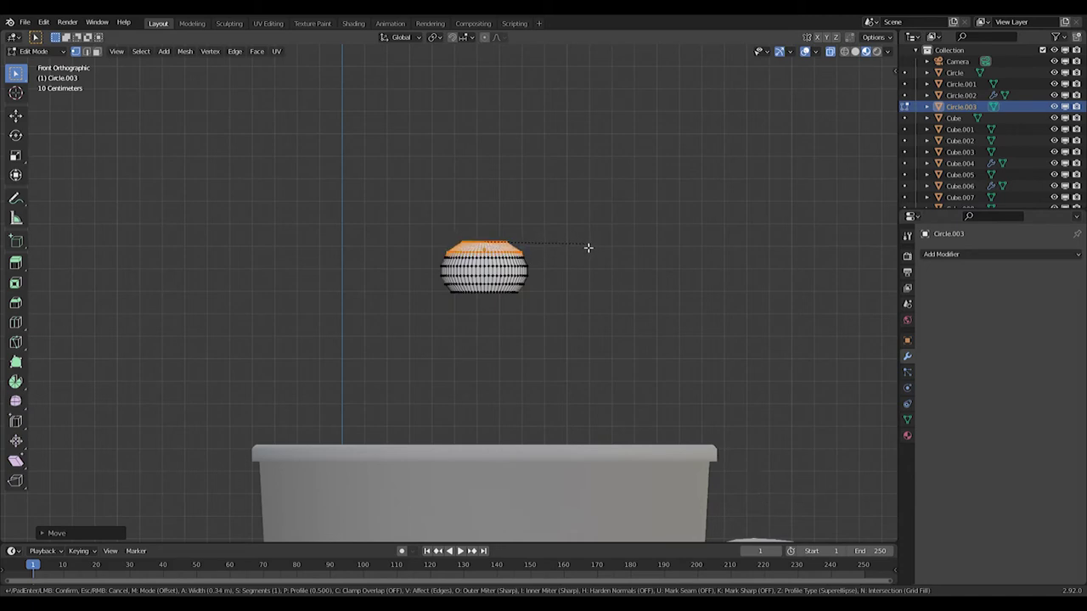
{"action": "key", "text": "Tab"}
{"action": "key", "text": "Tab"}
{"action": "key", "text": "ctrl+z"}
{"action": "key", "text": "ctrl+z"}
{"action": "key", "text": "ctrl+z"}
{"action": "key", "text": "ctrl+b"}
{"action": "key", "text": "s"}
{"action": "key", "text": "ctrl+b"}
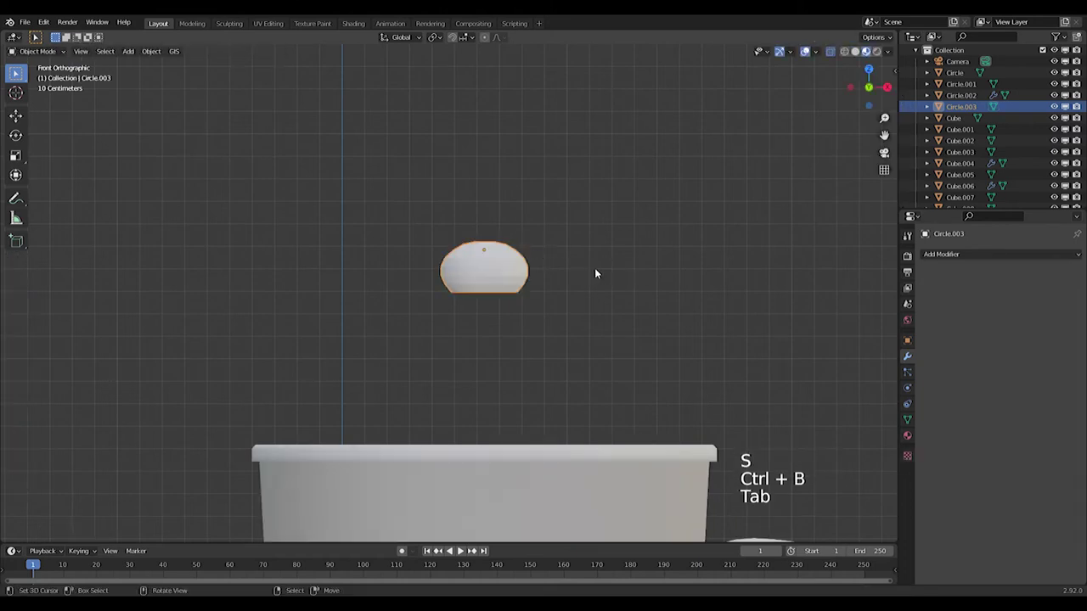
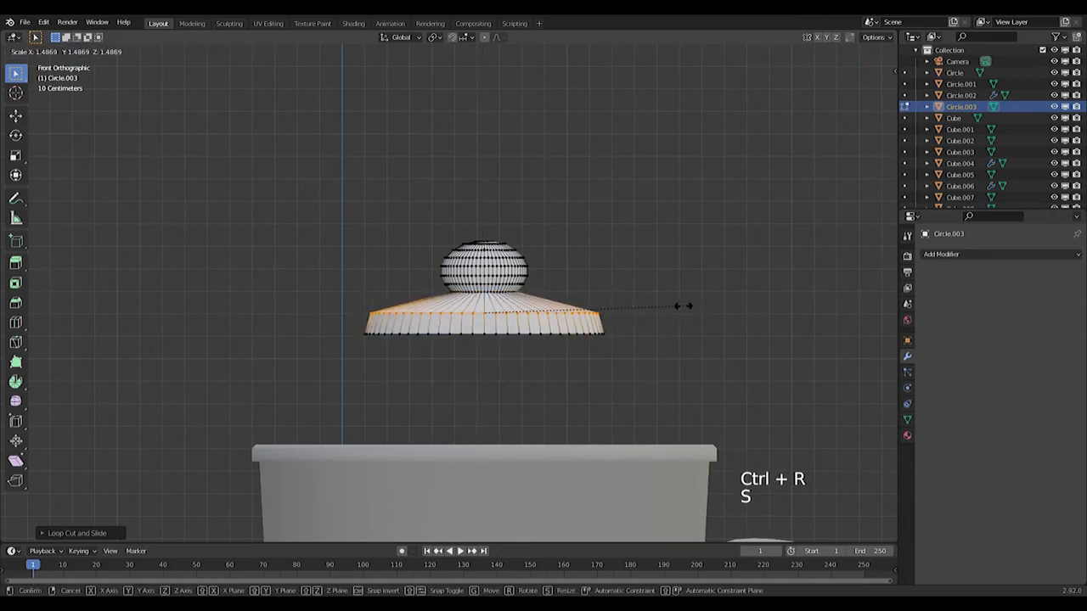
{"action": "key", "text": "ctrl+b"}
{"action": "key", "text": "s"}
Step: Extrude and scale the lid's wide brim, then round off its bottom edge
{"action": "key", "text": "g"}
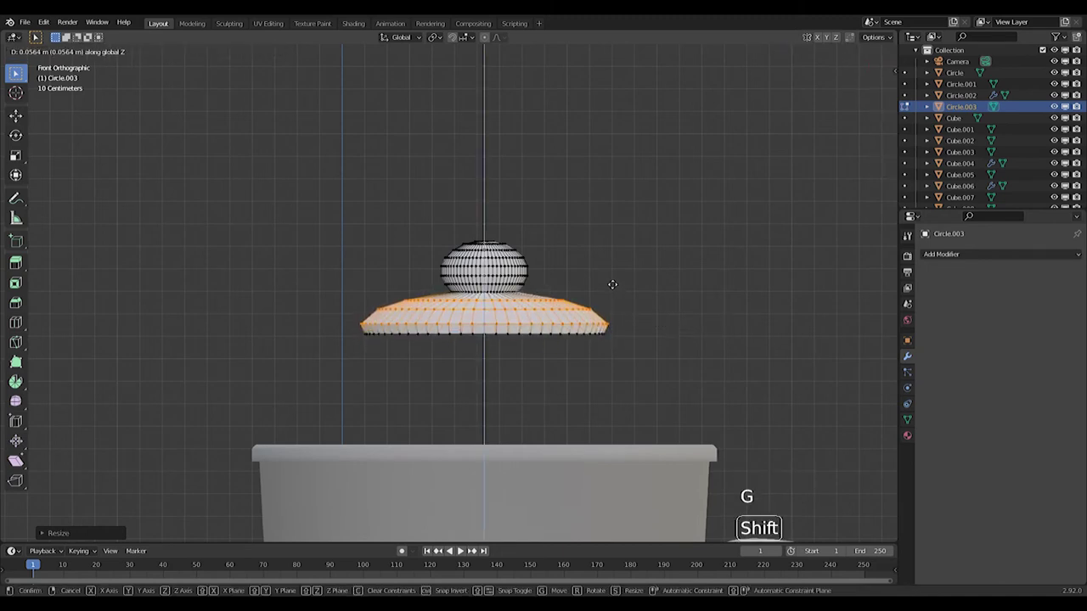
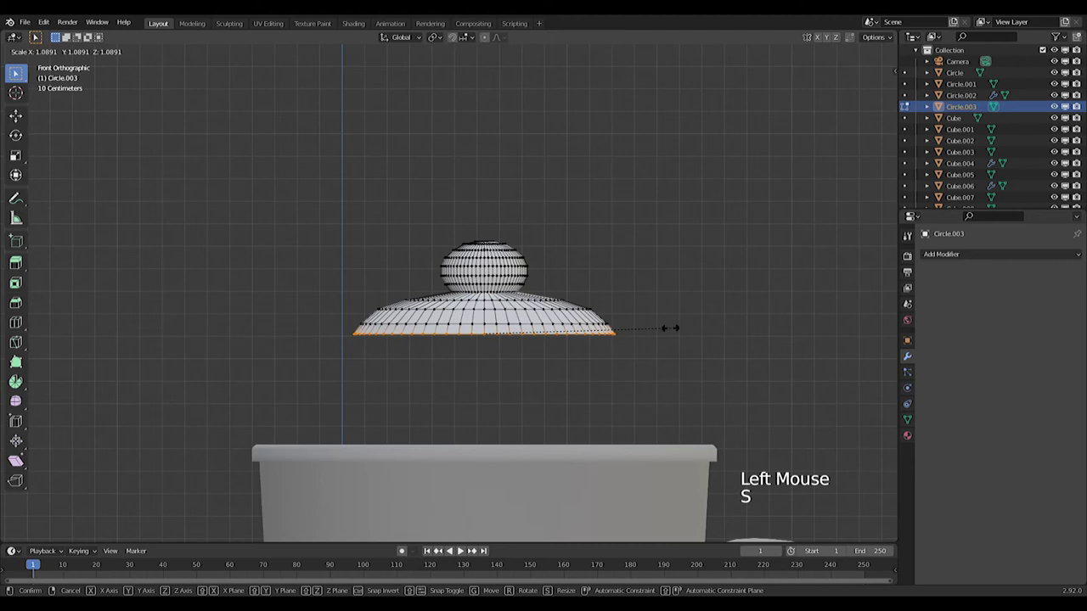
{"action": "key", "text": "s"}
{"action": "key", "text": "e"}
{"action": "key", "text": "e"}
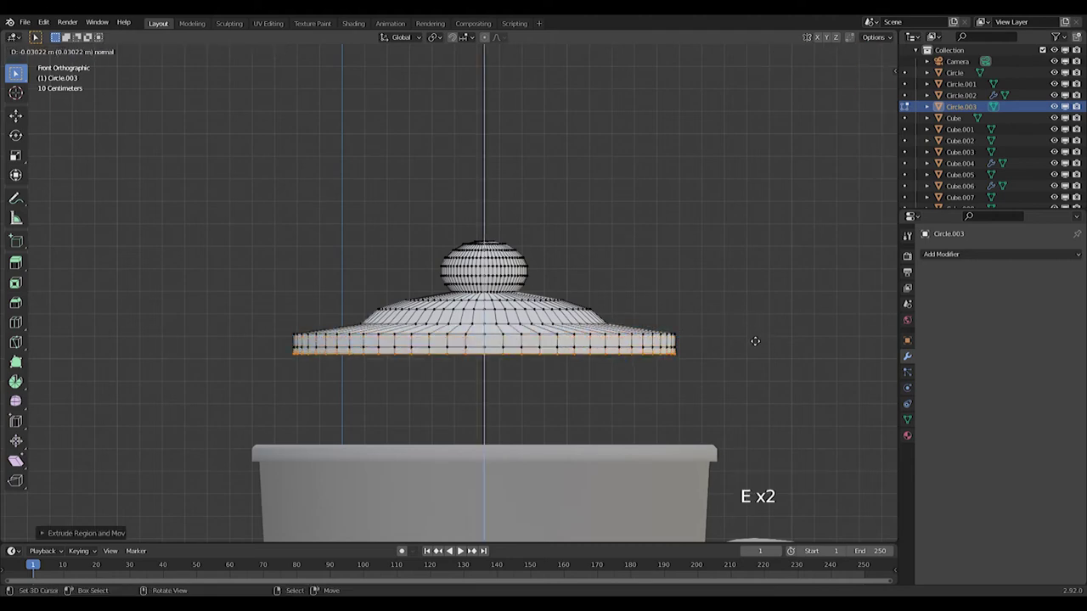
{"action": "key", "text": "s"}
{"action": "key", "text": "e"}
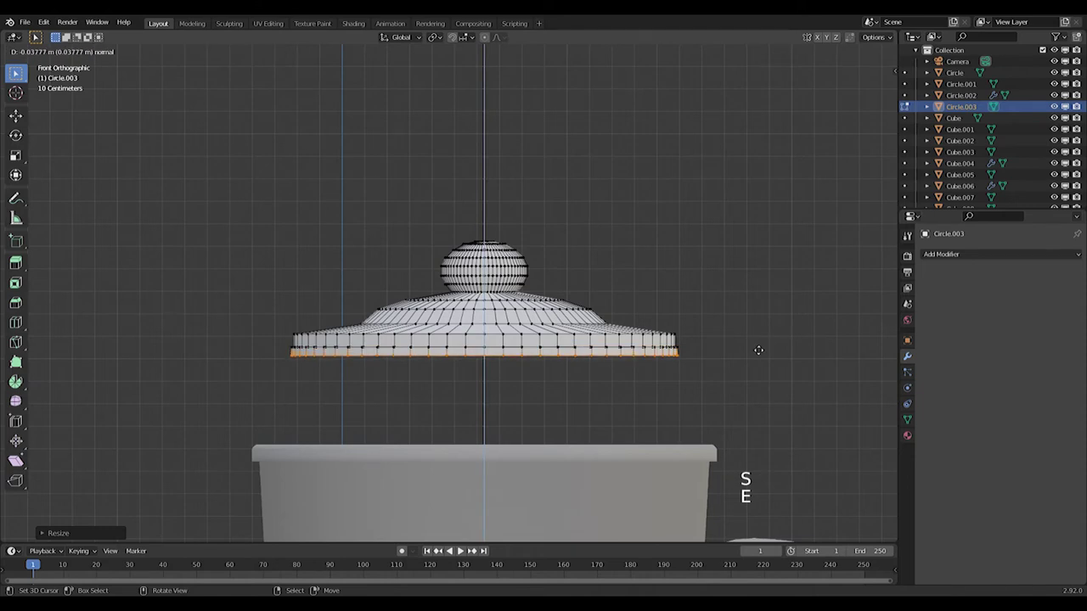
{"action": "key", "text": "ctrl+r"}
{"action": "key", "text": "s"}
{"action": "key", "text": "ctrl+b"}
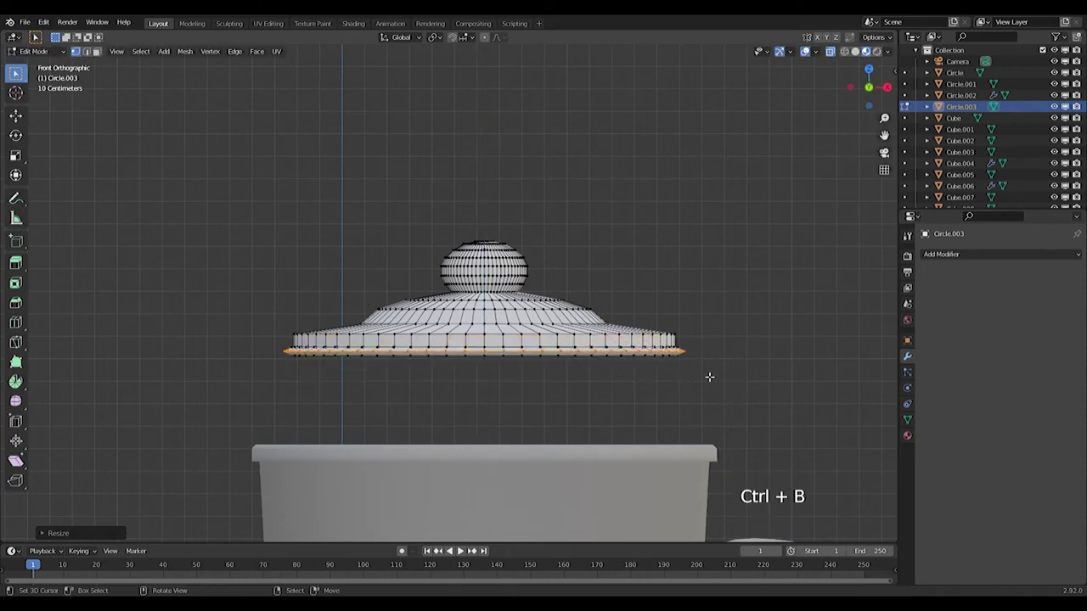
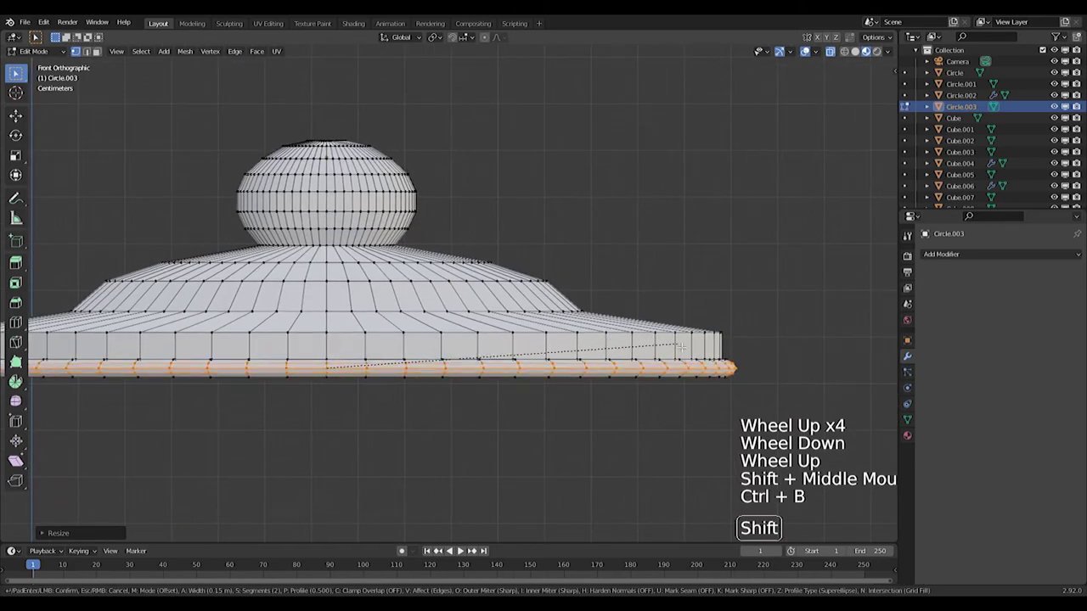
{"action": "key", "text": "Tab"}
Step: Smooth the lid with a Subdivision Surface modifier and move it down onto the cup
{"action": "scroll", "scroll_direction": "down", "scroll_amount": 3}
{"action": "middle_click", "coordinate": [598, 349]}
{"action": "left_click", "coordinate": [944, 258]}
{"action": "middle_click", "coordinate": [450, 333]}
{"action": "key", "text": "KP_1"}
{"action": "key", "text": "g"}
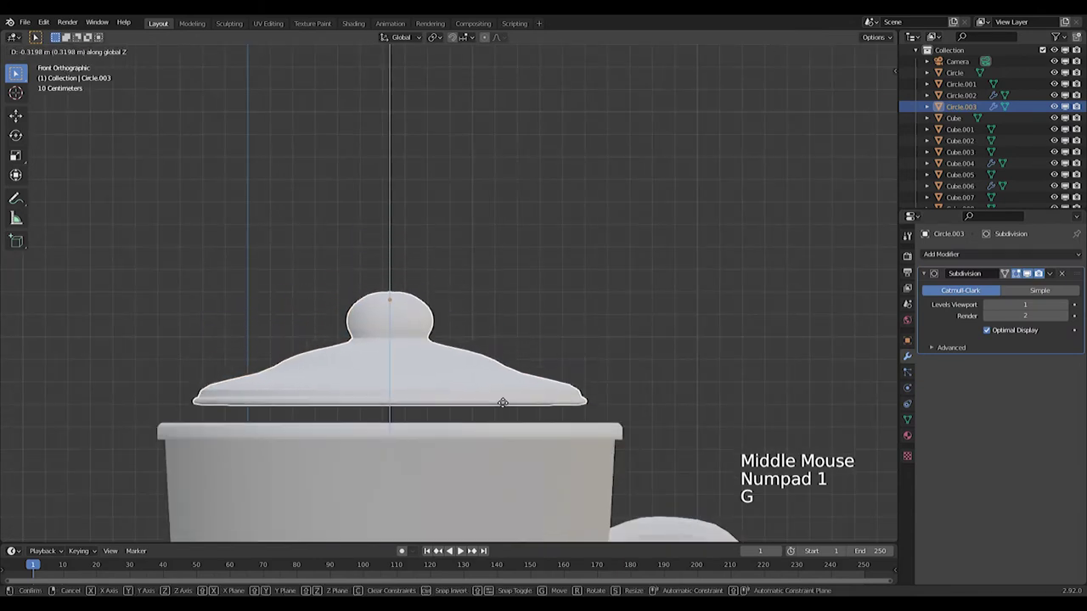
{"action": "key", "text": "s"}
{"action": "key", "text": "g"}
Step: Select the cup together with its seated lid
{"action": "scroll", "scroll_direction": "down", "scroll_amount": 3}
{"action": "middle_click", "coordinate": [451, 371]}
{"action": "left_click", "coordinate": [350, 172]}
{"action": "scroll", "scroll_direction": "up", "scroll_amount": 3}
{"action": "scroll", "scroll_direction": "up", "scroll_amount": 3}
{"action": "right_click", "coordinate": [498, 330]}
{"action": "middle_click", "coordinate": [498, 330]}
{"action": "scroll", "scroll_direction": "down", "scroll_amount": 3}
{"action": "left_click", "coordinate": [471, 159]}
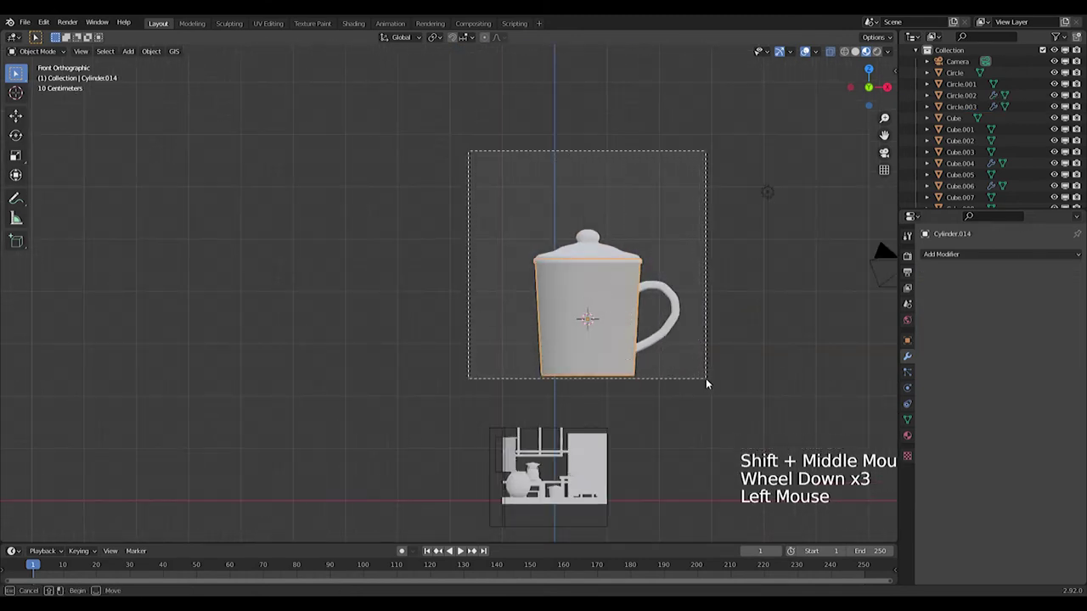
Step: Shrink the lidded cup, add a new cylinder beside it, taper it and bevel its lower ring
{"action": "key", "text": "s"}
{"action": "scroll", "scroll_direction": "up", "scroll_amount": 3}
{"action": "middle_click", "coordinate": [511, 282]}
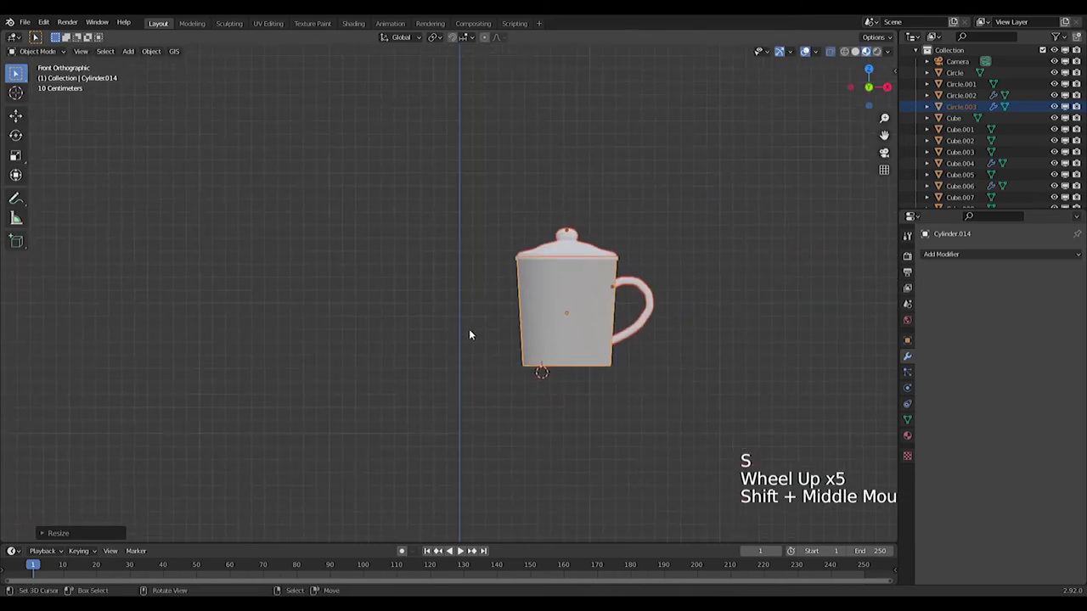
{"action": "key", "text": "g"}
{"action": "key", "text": "shift+a"}
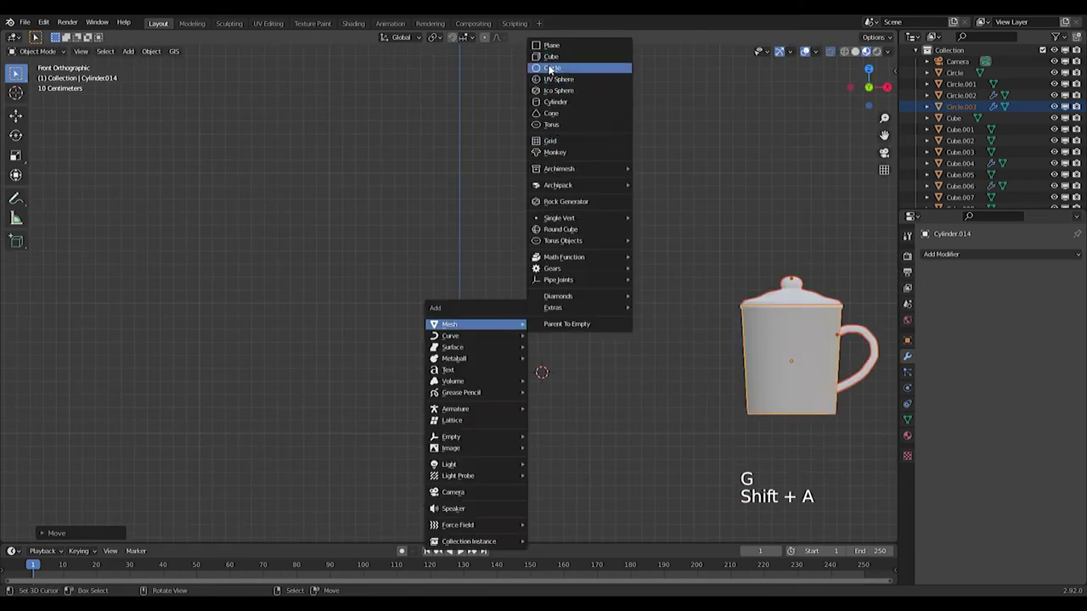
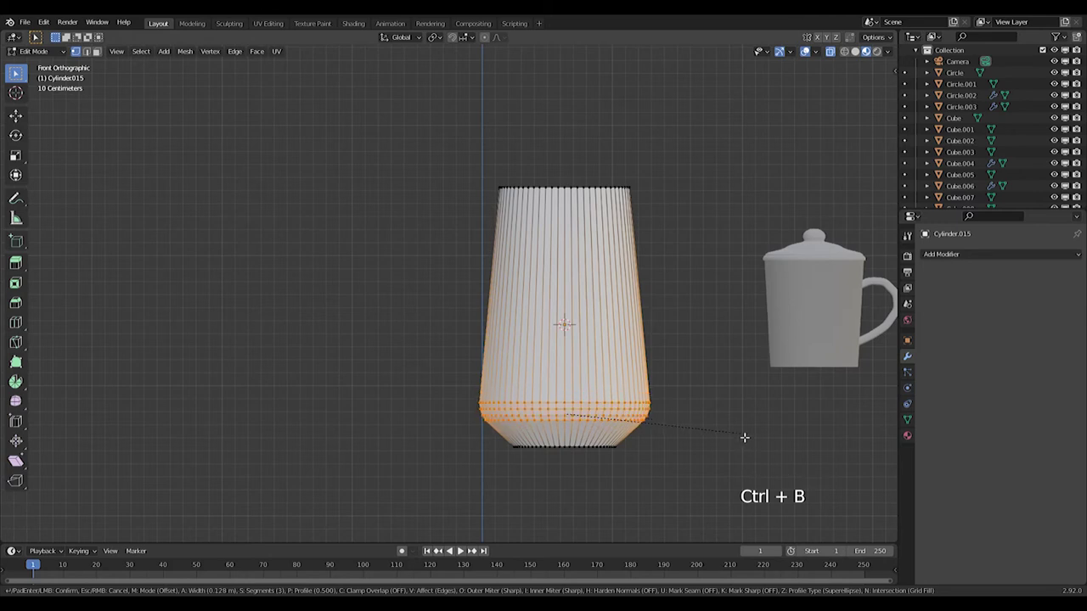
{"action": "key", "text": "s"}
{"action": "key", "text": "ctrl+b"}
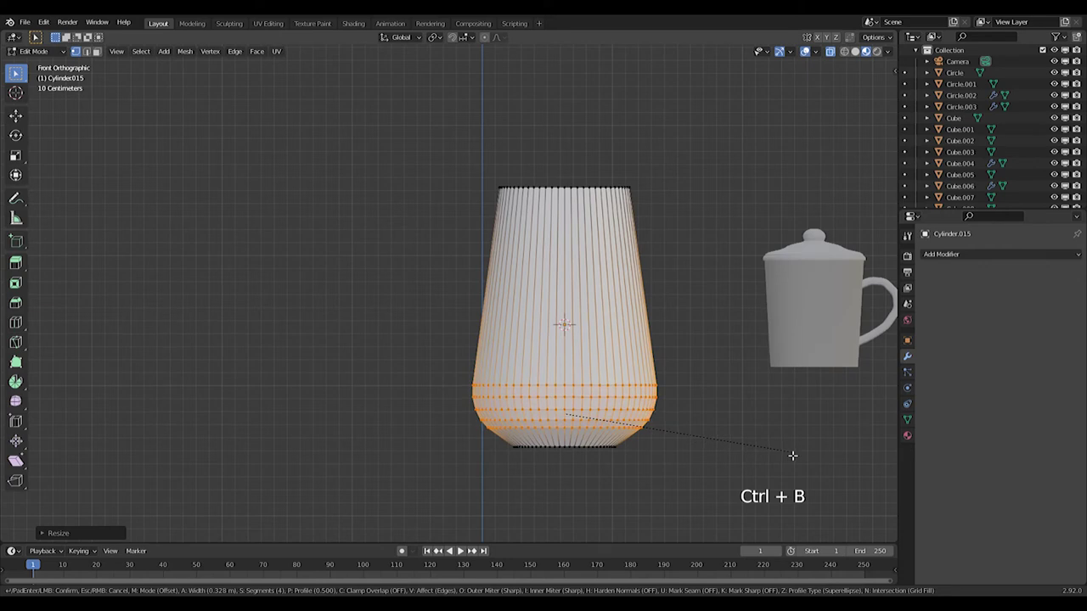
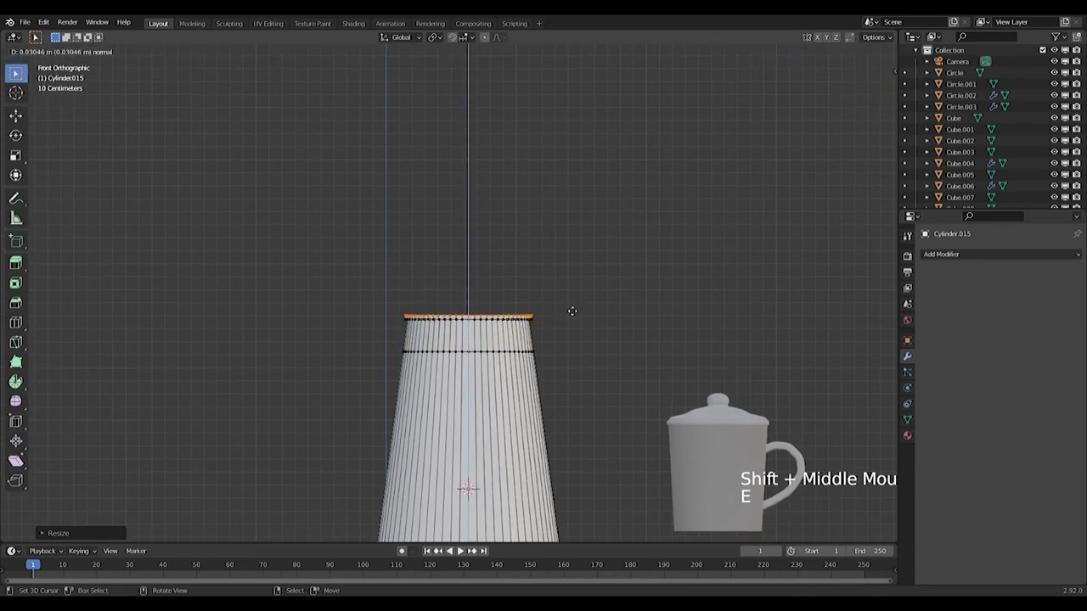
Step: Loop cut near the jar's neck and shape the upper ring into a rounded groove band
{"action": "scroll", "scroll_direction": "up", "scroll_amount": 3}
{"action": "key", "text": "ctrl+r"}
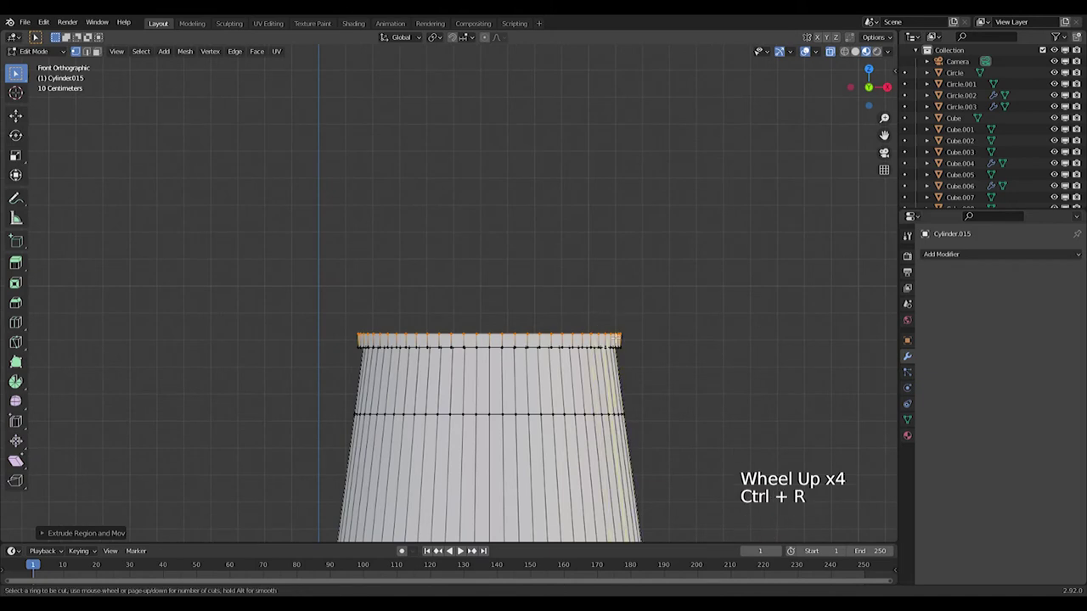
{"action": "key", "text": "s"}
{"action": "key", "text": "ctrl+b"}
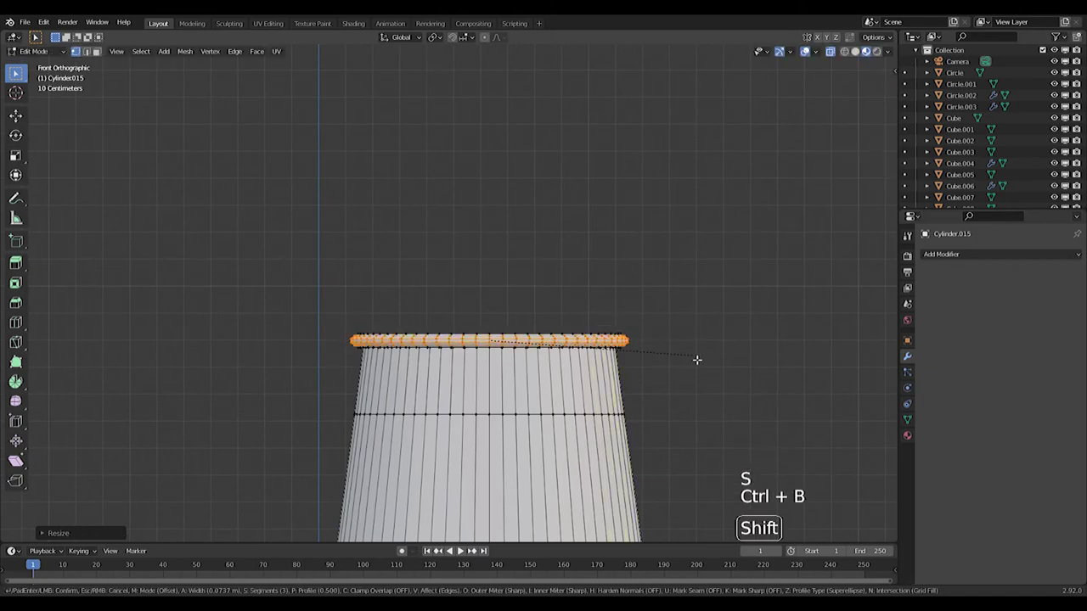
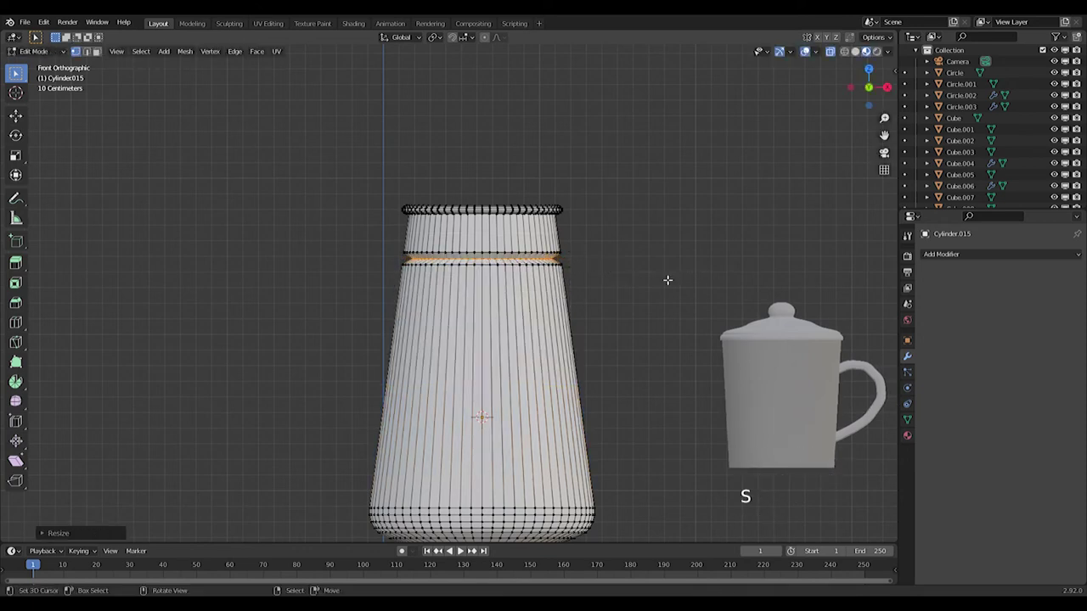
{"action": "key", "text": "ctrl+b"}
{"action": "key", "text": "Tab"}
{"action": "key", "text": "Tab"}
Step: Add edge loops near the kettle bottom and widen one into a raised base band
{"action": "key", "text": "ctrl+r"}
{"action": "key", "text": "ctrl+r"}
{"action": "key", "text": "ctrl+r"}
{"action": "key", "text": "s"}
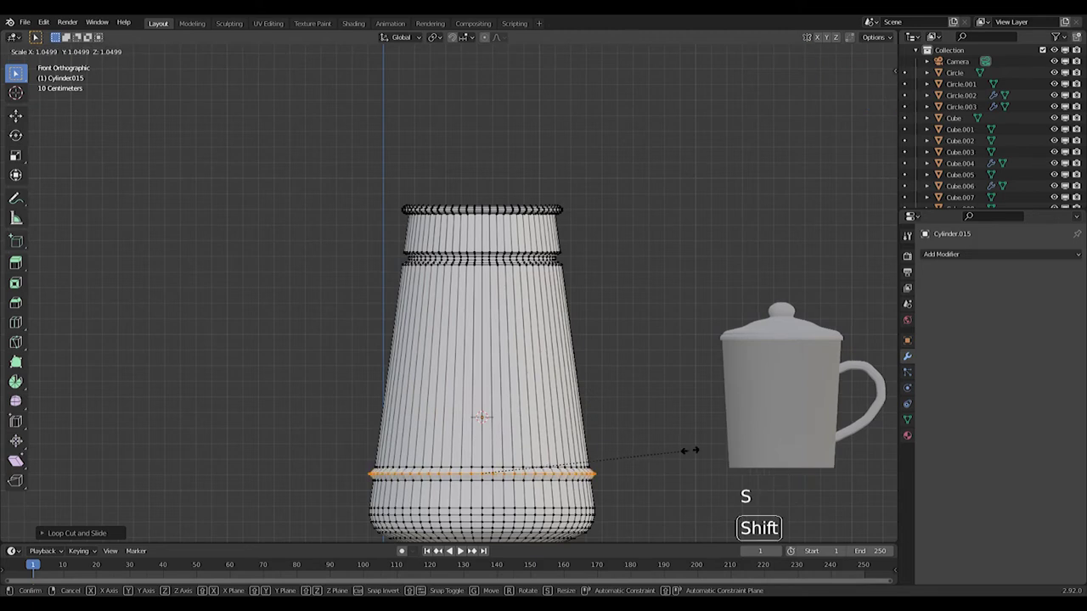
{"action": "key", "text": "ctrl+b"}
{"action": "key", "text": "Tab"}
Step: Pan around the kettle to inspect the bands, cancelling a pending adjustment
{"action": "scroll", "scroll_direction": "down", "scroll_amount": 3}
{"action": "middle_click", "coordinate": [556, 348]}
{"action": "scroll", "scroll_direction": "down", "scroll_amount": 3}
{"action": "right_click", "coordinate": [787, 318]}
{"action": "scroll", "scroll_direction": "up", "scroll_amount": 3}
Step: Duplicate the cup's lid, snap it to the kettle top and scale it up to fit the rim
{"action": "key", "text": "shift+d"}
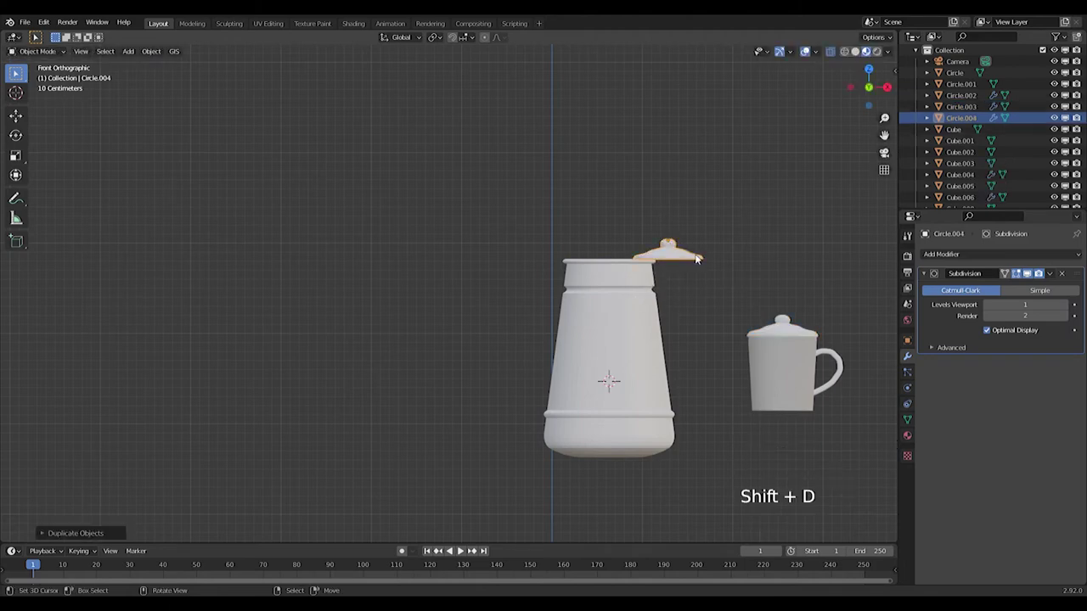
{"action": "right_click", "coordinate": [621, 330]}
{"action": "right_click", "coordinate": [677, 261]}
{"action": "key", "text": "shift+s"}
{"action": "key", "text": "shift+s"}
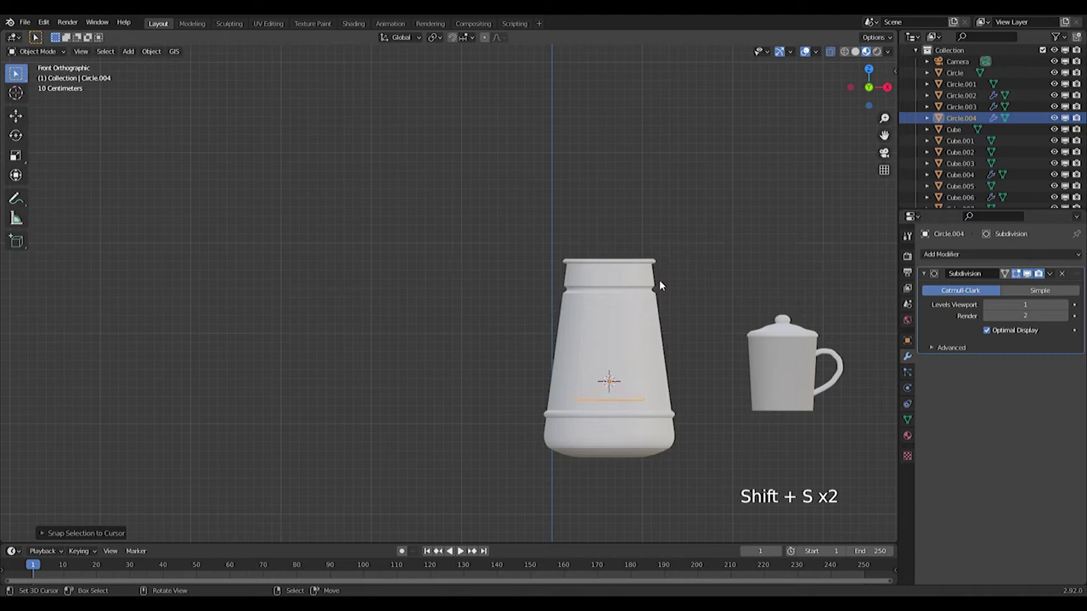
{"action": "key", "text": "g"}
{"action": "key", "text": "s"}
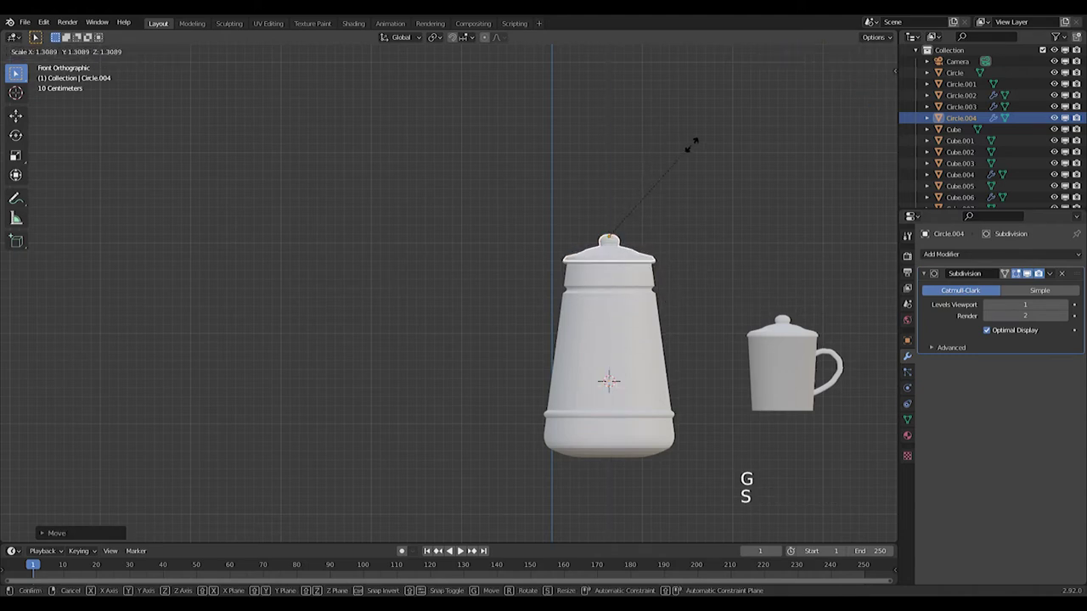
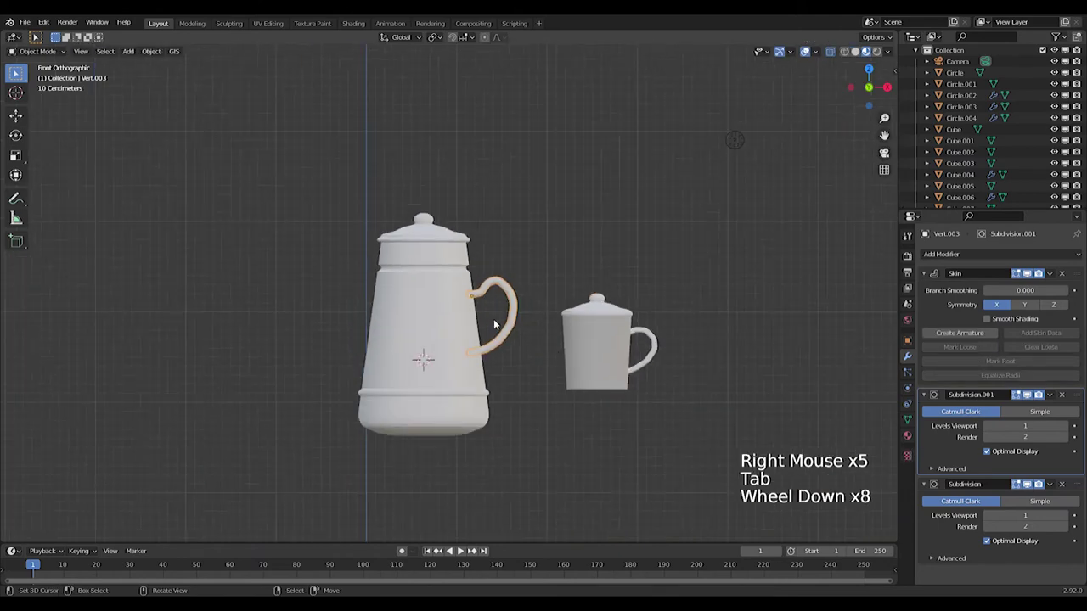
Step: Select the kettle body and give it Subdivision Surface smoothing in Edit Mode
{"action": "scroll", "scroll_direction": "down", "scroll_amount": 3}
{"action": "middle_click", "coordinate": [391, 327]}
{"action": "scroll", "scroll_direction": "up", "scroll_amount": 3}
{"action": "right_click", "coordinate": [595, 316]}
{"action": "key", "text": "Tab"}
{"action": "key", "text": "shift+a"}
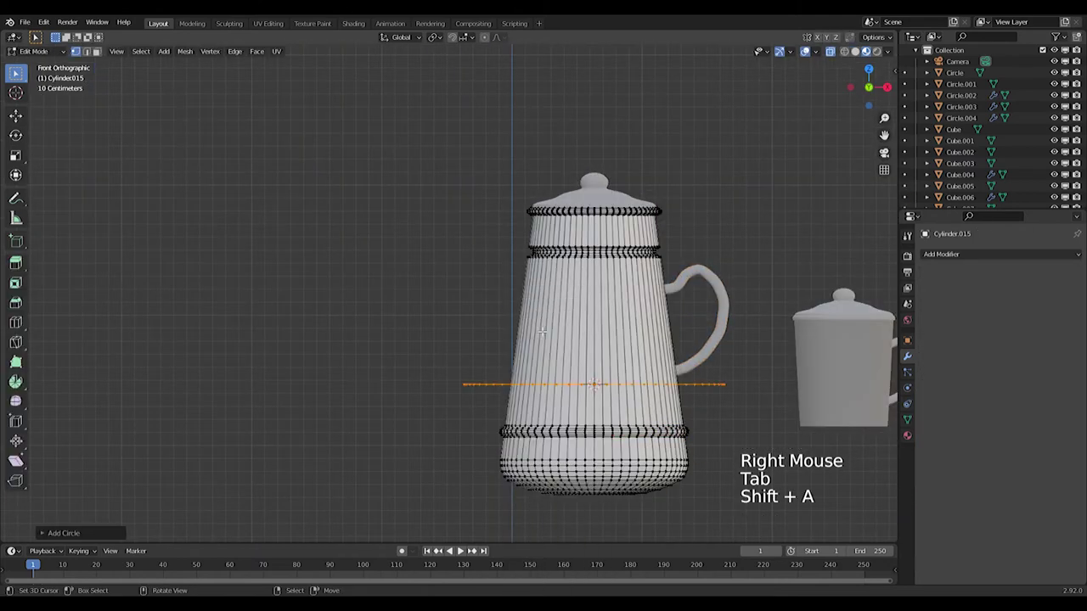
{"action": "key", "text": "r"}
{"action": "key", "text": "s"}
Step: Resize faces on the kettle's left side and extrude them out as a spout stub
{"action": "key", "text": "g"}
{"action": "scroll", "scroll_direction": "up", "scroll_amount": 3}
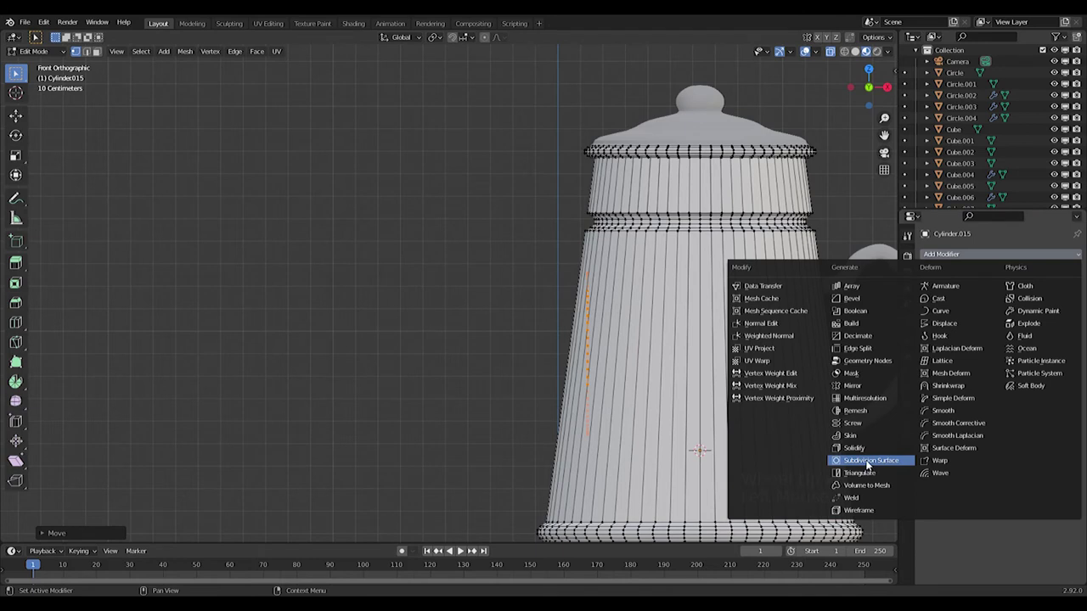
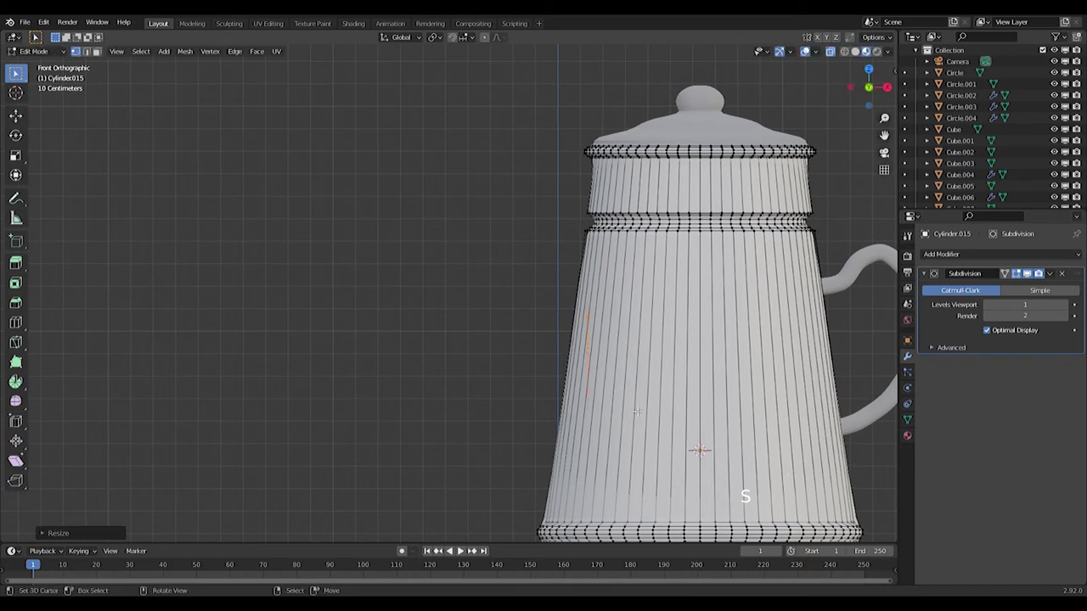
{"action": "key", "text": "g"}
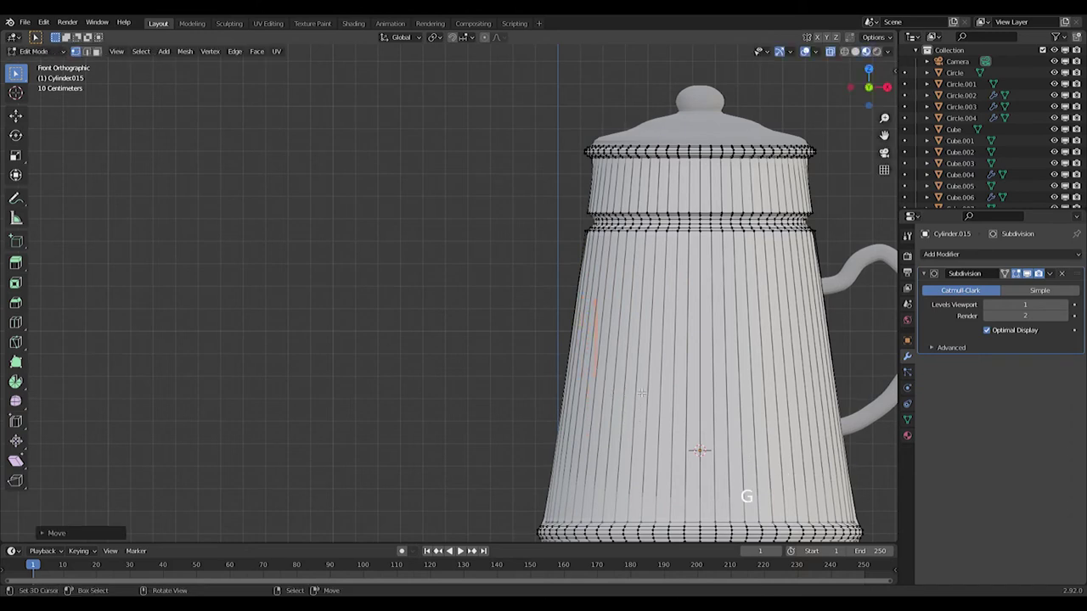
{"action": "key", "text": "e"}
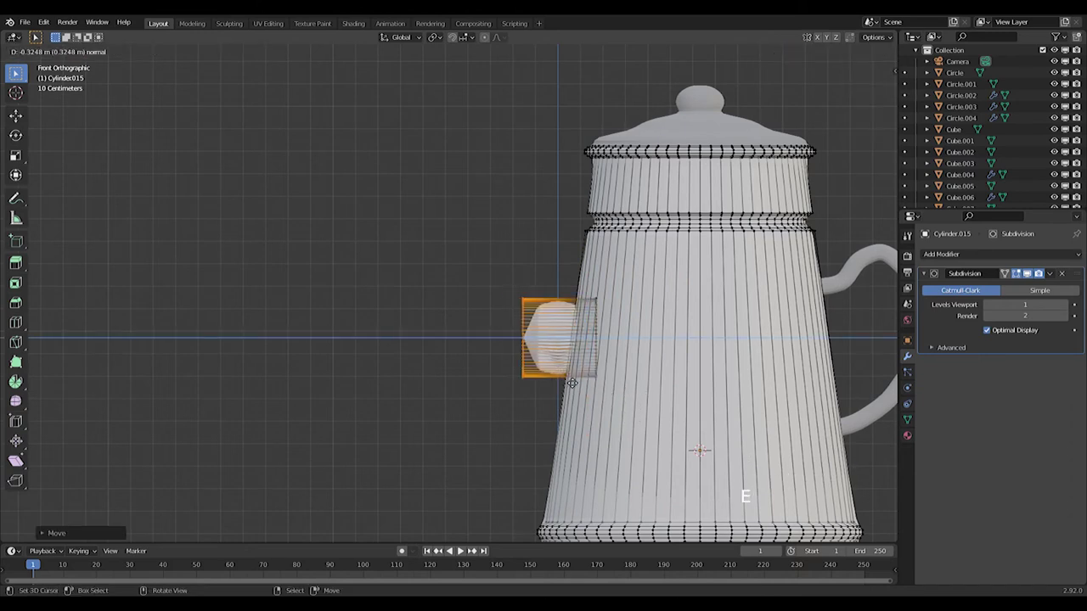
Step: Add a loop cut across the spout stub and slide it into place
{"action": "key", "text": "ctrl+r"}
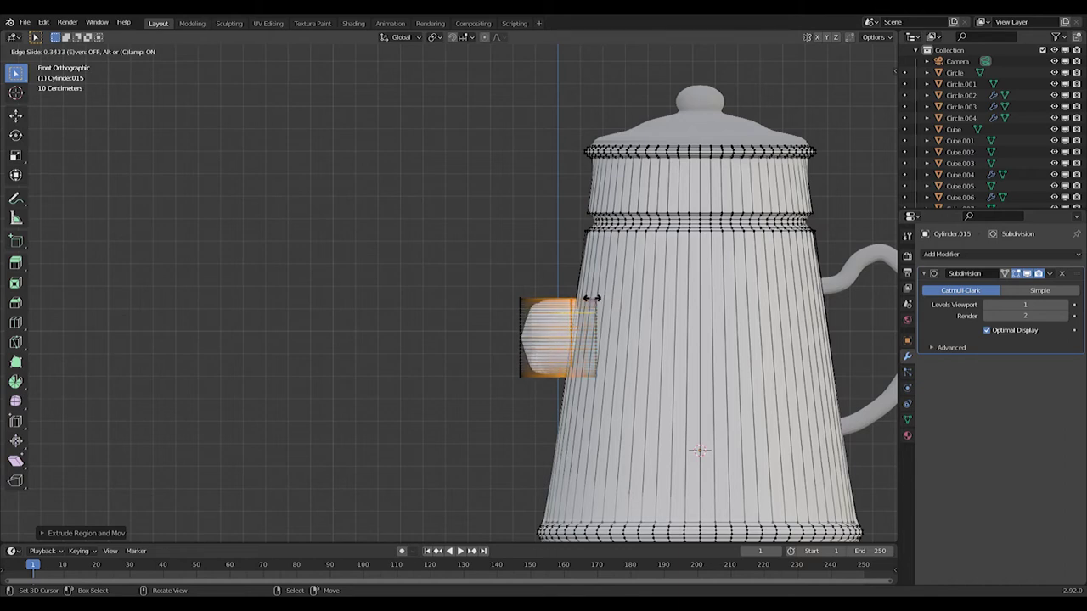
{"action": "scroll", "scroll_direction": "down", "scroll_amount": 3}
{"action": "scroll", "scroll_direction": "up", "scroll_amount": 3}
{"action": "scroll", "scroll_direction": "down", "scroll_amount": 3}
{"action": "key", "text": "g"}
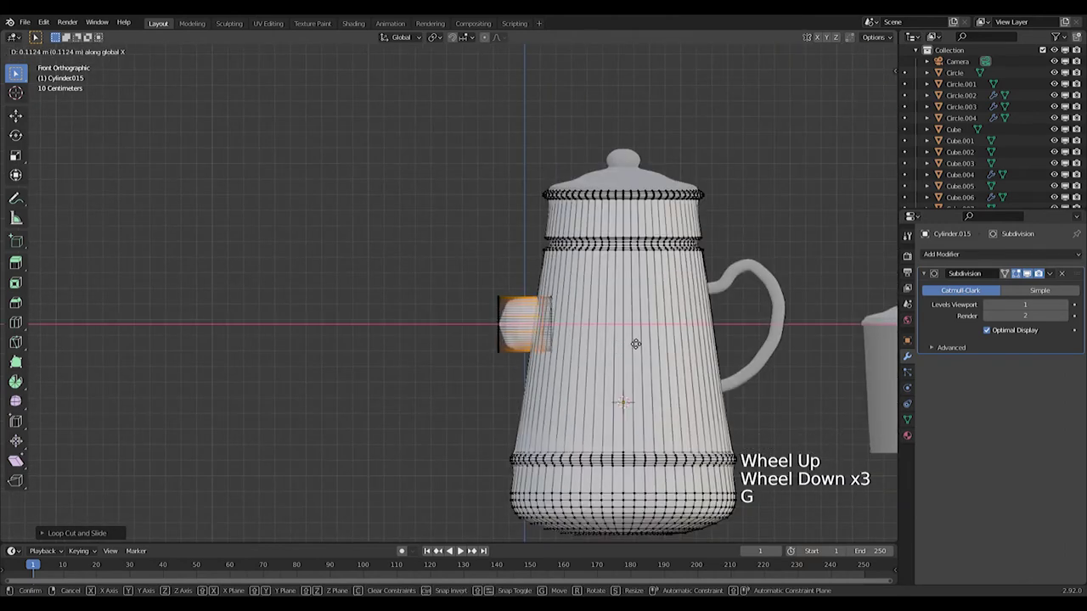
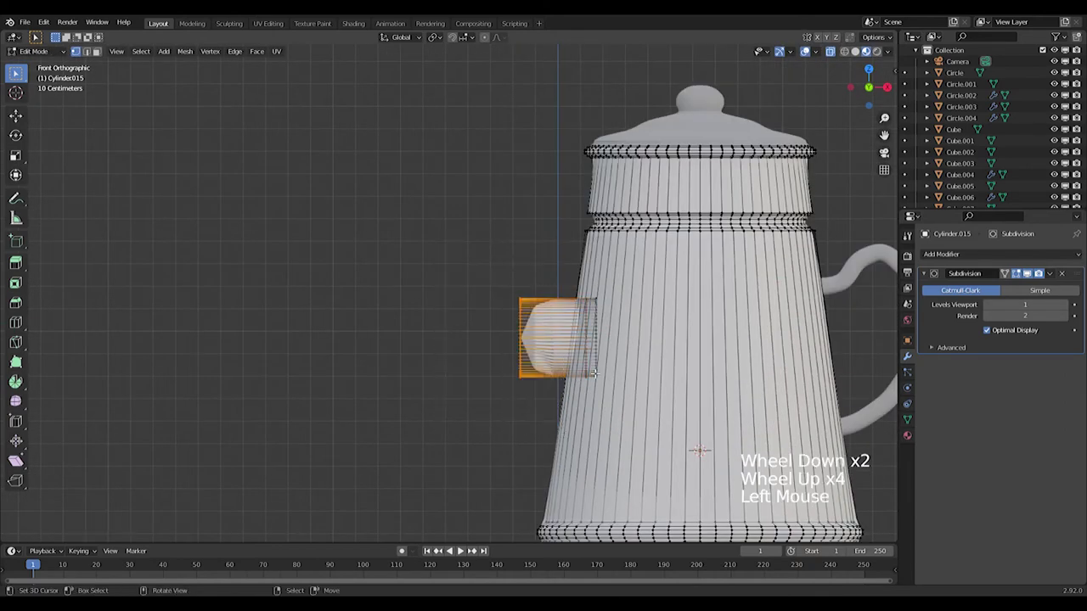
Step: Tilt the spout end upward, extrude a new section and bend it further up
{"action": "key", "text": "r"}
{"action": "key", "text": "g"}
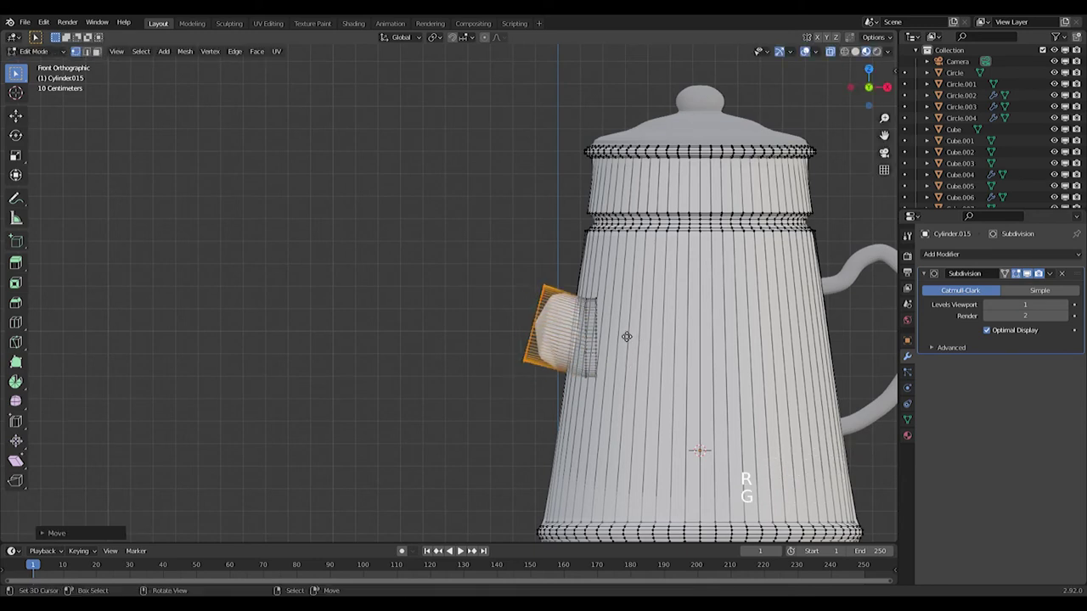
{"action": "key", "text": "e"}
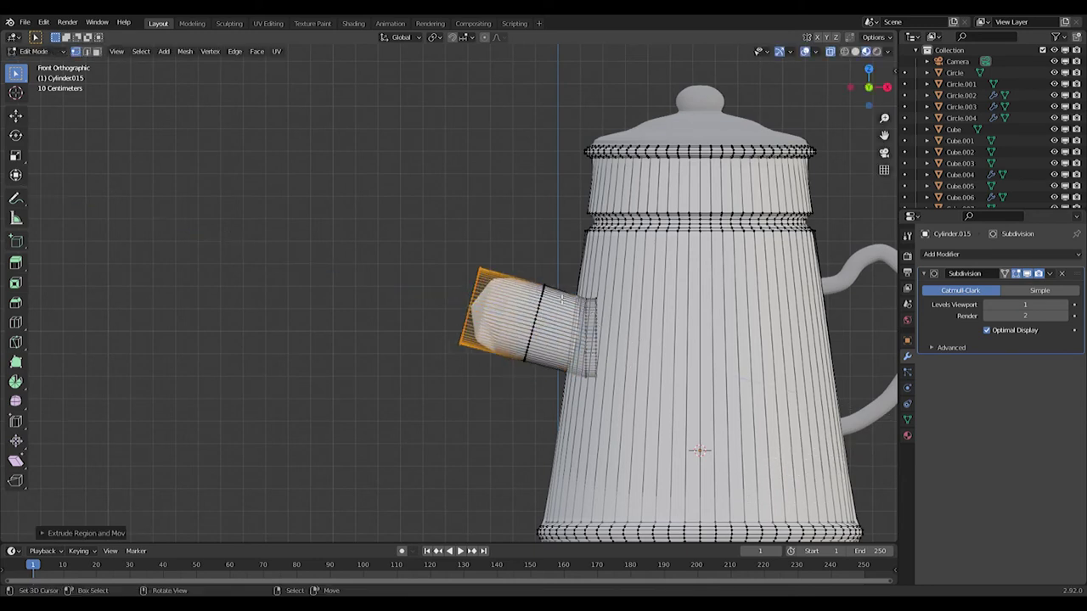
{"action": "key", "text": "r"}
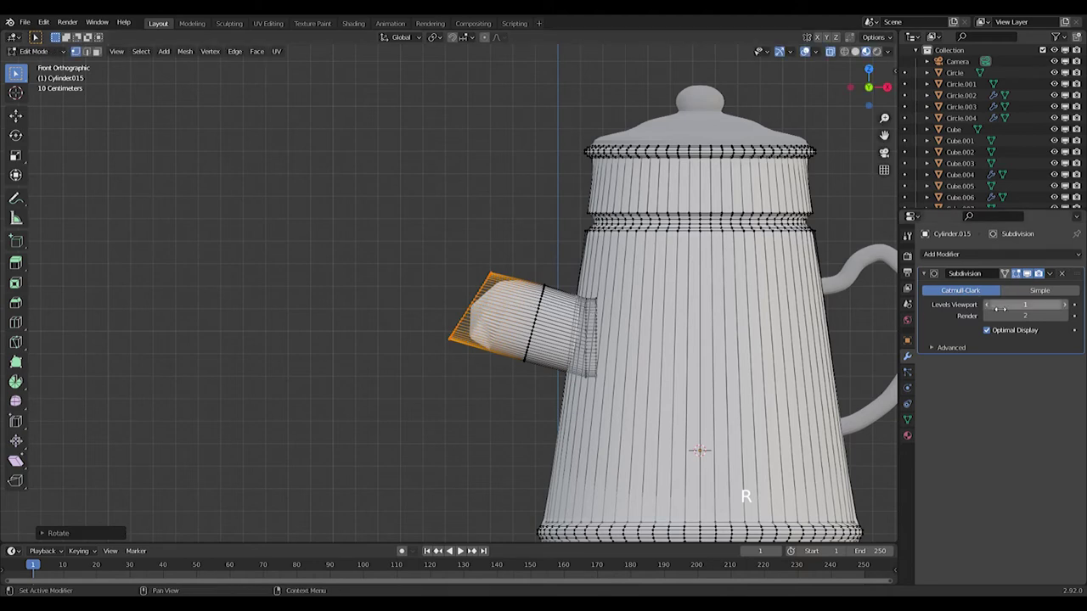
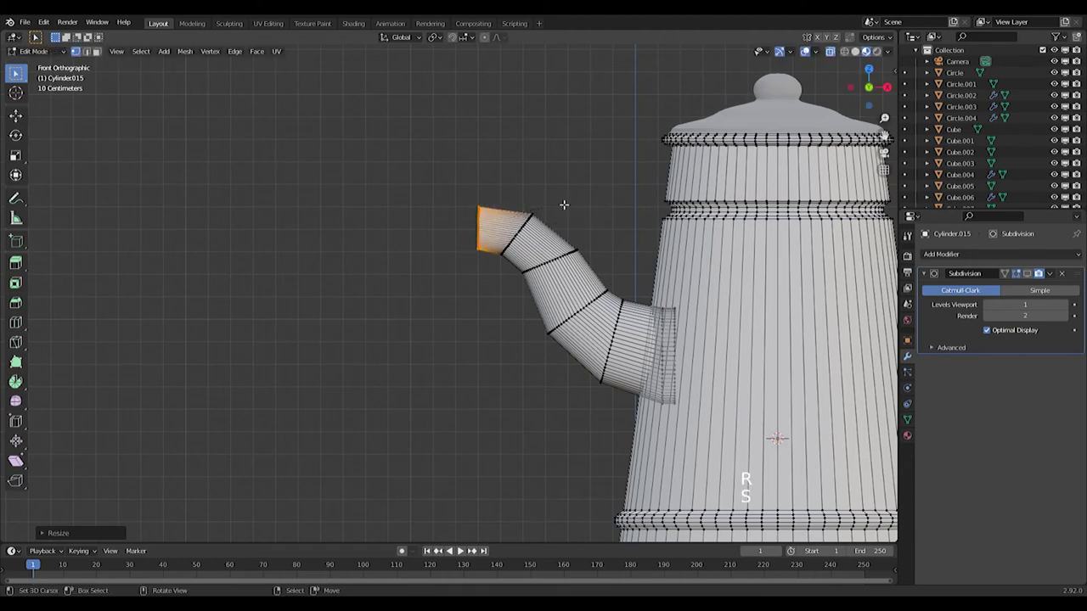
Step: Extend and scale the spout tip outward into a flared opening
{"action": "key", "text": "g"}
{"action": "key", "text": "s"}
{"action": "key", "text": "e"}
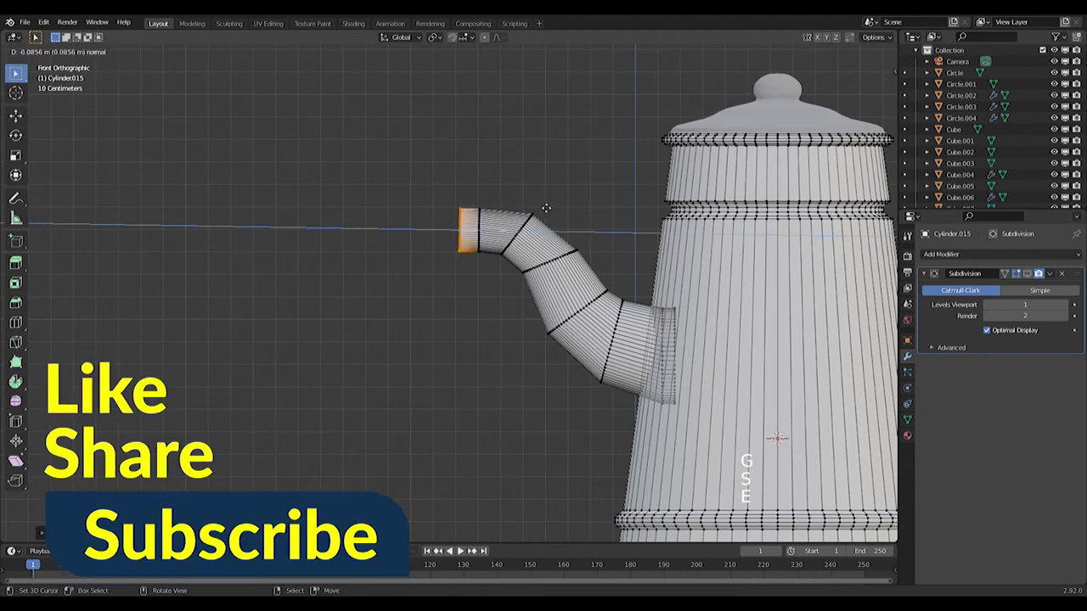
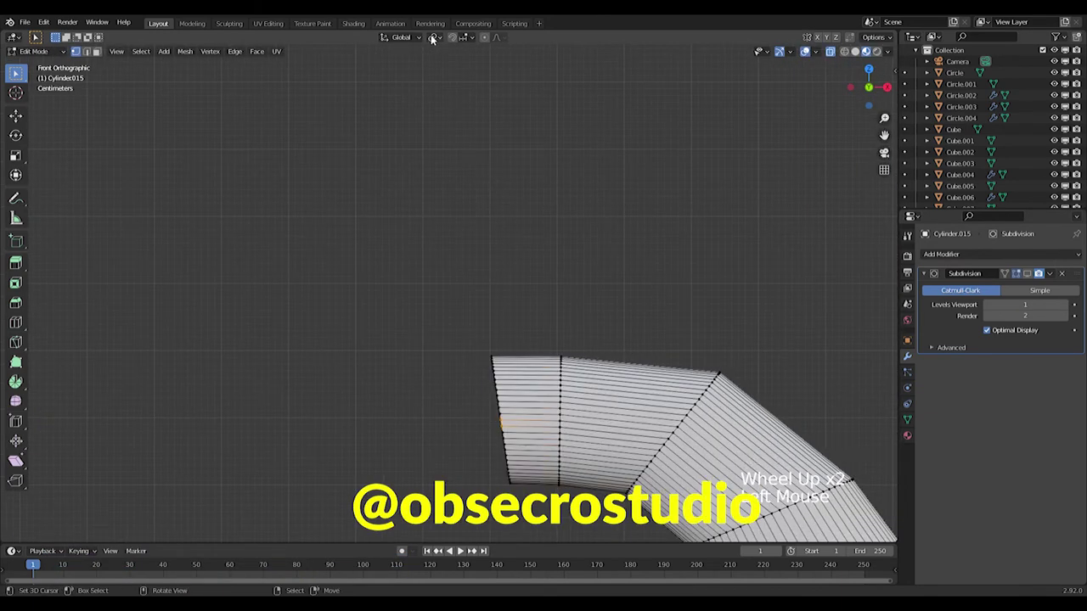
Step: Reshape the tip vertices with proportional editing on, then leave Edit Mode
{"action": "left_click", "coordinate": [487, 39]}
{"action": "key", "text": "s"}
{"action": "key", "text": "g"}
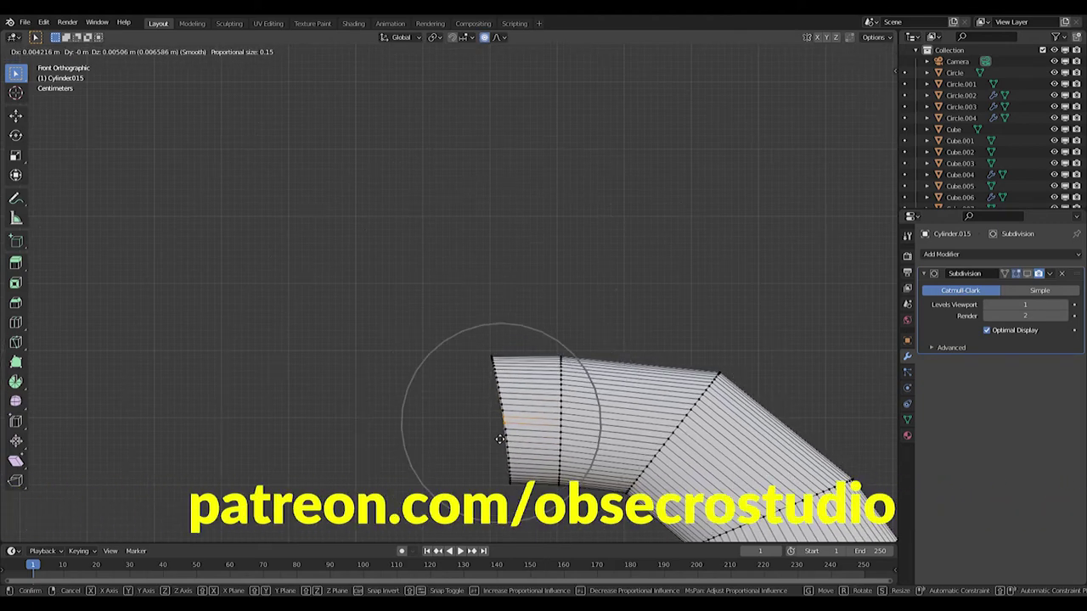
{"action": "key", "text": "Tab"}
{"action": "scroll", "scroll_direction": "down", "scroll_amount": 3}
Step: Select the lidded cup, scale it down slightly and move it in beside the kettle
{"action": "scroll", "scroll_direction": "down", "scroll_amount": 3}
{"action": "scroll", "scroll_direction": "up", "scroll_amount": 3}
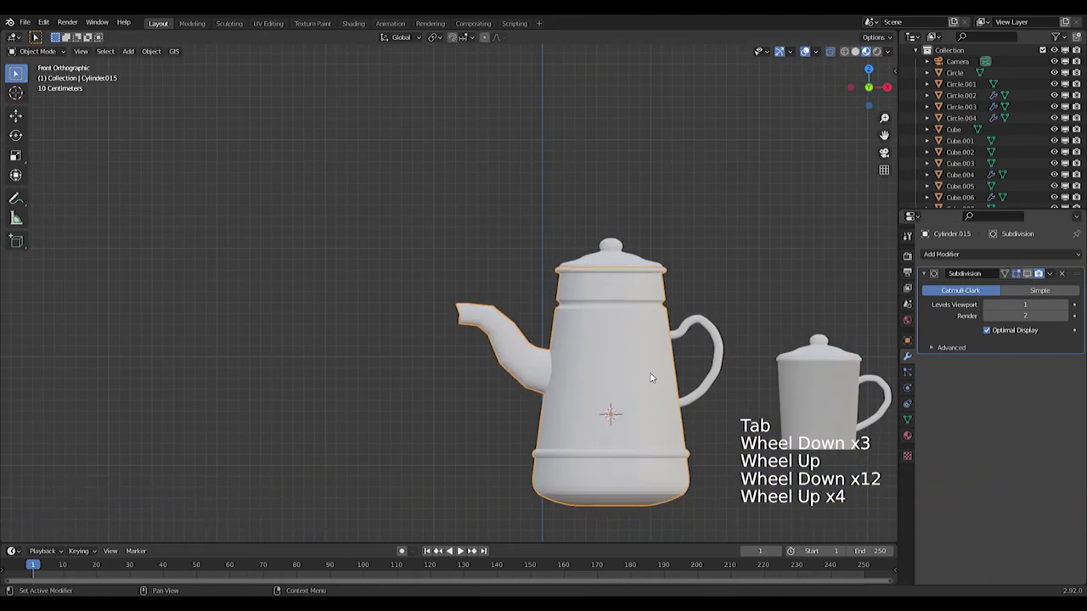
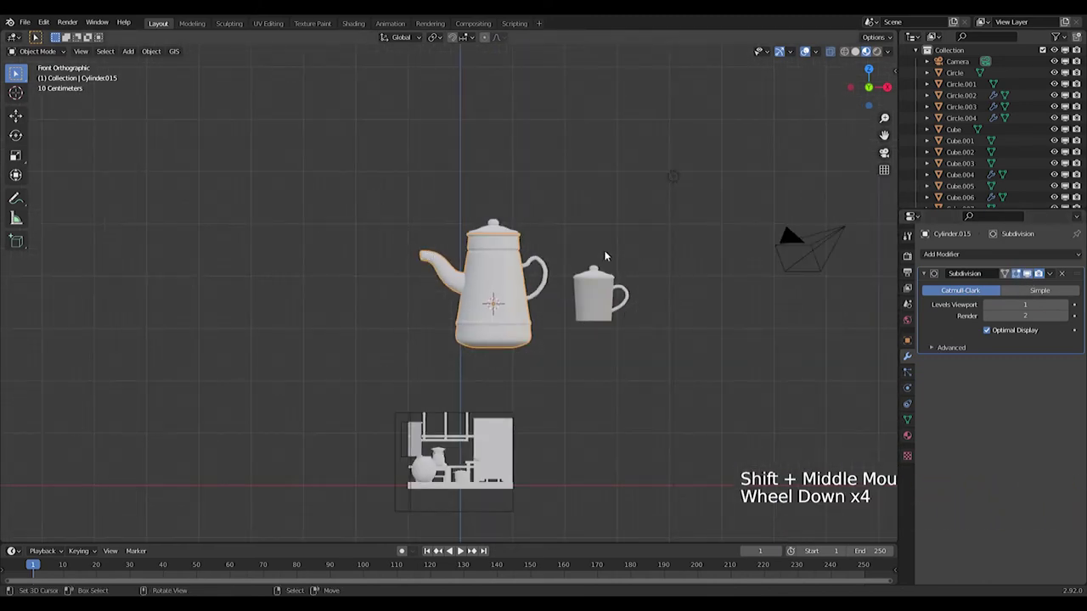
{"action": "left_click", "coordinate": [563, 234]}
{"action": "key", "text": "s"}
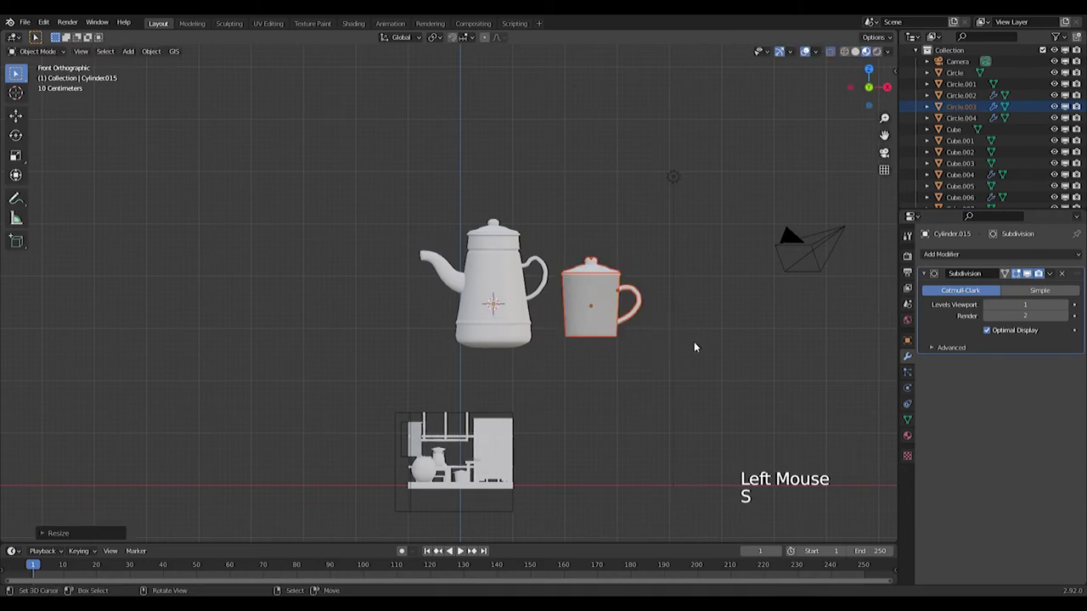
{"action": "key", "text": "s"}
{"action": "key", "text": "g"}
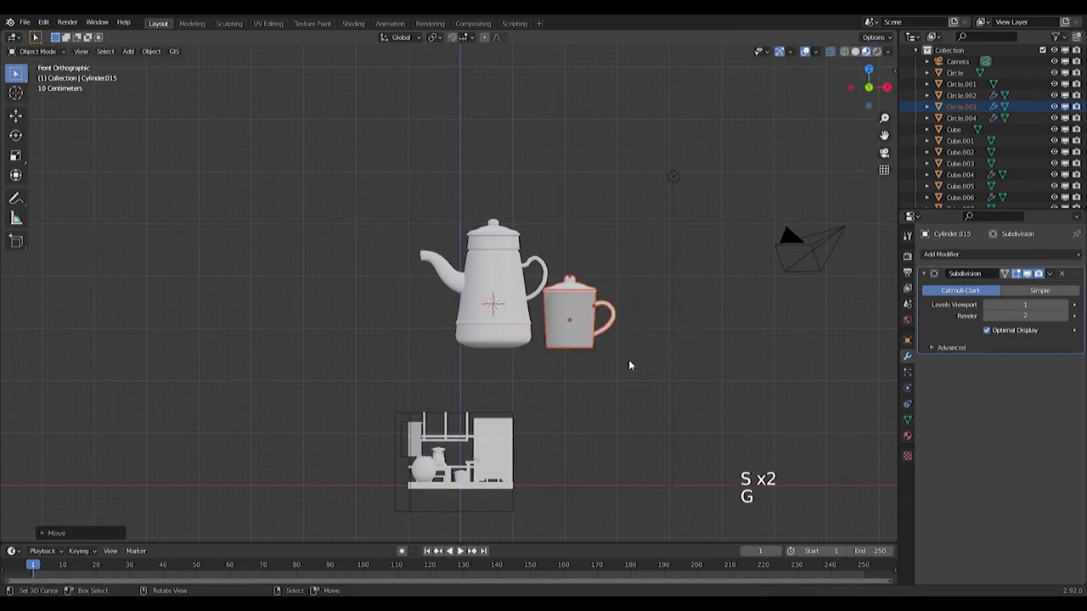
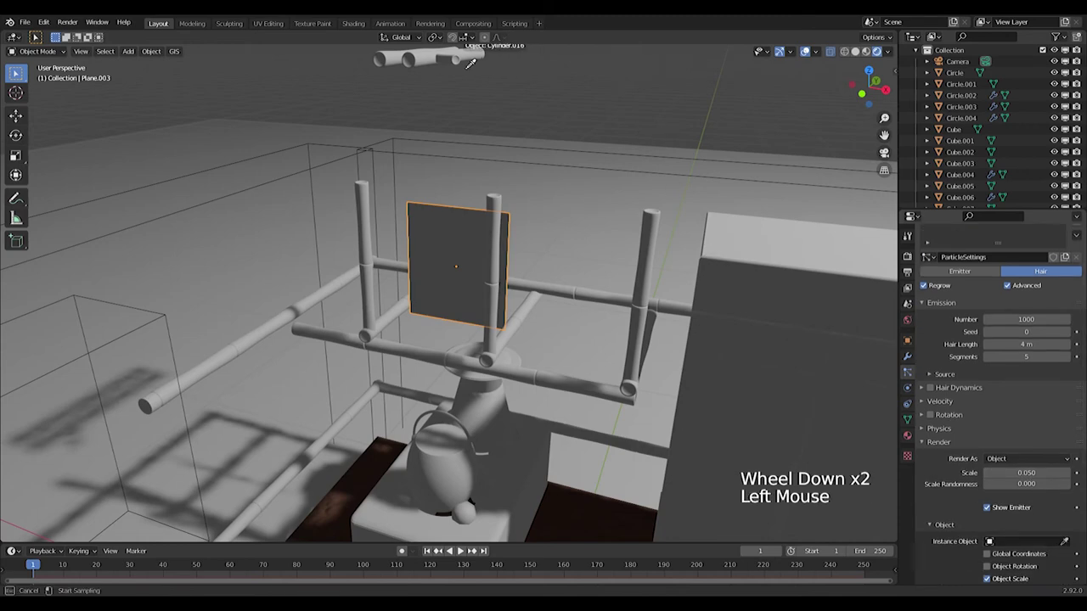
Step: Give the rack plane a hair particle system with strands laid sideways across the rack
{"action": "middle_click", "coordinate": [539, 281]}
{"action": "left_click", "coordinate": [933, 414]}
{"action": "left_click", "coordinate": [968, 440]}
{"action": "left_click", "coordinate": [1017, 458]}
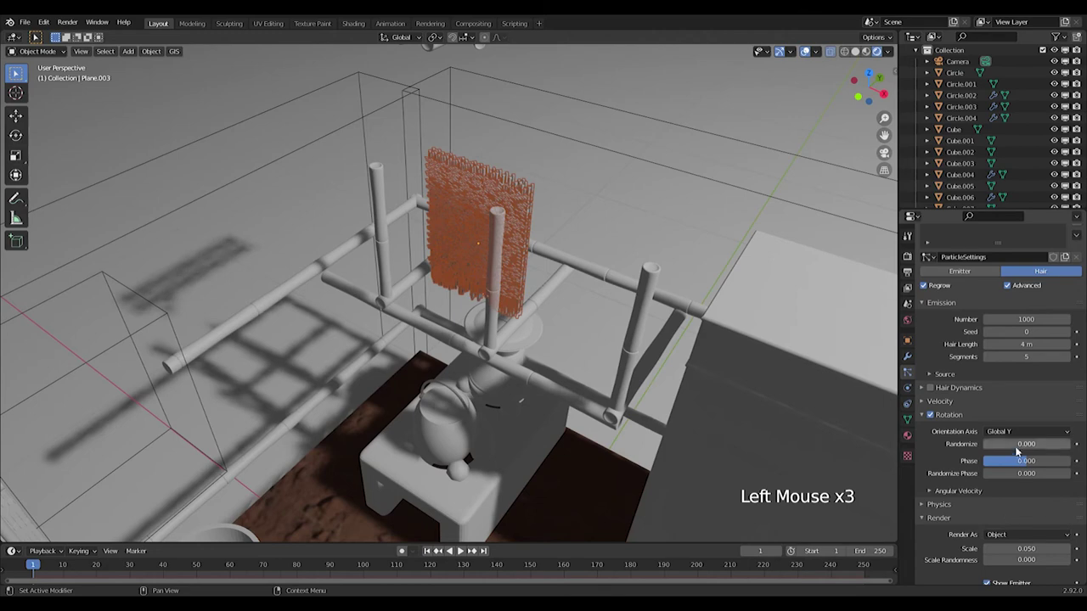
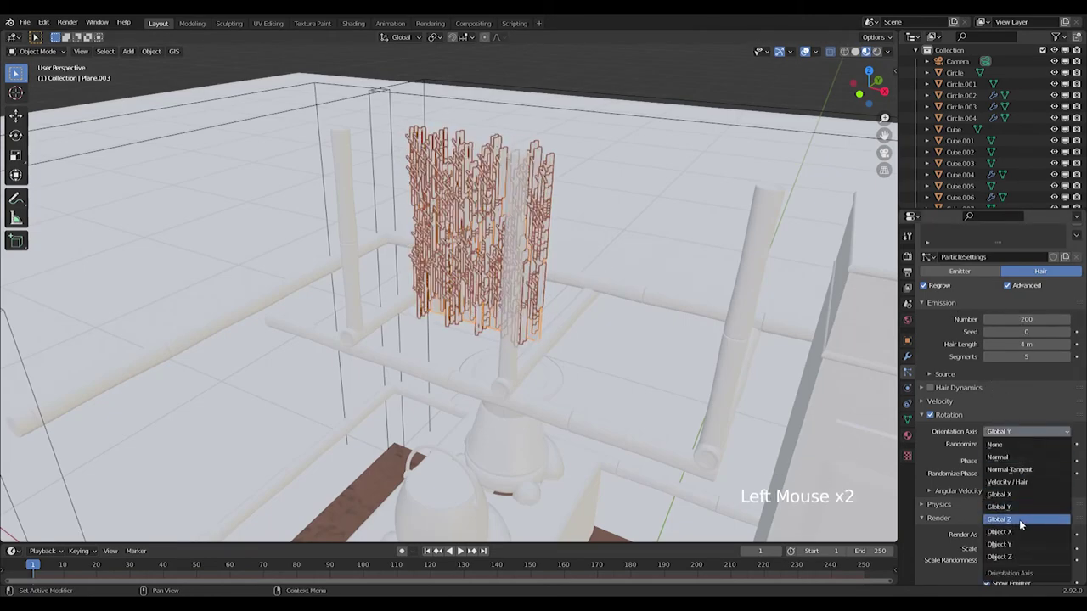
{"action": "left_click", "coordinate": [1025, 432]}
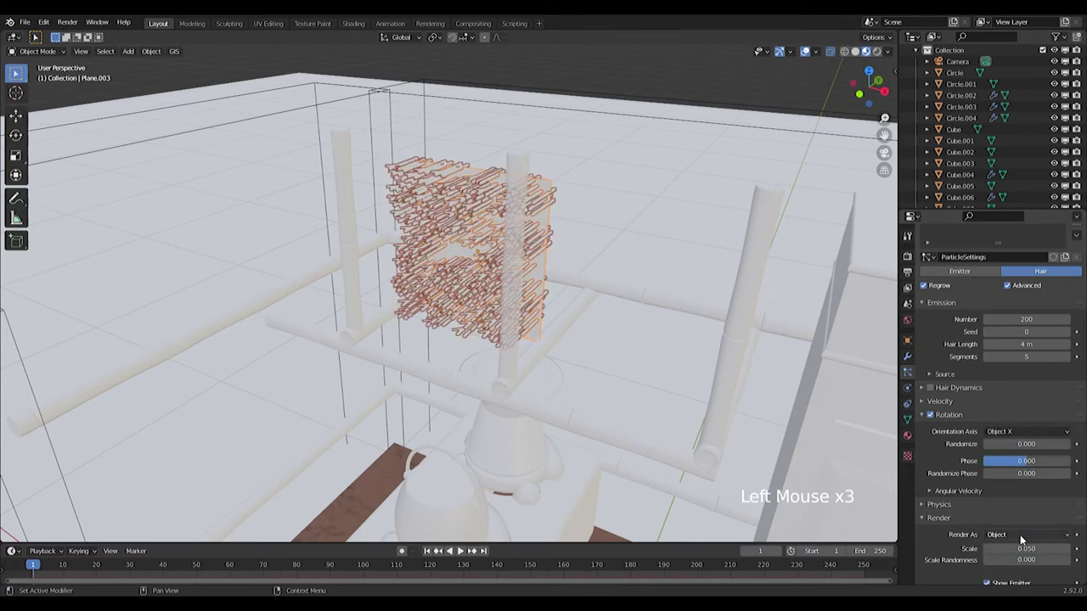
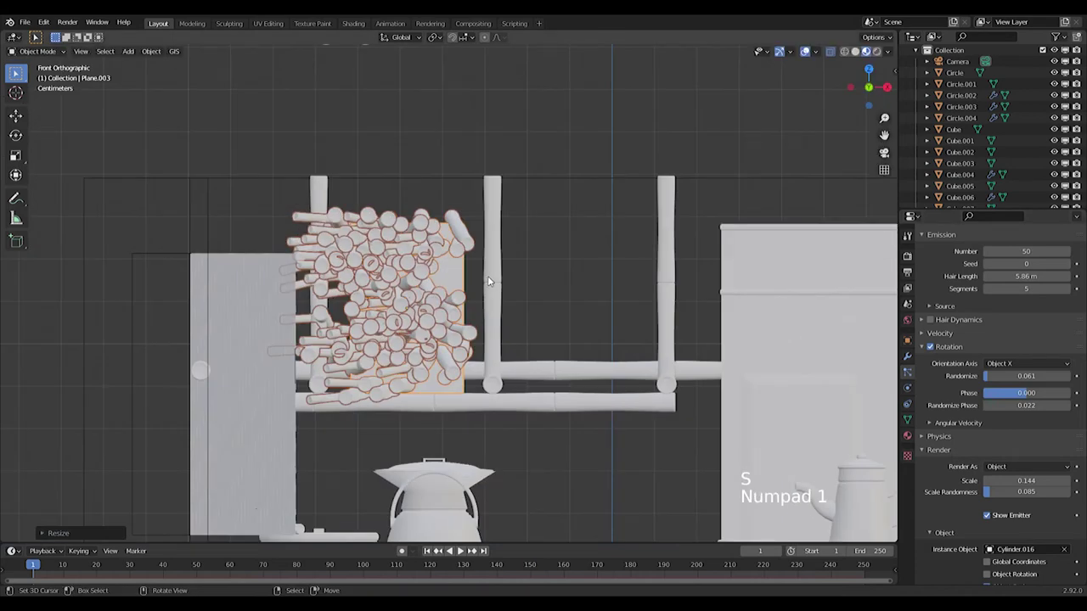
Step: Duplicate the log-filled plane and move the copy along the rack, checking from front view
{"action": "key", "text": "g"}
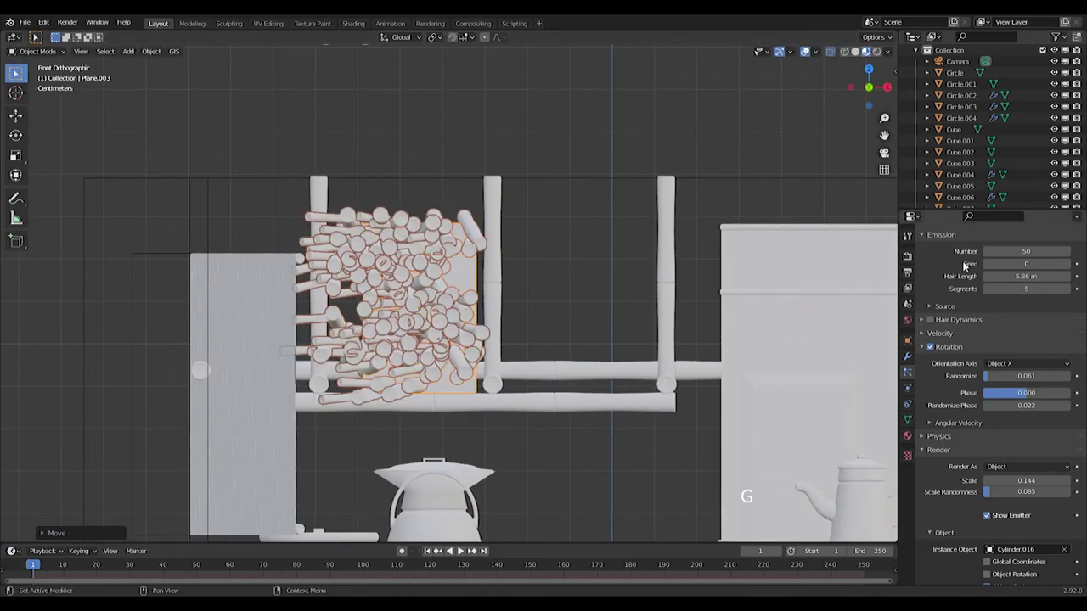
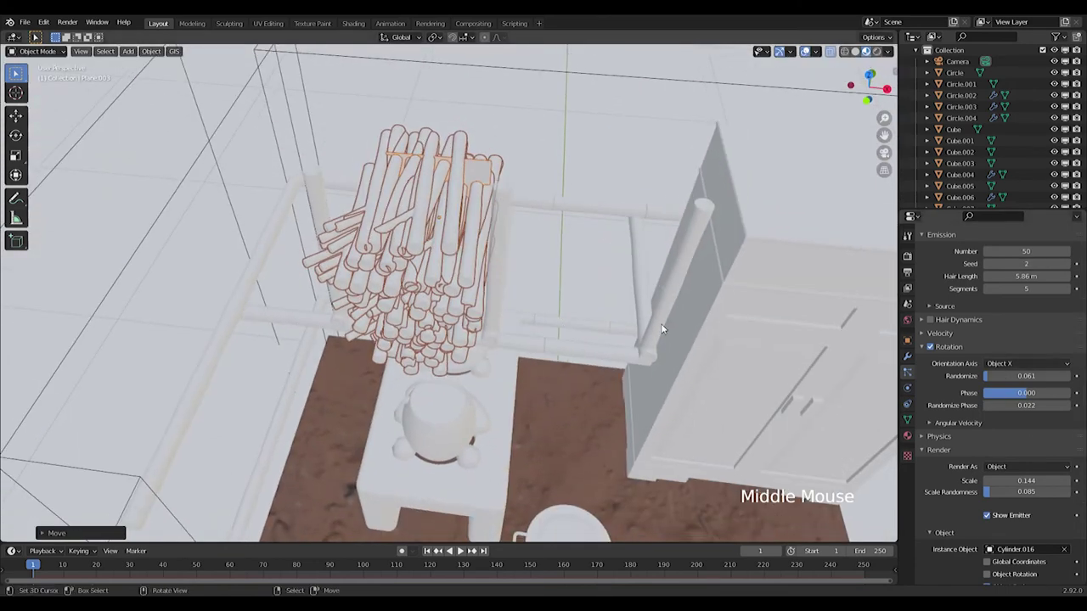
{"action": "key", "text": "shift+d"}
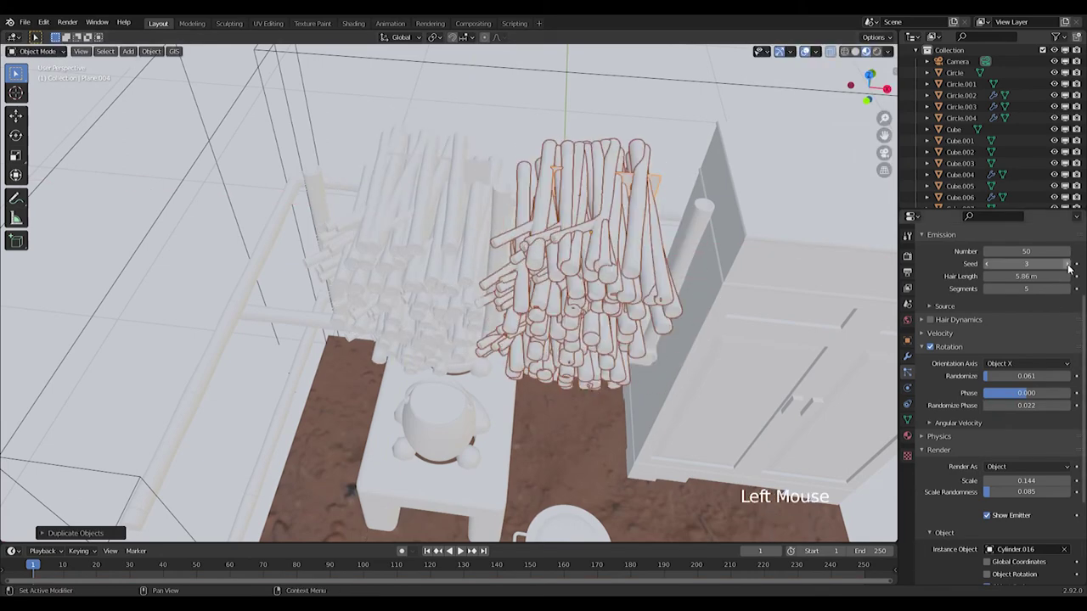
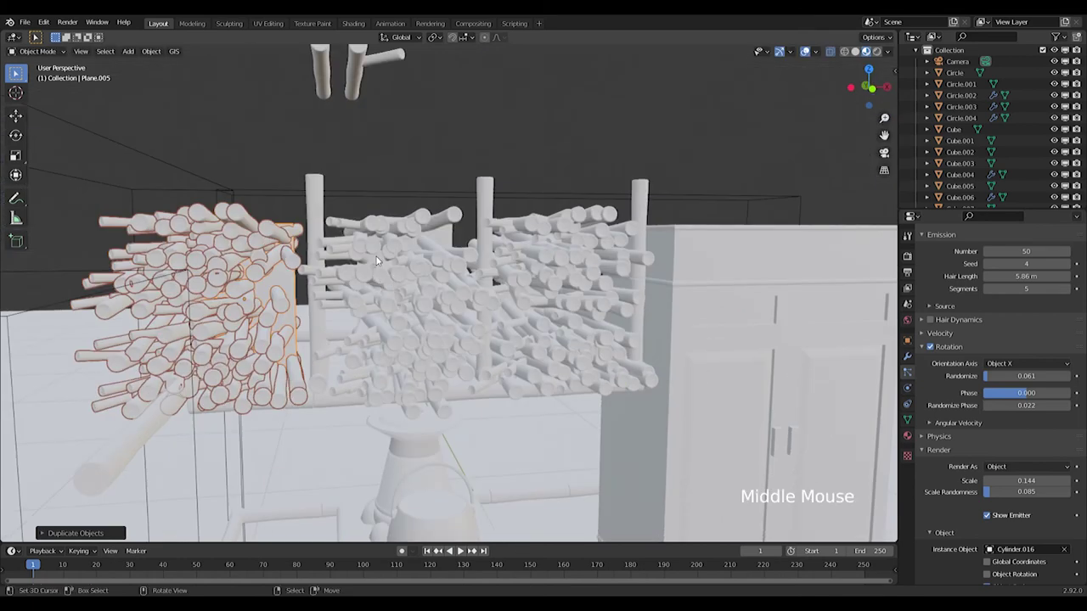
{"action": "key", "text": "KP_1"}
{"action": "key", "text": "g"}
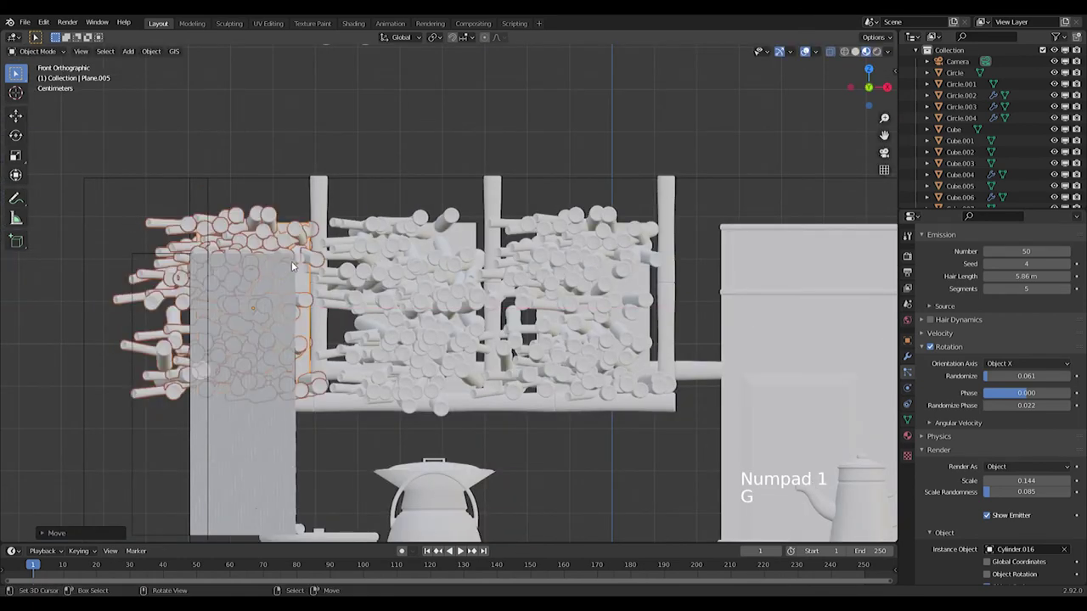
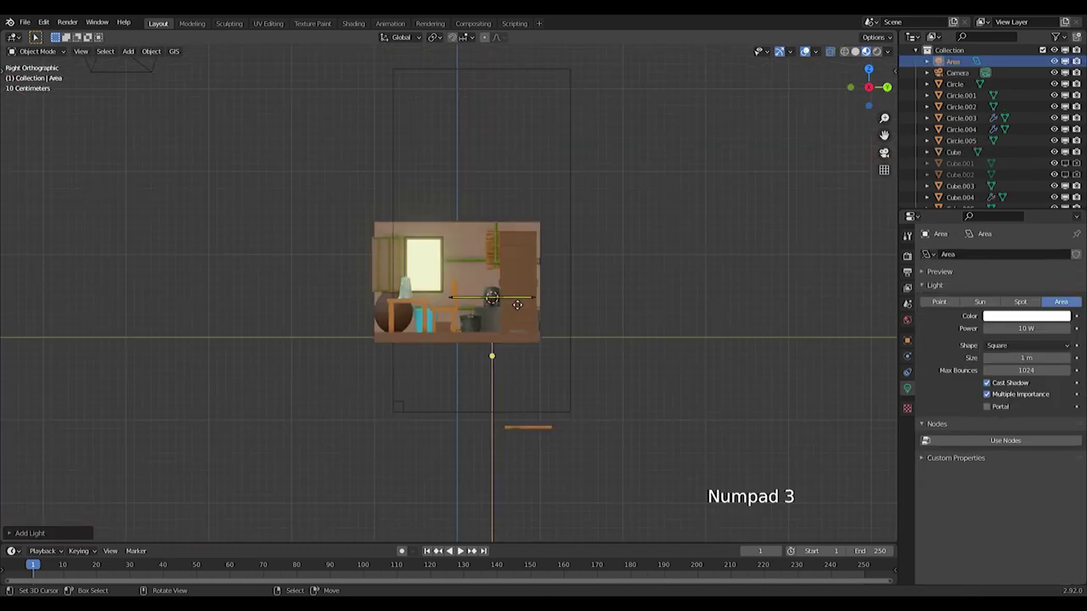
Step: Position the new area light to the side and preview the scene in rendered shading
{"action": "key", "text": "r"}
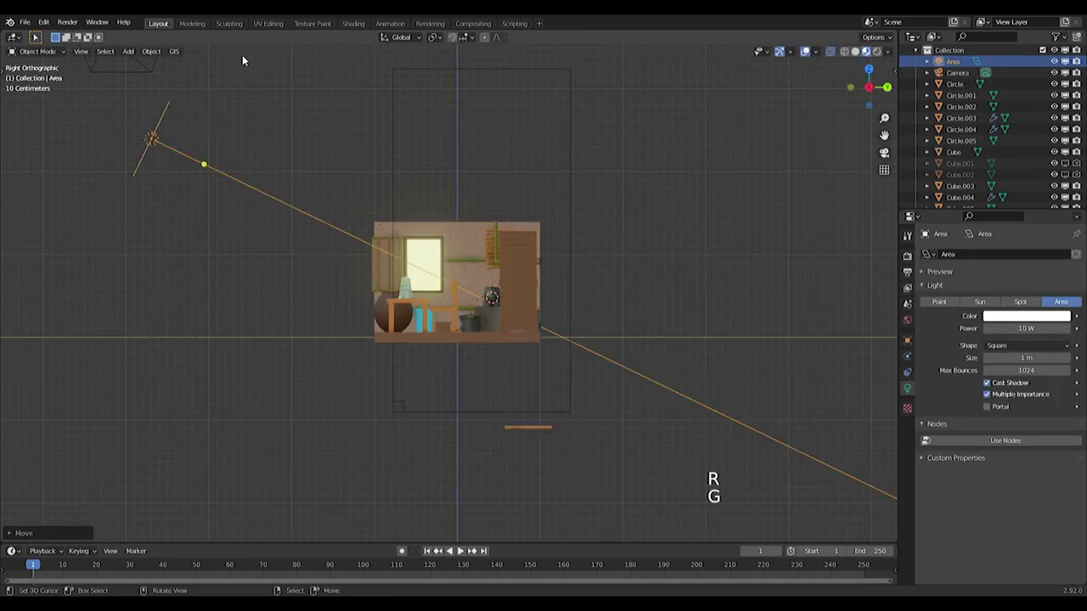
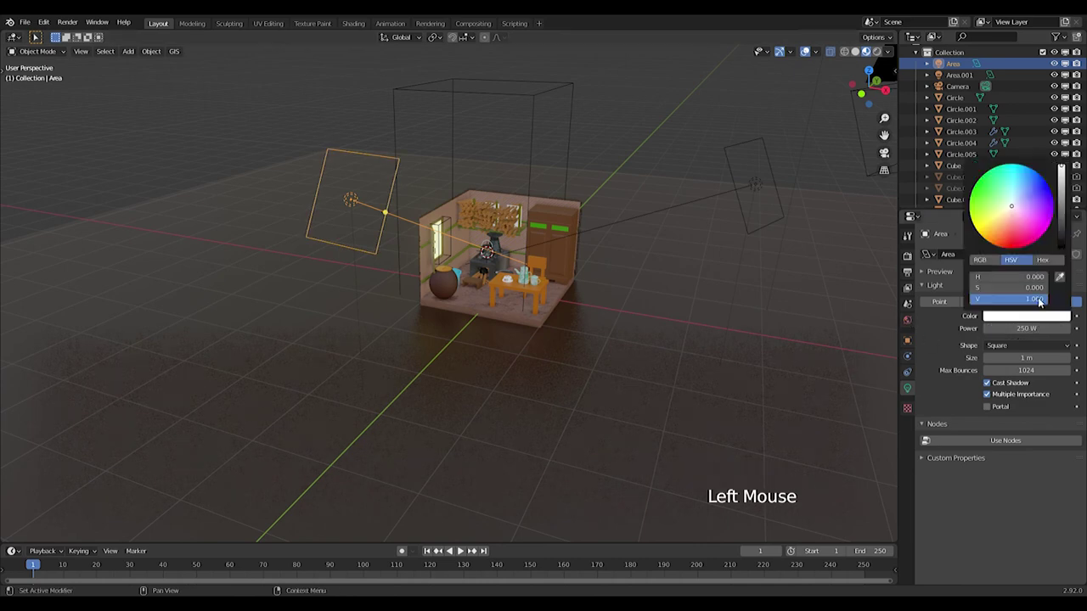
{"action": "left_click", "coordinate": [737, 184]}
{"action": "right_click", "coordinate": [737, 184]}
{"action": "middle_click", "coordinate": [687, 214]}
{"action": "scroll", "scroll_direction": "down", "scroll_amount": 3}
{"action": "middle_click", "coordinate": [611, 254]}
{"action": "key", "text": "z"}
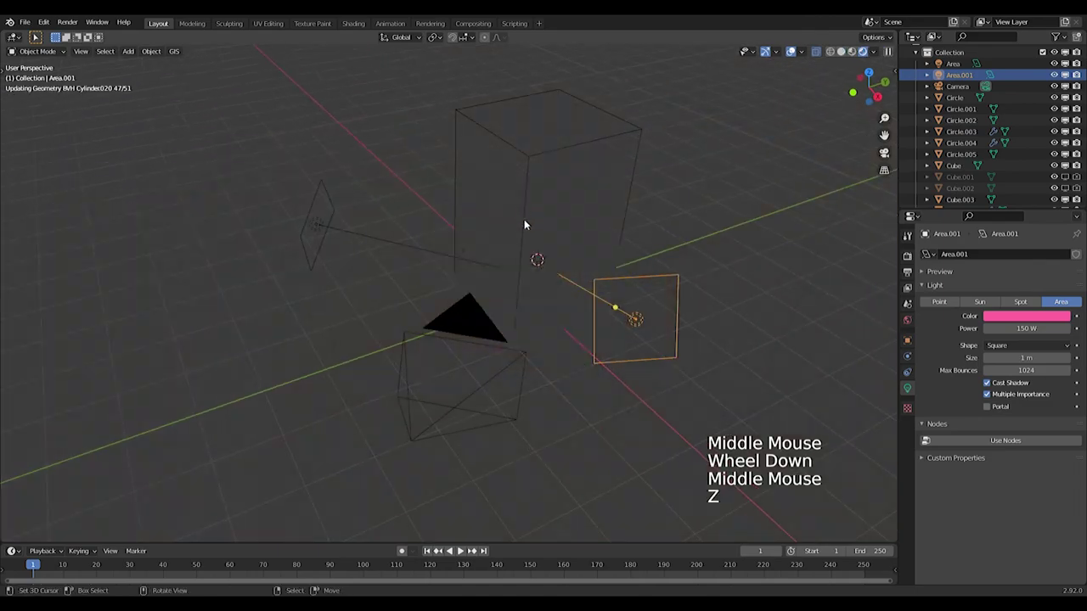
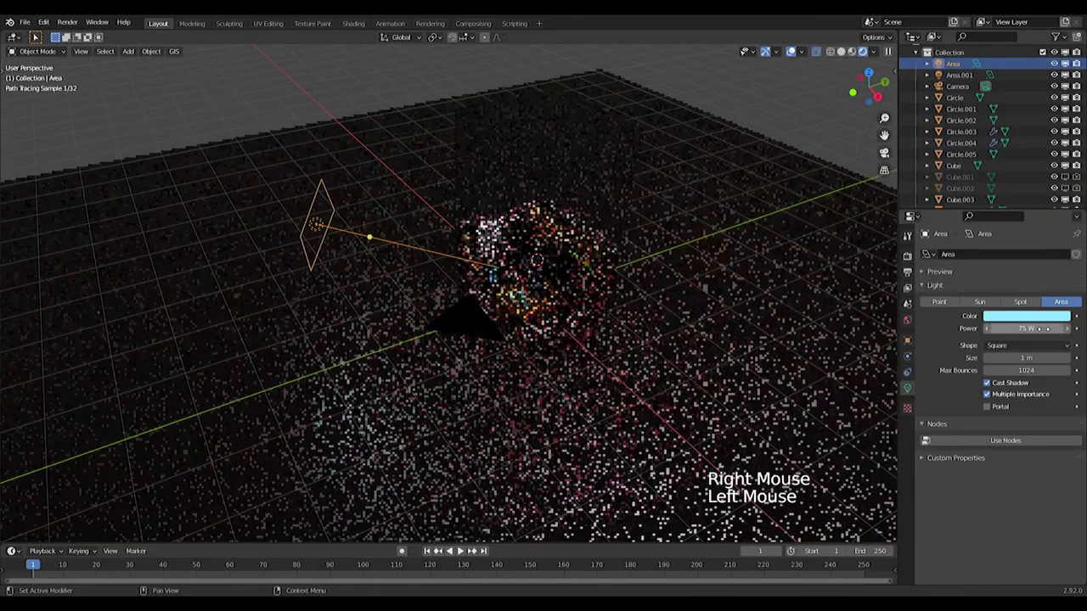
Step: Check the lighting through the camera and adjust the light's colour and power
{"action": "key", "text": "KP_0"}
{"action": "scroll", "scroll_direction": "down", "scroll_amount": 3}
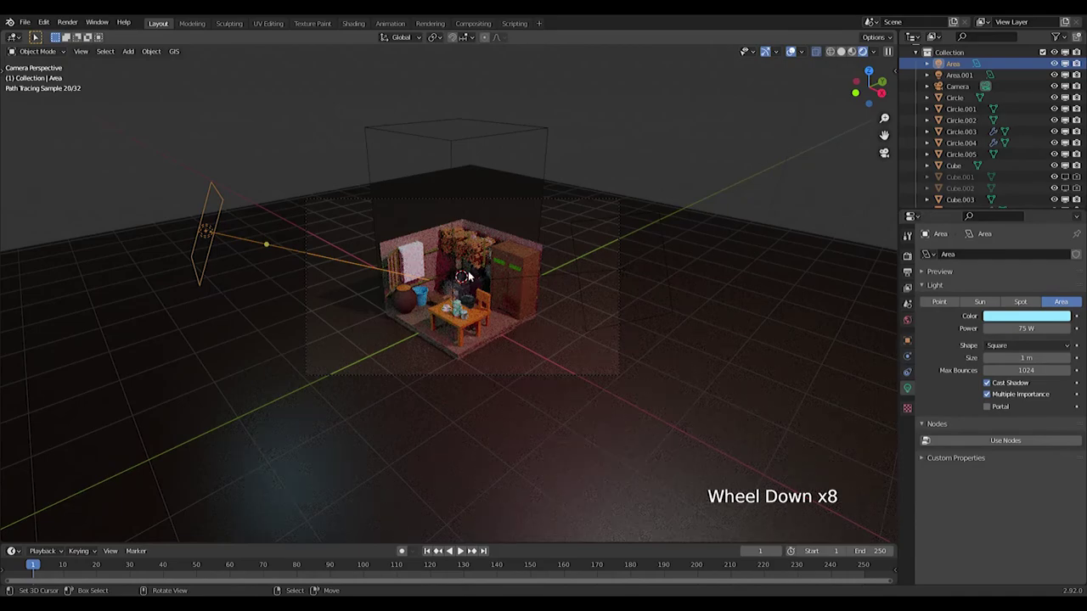
{"action": "scroll", "scroll_direction": "up", "scroll_amount": 3}
{"action": "right_click", "coordinate": [401, 246]}
{"action": "right_click", "coordinate": [415, 225]}
{"action": "double_click", "coordinate": [1069, 202]}
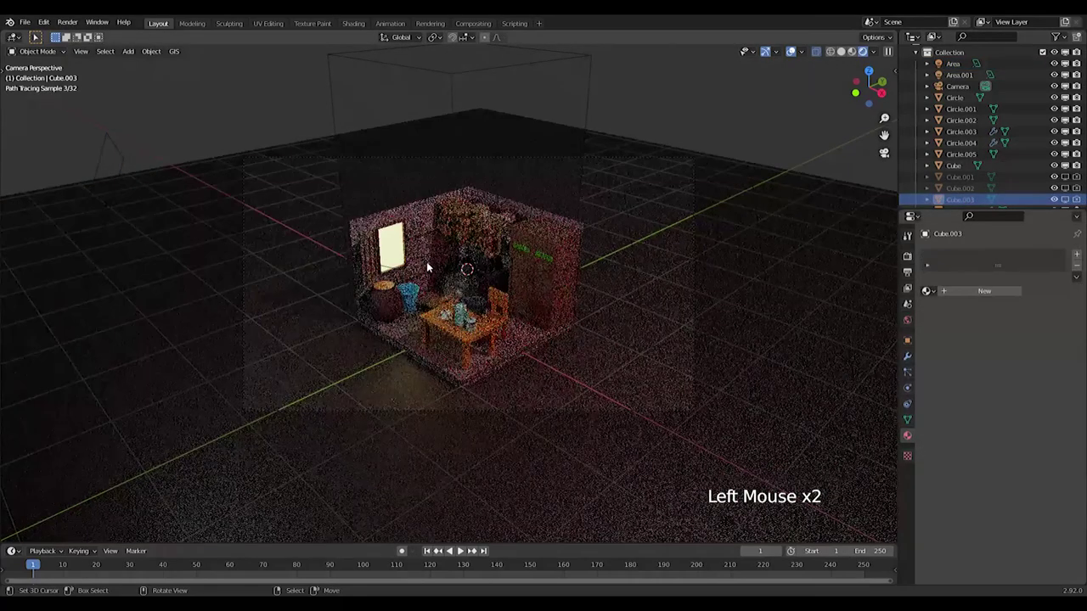
Step: Set up Easy HDRI world nodes from the N sidebar add-on panel
{"action": "key", "text": "shift+a"}
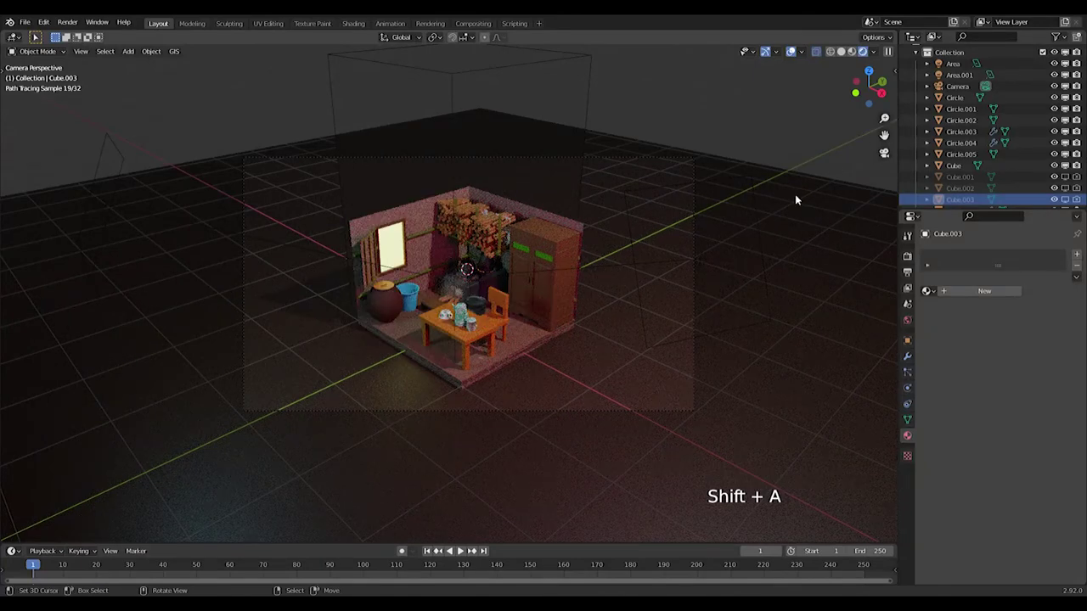
{"action": "key", "text": "n"}
{"action": "left_click", "coordinate": [895, 174]}
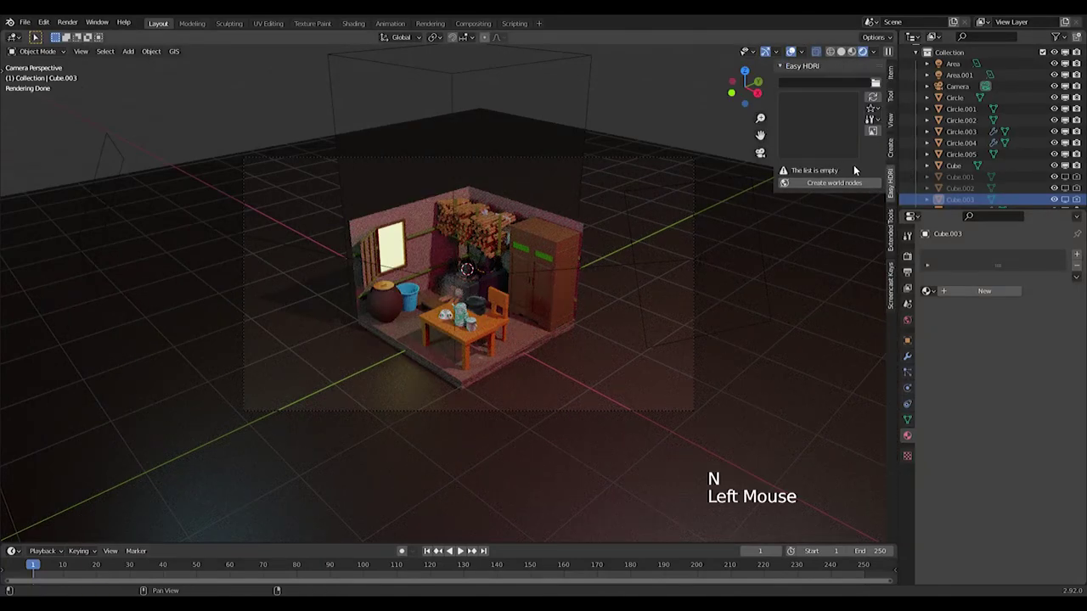
{"action": "left_click", "coordinate": [793, 46]}
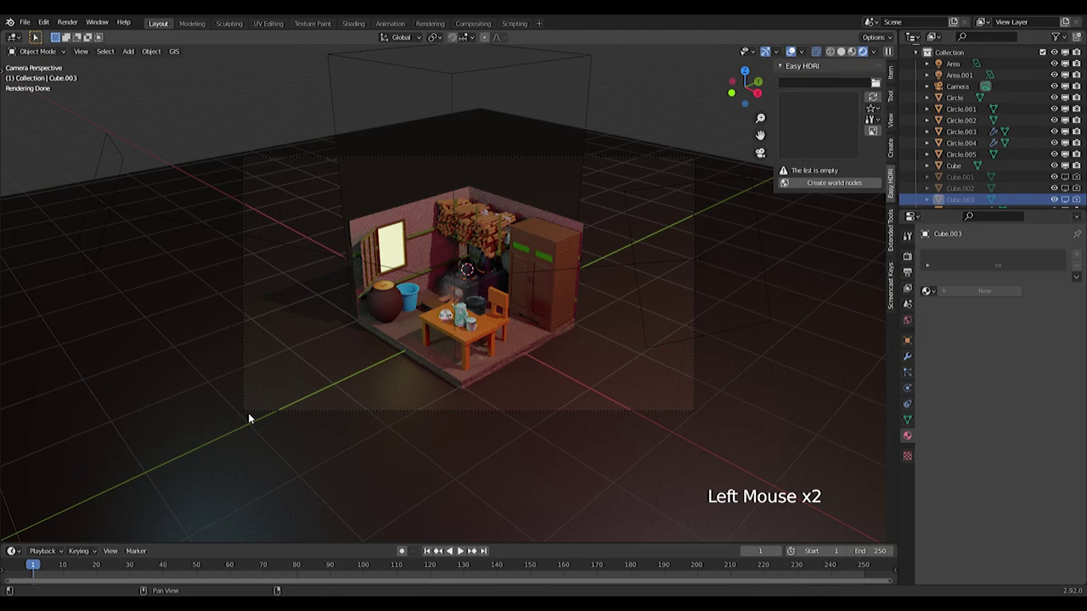
Step: Load the HDRI folder and step through images to the blau_river_4k.exr landscape
{"action": "double_click", "coordinate": [877, 191]}
{"action": "left_click", "coordinate": [879, 191]}
{"action": "double_click", "coordinate": [793, 47]}
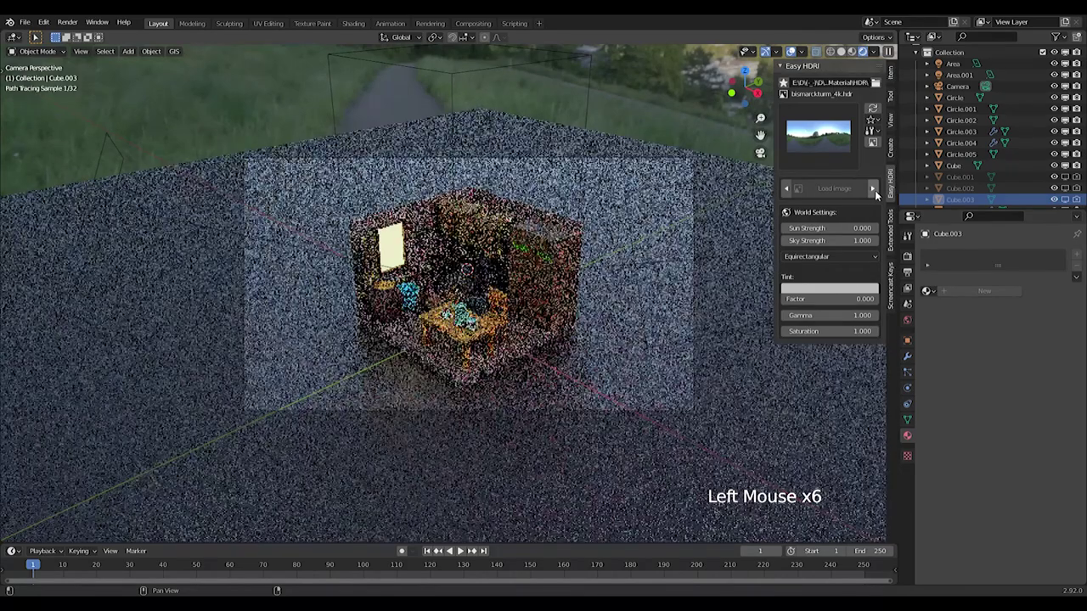
{"action": "double_click", "coordinate": [879, 195]}
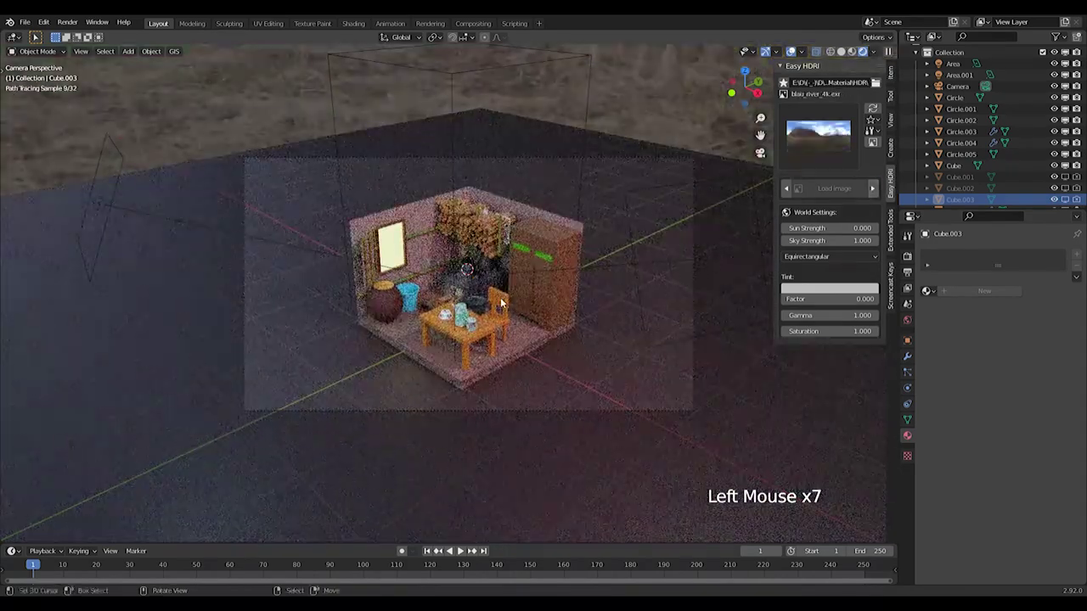
Step: Add a pink point light and place it inside the kitchen beside the stove
{"action": "key", "text": "shift+a"}
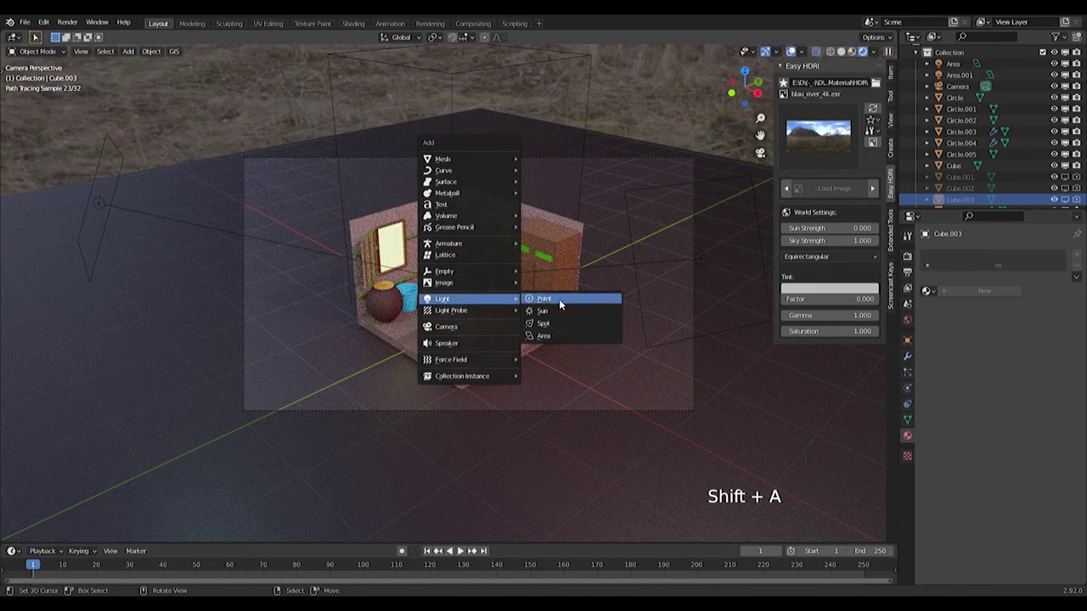
{"action": "key", "text": "z"}
{"action": "scroll", "scroll_direction": "up", "scroll_amount": 3}
{"action": "key", "text": "g"}
{"action": "scroll", "scroll_direction": "up", "scroll_amount": 3}
{"action": "key", "text": "g"}
{"action": "left_click", "coordinate": [1000, 318]}
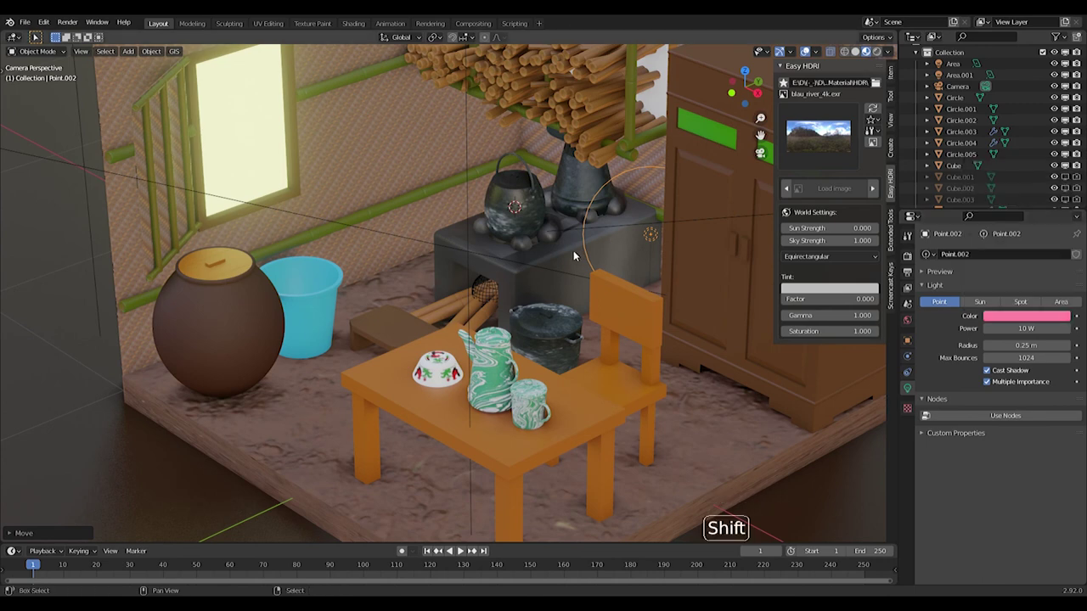
Step: Duplicate the point light next to the clay jar and lower the stove light to 5 W
{"action": "key", "text": "shift+d"}
{"action": "key", "text": "g"}
{"action": "key", "text": "g"}
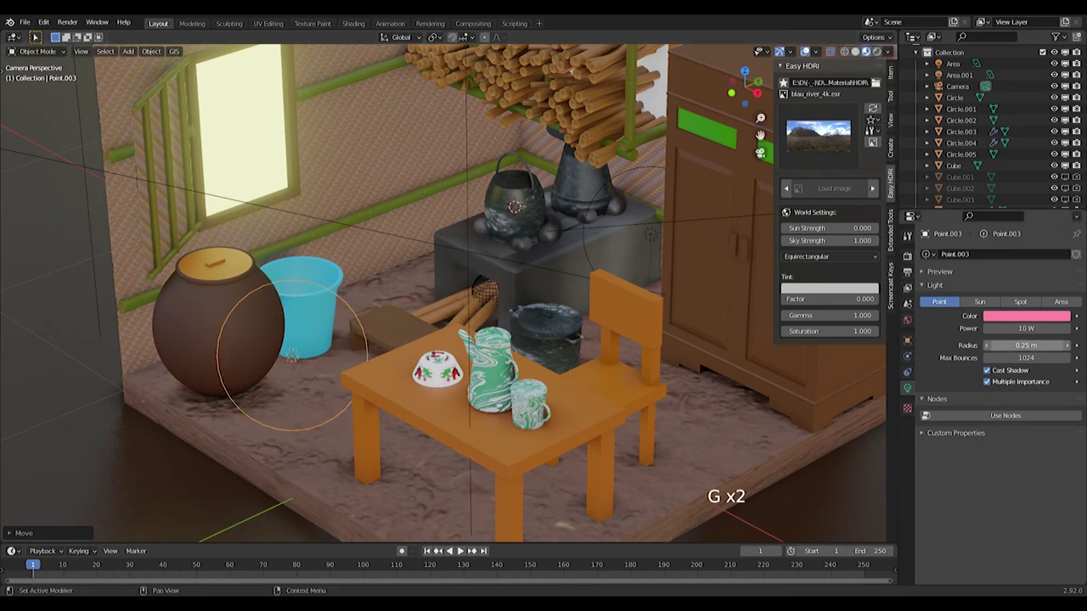
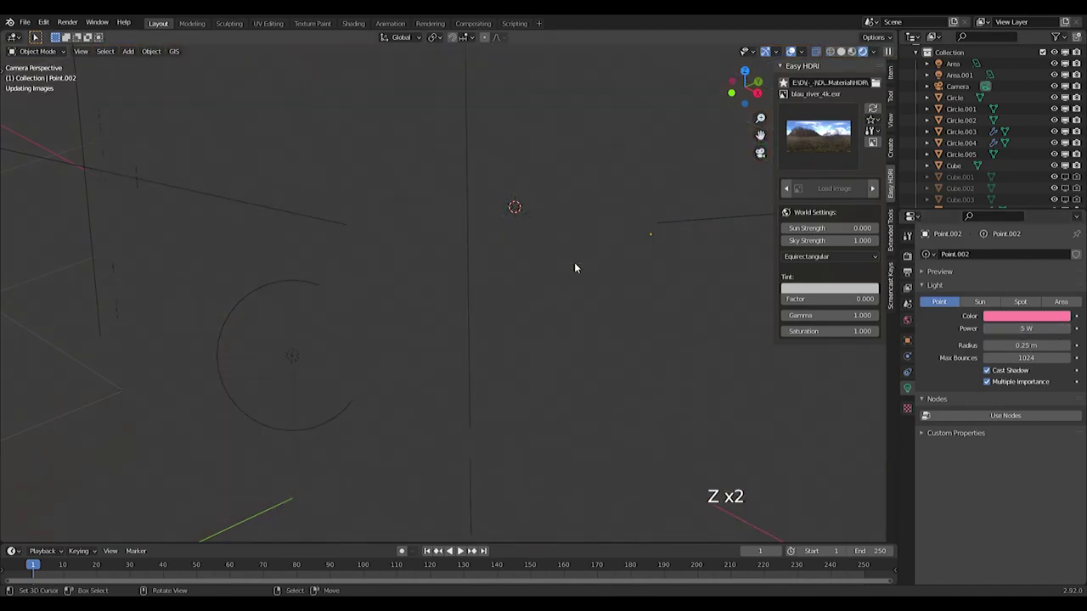
{"action": "scroll", "scroll_direction": "down", "scroll_amount": 3}
{"action": "scroll", "scroll_direction": "down", "scroll_amount": 3}
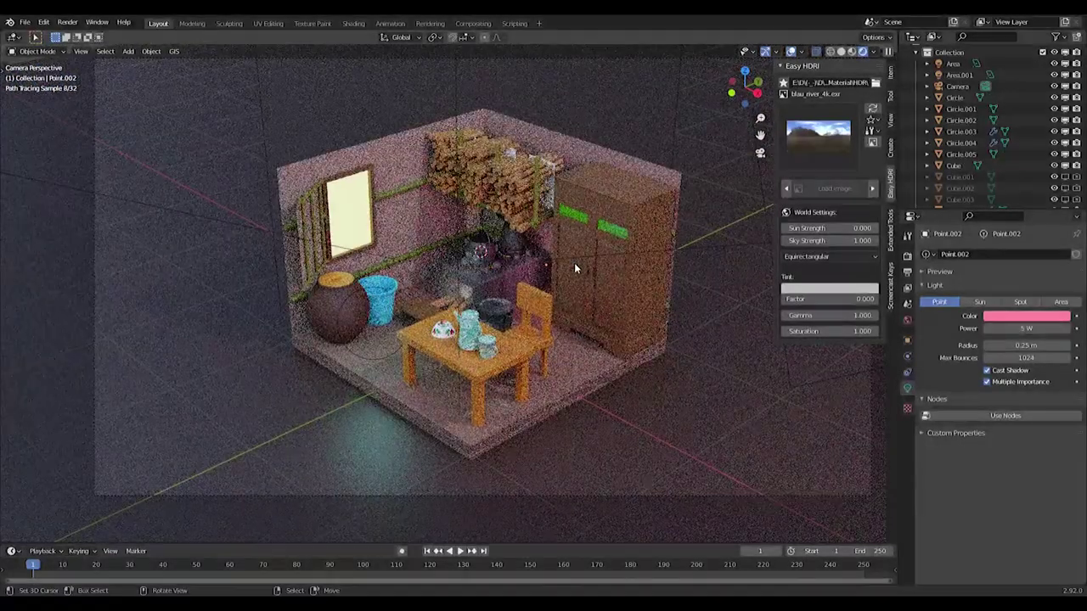
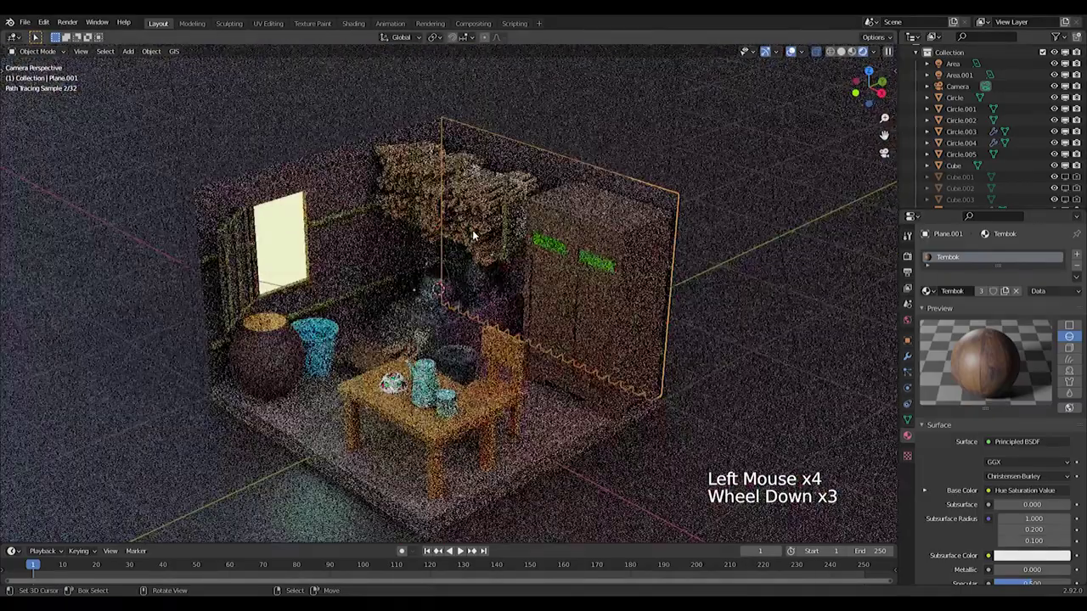
Step: Save the kitchen file and render the final lit image of the diorama
{"action": "scroll", "scroll_direction": "down", "scroll_amount": 3}
{"action": "key", "text": "ctrl+s"}
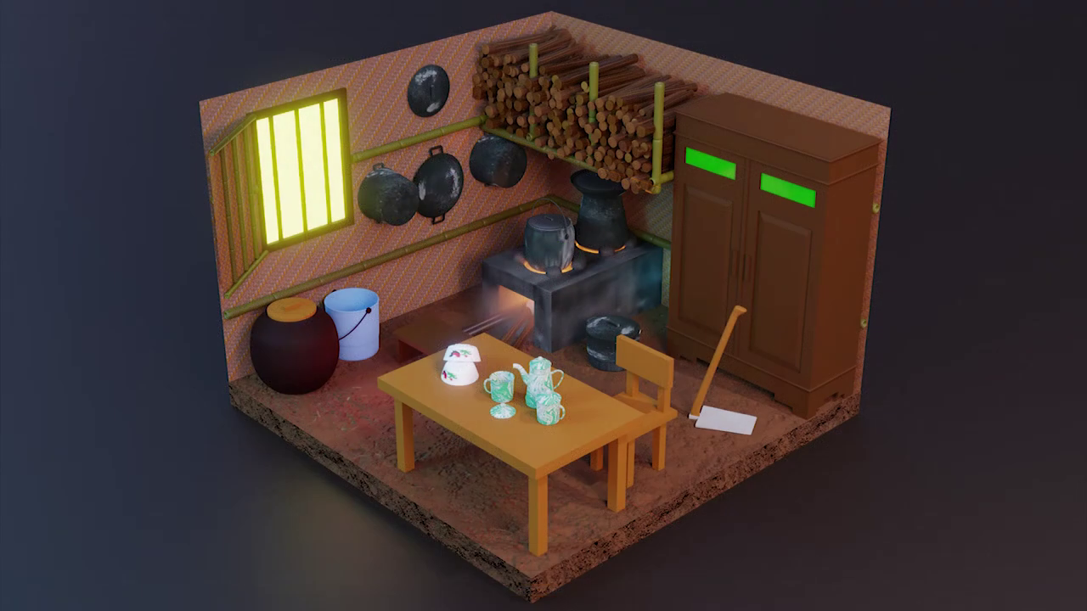